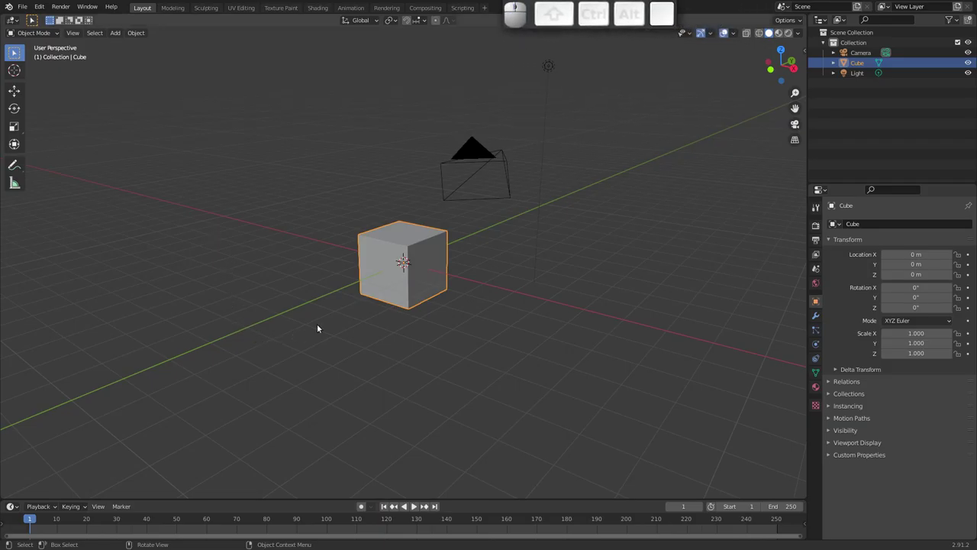
Step: Delete the default cube, add a Suzanne monkey mesh at the origin, and select the camera
drag(357, 299, 320, 262)
key(x)
click(419, 252)
key(shift+a)
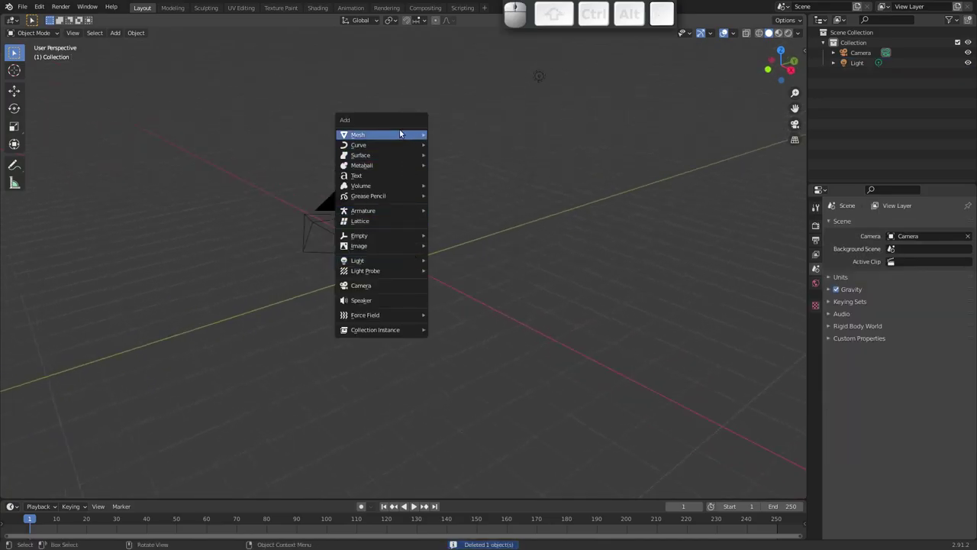
click(463, 233)
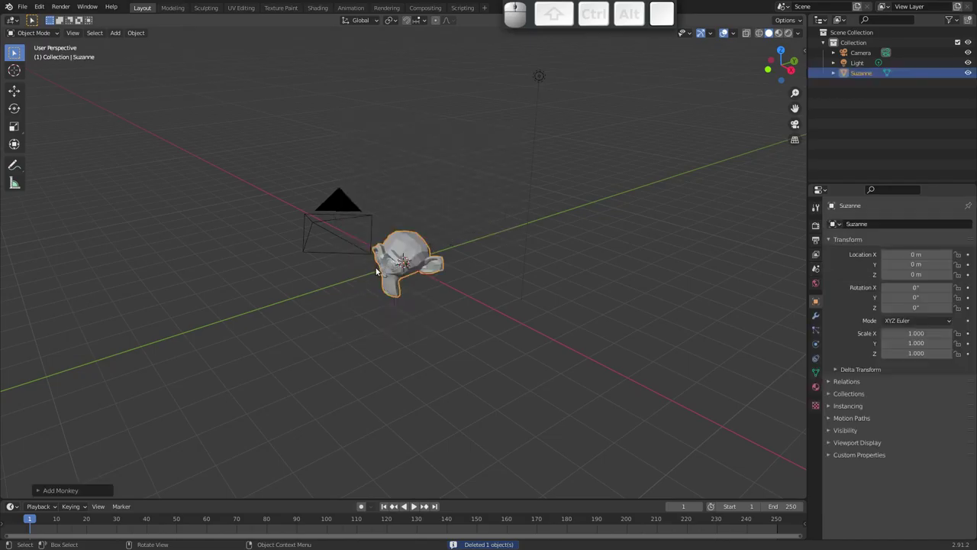
click(326, 228)
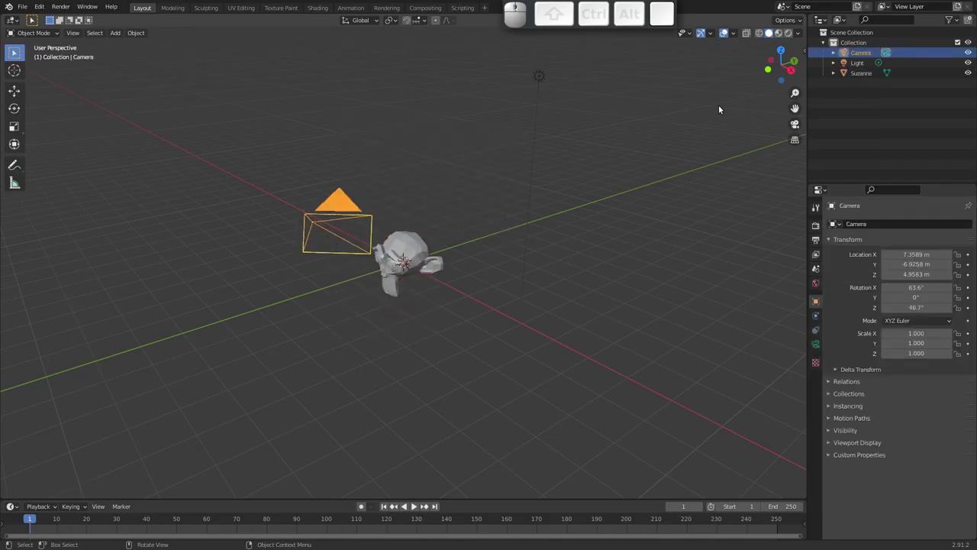
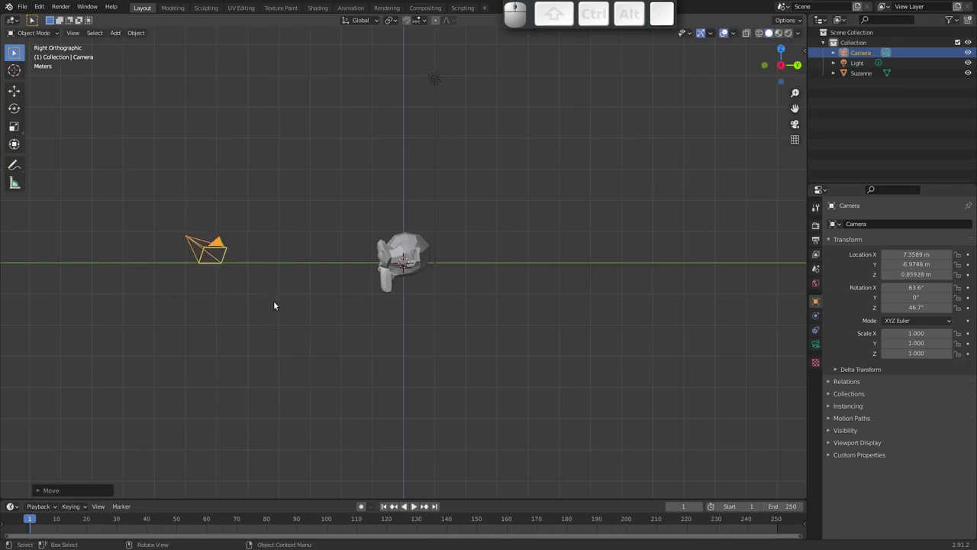
Step: Clear the camera's rotation, rotate it 90° about X, and start moving it level with Suzanne
key(alt+r)
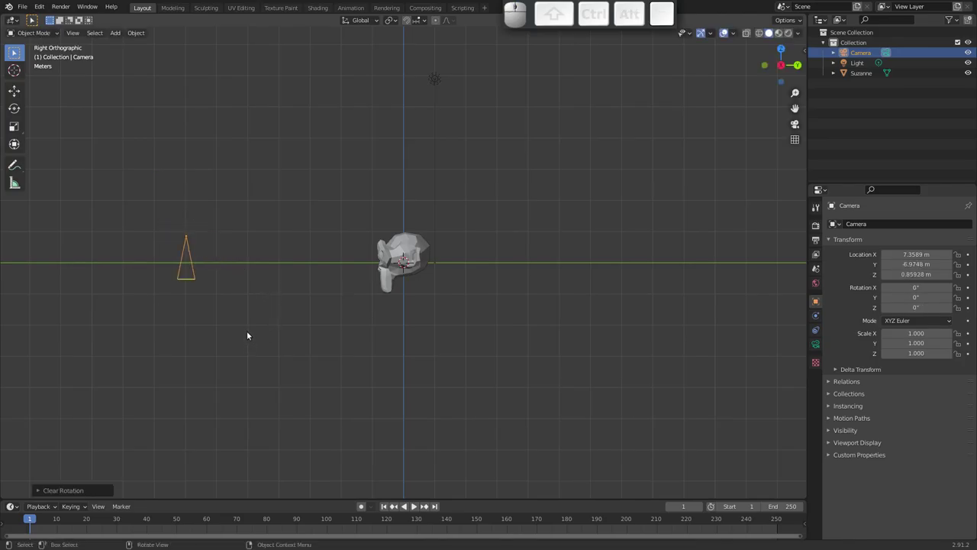
key(r)
key(0)
key(-)
key(Return)
key(g)
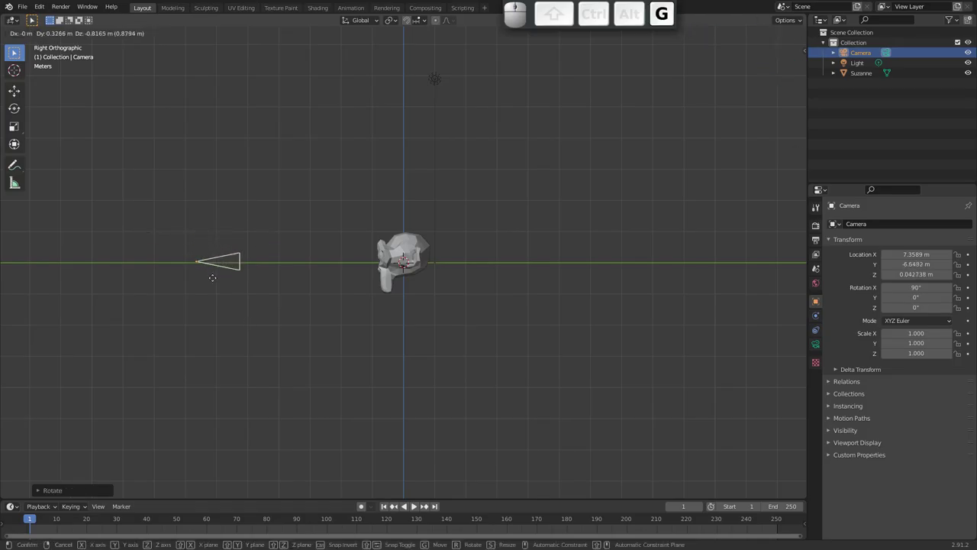
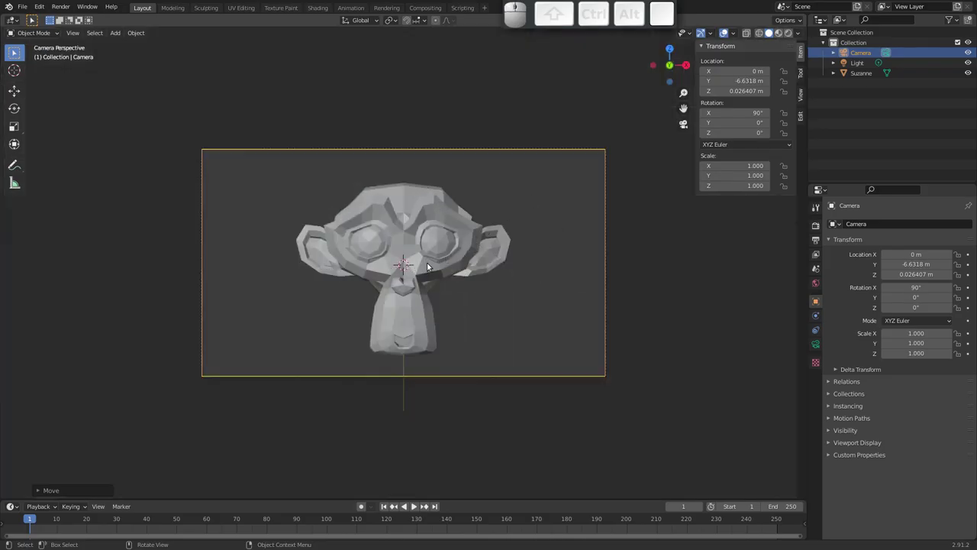
Step: Trackball-rotate Suzanne to a slight tilt and shade it smooth
click(437, 258)
key(r)
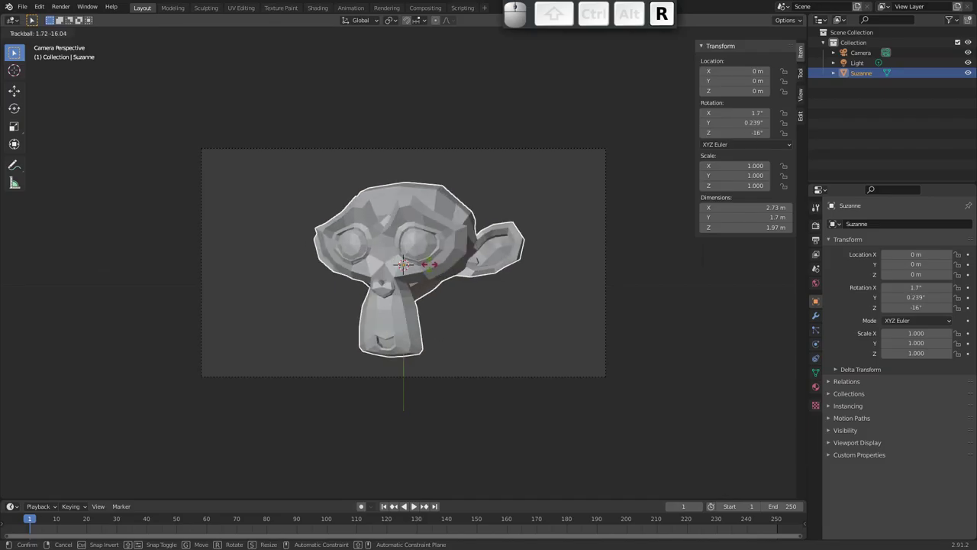
click(430, 263)
right_click(426, 267)
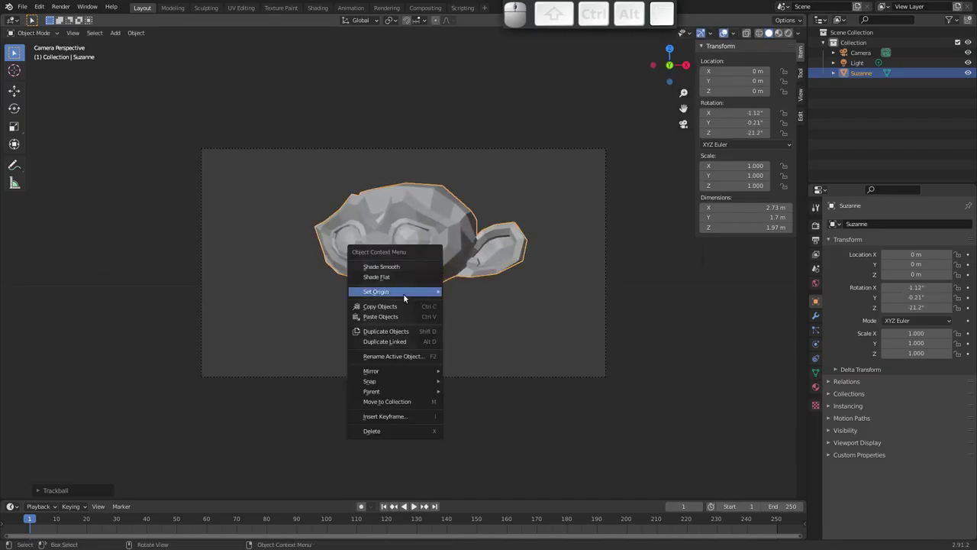
click(407, 268)
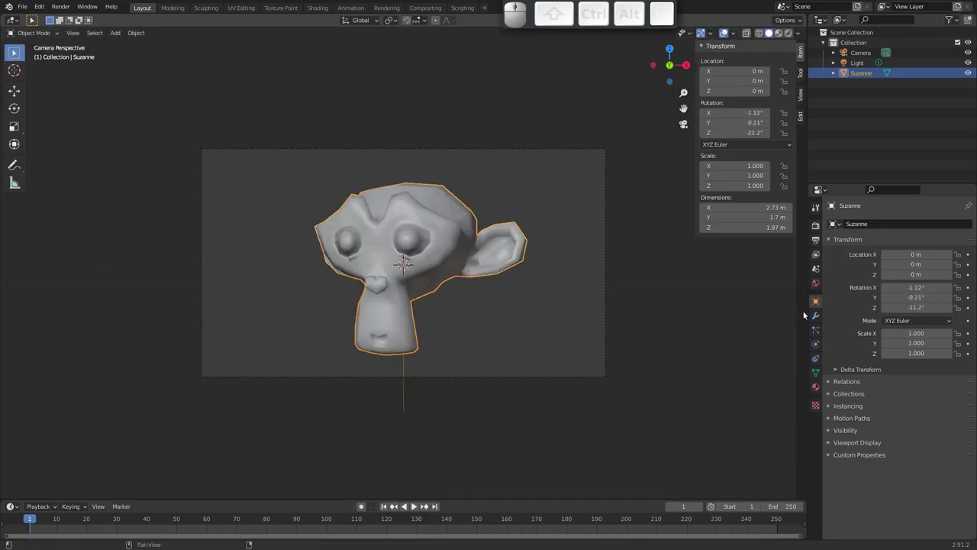
Step: Add a Subdivision Surface modifier to Suzanne
click(818, 313)
click(880, 225)
click(788, 399)
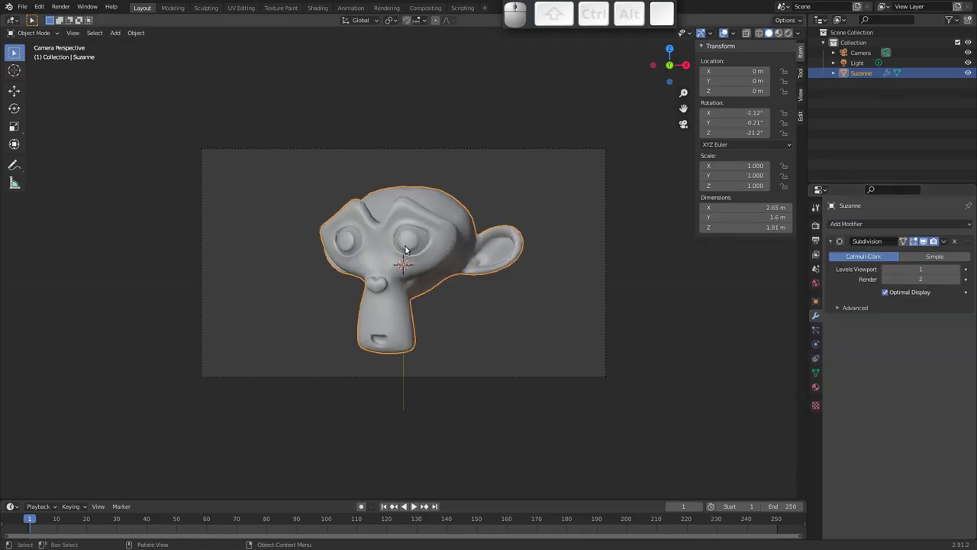
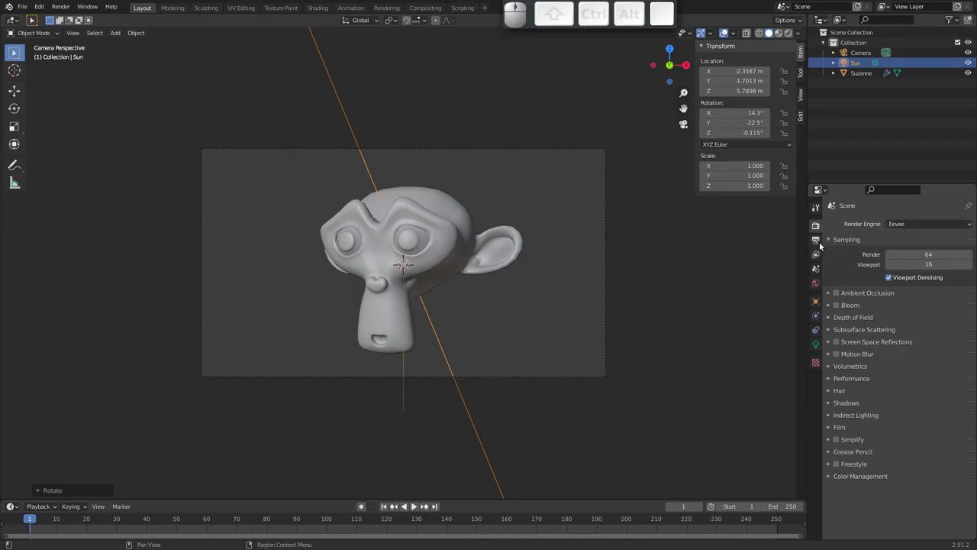
Step: Set the output resolution scale to 30% and render the camera view with F12
click(817, 243)
click(934, 259)
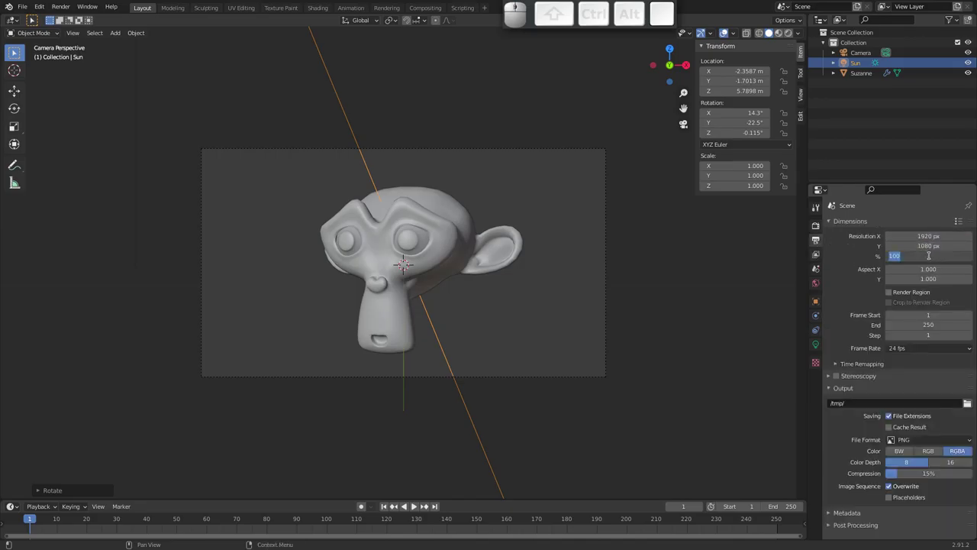
key(3)
key(0)
key(Return)
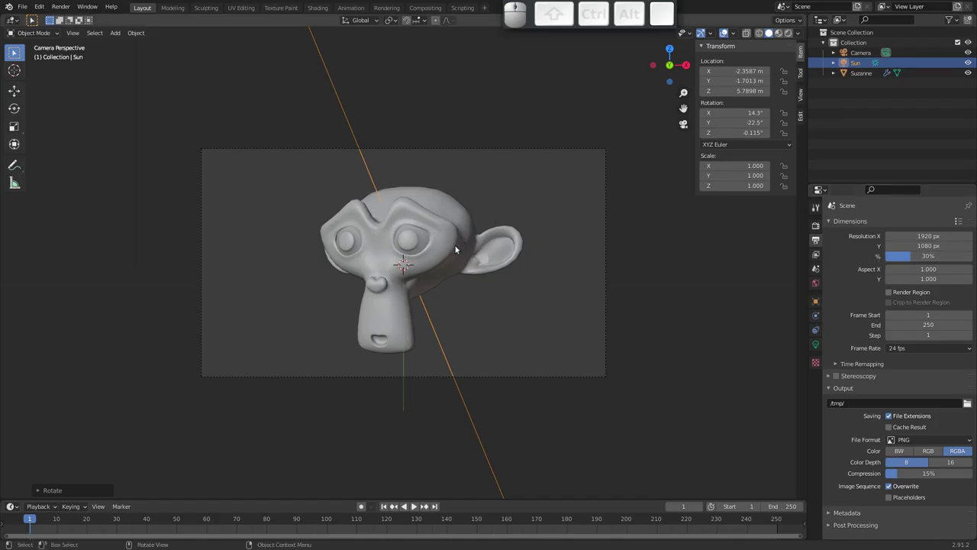
key(F12)
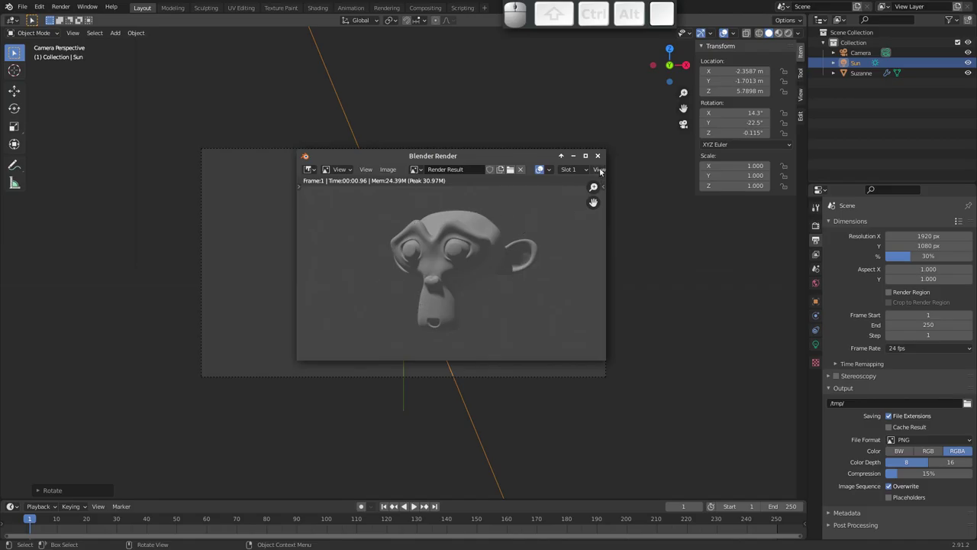
Step: Give Suzanne a new material with a magenta base colour
click(600, 161)
click(444, 228)
click(819, 387)
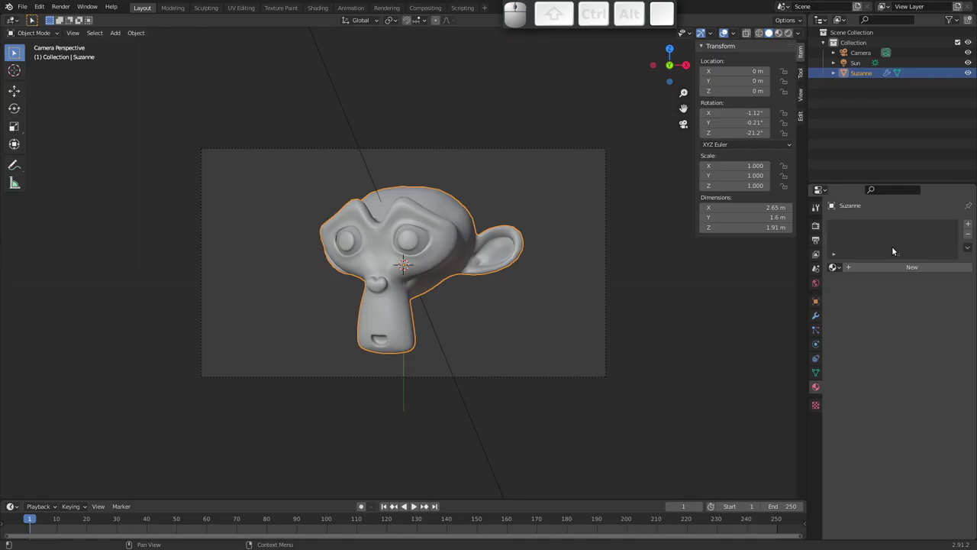
click(930, 267)
click(916, 372)
drag(914, 267, 789, 421)
click(926, 371)
click(920, 291)
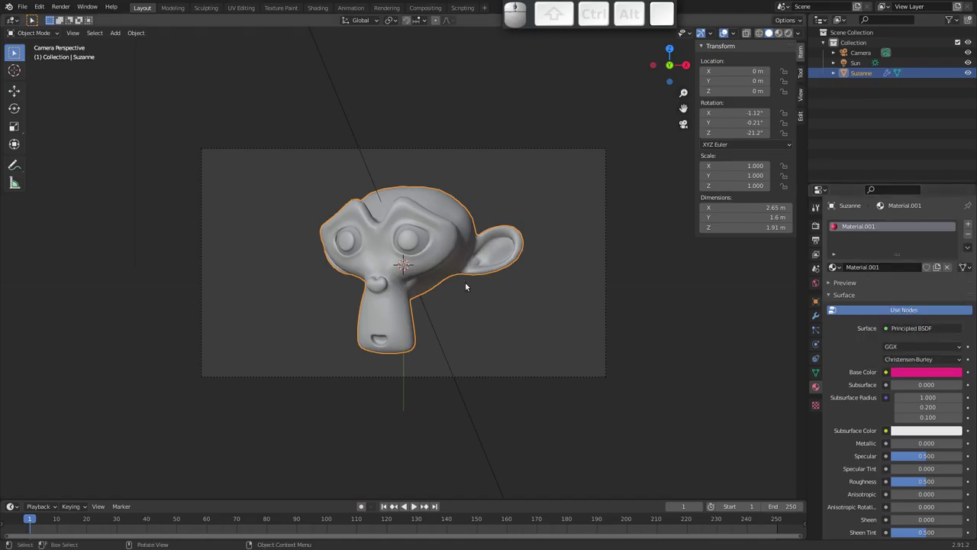
Step: Render the magenta Suzanne, inspect the result and close the render window
key(F12)
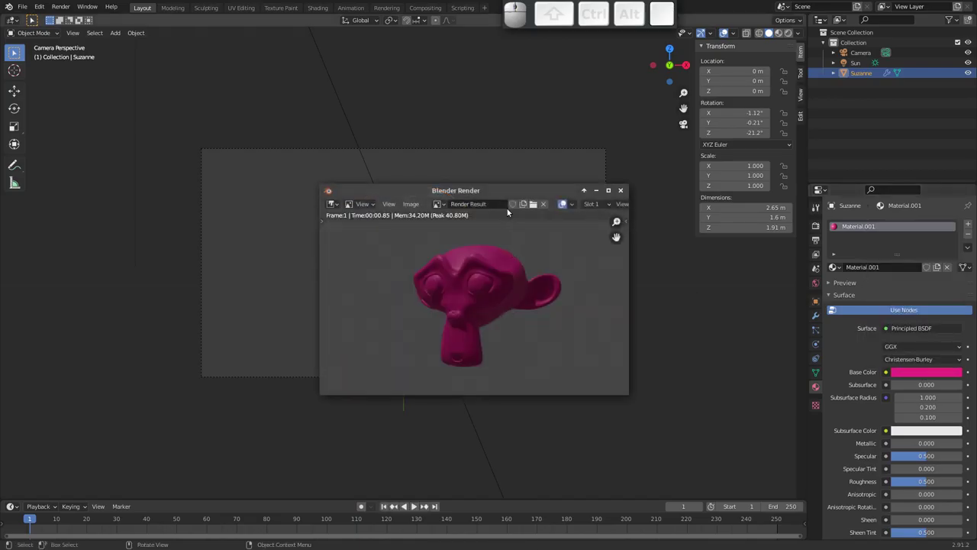
drag(517, 192, 467, 368)
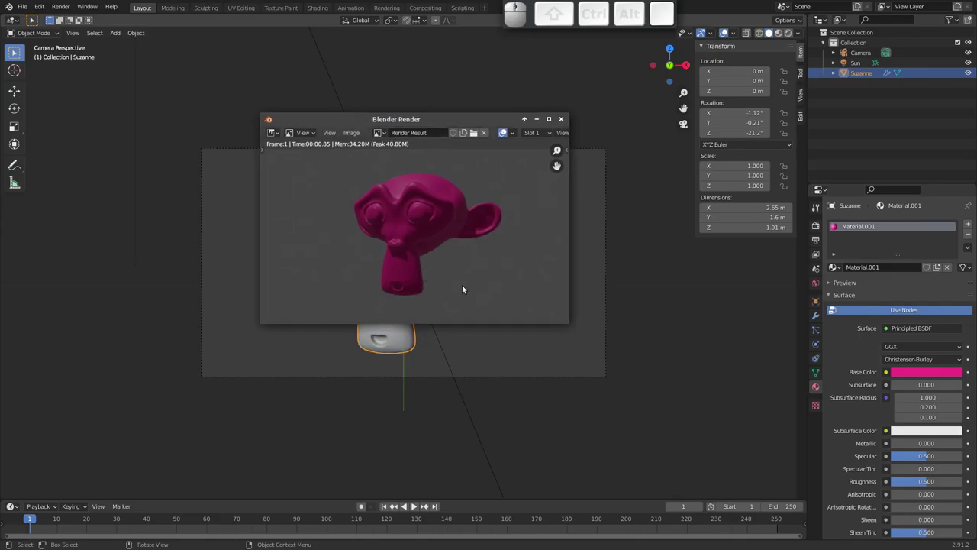
click(560, 122)
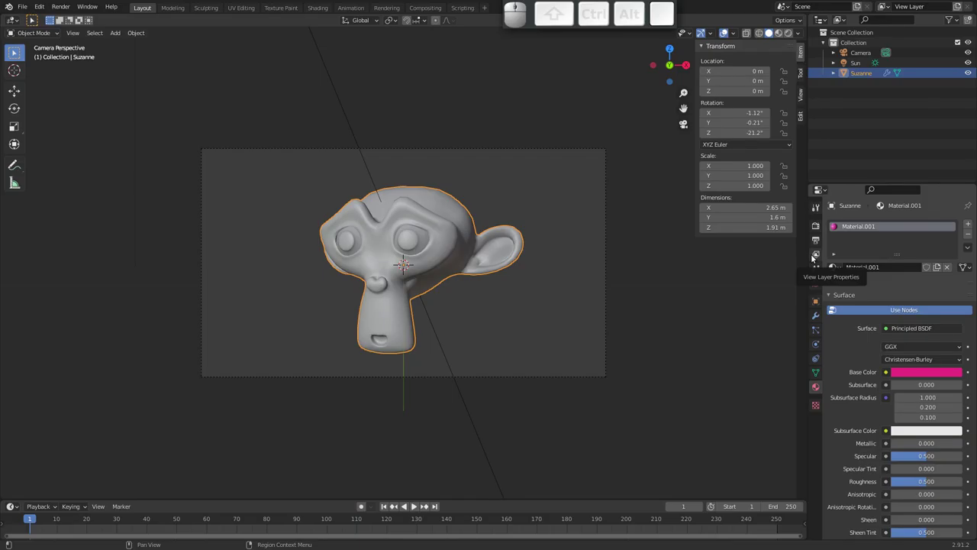
Step: In View Layer passes, enable Normal, diffuse, specular and Shadow passes
click(820, 254)
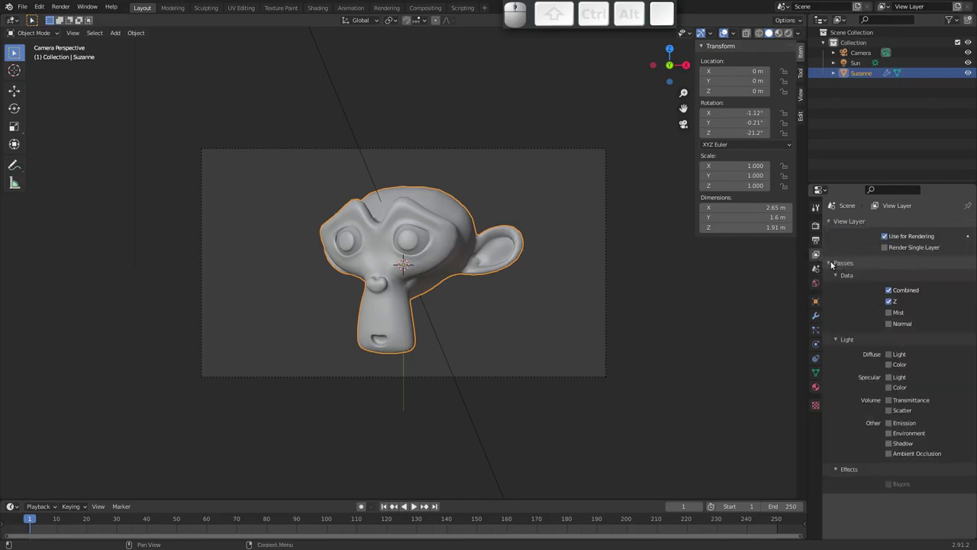
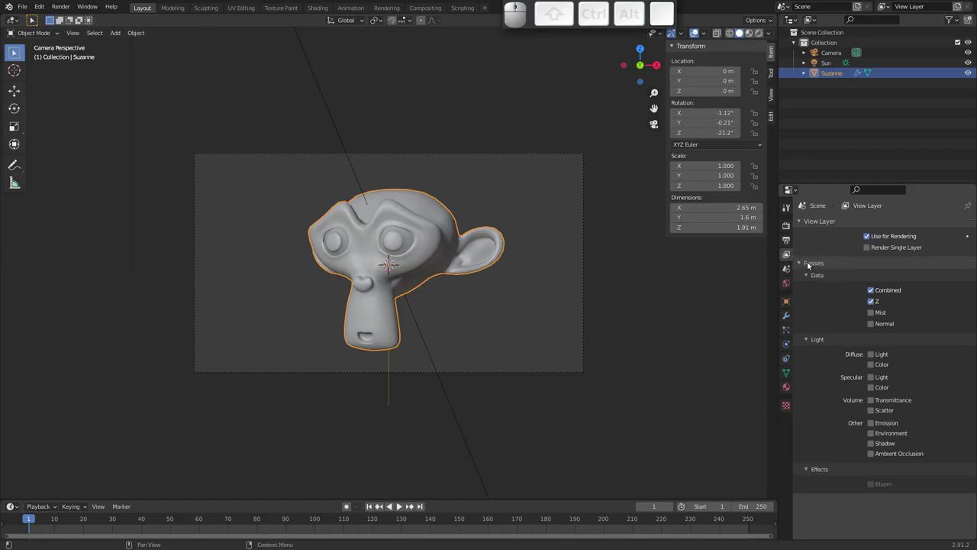
click(803, 263)
click(801, 264)
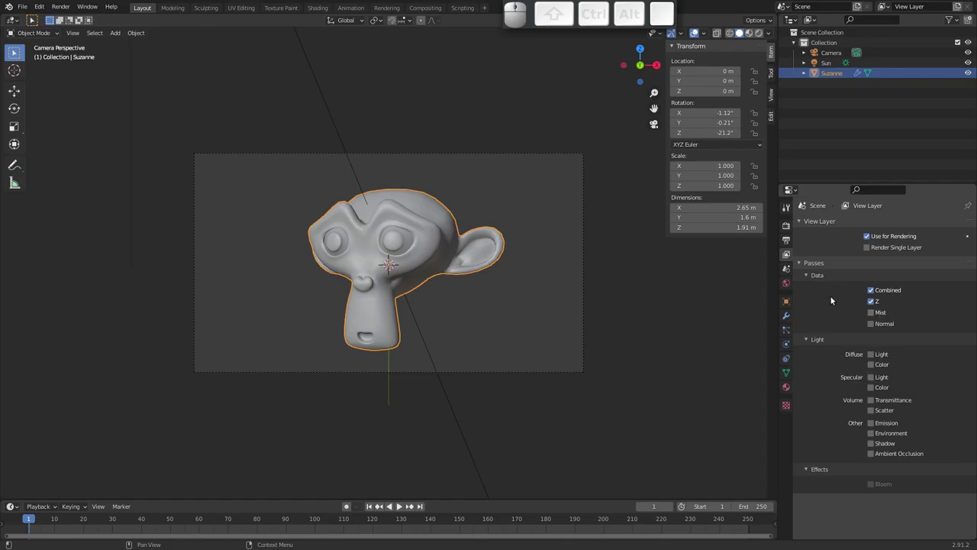
click(873, 325)
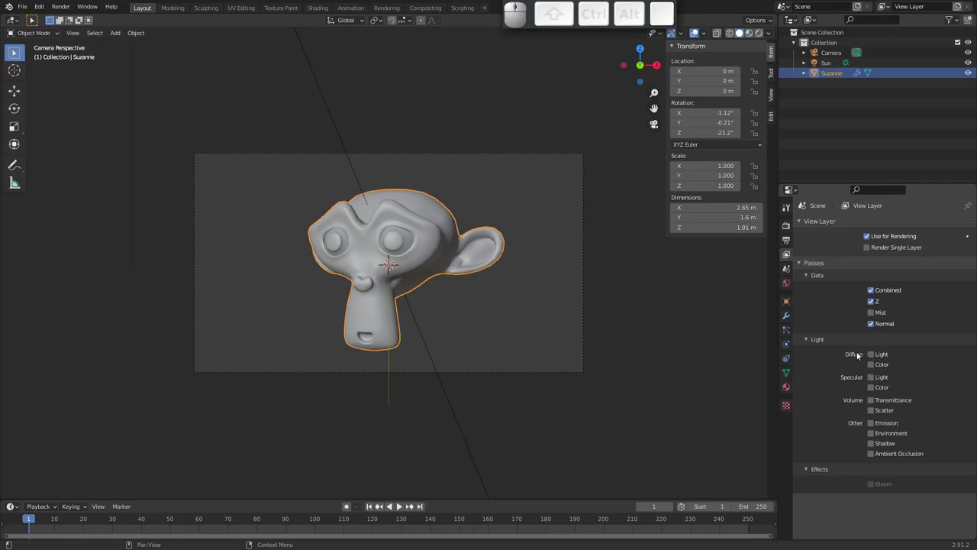
click(874, 366)
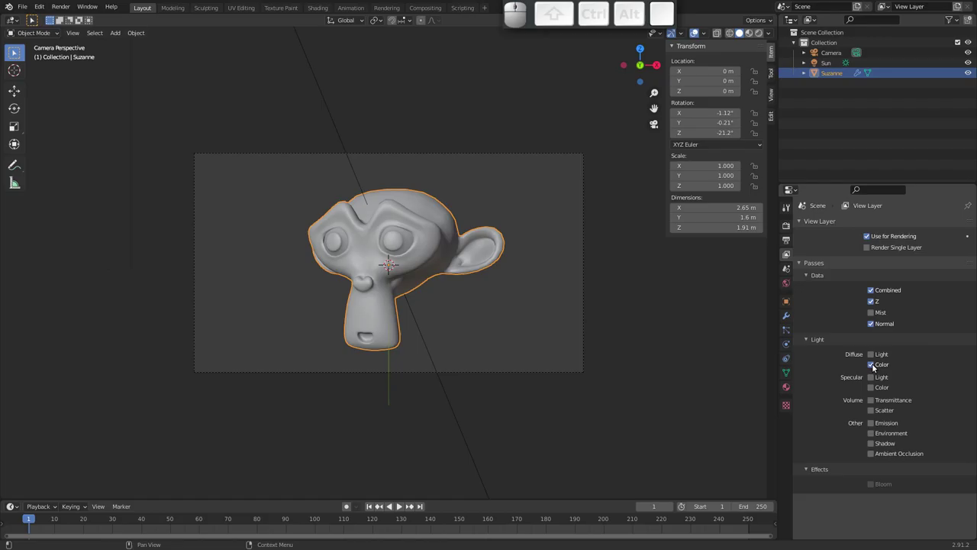
click(874, 356)
click(875, 378)
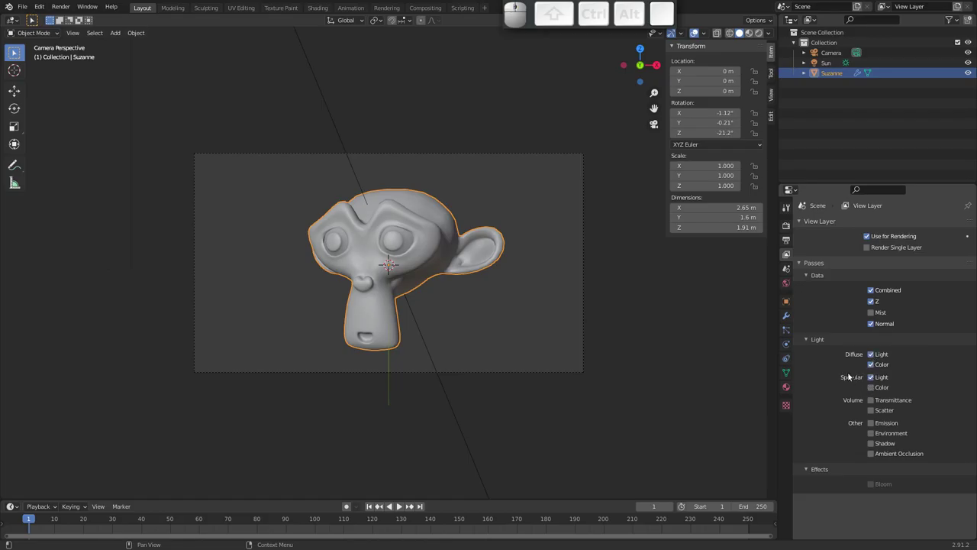
click(874, 388)
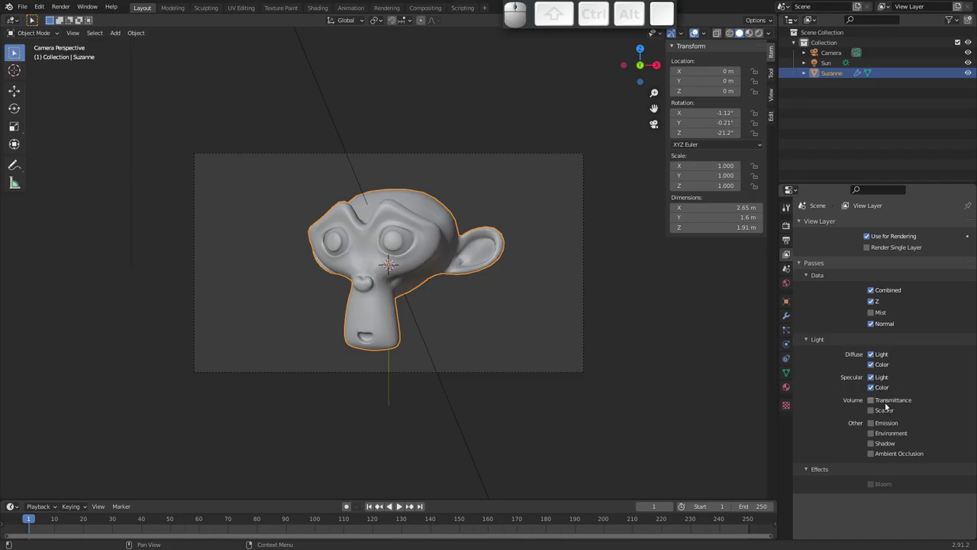
click(875, 443)
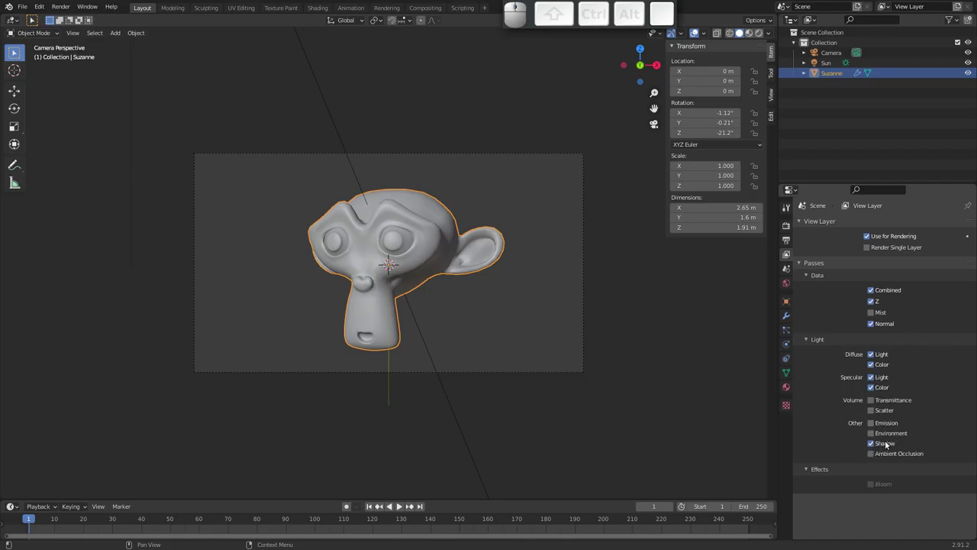
Step: Trim the passes to Z, Normal, Diffuse Color, Specular Light and Shadow
click(873, 377)
click(874, 355)
click(874, 388)
click(875, 378)
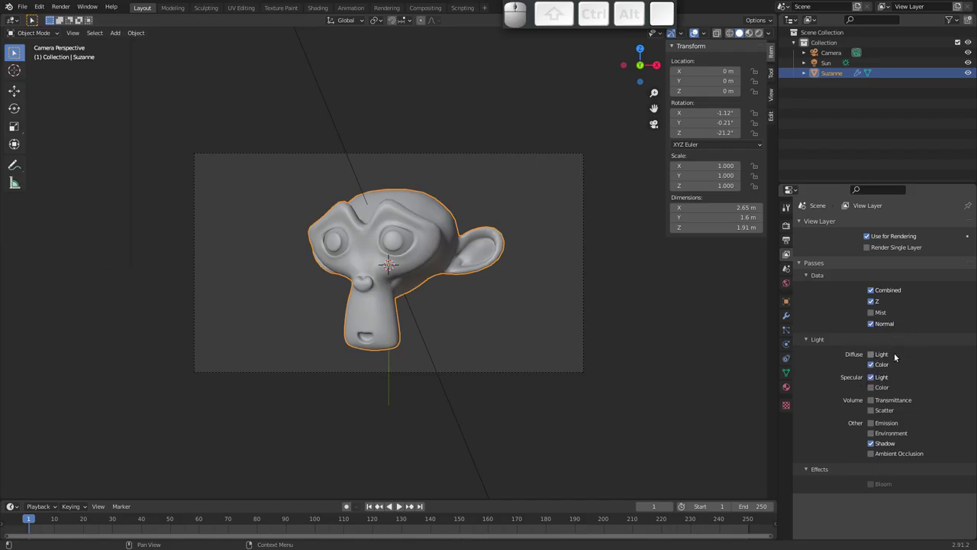
middle_click(919, 391)
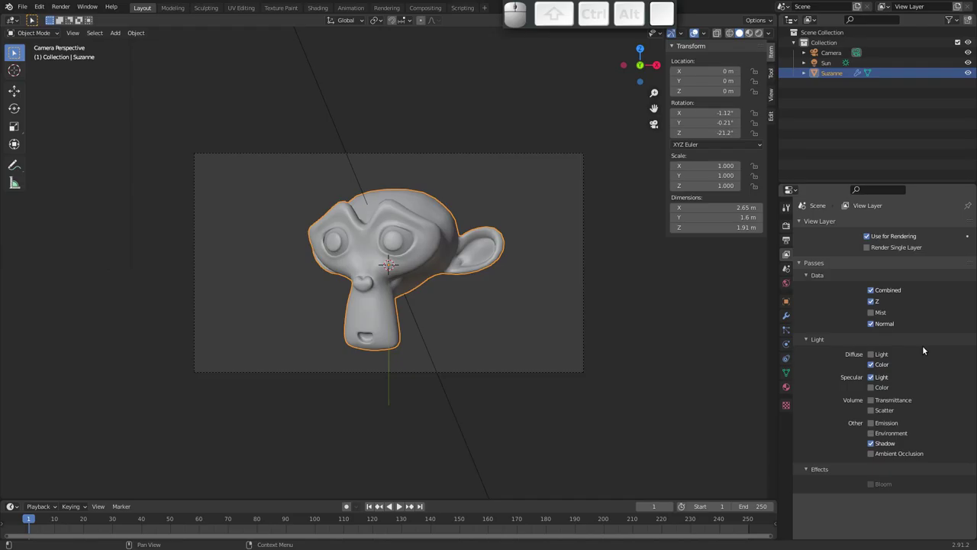
click(788, 390)
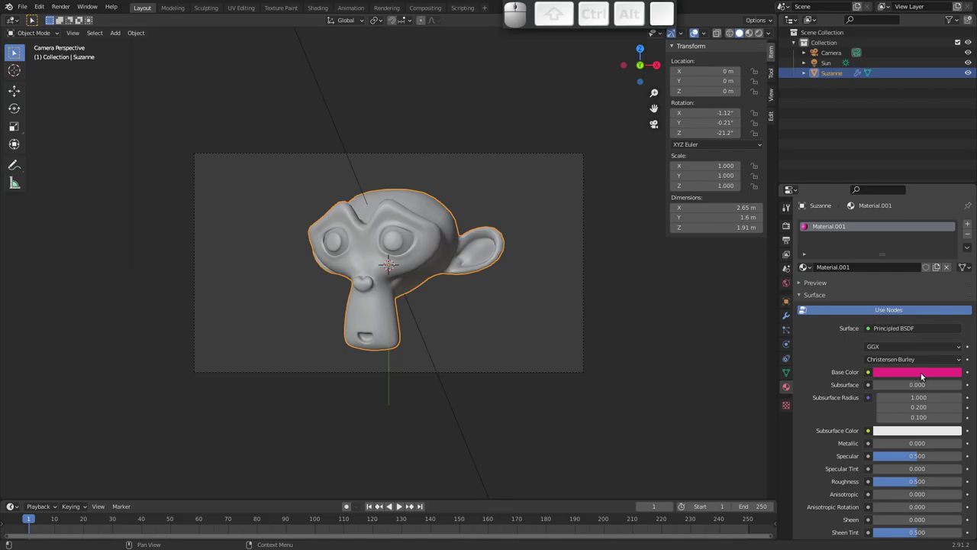
click(788, 255)
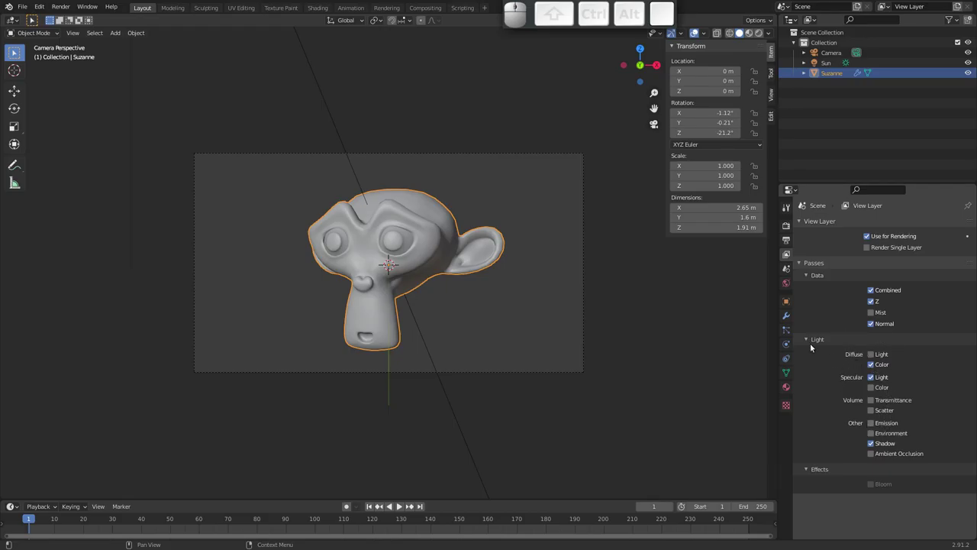
Step: Render the frame, switch to the Compositing workspace and enable Use Nodes
key(F12)
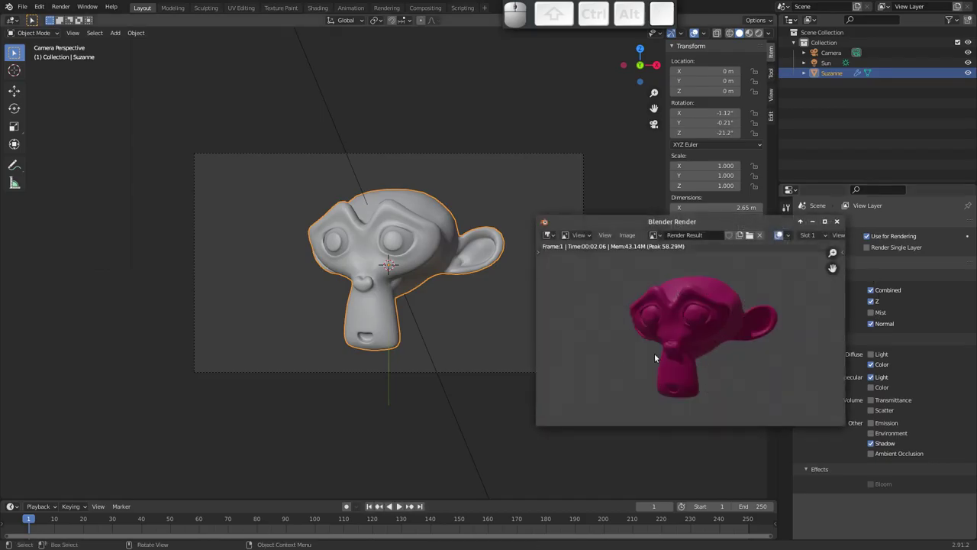
click(838, 220)
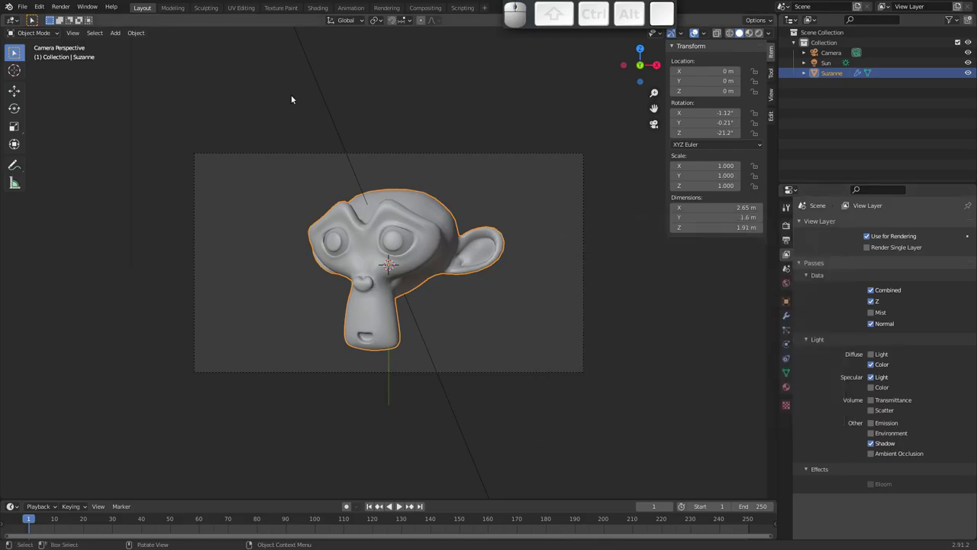
click(427, 10)
click(114, 24)
click(309, 177)
click(318, 140)
Step: Add a Viewer node on the Render Layers output and arrange the nodes
click(322, 143)
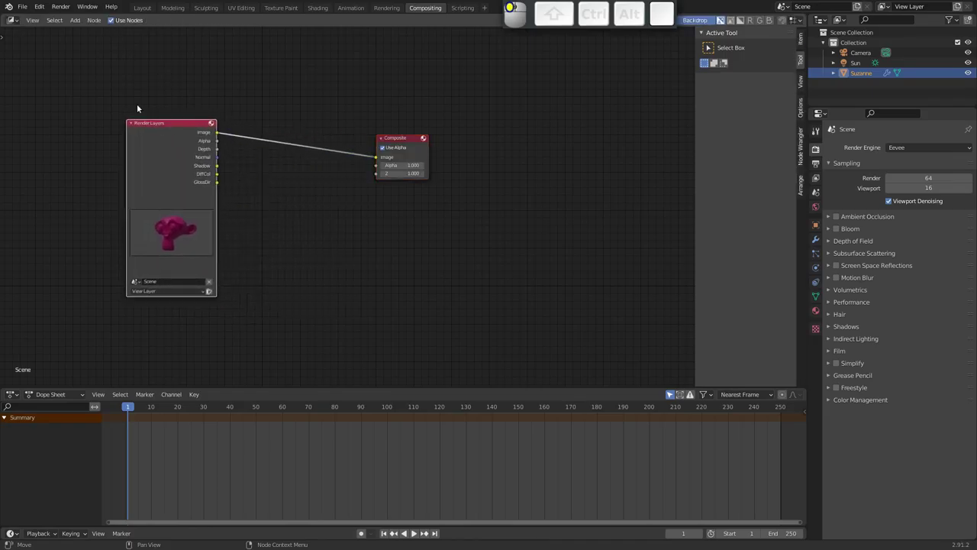
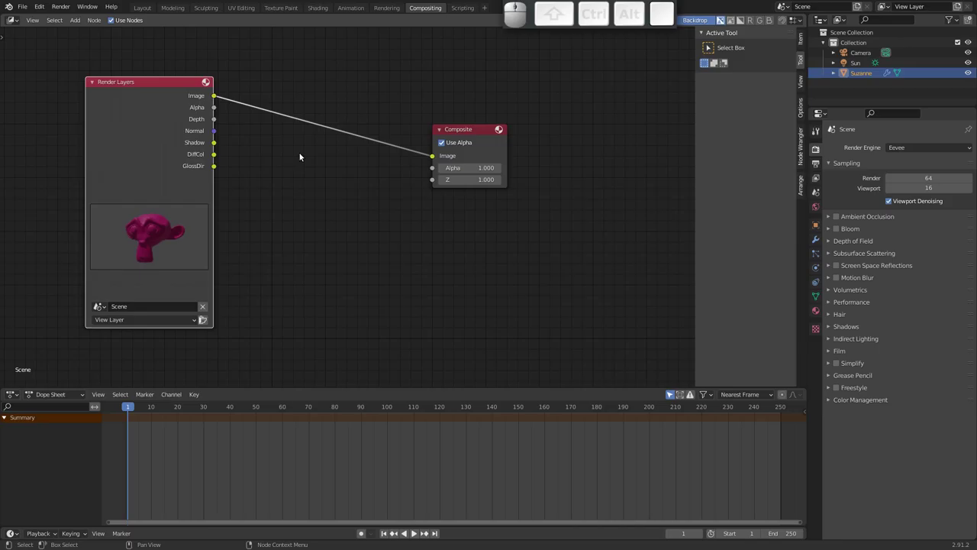
drag(462, 133, 312, 134)
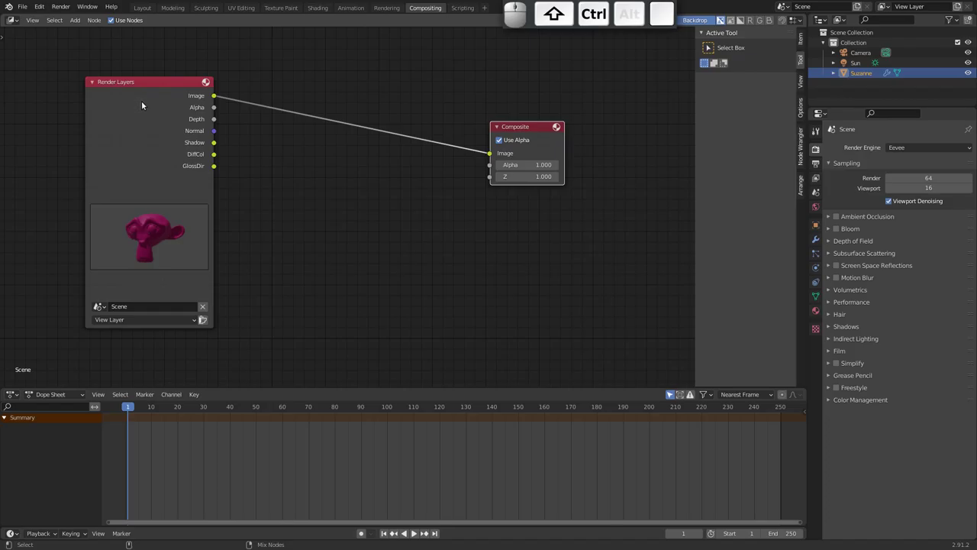
click(142, 112)
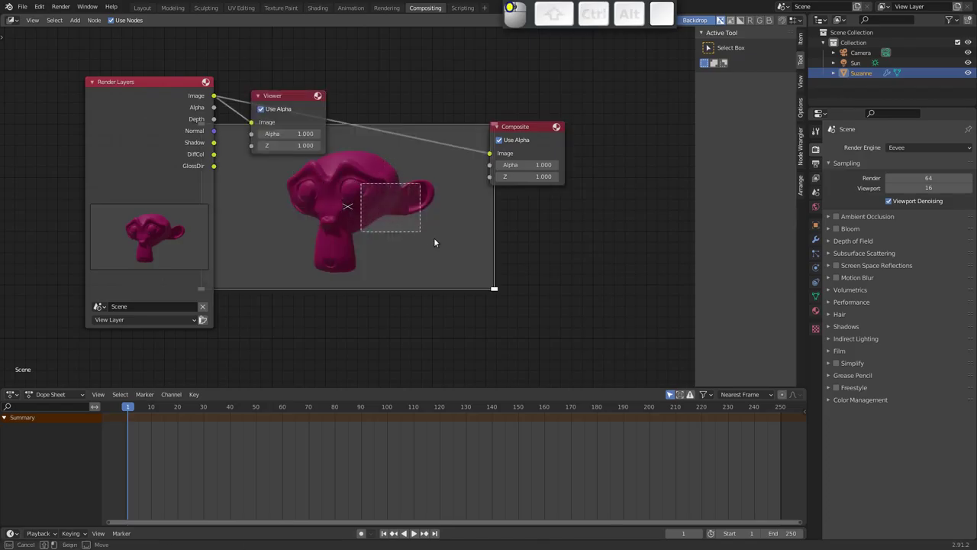
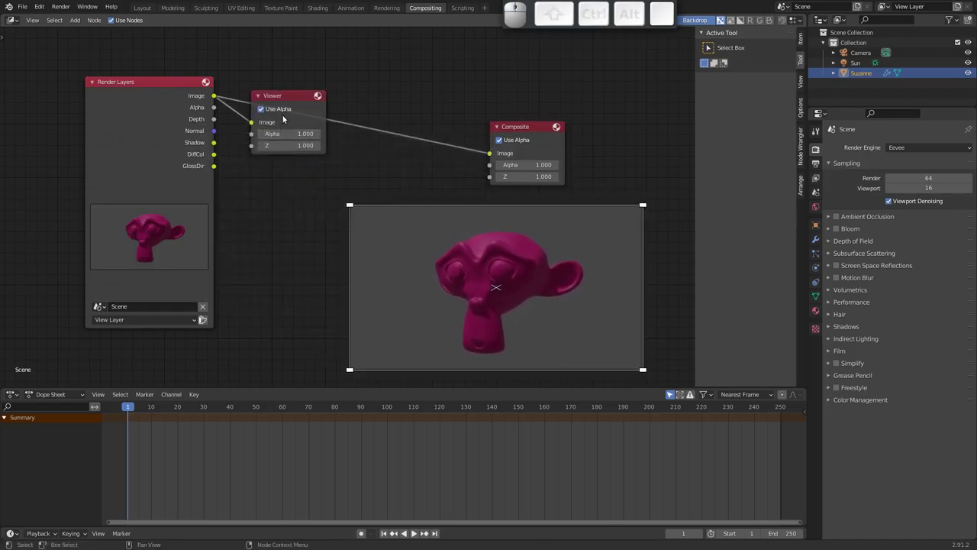
drag(293, 93, 375, 55)
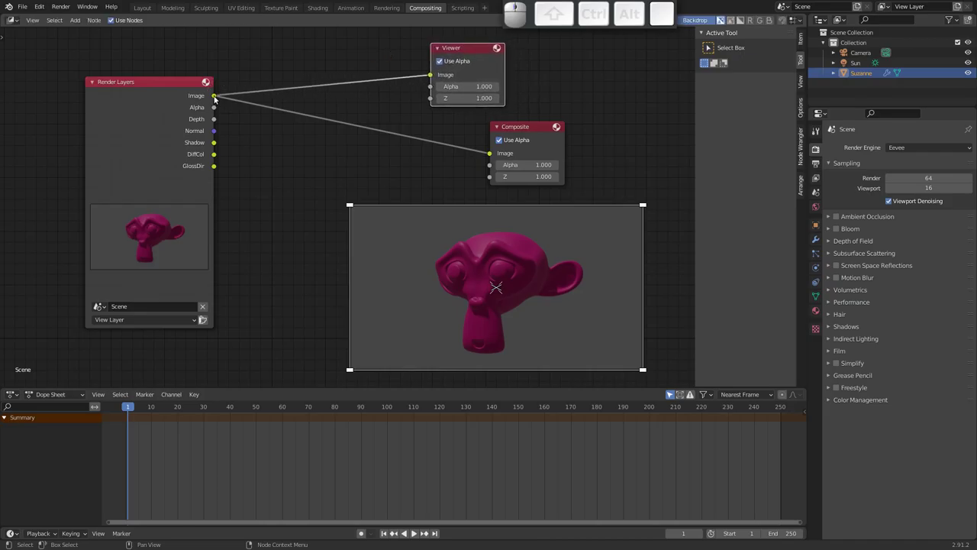
drag(464, 51, 228, 99)
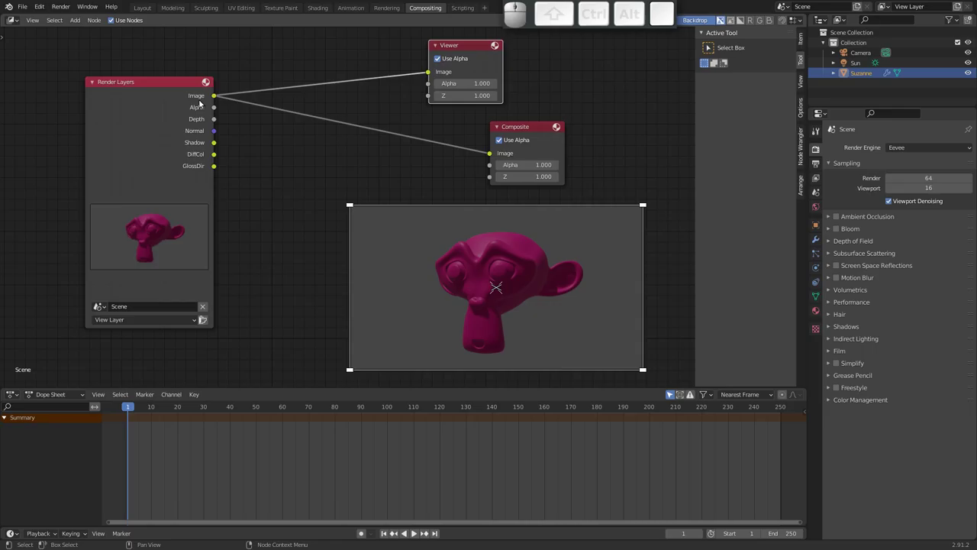
Step: Preview the Alpha pass, then the Depth pass, through the Viewer
drag(217, 110, 325, 190)
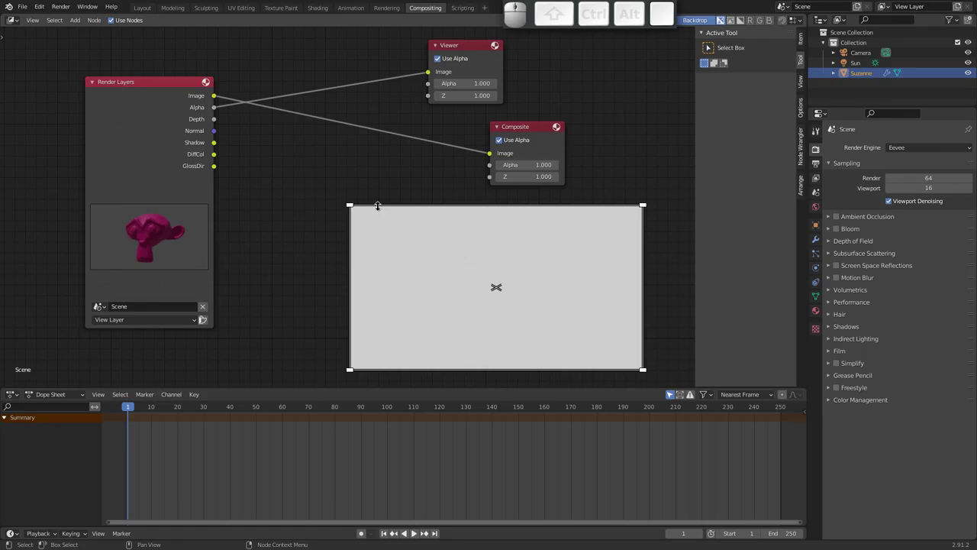
drag(215, 121, 350, 210)
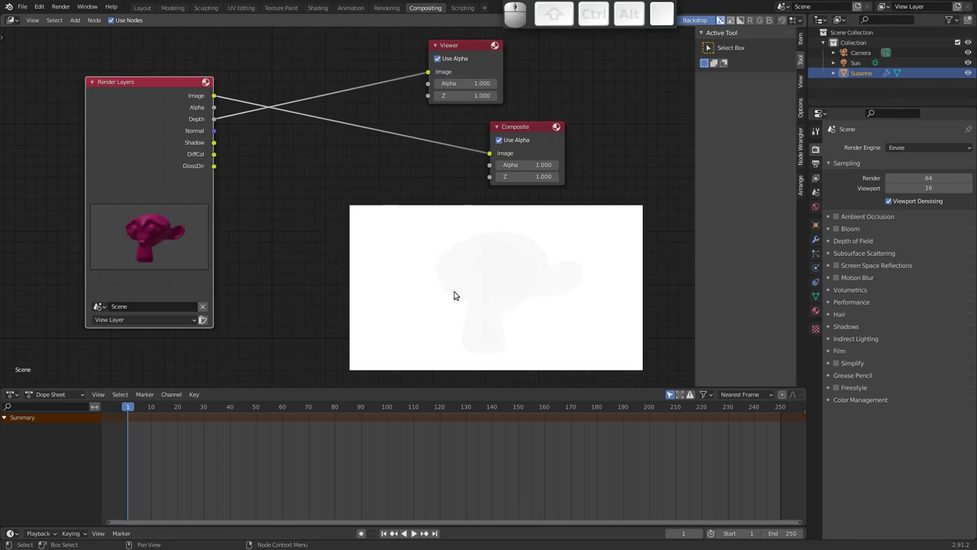
Step: Insert a Vector Normalize node on the link between Depth and the Viewer
key(shift+a)
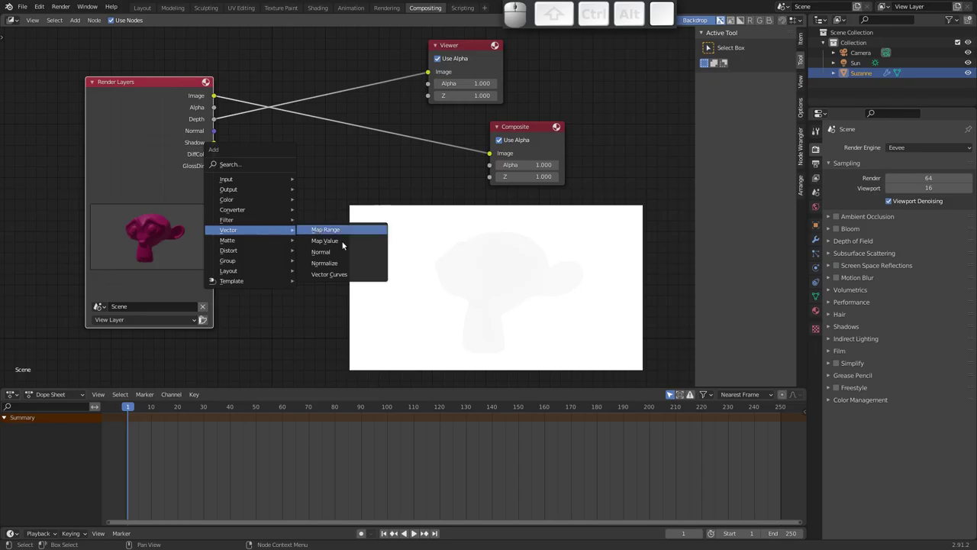
click(336, 264)
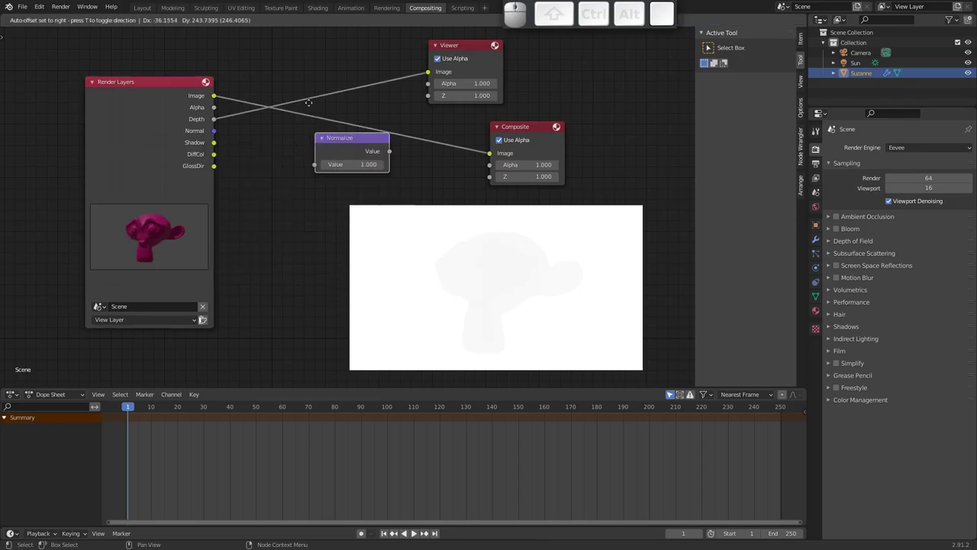
click(317, 70)
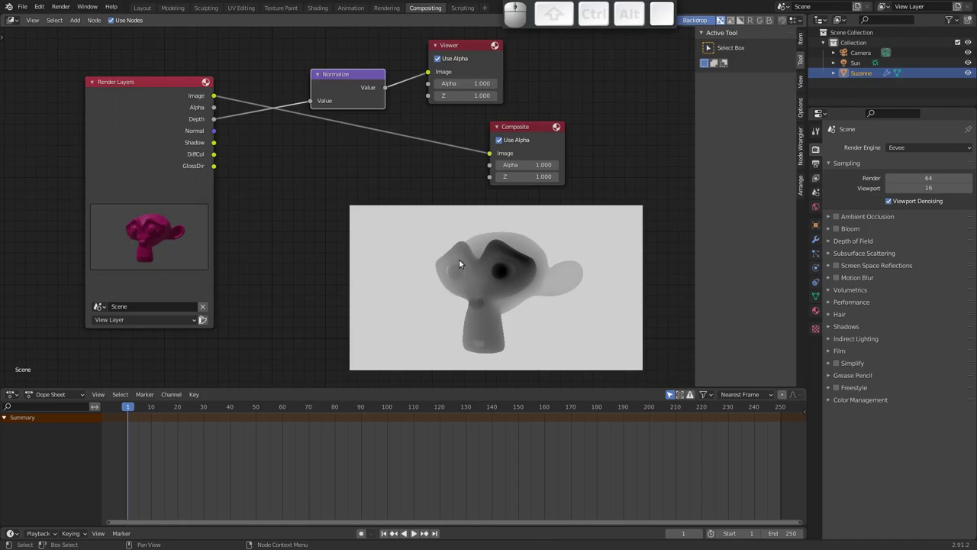
Step: Delete the Normalize node and preview the Normal then Shadow passes in the Viewer
click(350, 77)
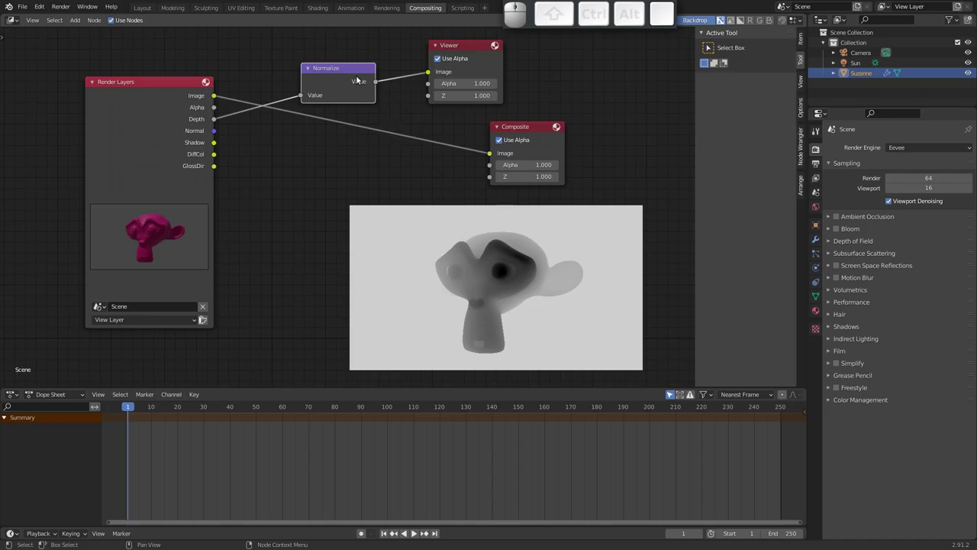
click(347, 78)
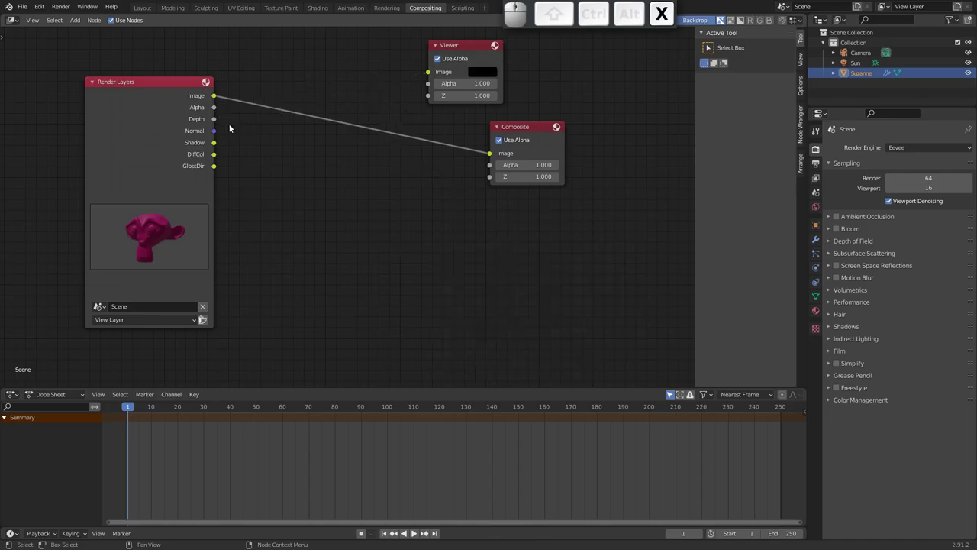
drag(217, 132, 420, 115)
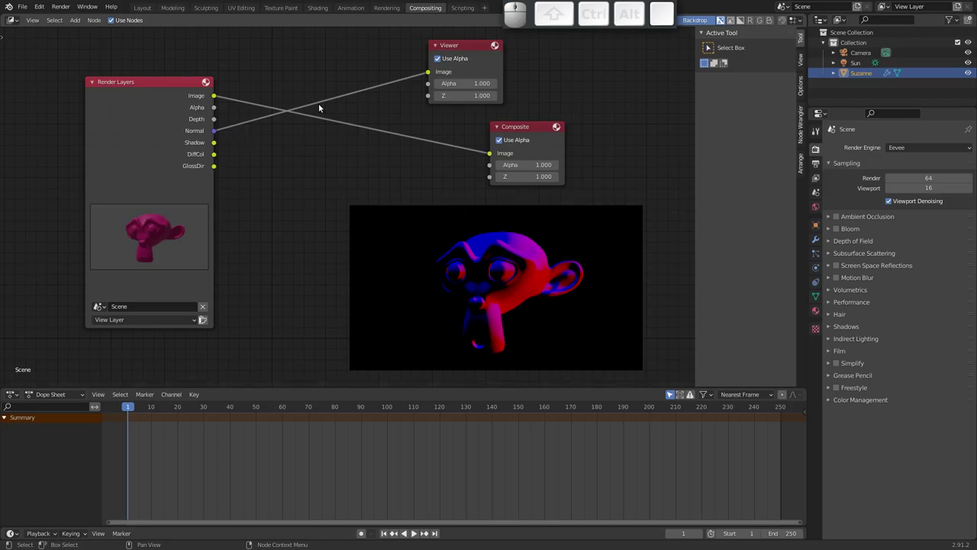
click(429, 73)
drag(219, 143, 344, 238)
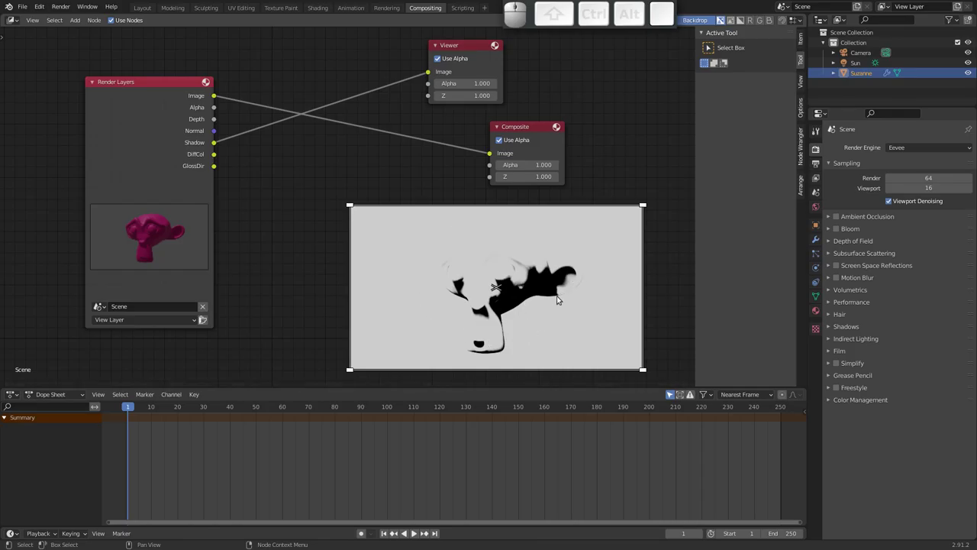
Step: Preview GlossDir, untick the Viewer's Use Alpha, then preview the DiffCol pass
drag(215, 156, 402, 283)
middle_click(436, 255)
drag(221, 164, 210, 165)
drag(213, 167, 401, 293)
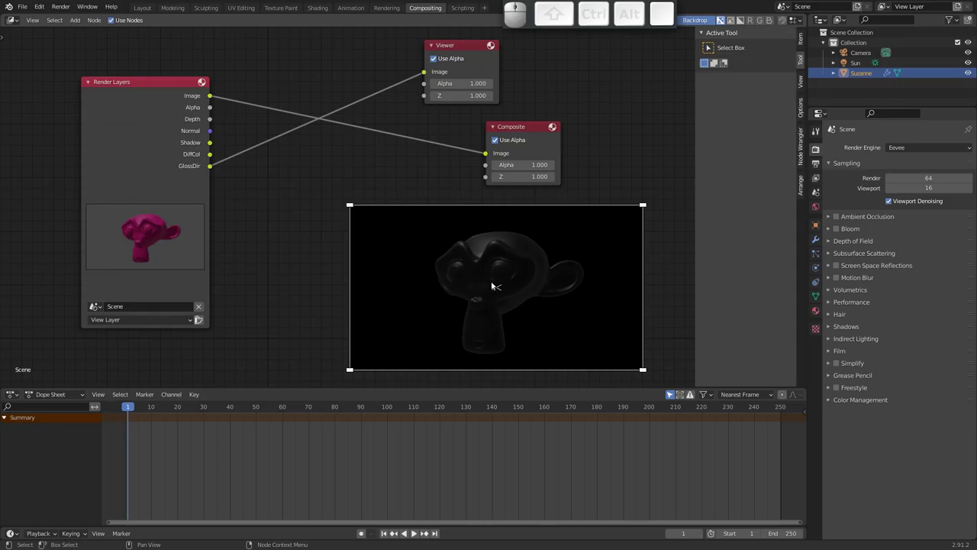
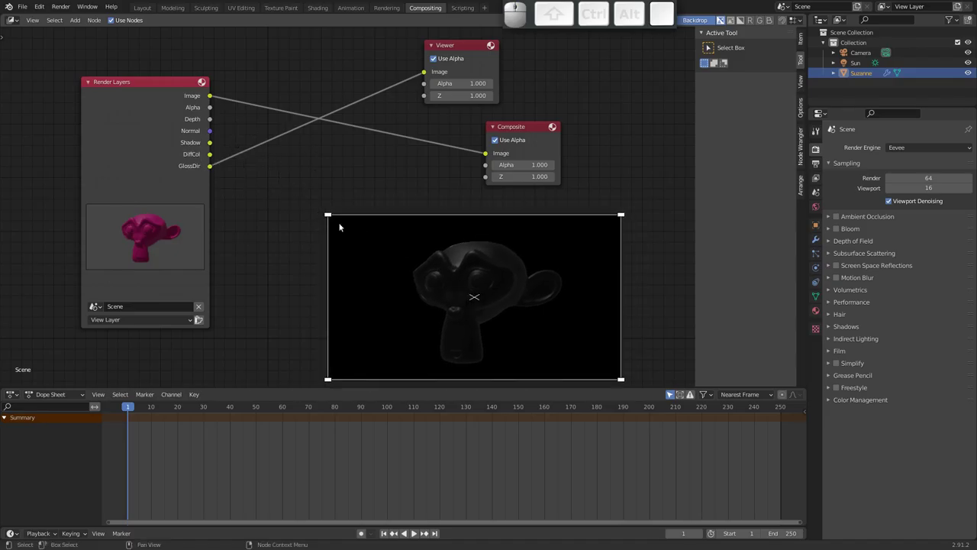
click(472, 63)
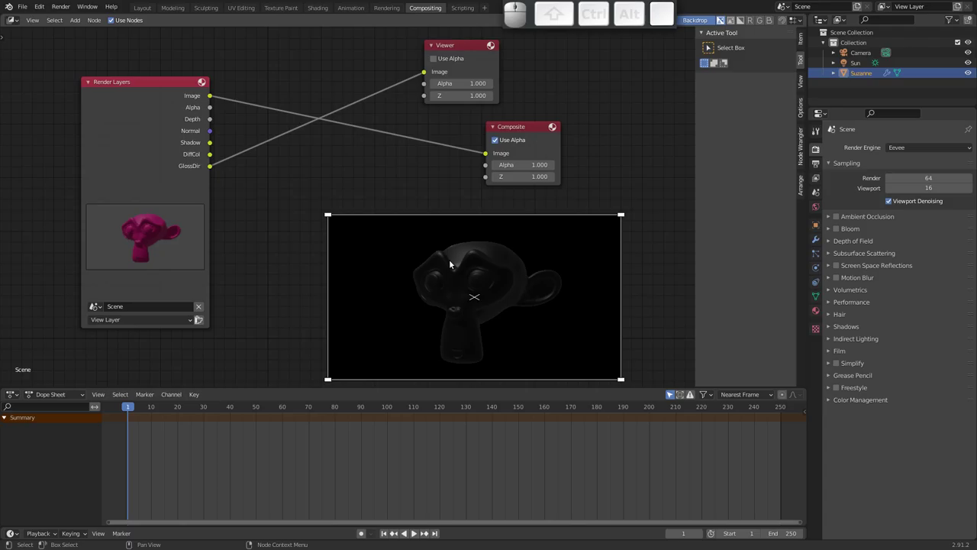
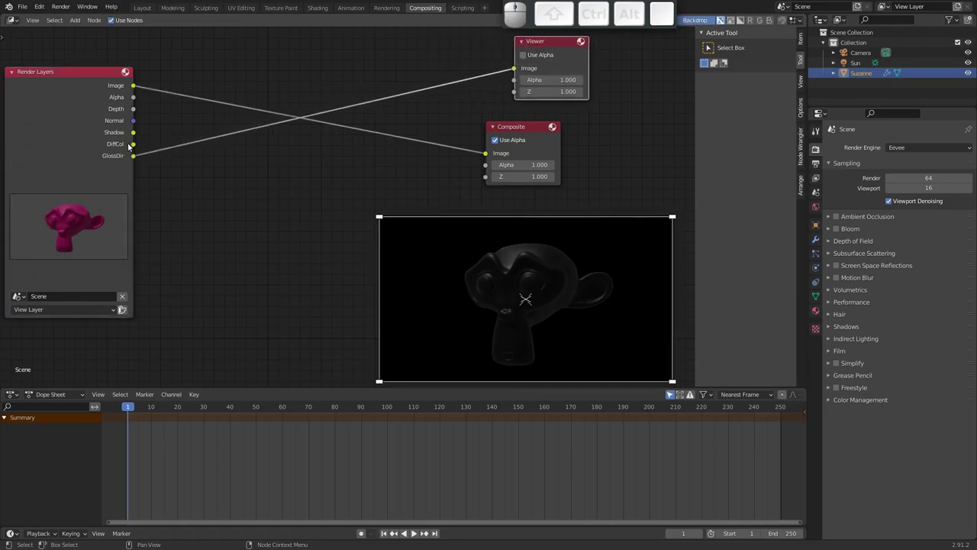
drag(134, 145, 372, 268)
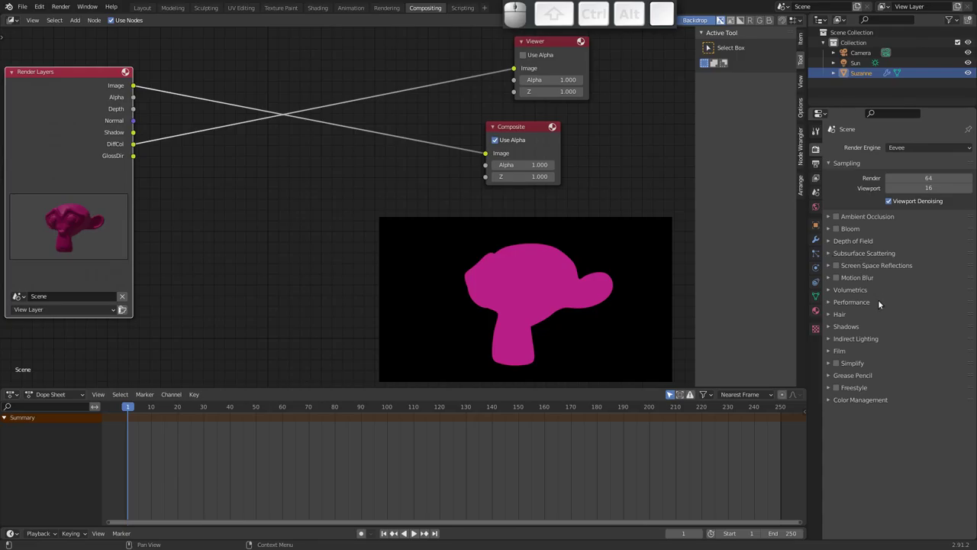
Step: Enable Transparent under Film in Render Properties and re-render the frame with F12
click(832, 352)
click(888, 379)
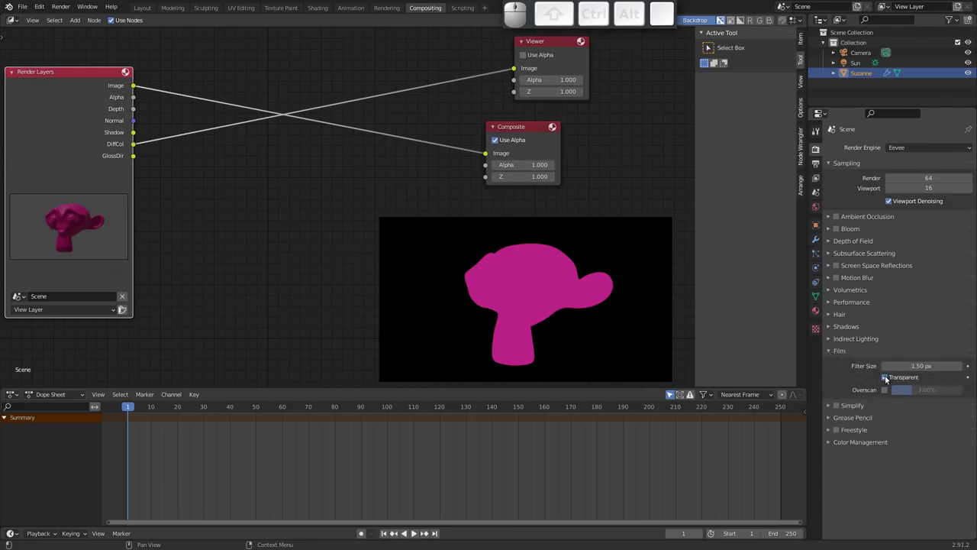
key(F12)
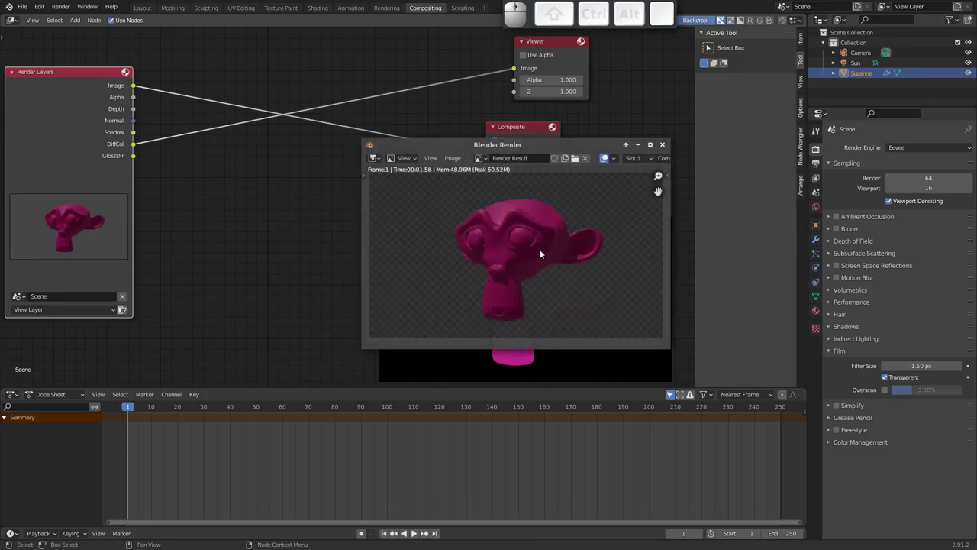
click(664, 144)
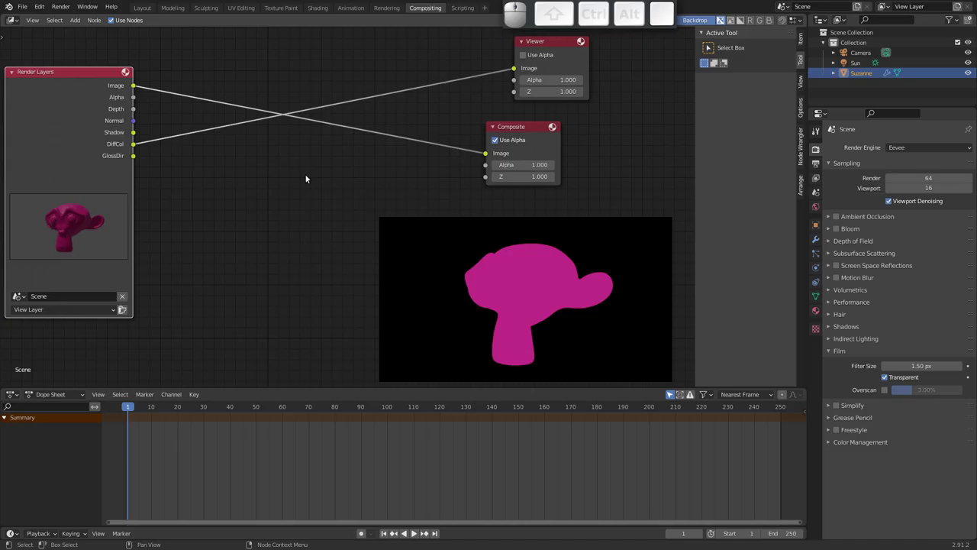
Step: Preview the Alpha pass in the Viewer, then wire DiffCol back into the Viewer instead
drag(135, 100, 438, 254)
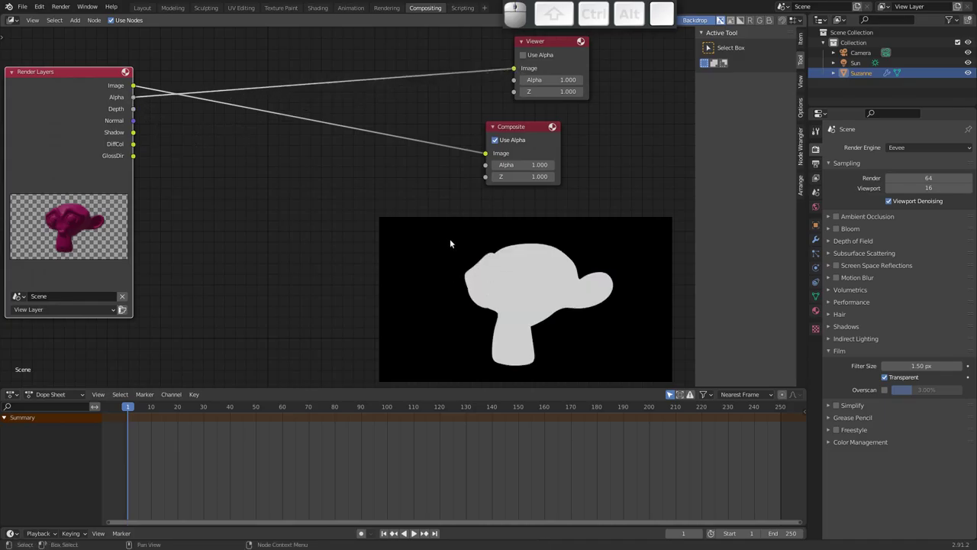
drag(498, 105, 521, 68)
middle_click(522, 68)
click(516, 69)
drag(231, 189, 137, 146)
drag(137, 145, 281, 197)
middle_click(280, 197)
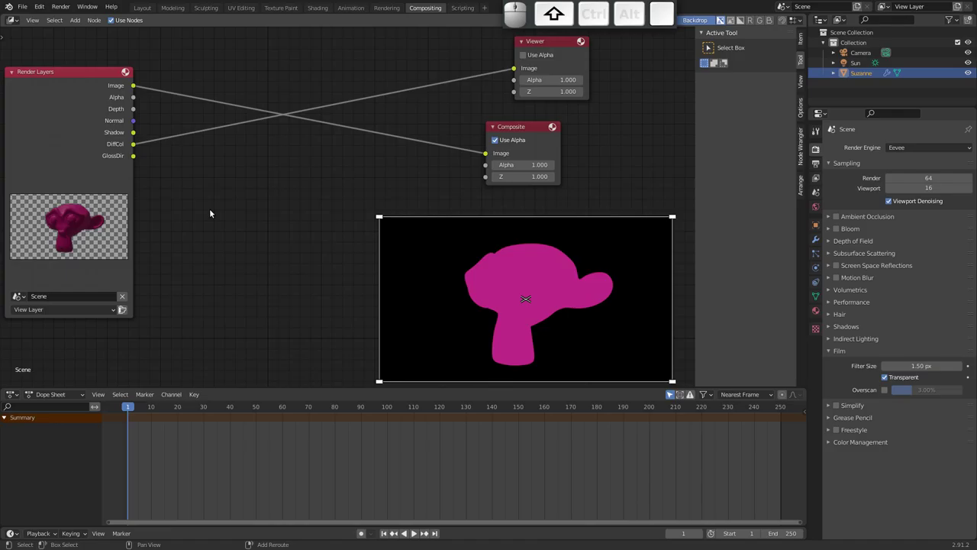
Step: Add a Mix node taking DiffCol as its first image and the Shadow pass as its second
key(shift+a)
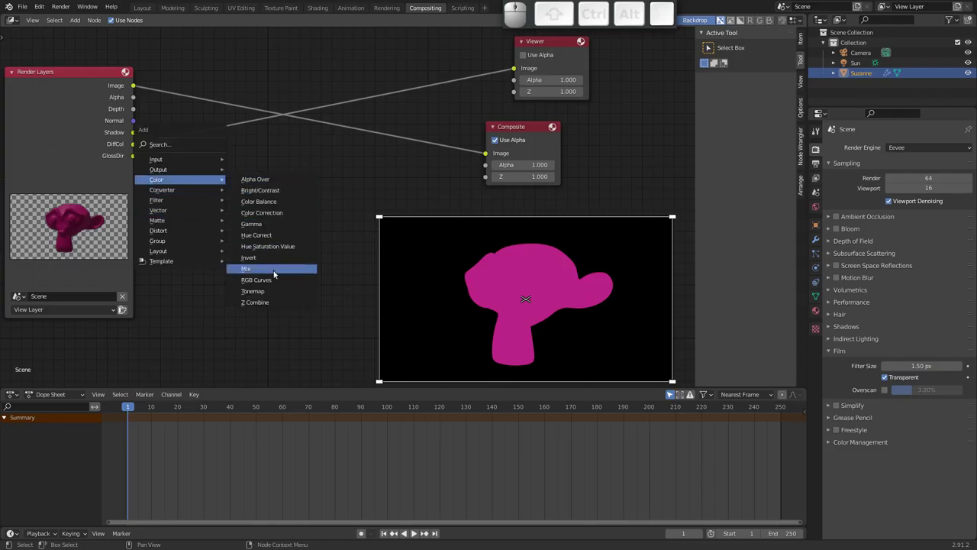
click(274, 270)
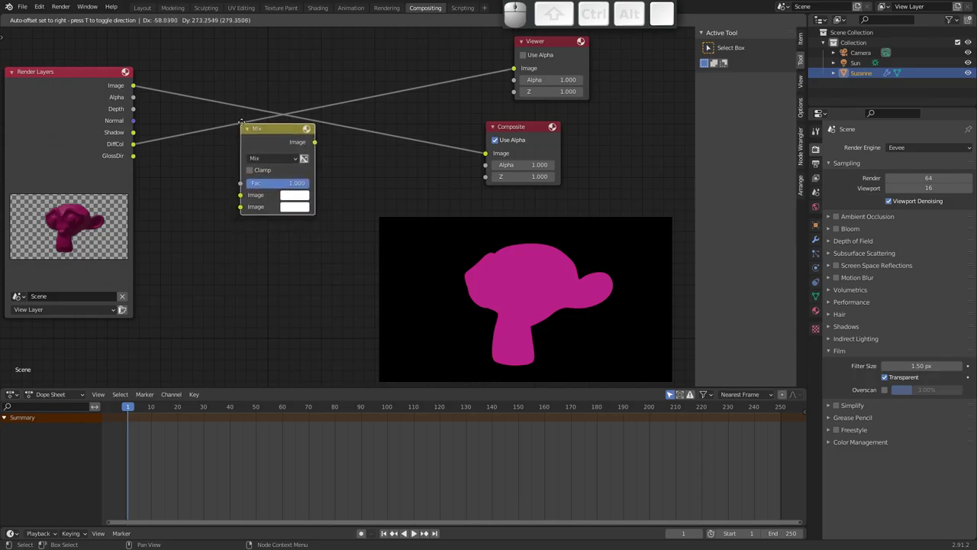
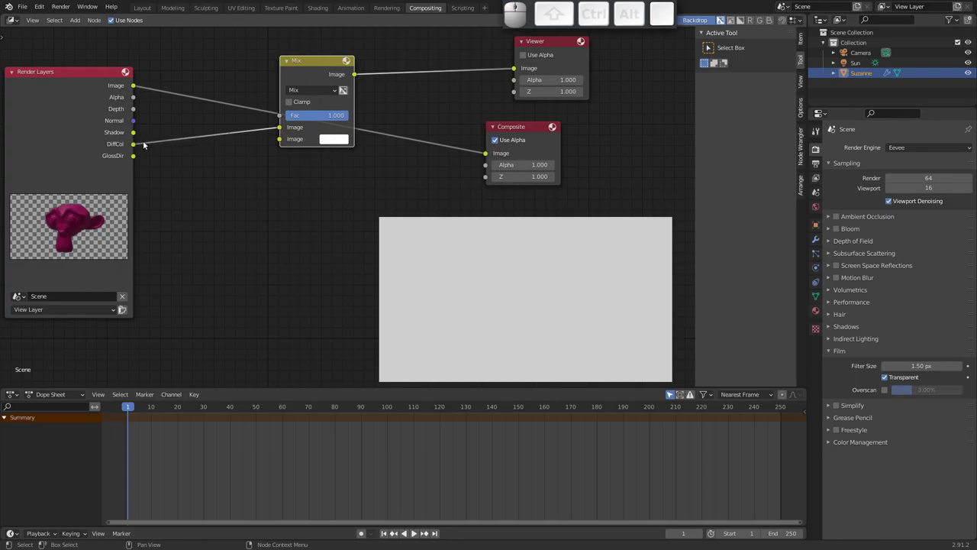
drag(138, 135, 313, 178)
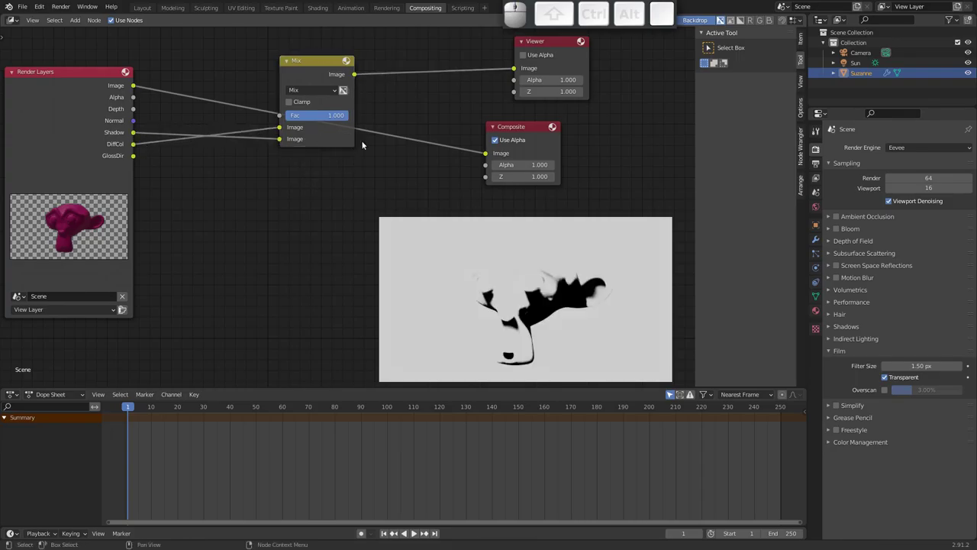
drag(318, 94, 308, 141)
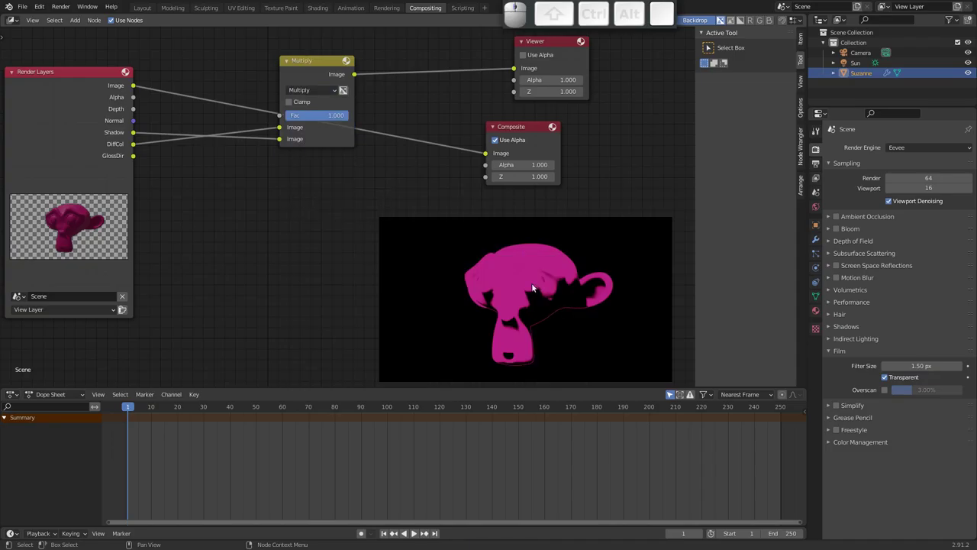
Step: Set the node to Multiply, tweak its Fac back to full, and select it for removal
click(337, 117)
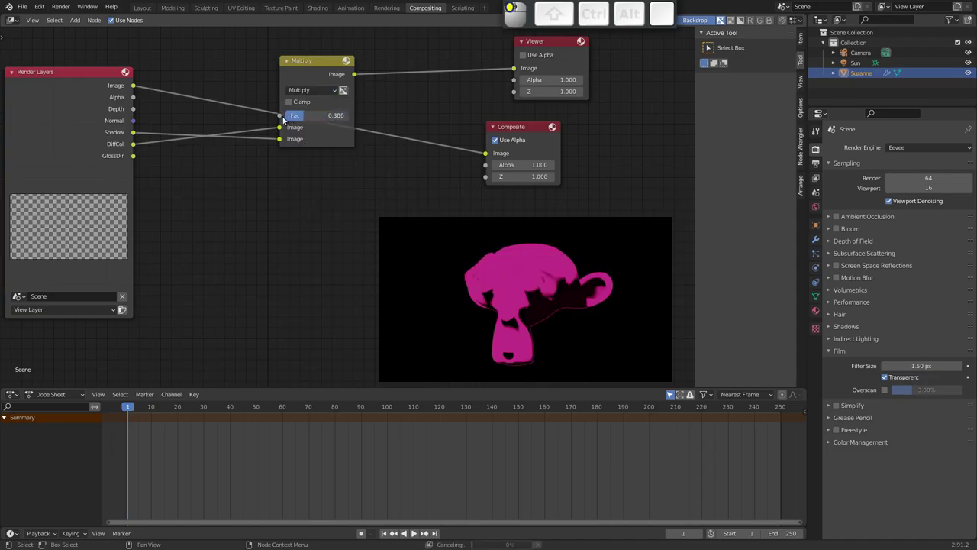
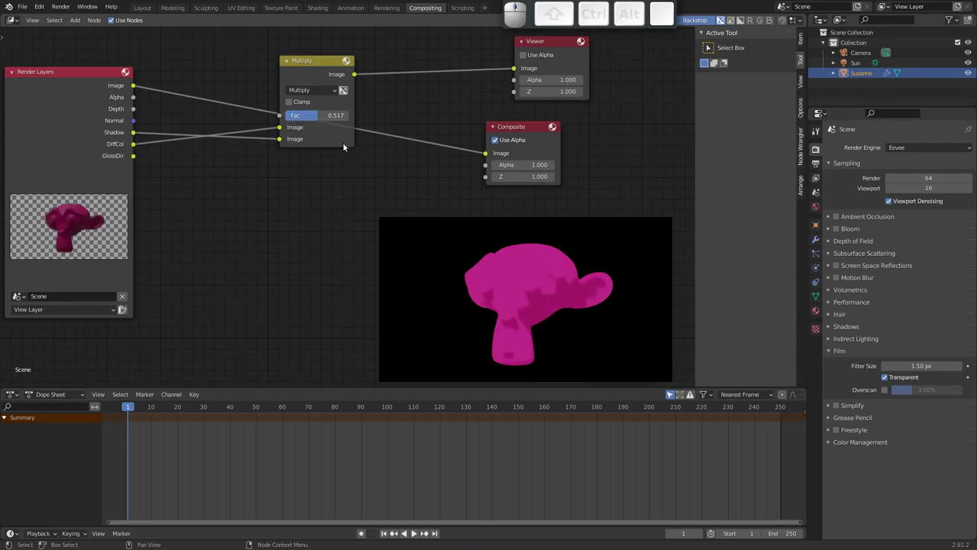
drag(320, 62, 377, 109)
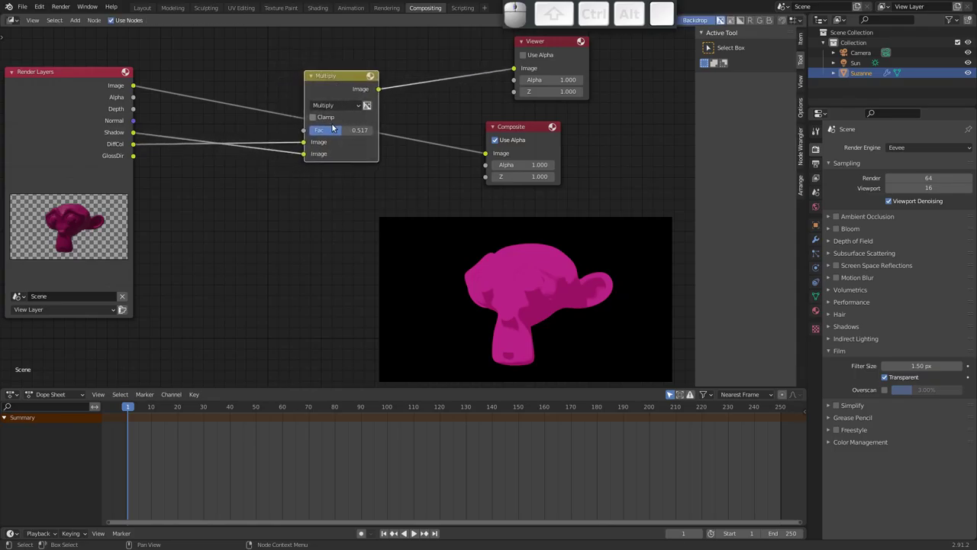
drag(344, 133, 484, 251)
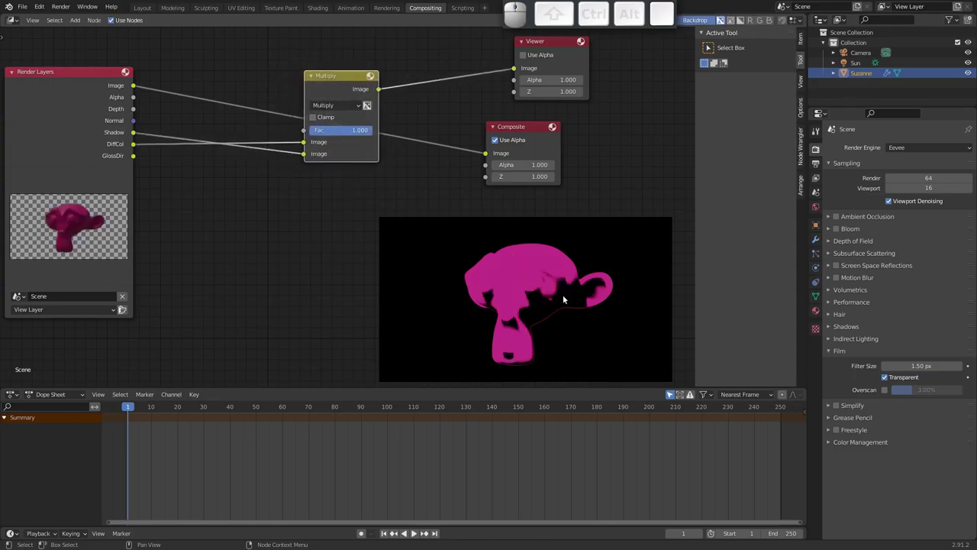
click(354, 78)
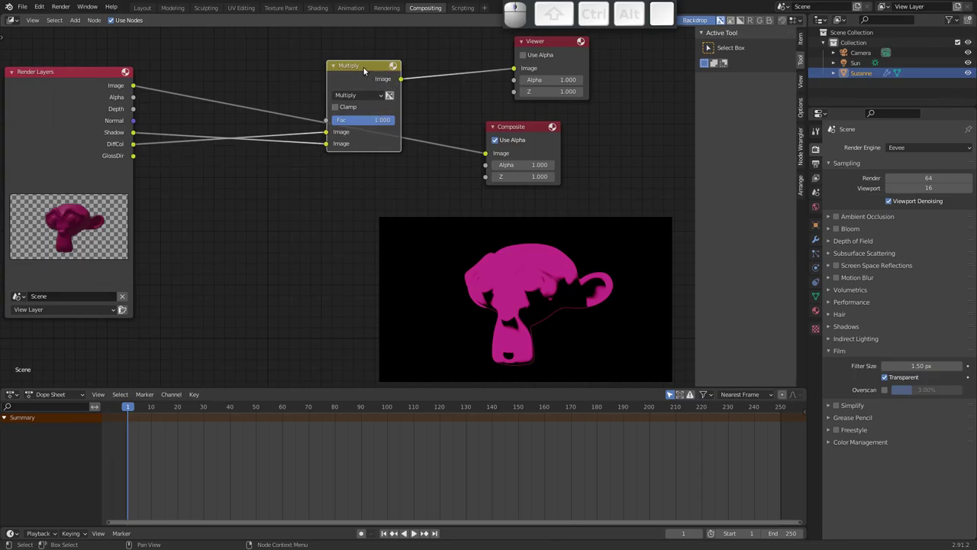
click(369, 74)
Step: Delete the Multiply node and add a ColorRamp fed by Shadow, its output sent to the Viewer
key(x)
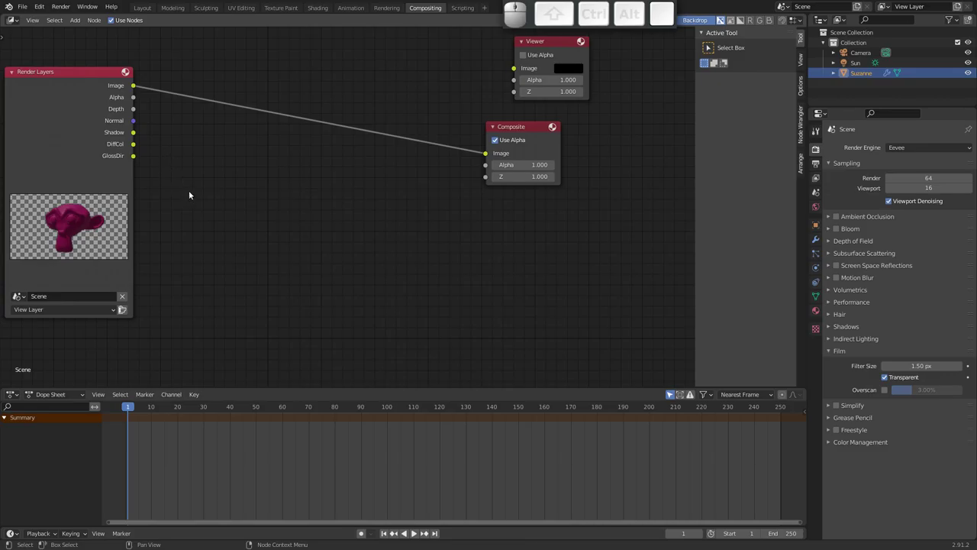
key(shift+a)
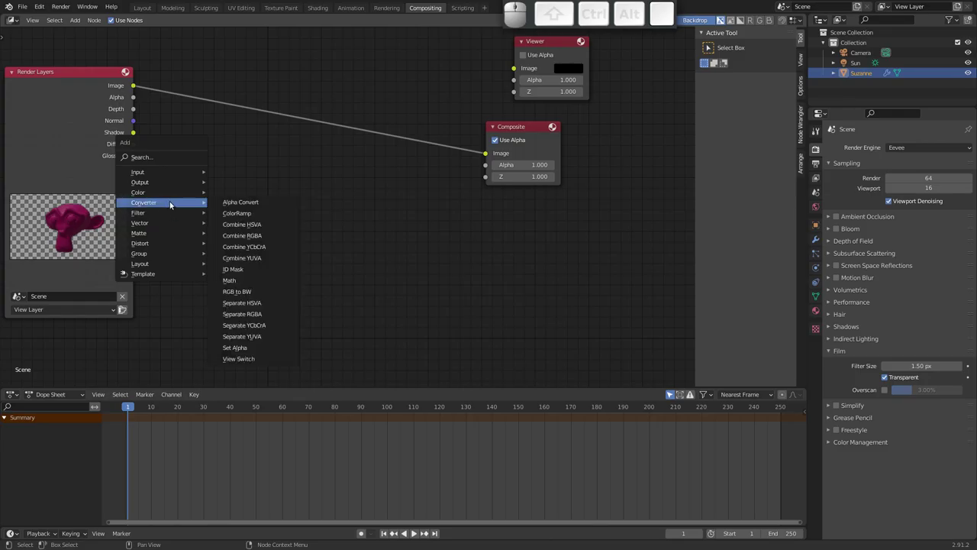
click(241, 216)
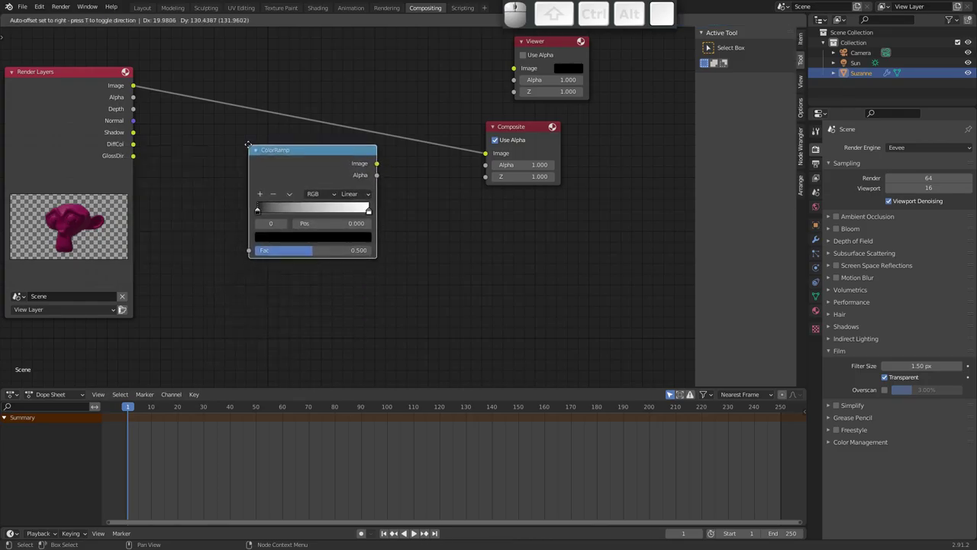
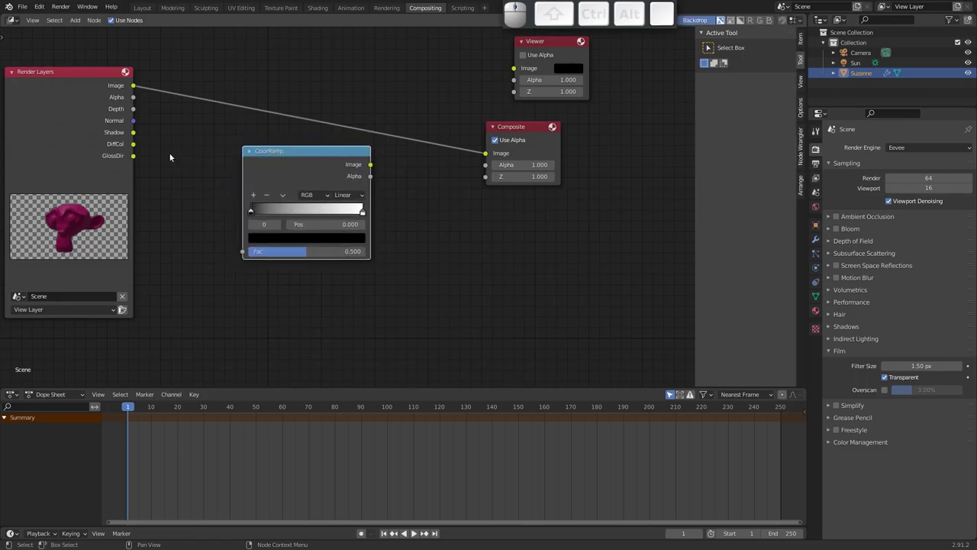
drag(138, 135, 330, 154)
drag(321, 150, 350, 172)
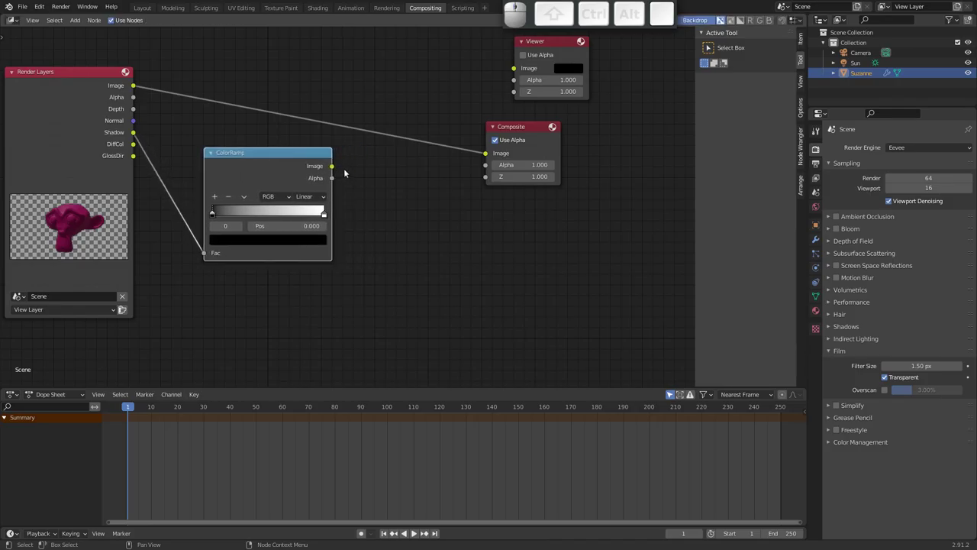
drag(334, 168, 316, 156)
click(310, 161)
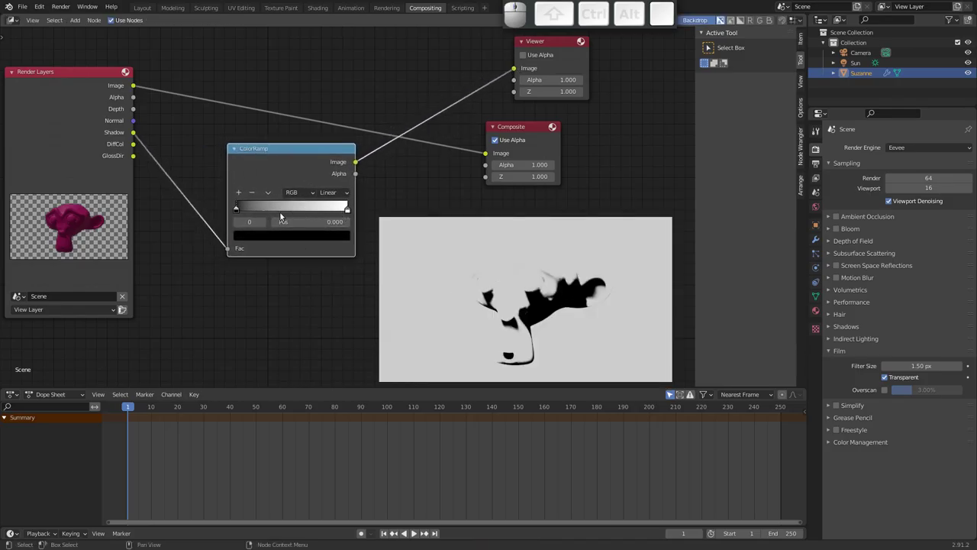
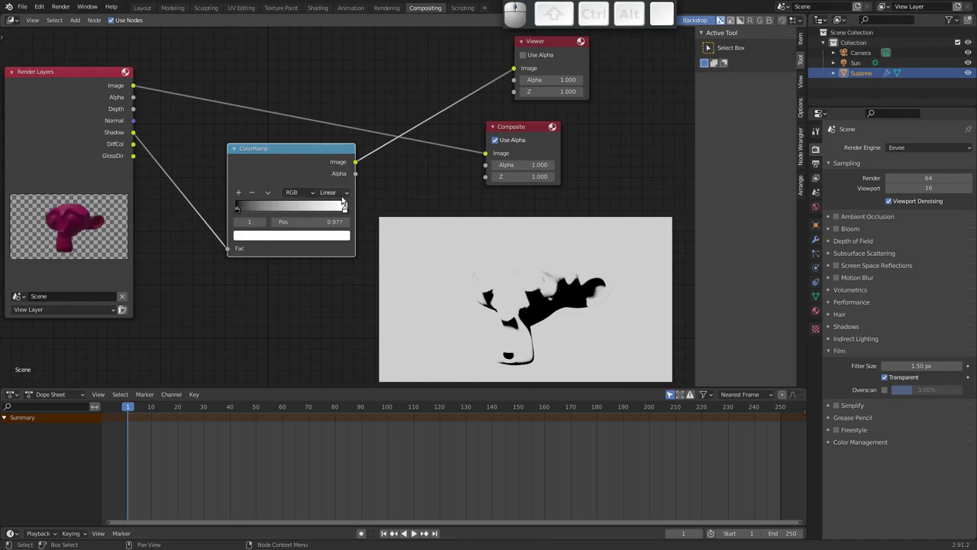
Step: Switch the ramp to Constant interpolation and slide the white stop to about 0.218
click(338, 195)
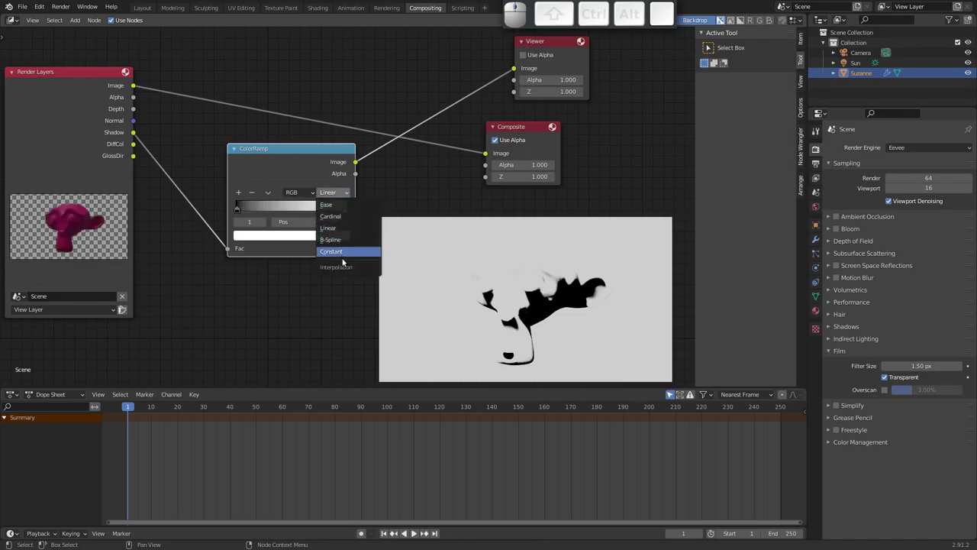
click(347, 253)
drag(346, 213, 294, 211)
drag(293, 212, 273, 212)
drag(273, 212, 264, 211)
click(261, 212)
drag(256, 212, 307, 217)
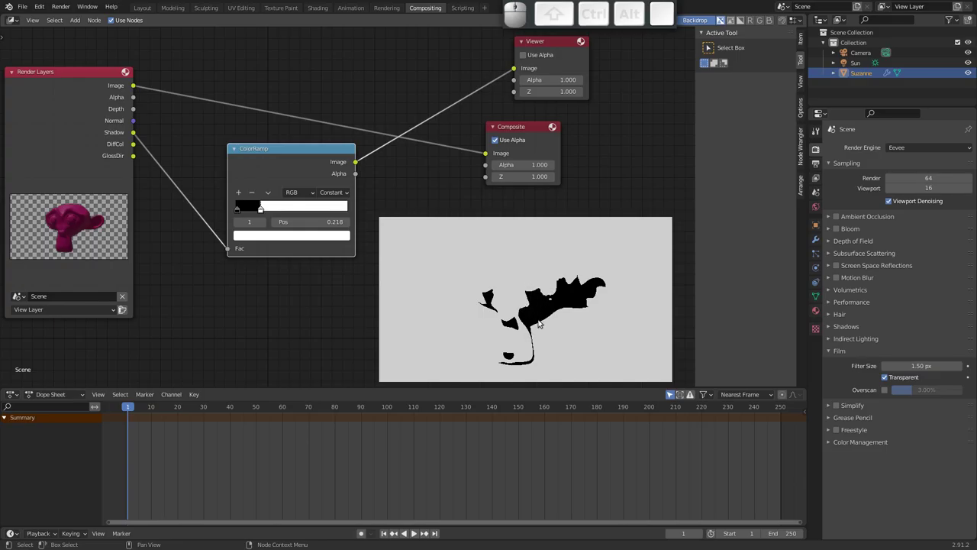
Step: Return the ramp to Linear, with the white stop near 0.2 and the black stop at about 0.159
click(338, 193)
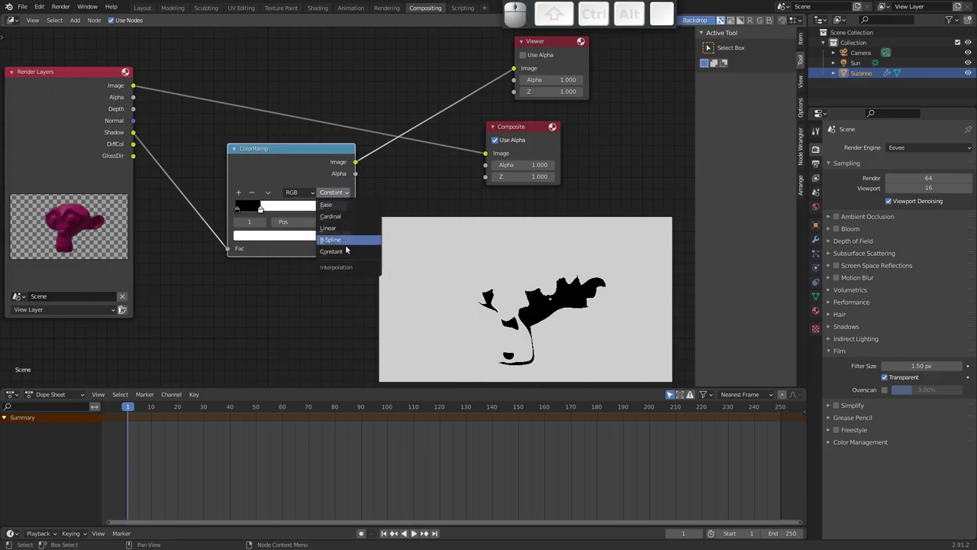
click(348, 226)
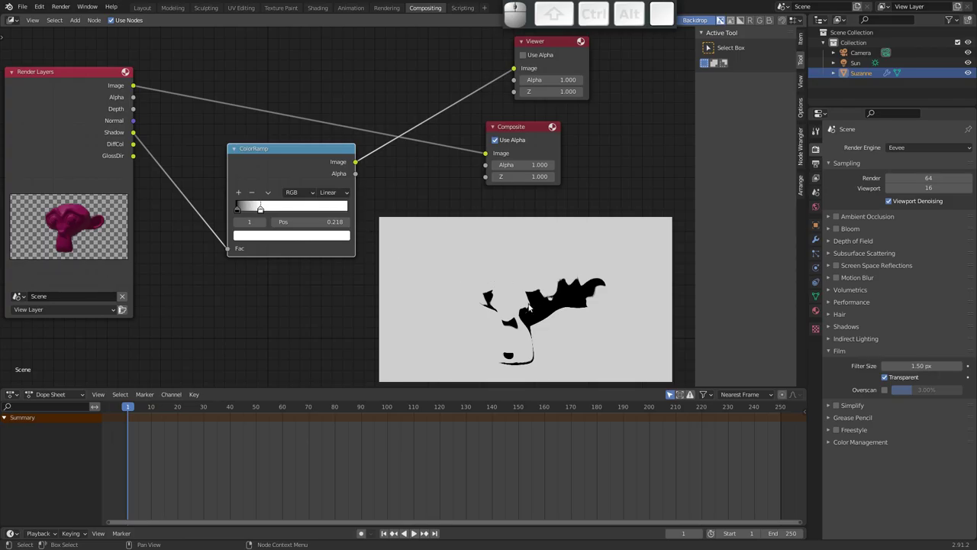
drag(243, 211, 256, 210)
click(257, 211)
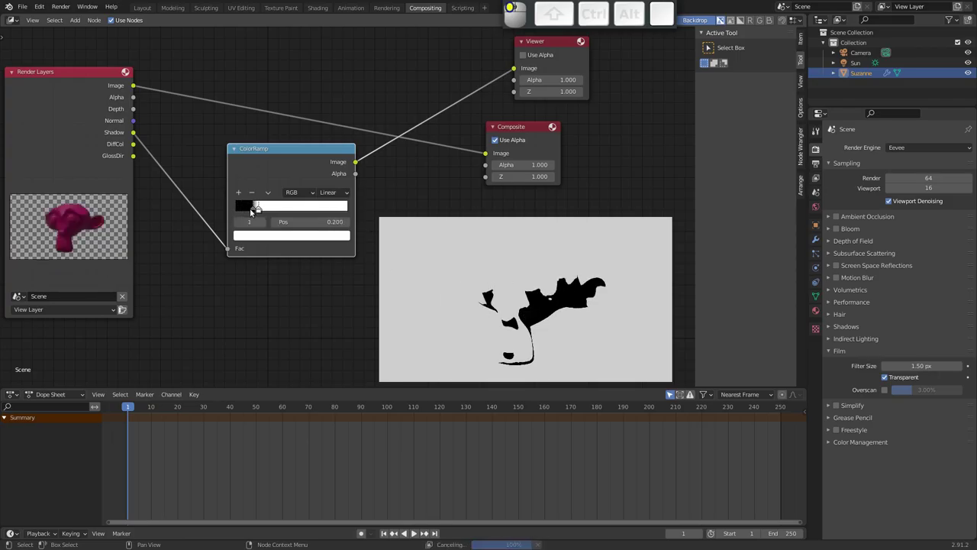
click(262, 212)
click(255, 210)
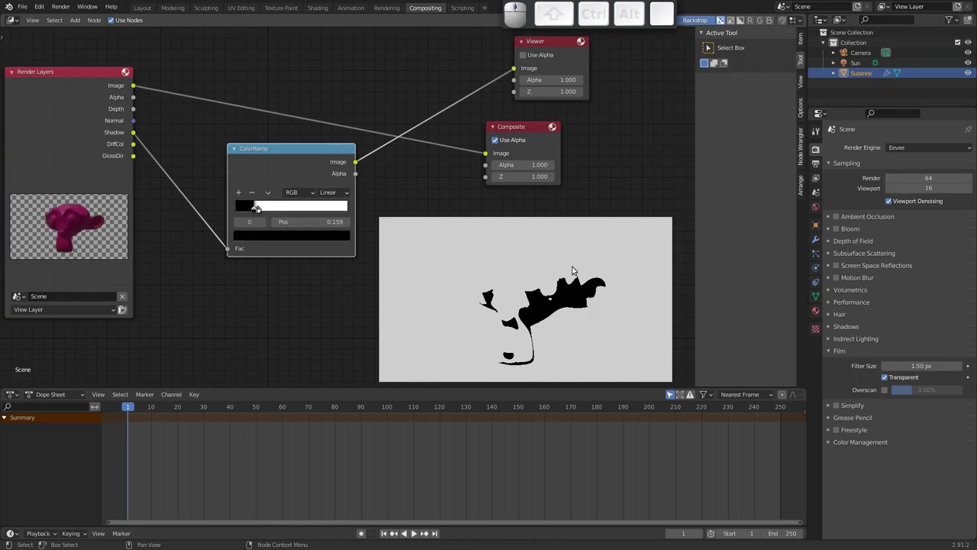
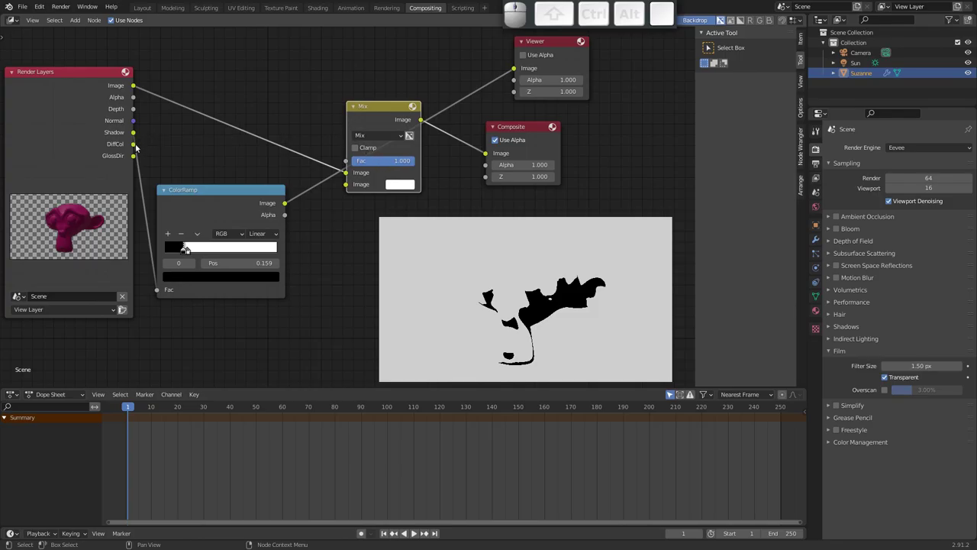
Step: Wire the new Mix node with DiffCol and the ramp's shadow mask, sending its result to the Viewer
drag(136, 146, 373, 110)
drag(368, 109, 353, 102)
drag(345, 93, 353, 154)
drag(306, 138, 270, 121)
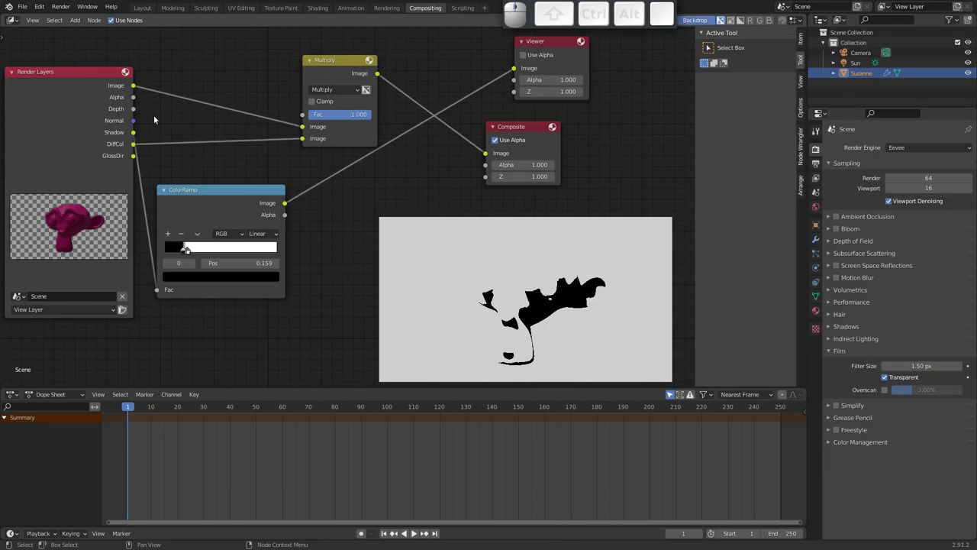
drag(288, 203, 322, 103)
drag(330, 70, 349, 137)
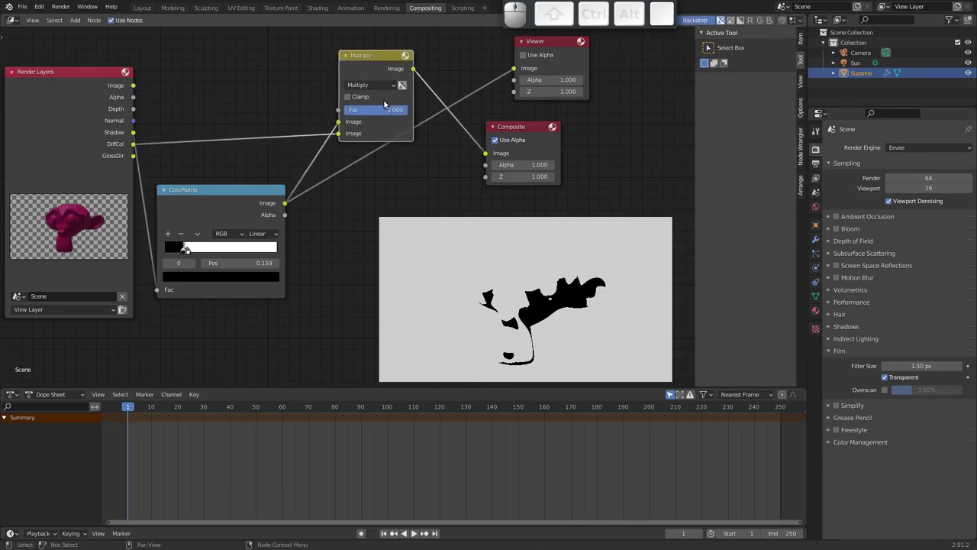
click(338, 135)
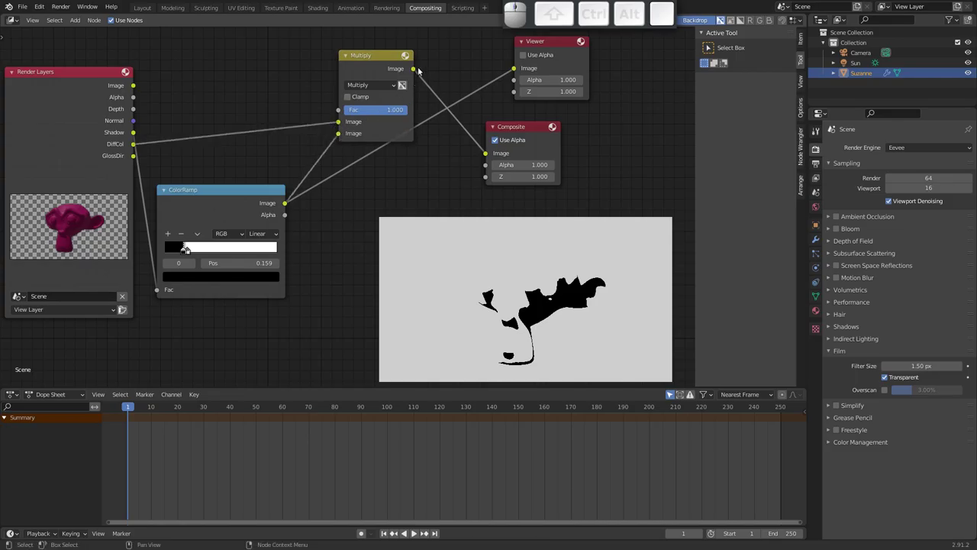
click(419, 72)
drag(383, 64, 347, 126)
Step: Tune the Multiply factor through 0.25, 0.425 and 0.458 to about 0.39, then tidy the node's position
drag(387, 117, 367, 118)
drag(367, 119, 354, 118)
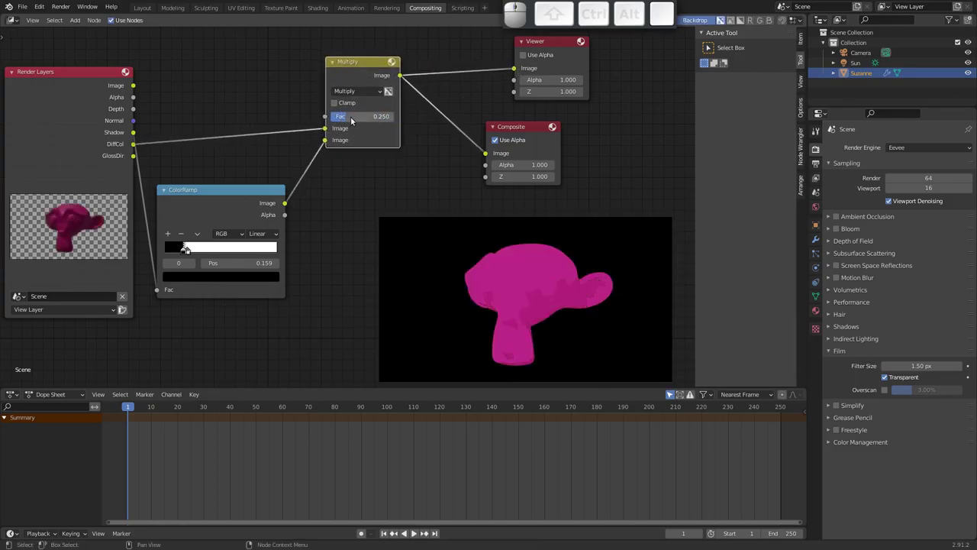
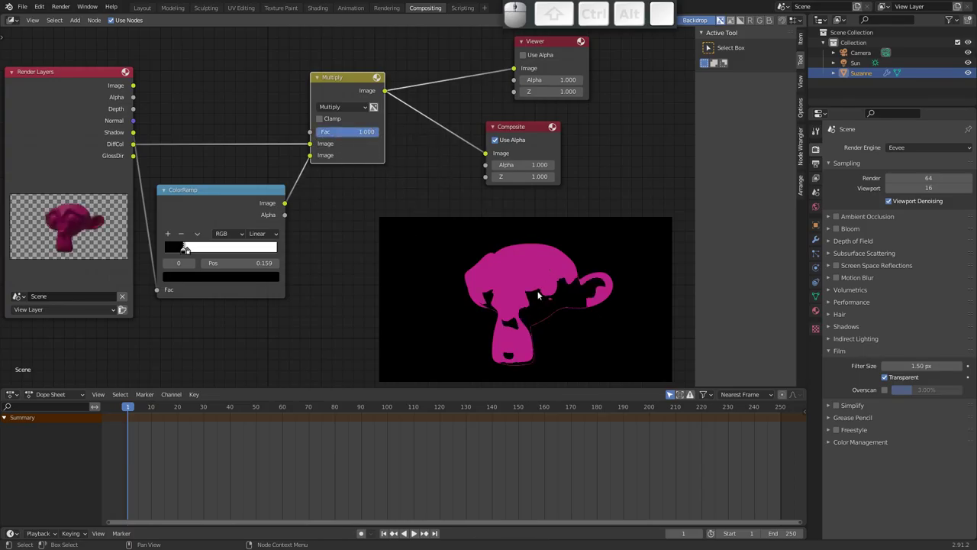
click(206, 191)
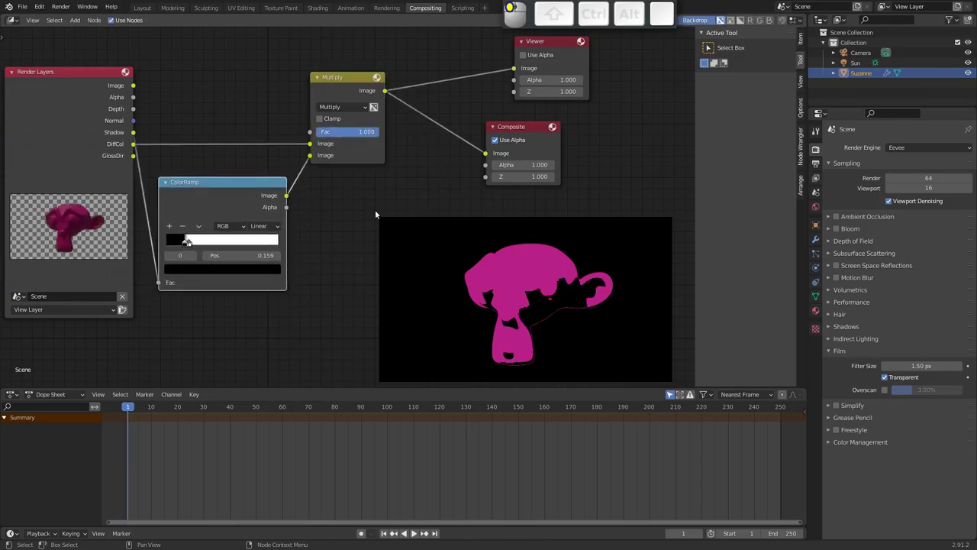
drag(372, 136, 355, 135)
click(350, 135)
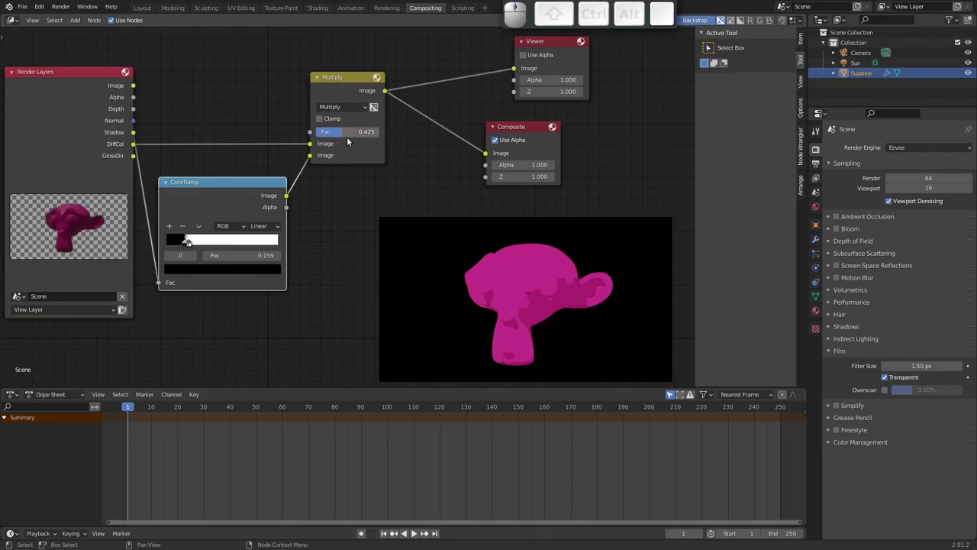
click(344, 135)
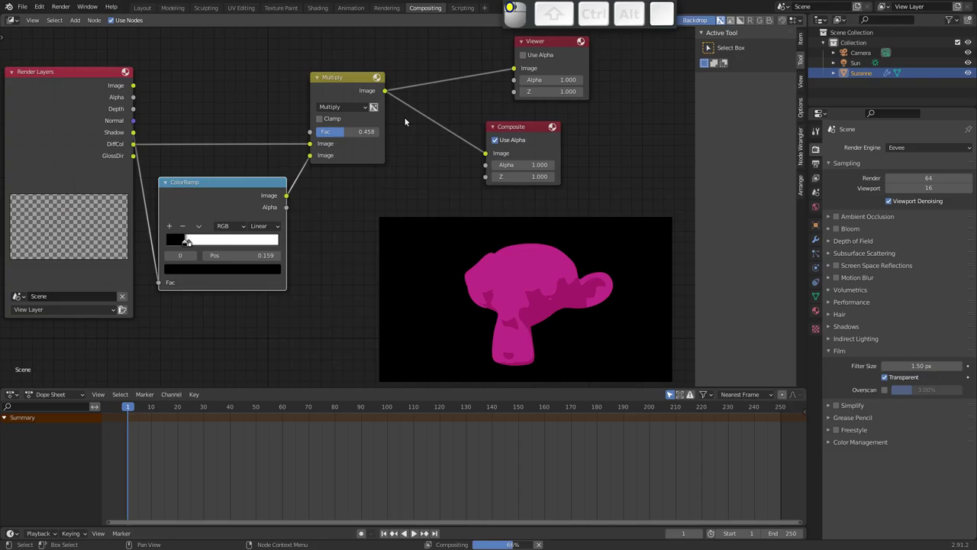
click(346, 134)
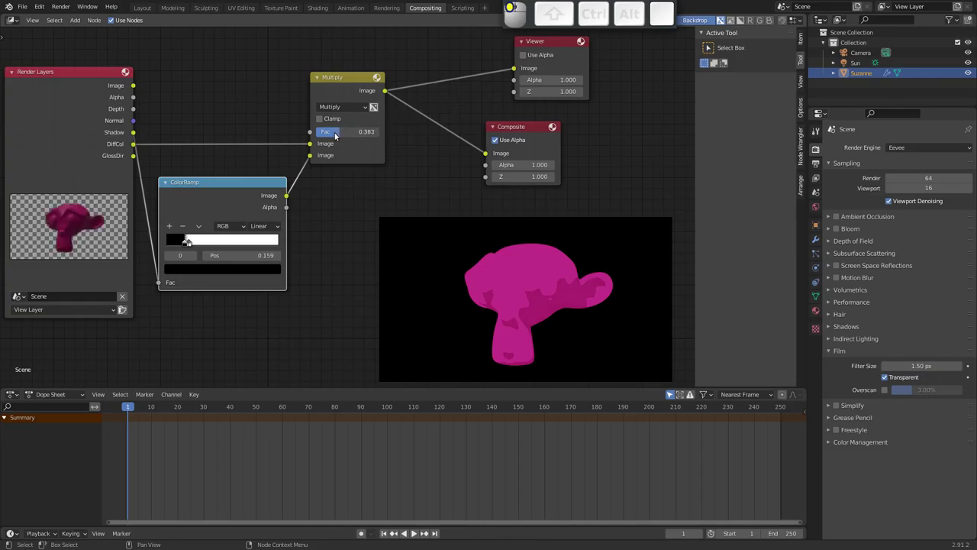
drag(350, 81, 478, 273)
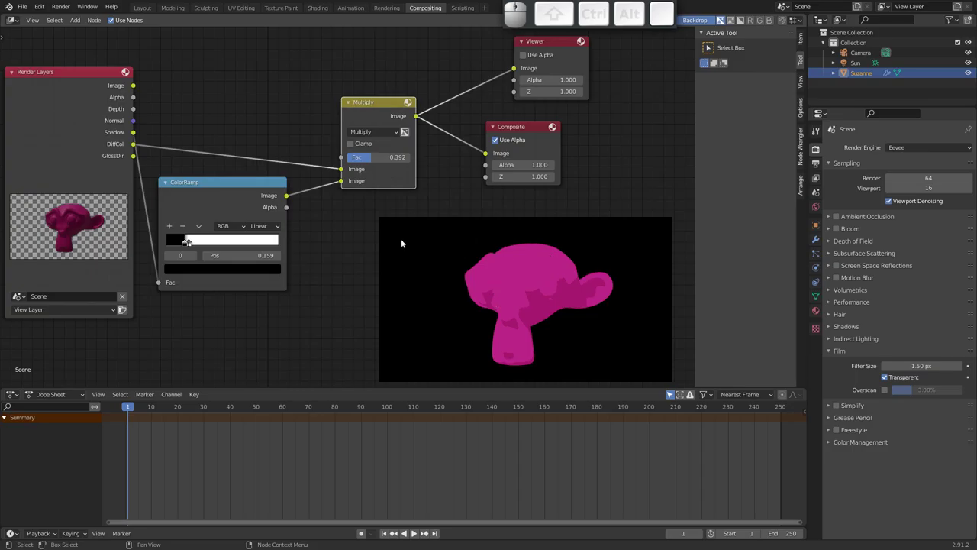
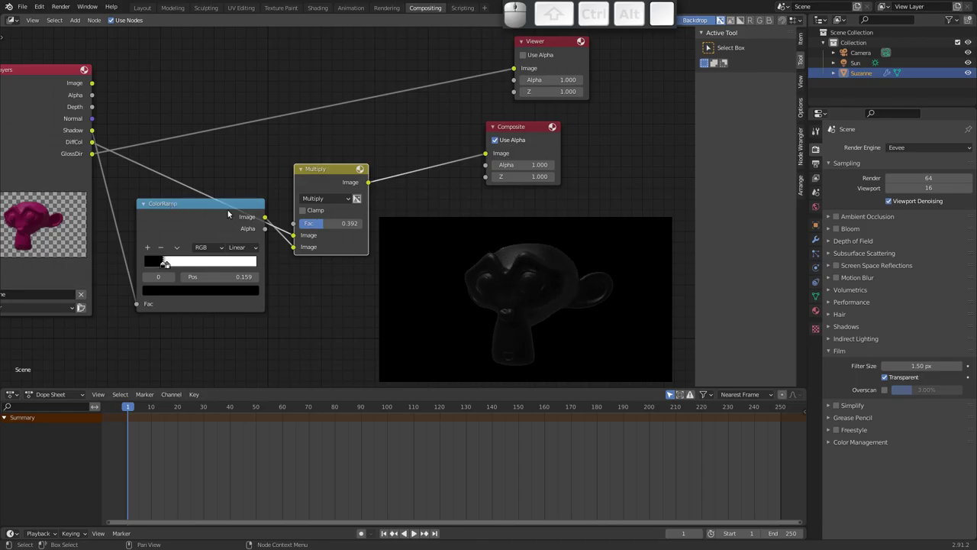
Step: Pack the glossy ColorRamp's white stop against the black one, settling it at about 0.009
click(215, 207)
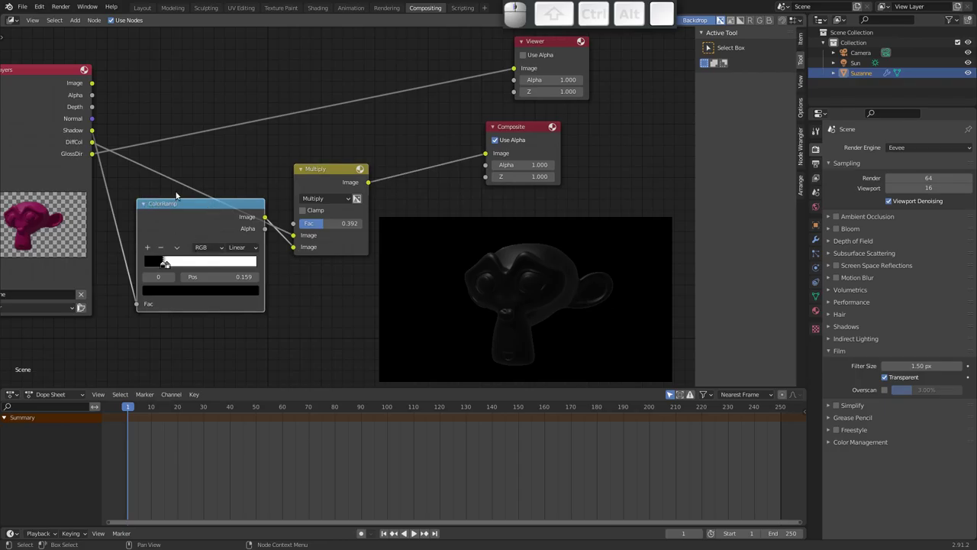
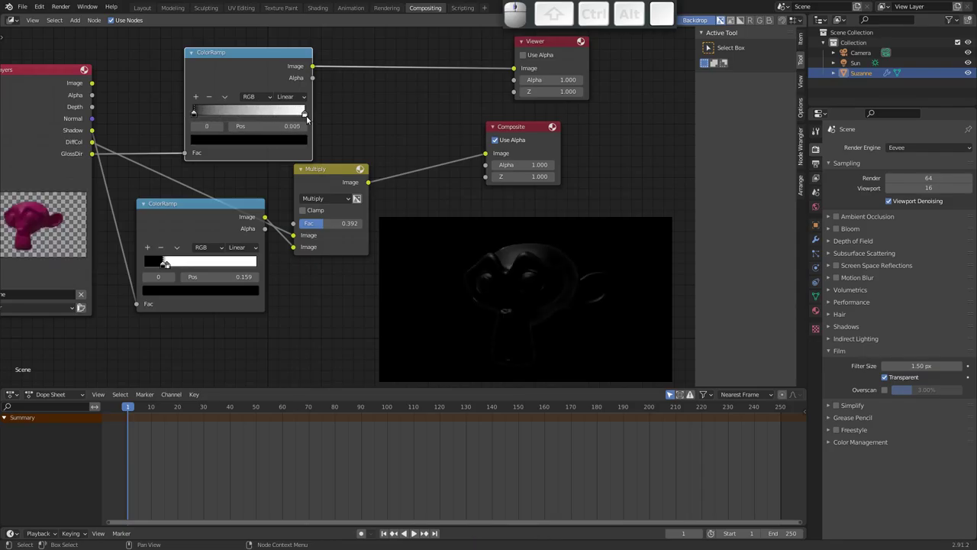
drag(305, 115, 249, 112)
click(237, 116)
click(218, 116)
drag(202, 115, 221, 116)
click(198, 116)
click(204, 116)
click(201, 116)
click(201, 116)
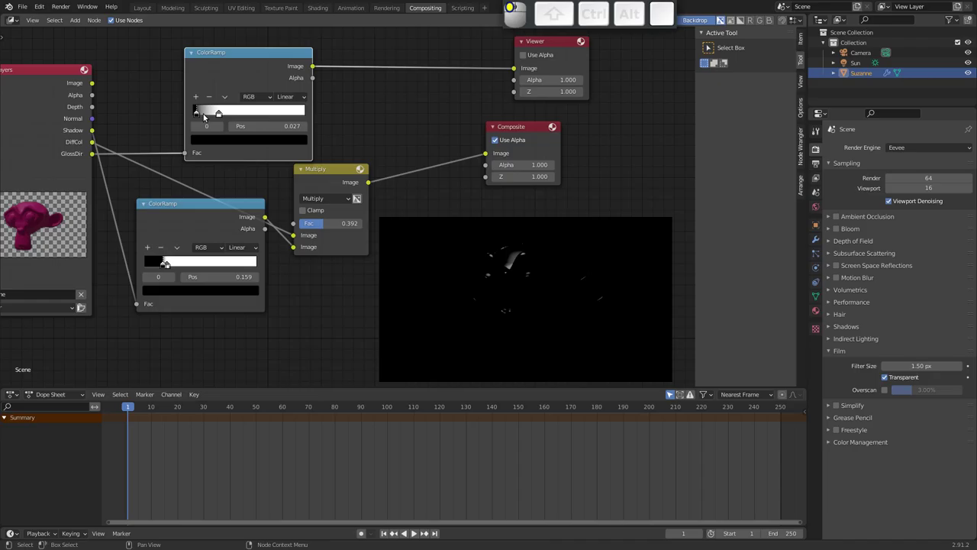
click(221, 116)
click(199, 116)
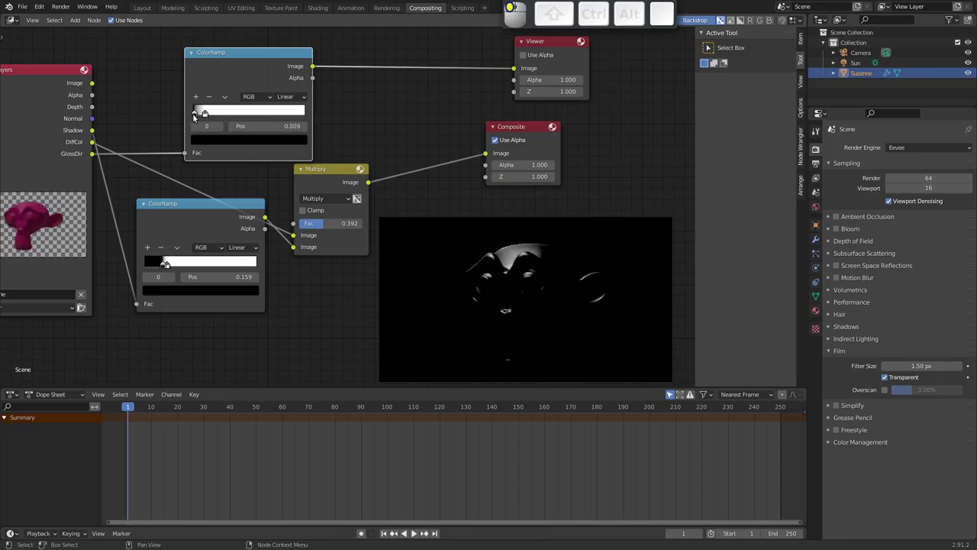
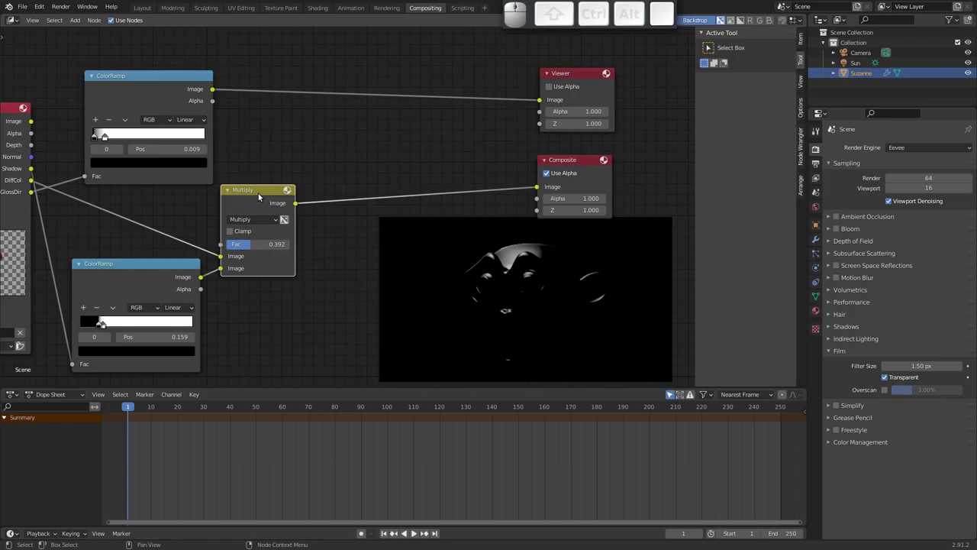
Step: Duplicate the Multiply node, discard the copy, and add a fresh Mix node via Shift+A
key(shift+d)
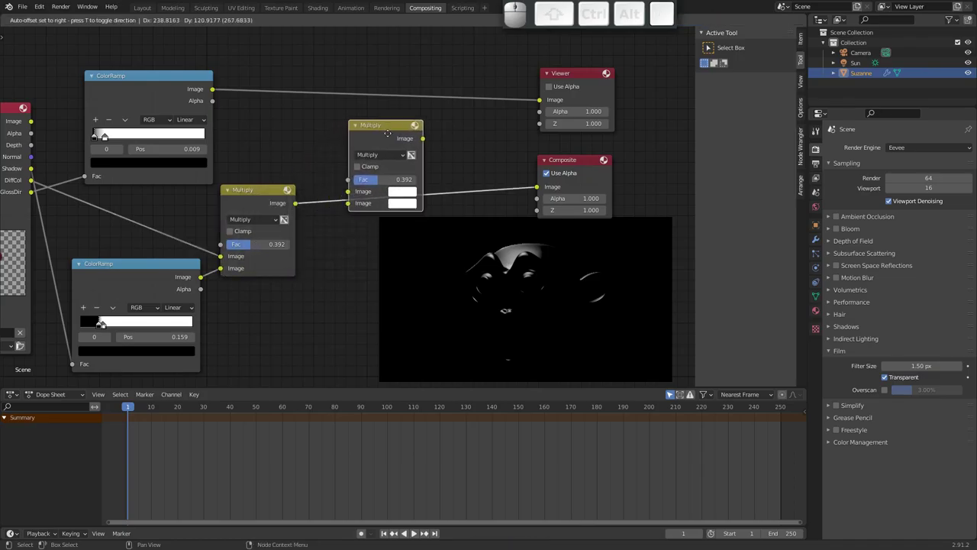
click(417, 129)
key(ctrl+x)
key(shift+a)
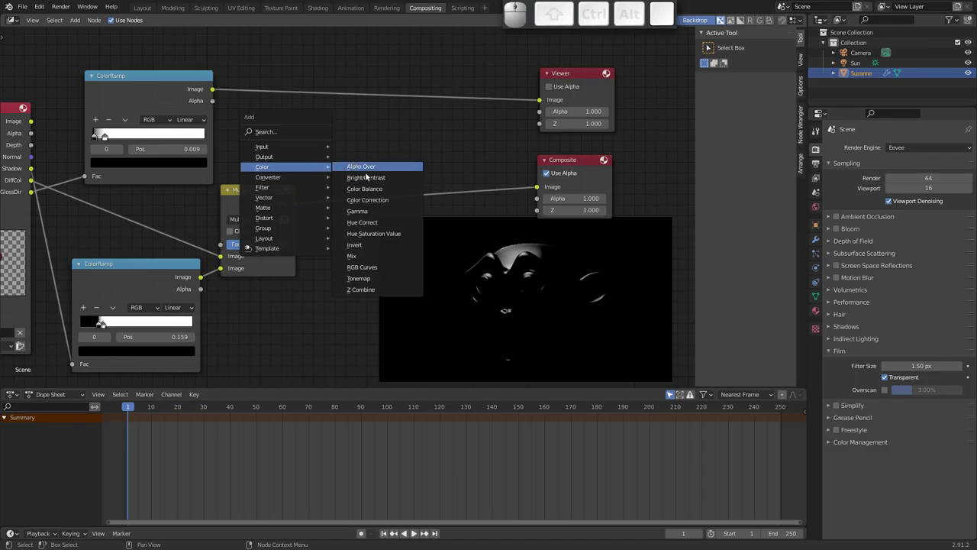
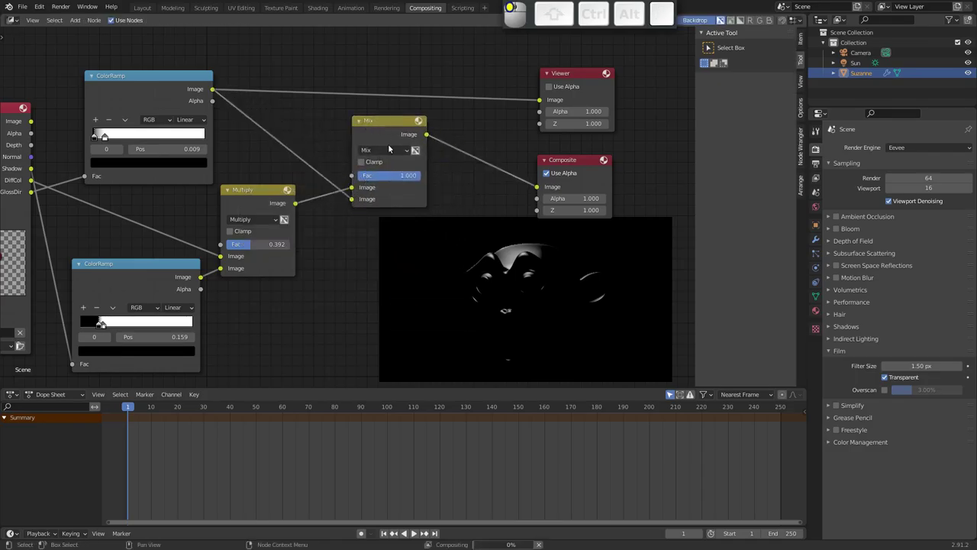
Step: Feed Multiply and the highlight ramp into the Mix node, its output to Viewer and Composite
drag(382, 126, 505, 161)
drag(445, 134, 447, 133)
drag(445, 133, 389, 134)
drag(393, 128, 268, 180)
click(262, 192)
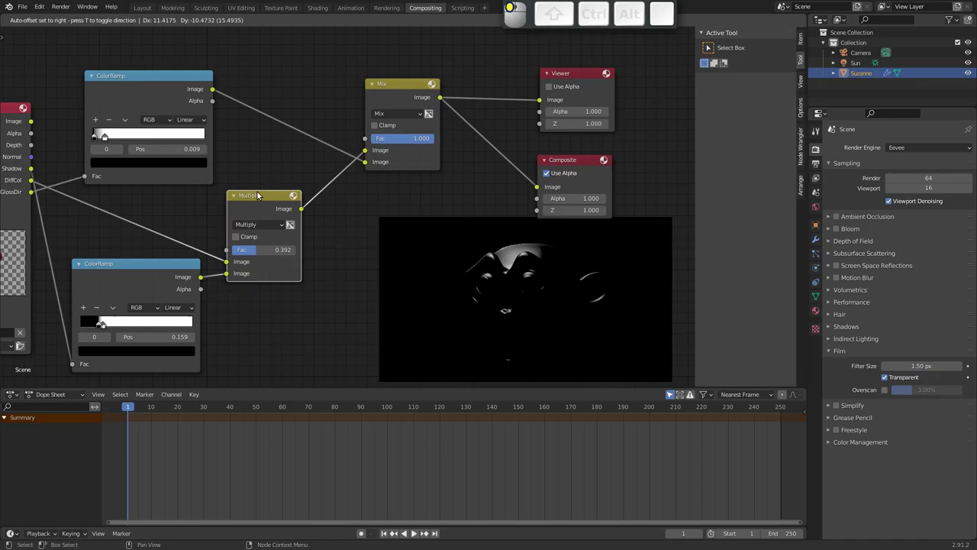
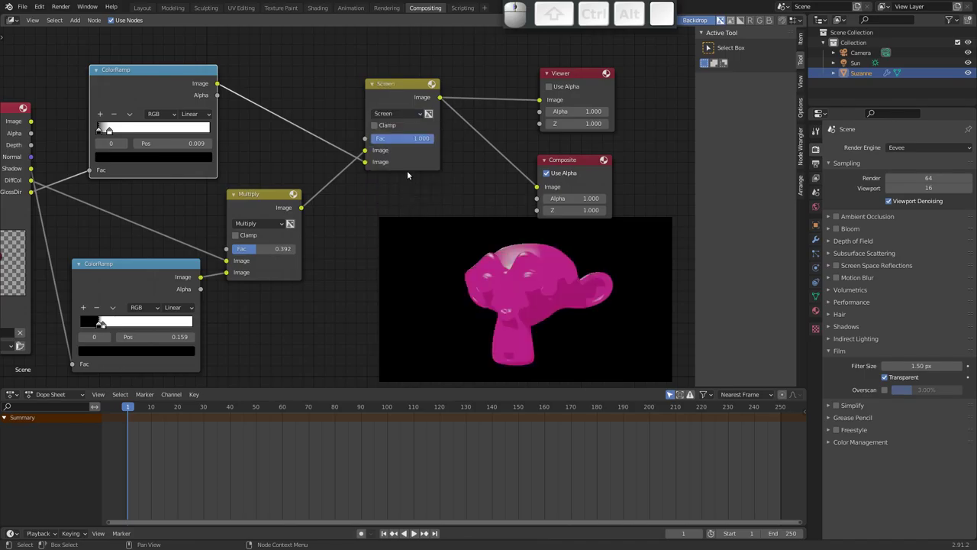
Step: Drop the Screen blend factor to zero to compare, then restore it to full 1.0
drag(430, 139, 412, 140)
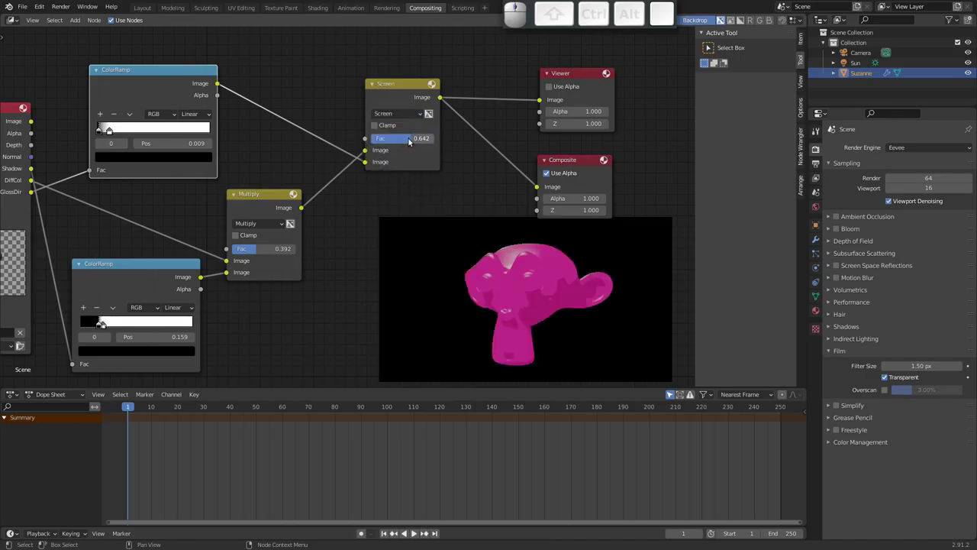
click(402, 140)
click(382, 142)
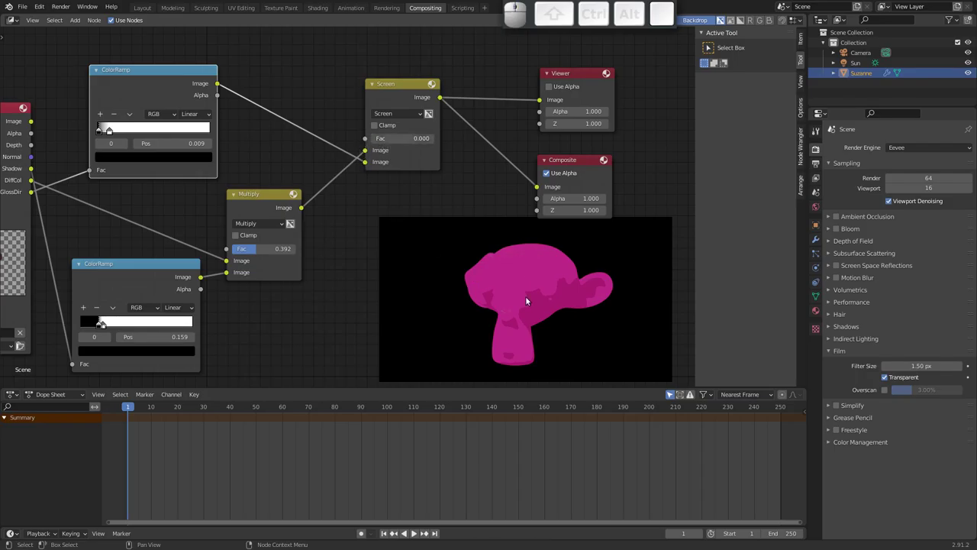
click(394, 97)
click(266, 197)
drag(289, 190, 407, 142)
Step: Reposition the Screen node neatly between the Multiply node and the outputs
middle_click(407, 142)
drag(401, 128, 407, 127)
middle_click(406, 127)
drag(409, 127, 417, 127)
middle_click(417, 126)
drag(420, 127, 509, 166)
drag(509, 167, 485, 281)
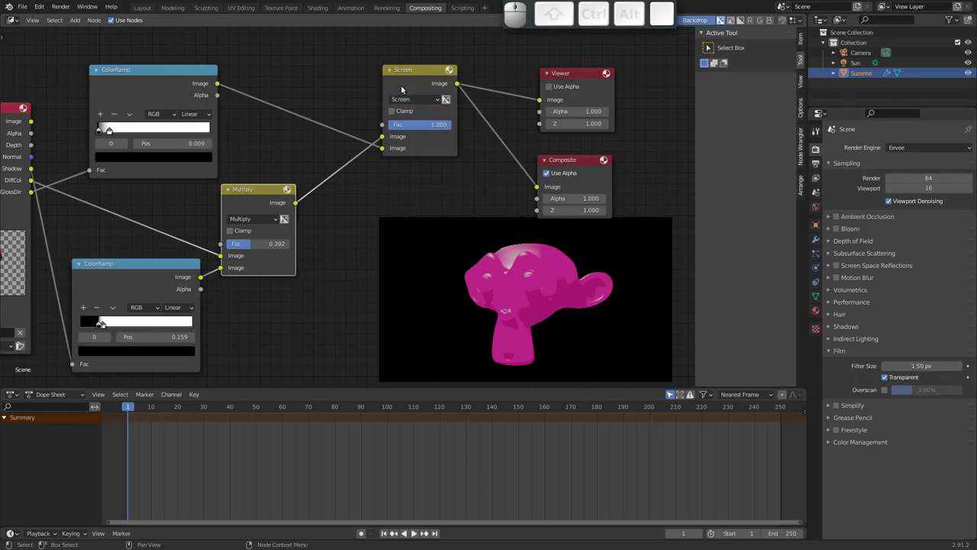
click(420, 77)
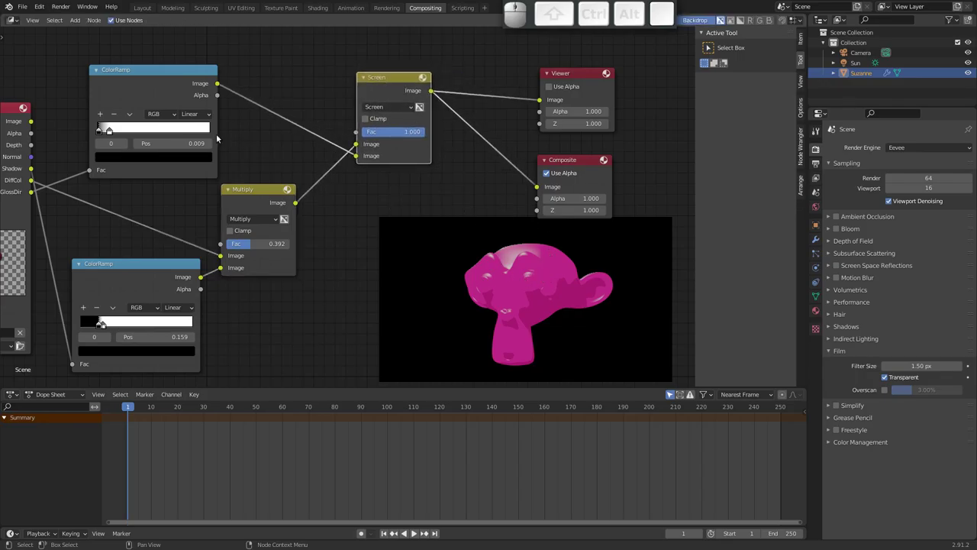
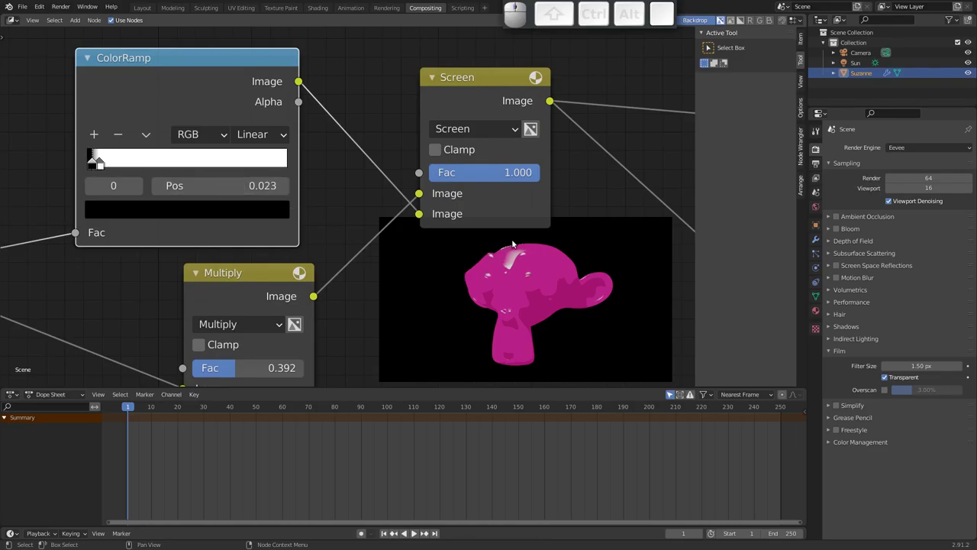
Step: Switch to Layout, select the Sun light, test-render with F12 and return to Compositing
middle_click(498, 278)
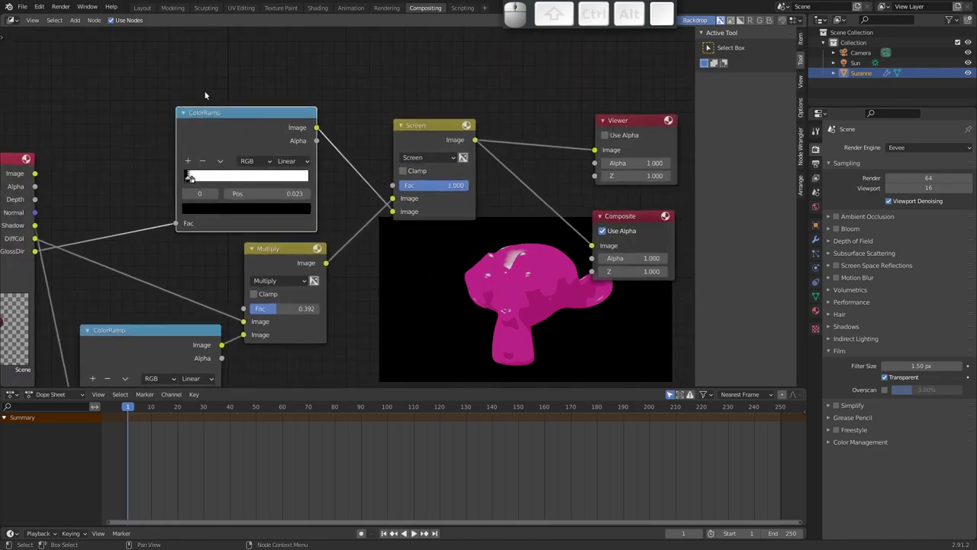
click(142, 11)
click(324, 97)
key(r)
click(128, 182)
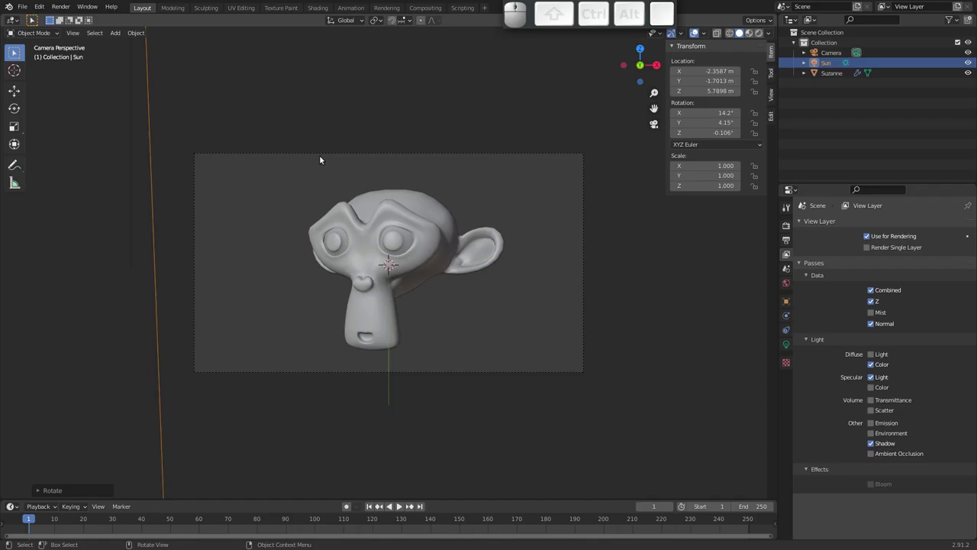
key(F12)
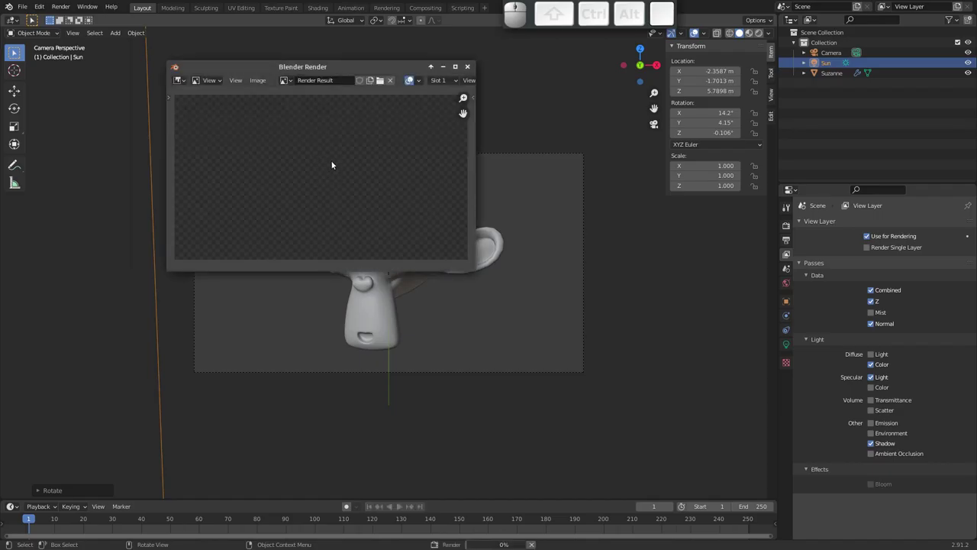
key(Escape)
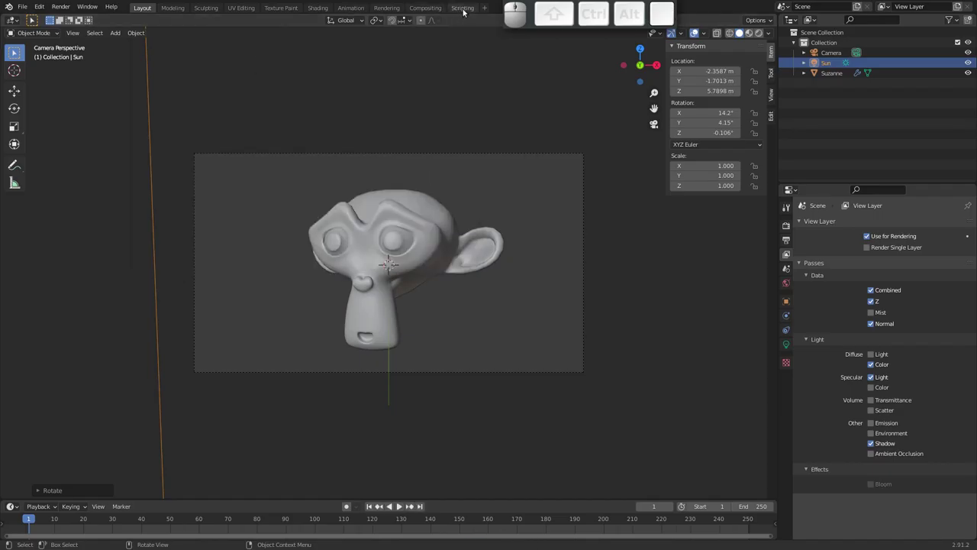
click(424, 12)
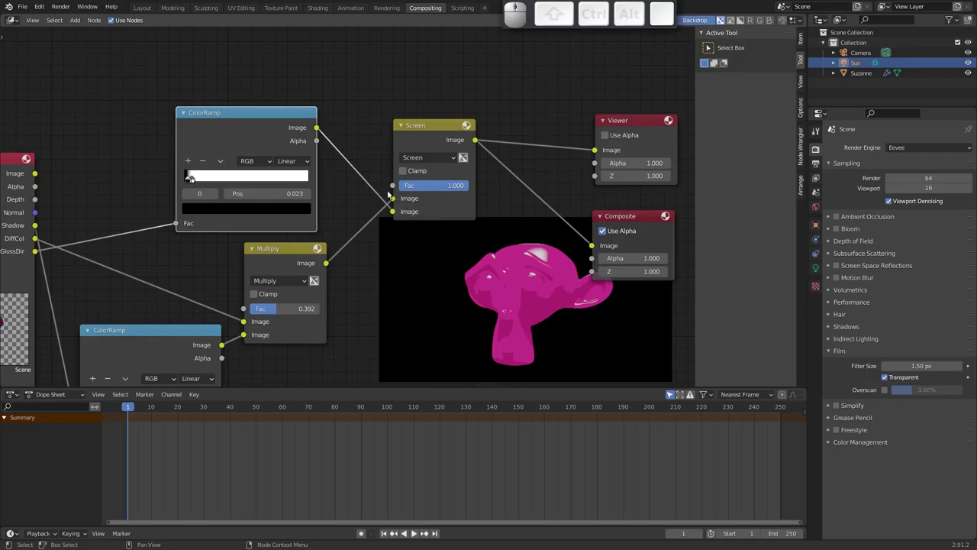
Step: Move the Viewer and Composite nodes right and shift the Render Layers node
middle_click(358, 238)
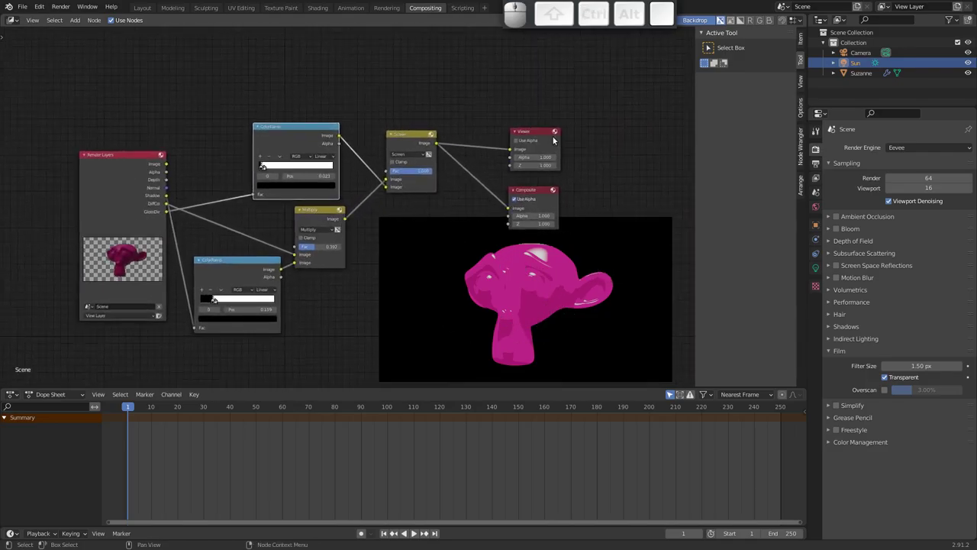
click(543, 132)
drag(543, 192, 604, 153)
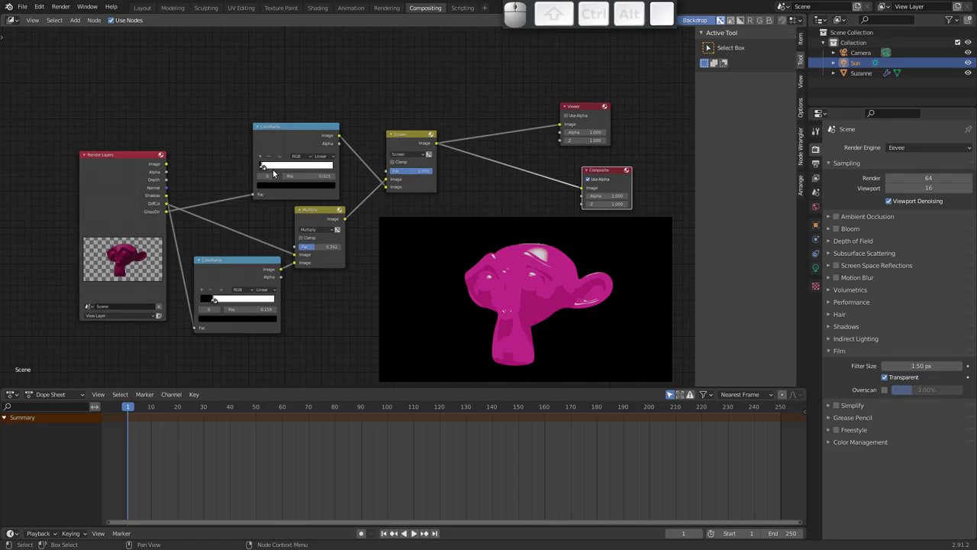
click(122, 161)
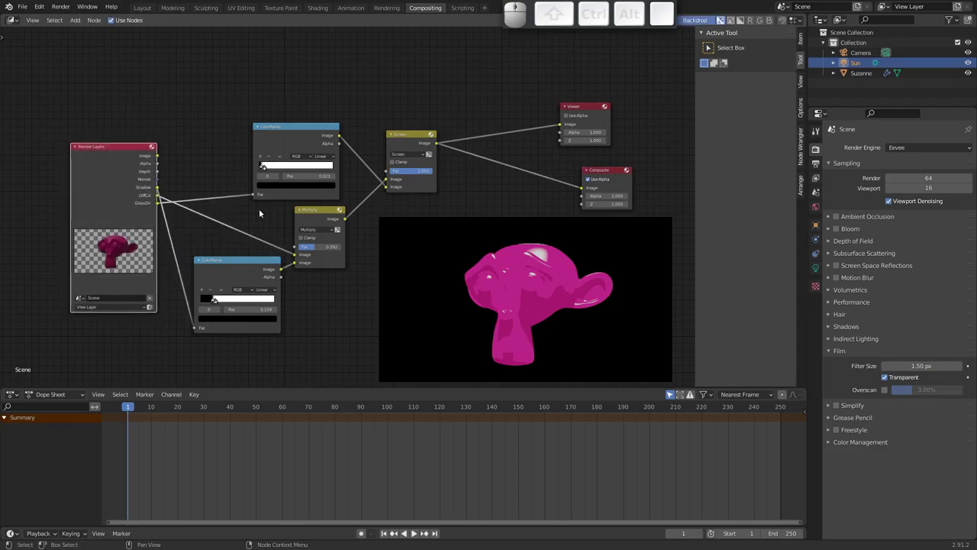
click(141, 8)
drag(213, 111, 307, 53)
Step: Delete the Sun light and re-render, giving a flat pink silhouette, then return to Compositing
key(ctrl+x)
click(302, 61)
drag(353, 188, 402, 148)
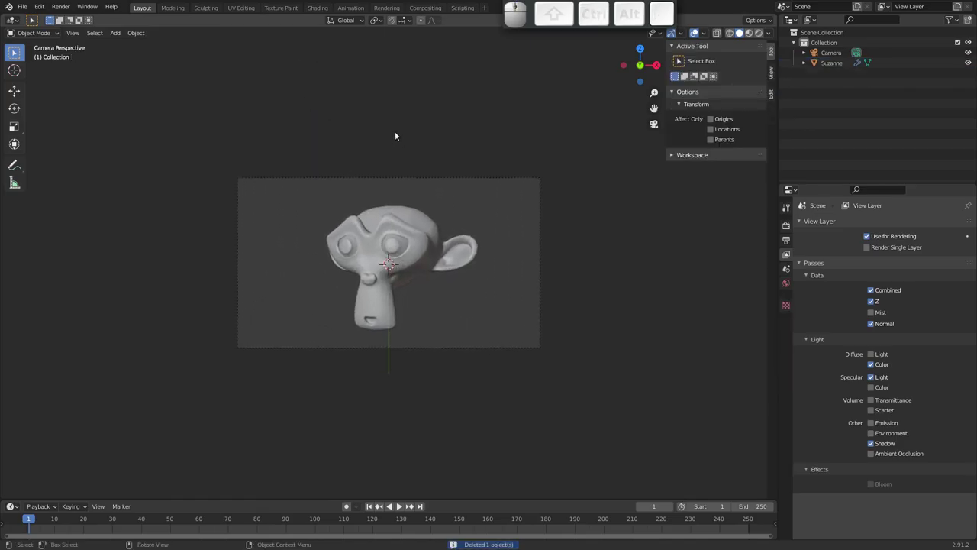
key(F12)
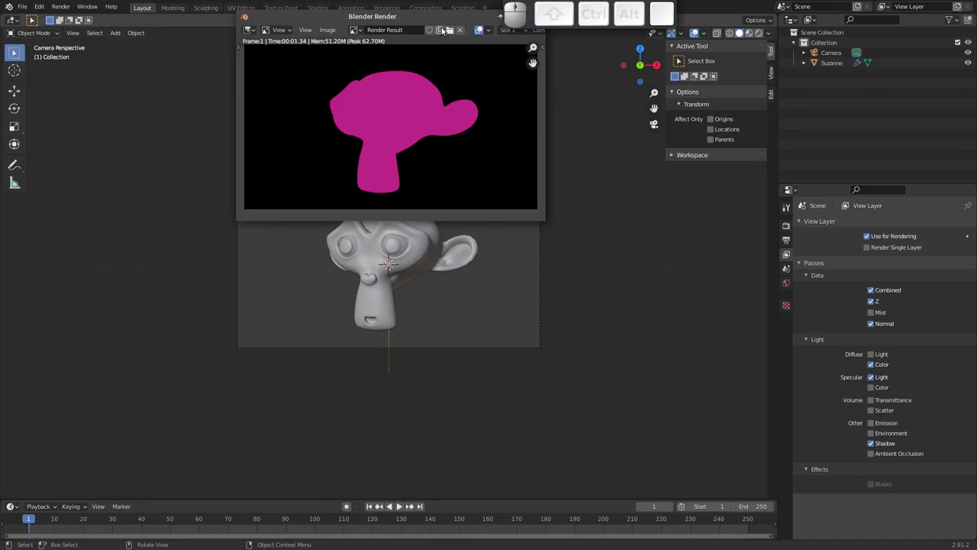
click(451, 18)
key(Escape)
click(493, 67)
click(432, 9)
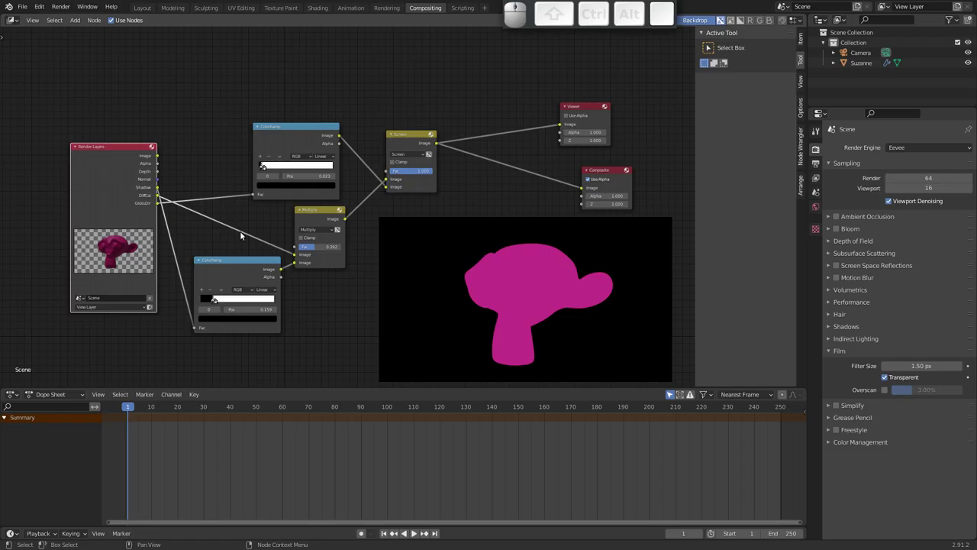
Step: Disable the Specular Light and Shadow passes in View Layer Properties and move Render Layers left
drag(235, 221, 230, 271)
click(225, 268)
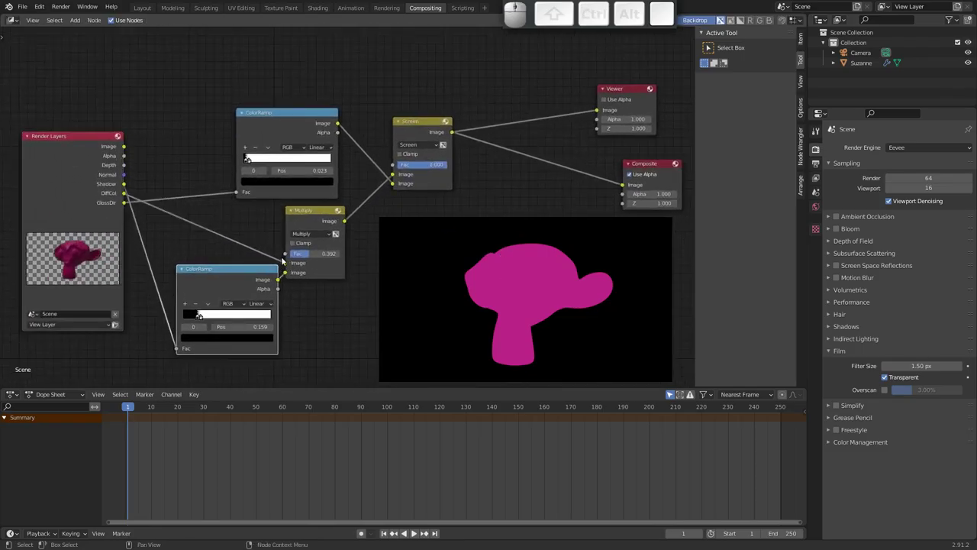
middle_click(221, 207)
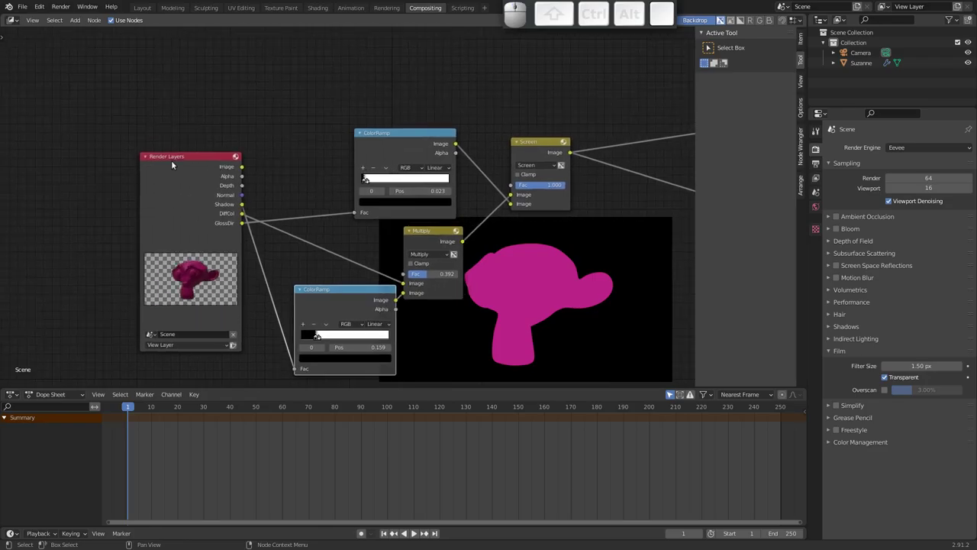
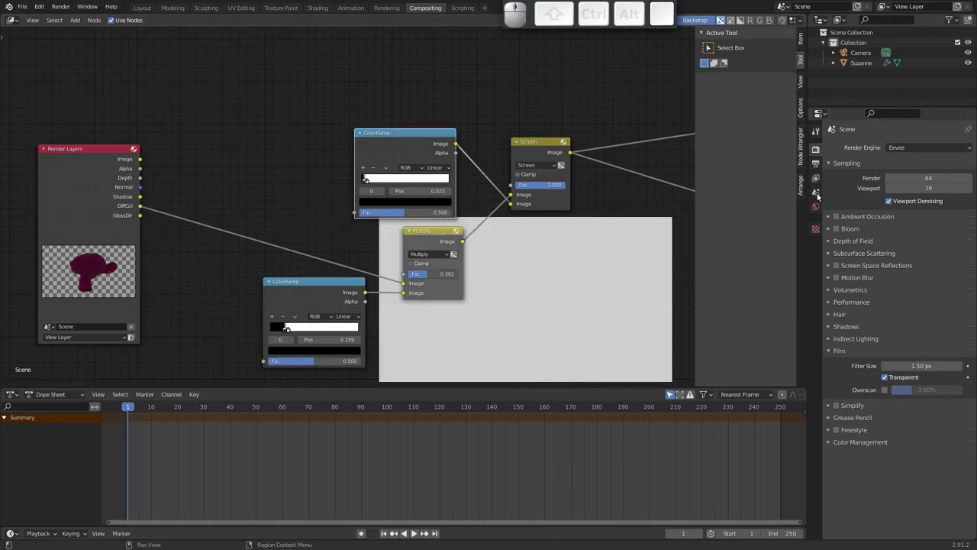
click(817, 177)
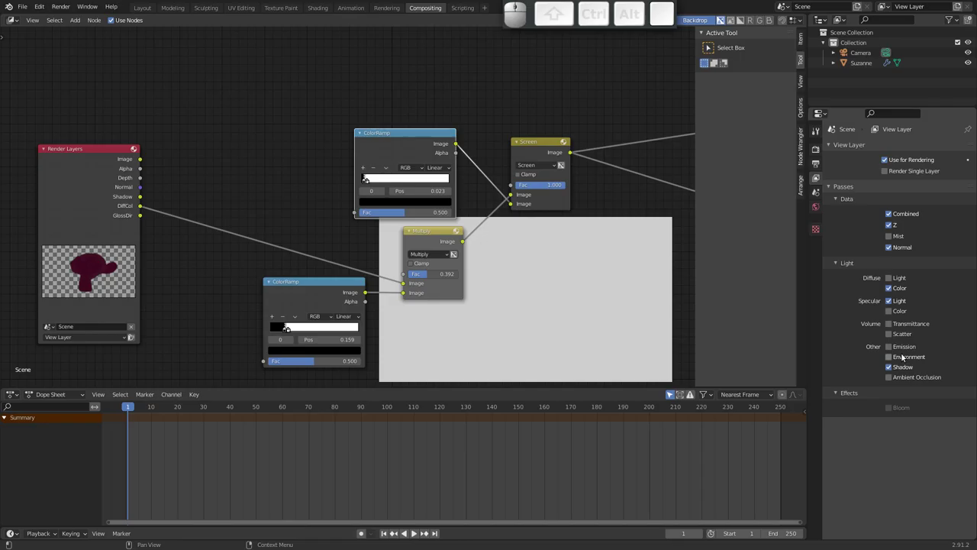
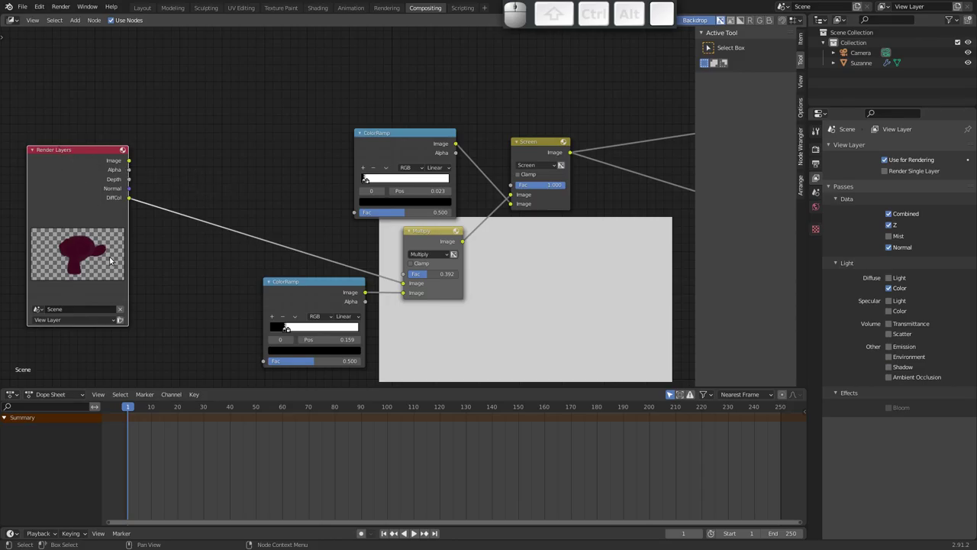
drag(98, 152, 124, 128)
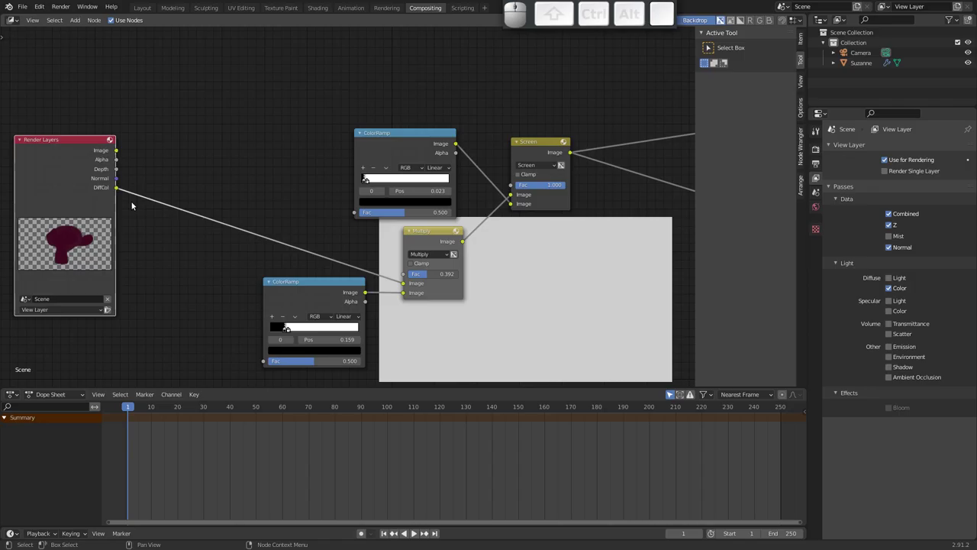
Step: Add a Normal node beside Render Layers to take the Normal pass, placing it below the layers node
key(shift+a)
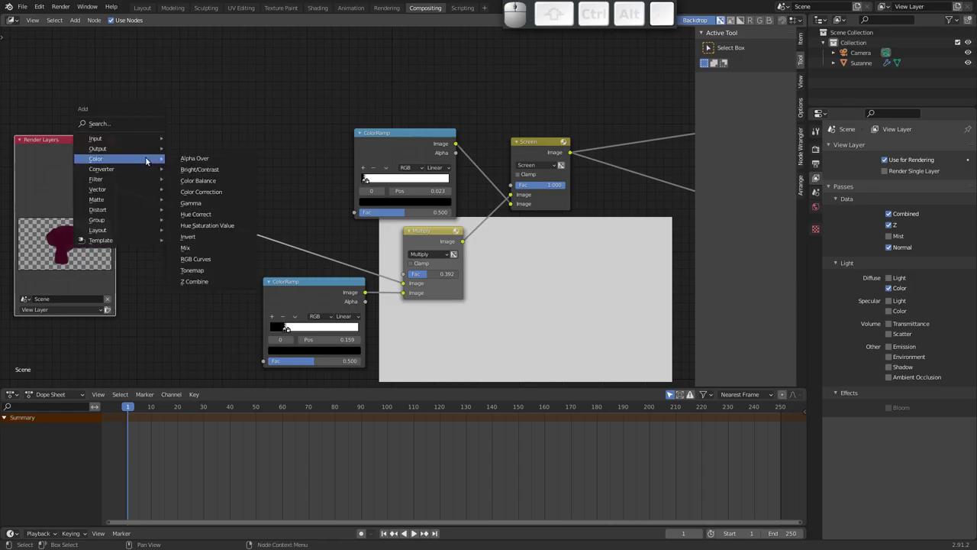
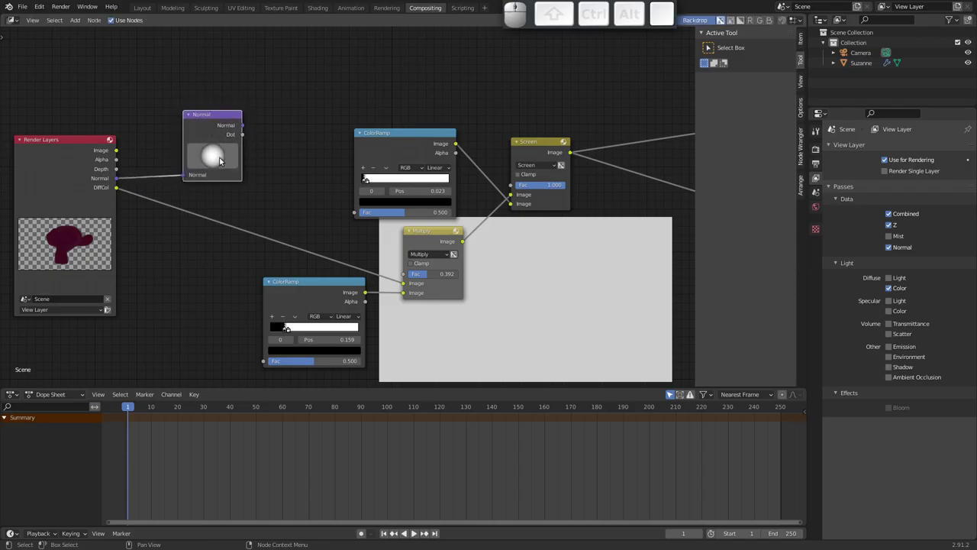
drag(217, 158, 243, 144)
key(Escape)
drag(207, 116, 224, 110)
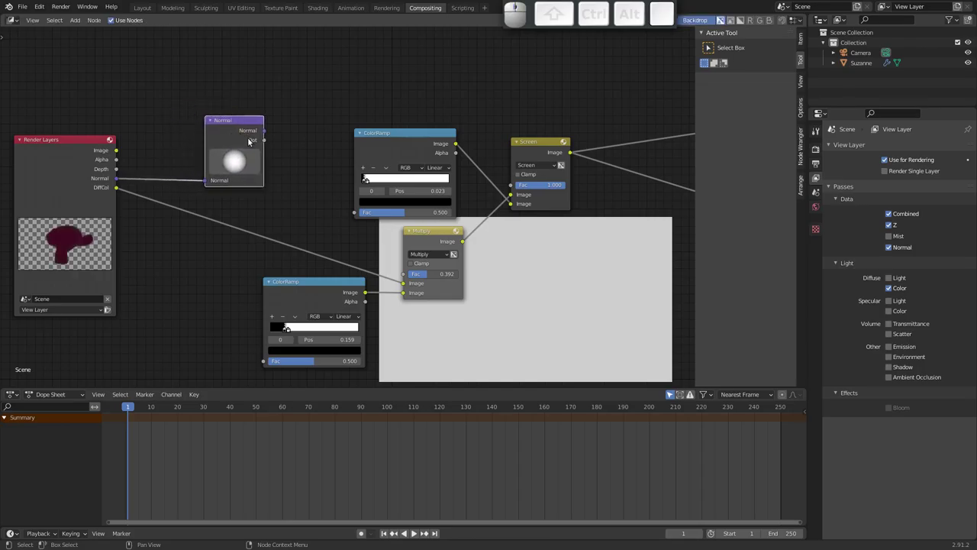
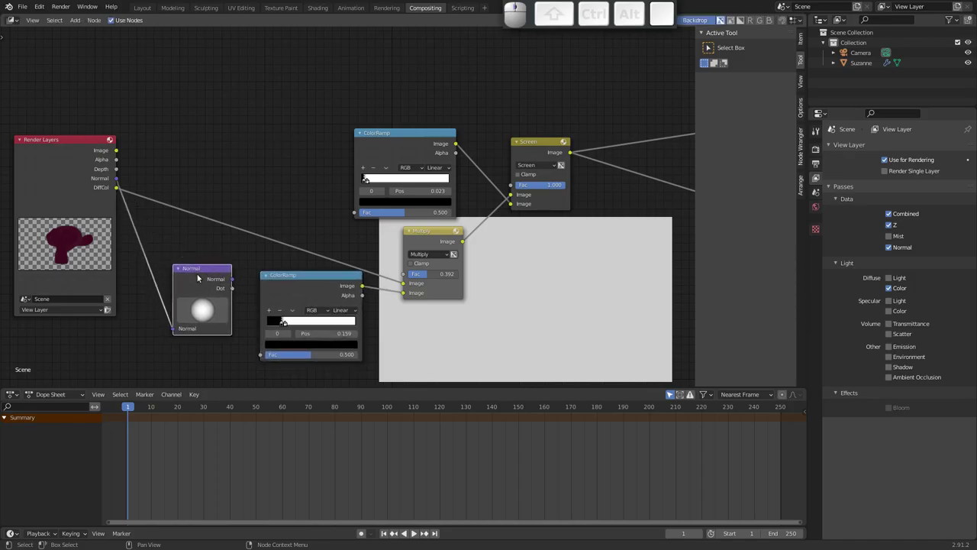
drag(197, 269, 213, 277)
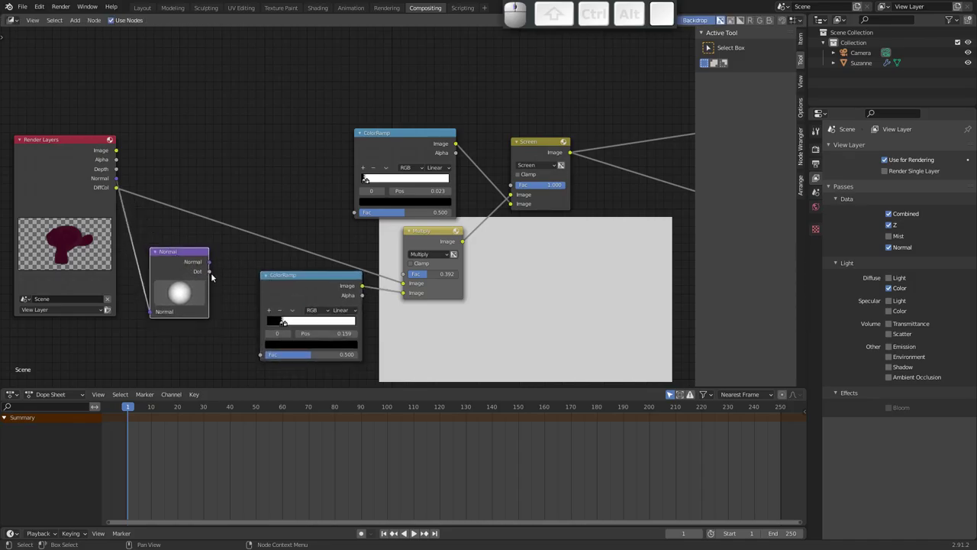
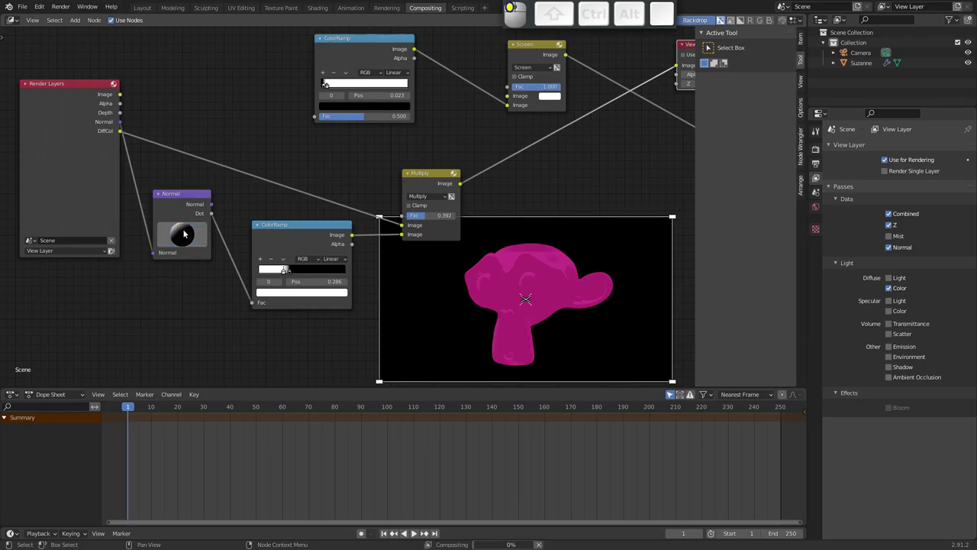
Step: Rotate the Normal node's sphere direction so Suzanne shows two-tone pink cel shading
click(181, 239)
click(188, 233)
drag(187, 234, 196, 244)
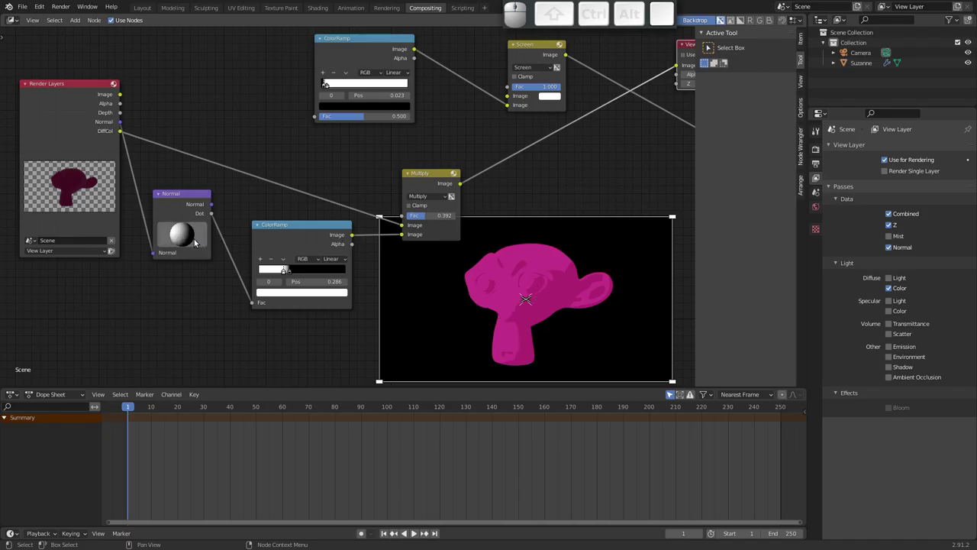
click(189, 239)
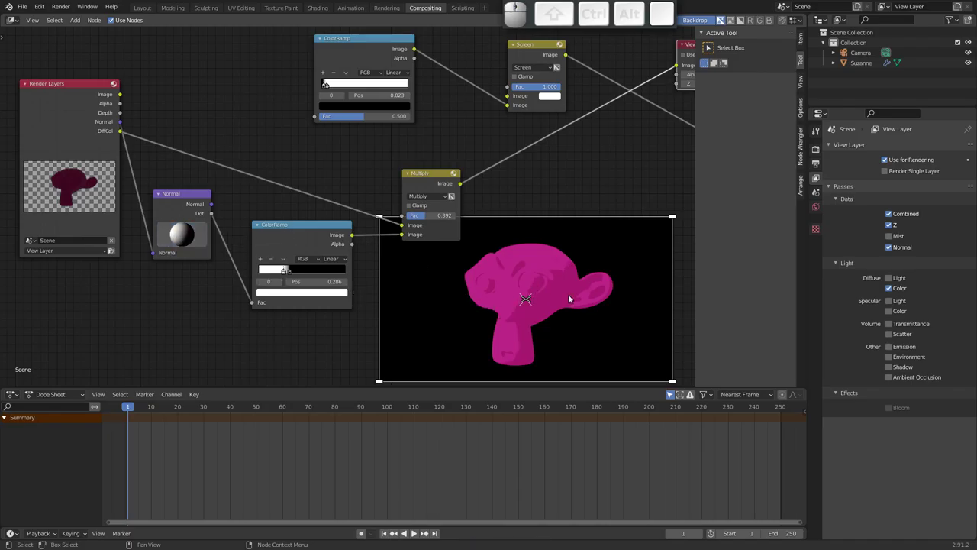
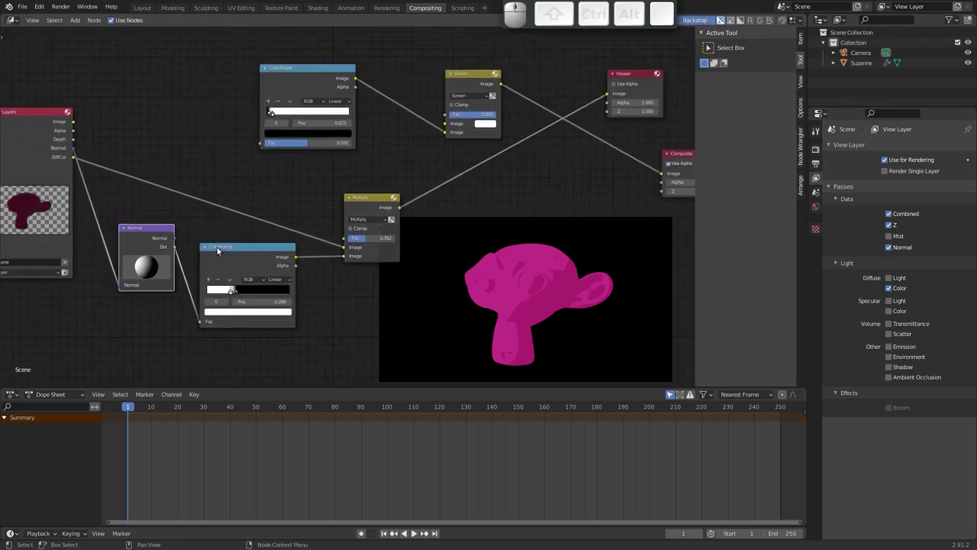
click(150, 228)
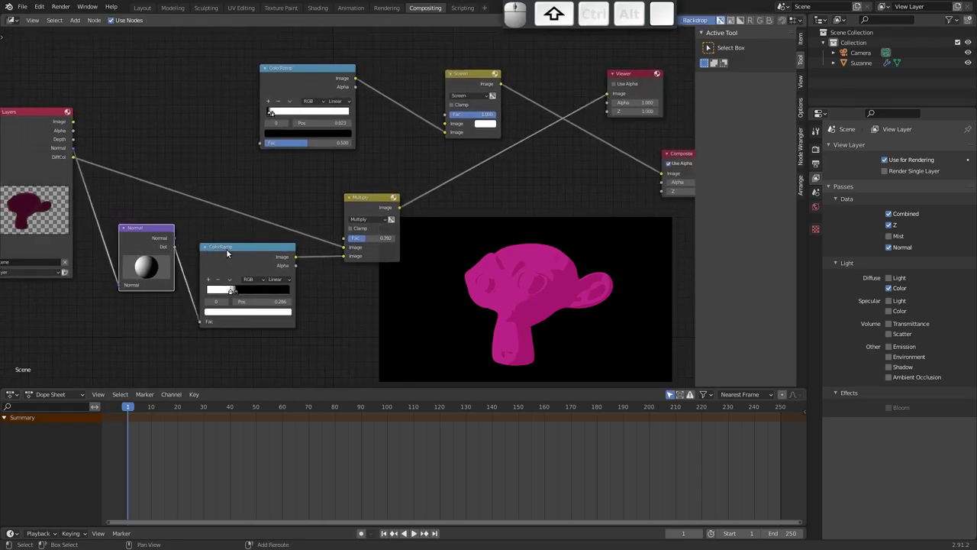
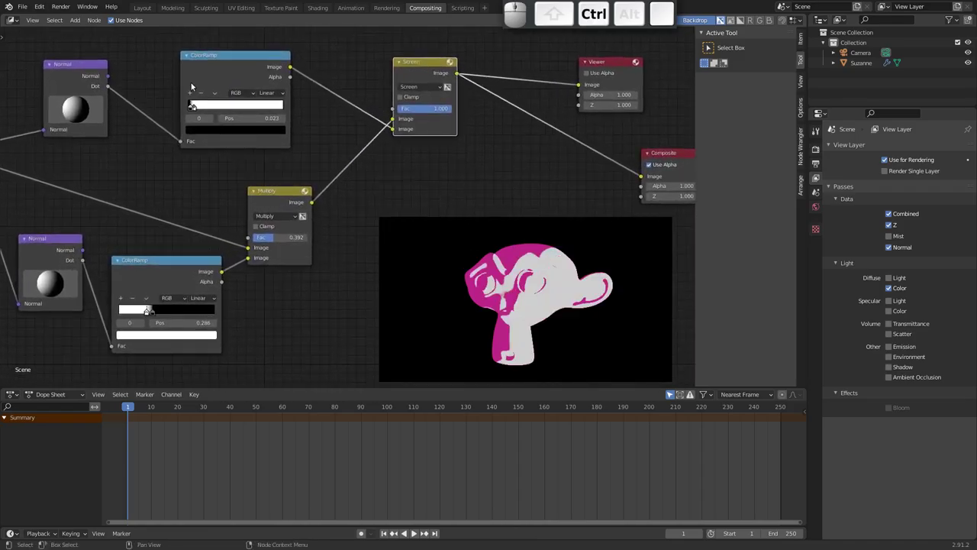
Step: Shuffle the highlight ColorRamp's stops back and forth to reshape the highlight falloff
drag(198, 110, 210, 110)
drag(210, 111, 206, 113)
drag(207, 113, 251, 115)
drag(233, 113, 226, 113)
drag(222, 112, 267, 114)
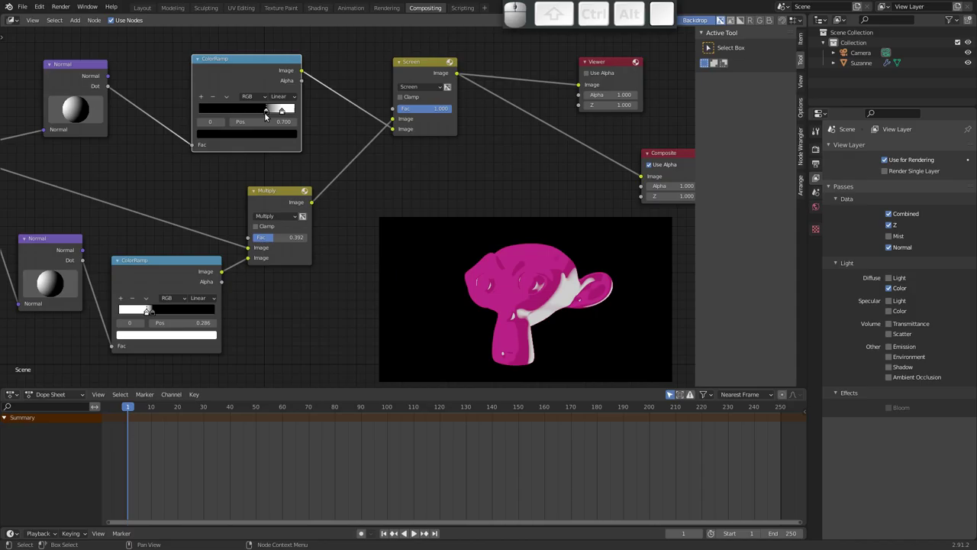
click(269, 113)
drag(284, 112, 267, 112)
click(268, 112)
drag(257, 113, 272, 114)
drag(270, 111, 234, 115)
drag(233, 113, 238, 113)
drag(245, 112, 223, 113)
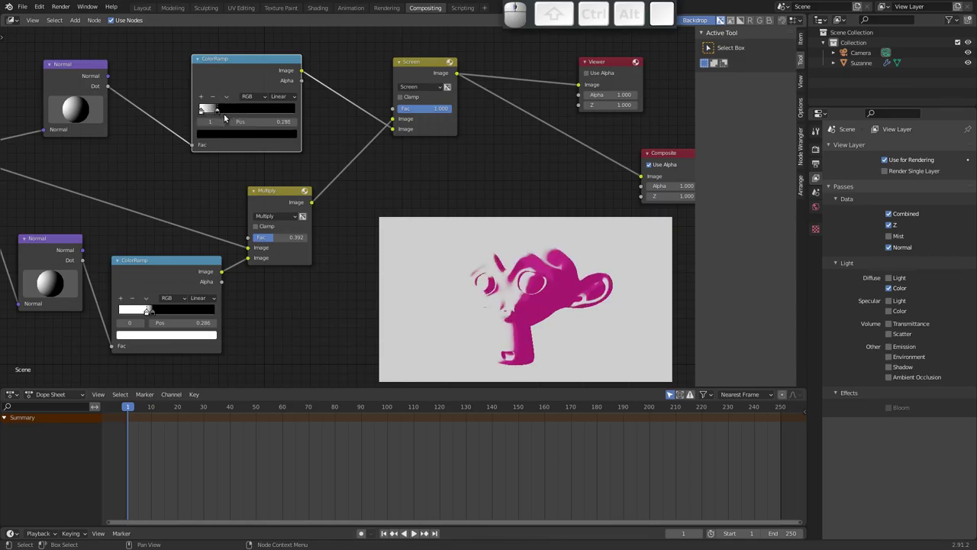
Step: Pull the highlight stop near the ramp start, retilt the Normal direction and lower mix strength to 0.067
drag(221, 112, 113, 115)
click(82, 112)
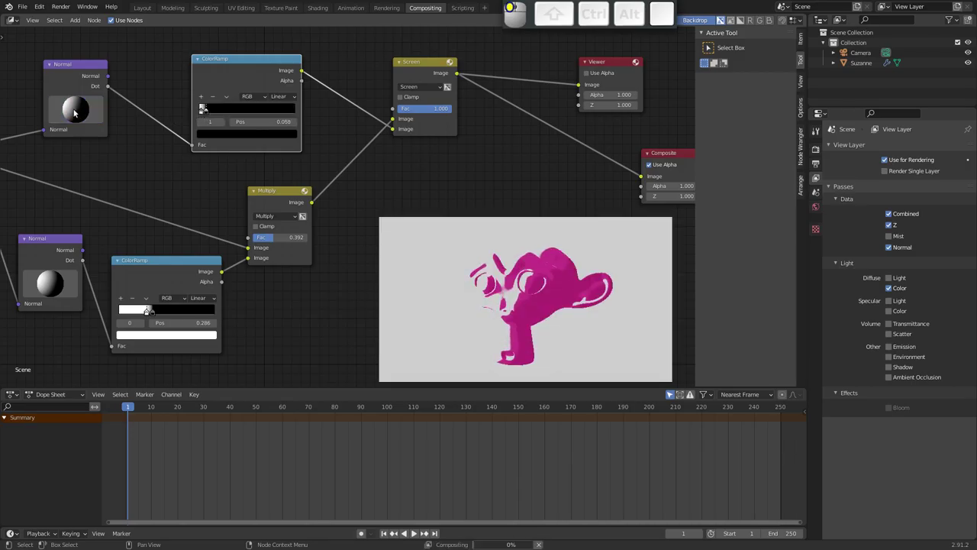
click(67, 112)
drag(447, 107, 426, 109)
click(420, 110)
drag(409, 110, 397, 113)
click(409, 111)
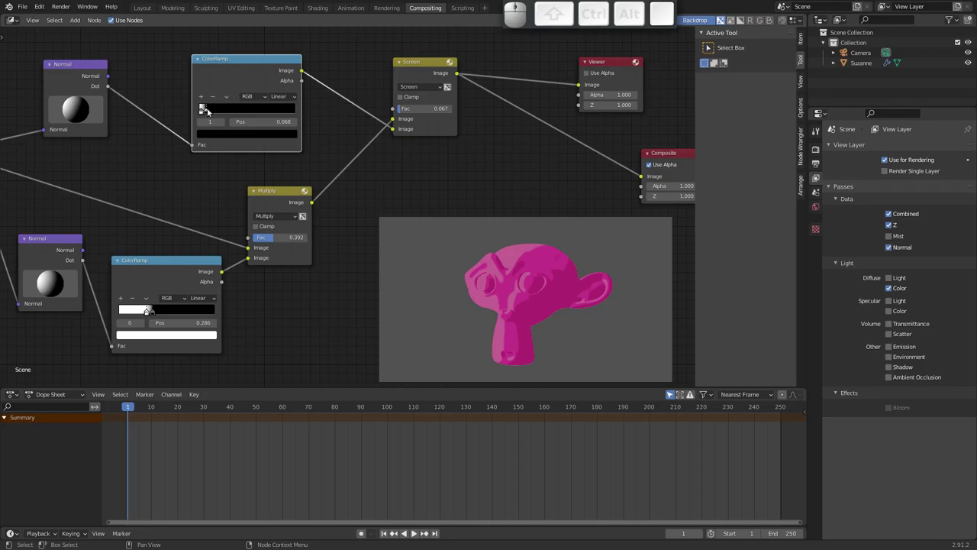
click(208, 113)
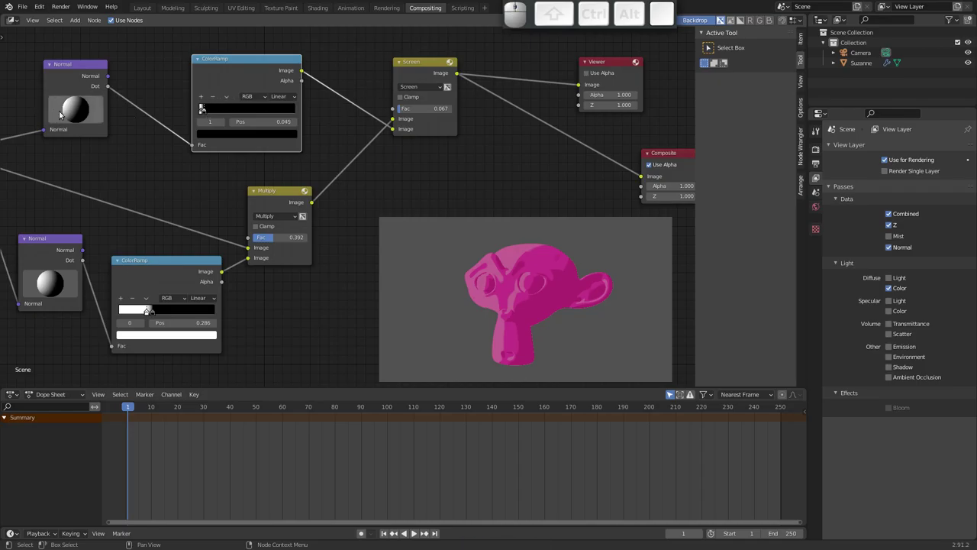
Step: Blend the highlight in Linear Light mode and settle its ramp stop at position 0.050
click(73, 110)
drag(70, 111, 141, 97)
drag(426, 85, 433, 198)
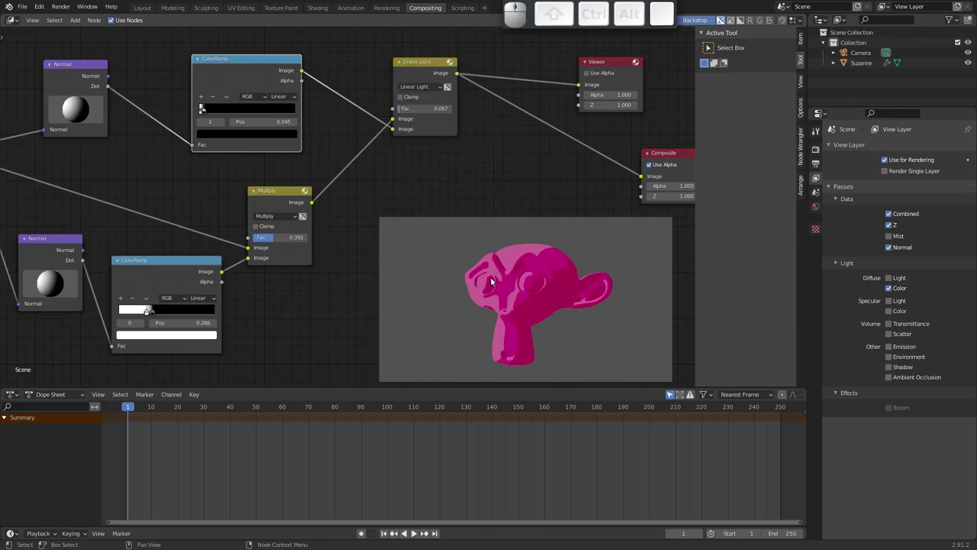
click(209, 114)
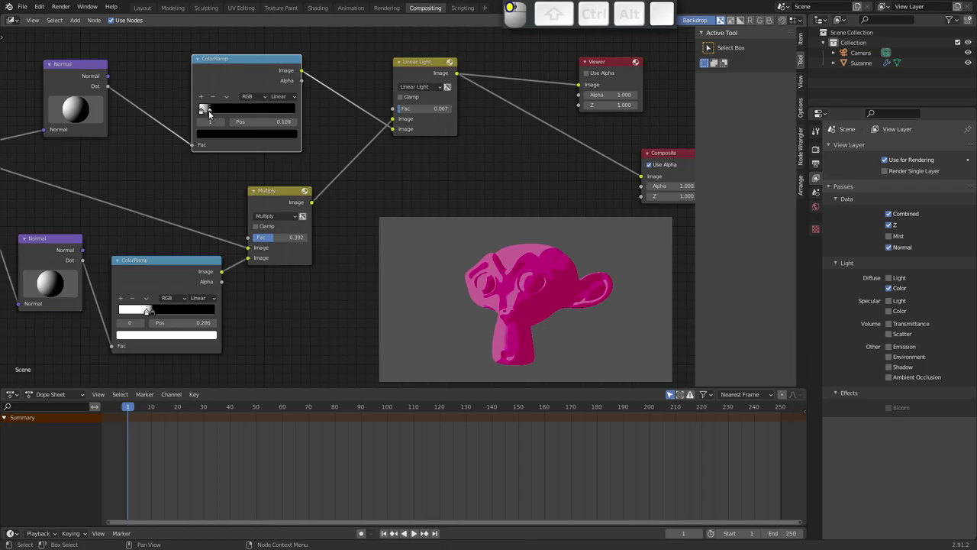
click(209, 114)
click(203, 113)
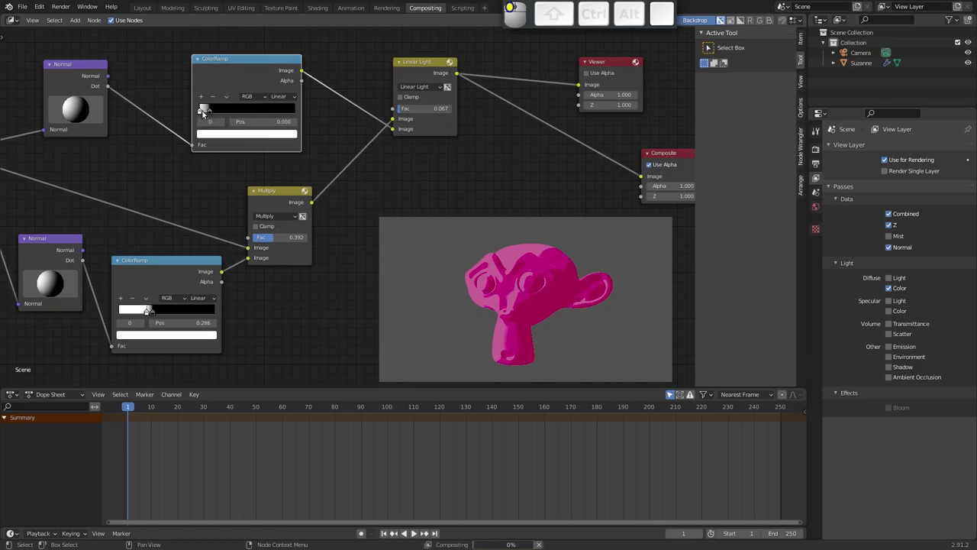
click(212, 112)
click(206, 114)
drag(260, 66, 260, 82)
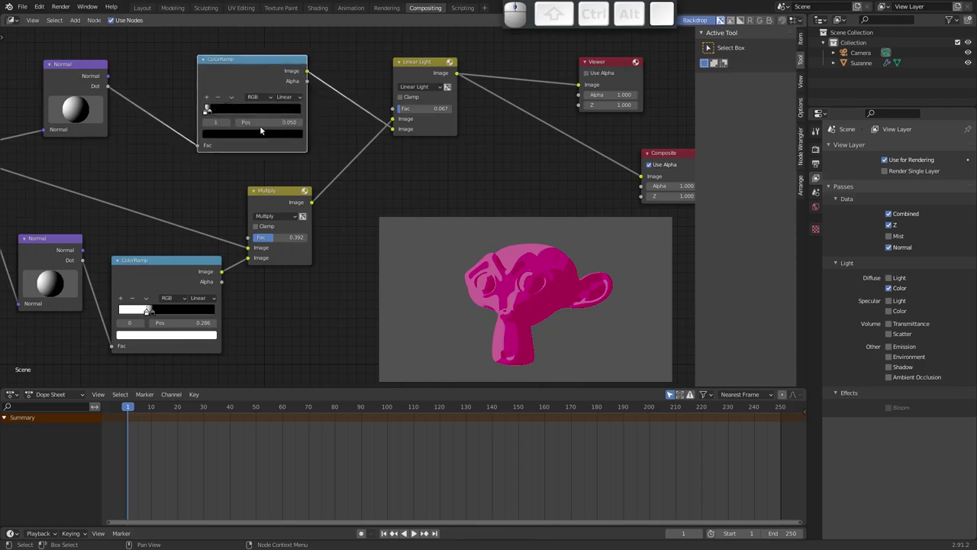
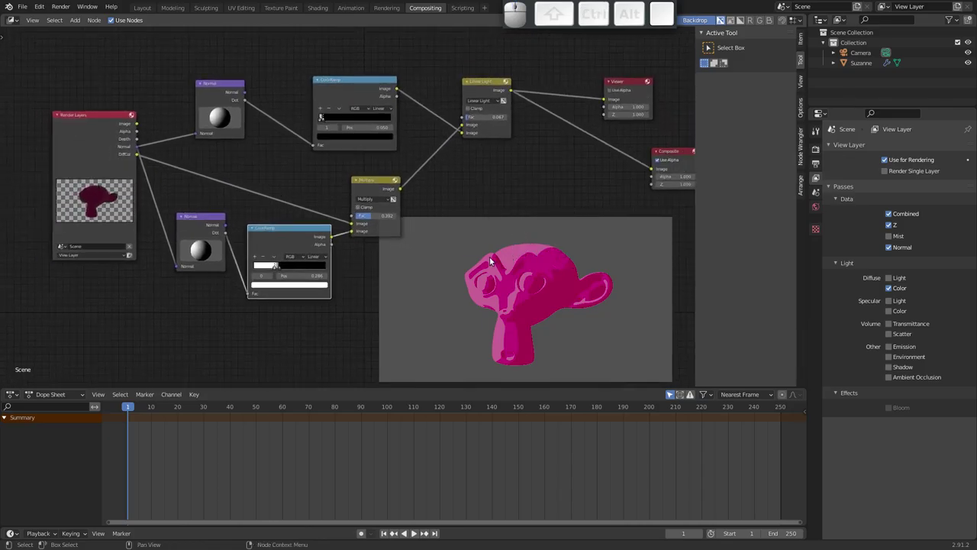
Step: Enter a Linear Light blend factor of 0.010 for the highlight mix
middle_click(460, 220)
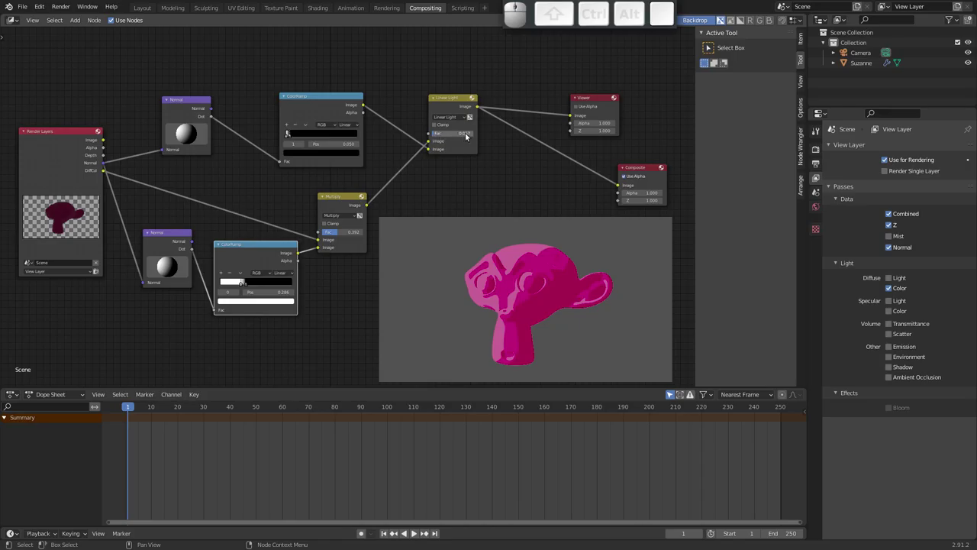
double_click(469, 135)
key(ctrl+shift+Left)
key(ctrl+shift+Right)
key(1)
key(Return)
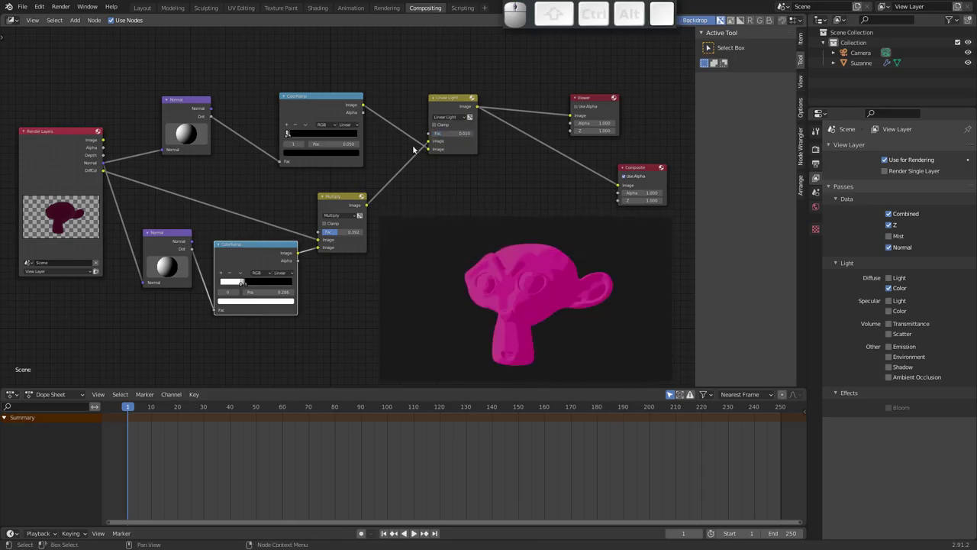
Step: Move the lower shading ColorRamp's stop to position 0.236
click(240, 287)
click(235, 283)
click(240, 283)
click(238, 284)
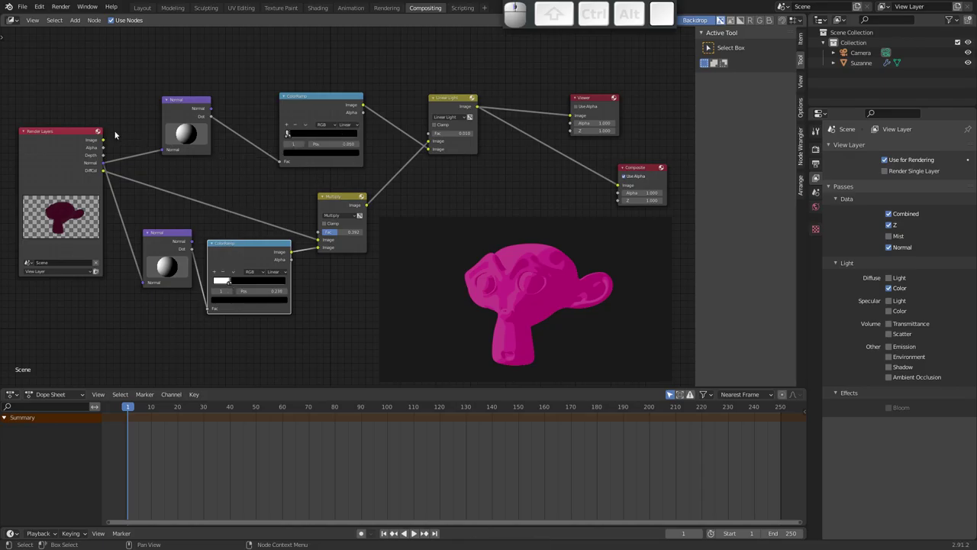
click(79, 140)
middle_click(96, 155)
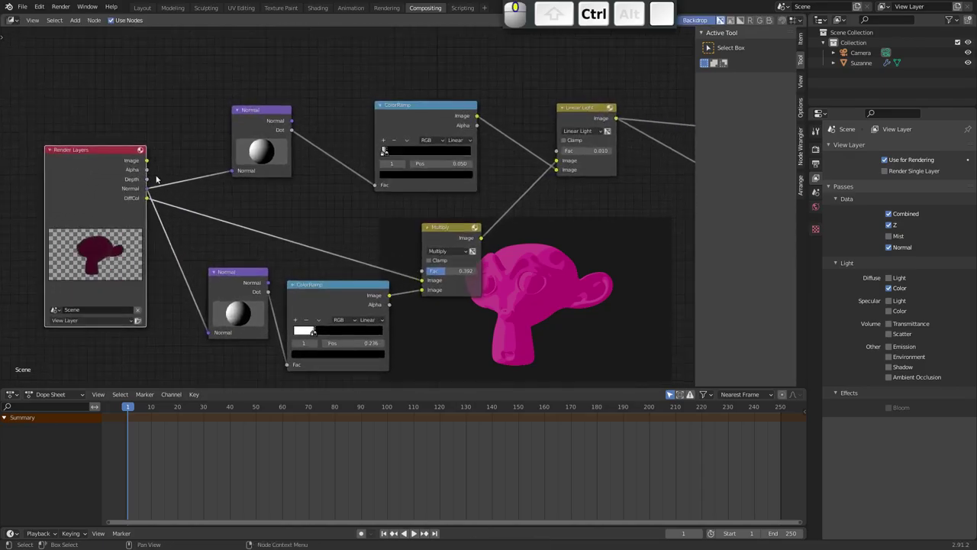
middle_click(269, 183)
click(619, 71)
Step: Add a Set Alpha node to the compositing tree and save the file
key(shift+a)
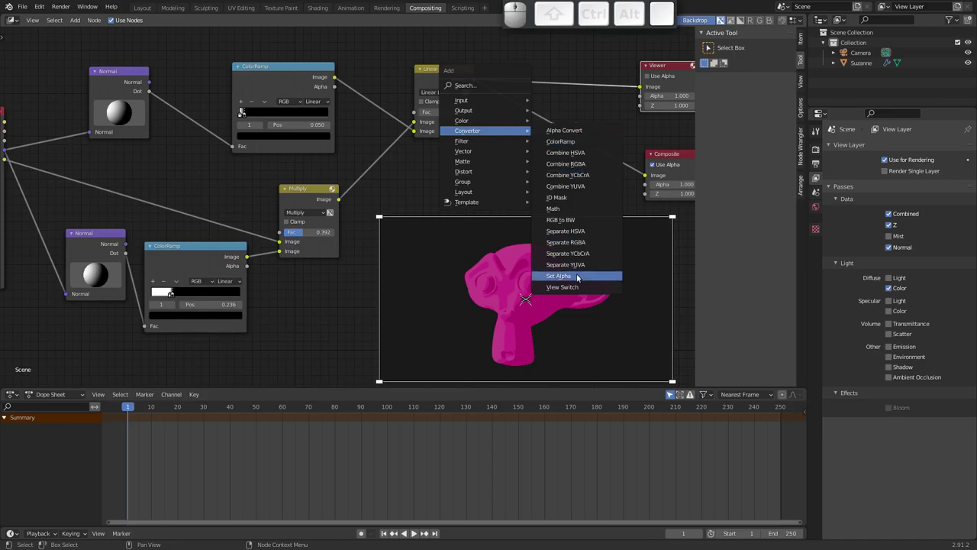
click(576, 276)
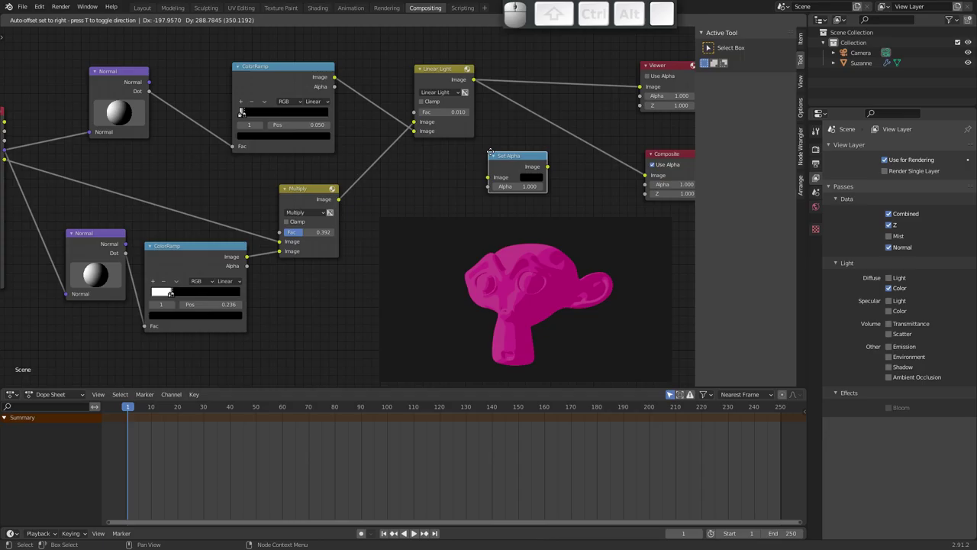
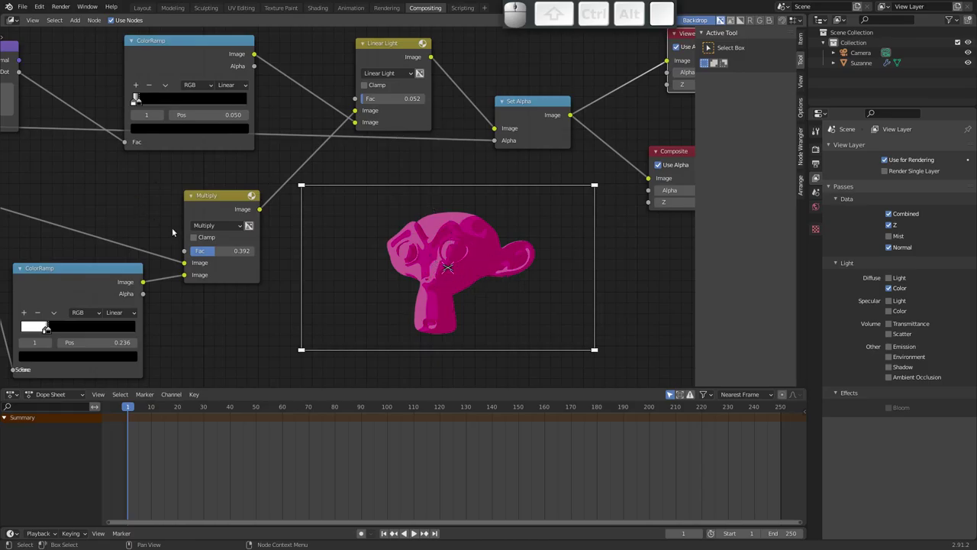
key(ctrl+s)
key(Escape)
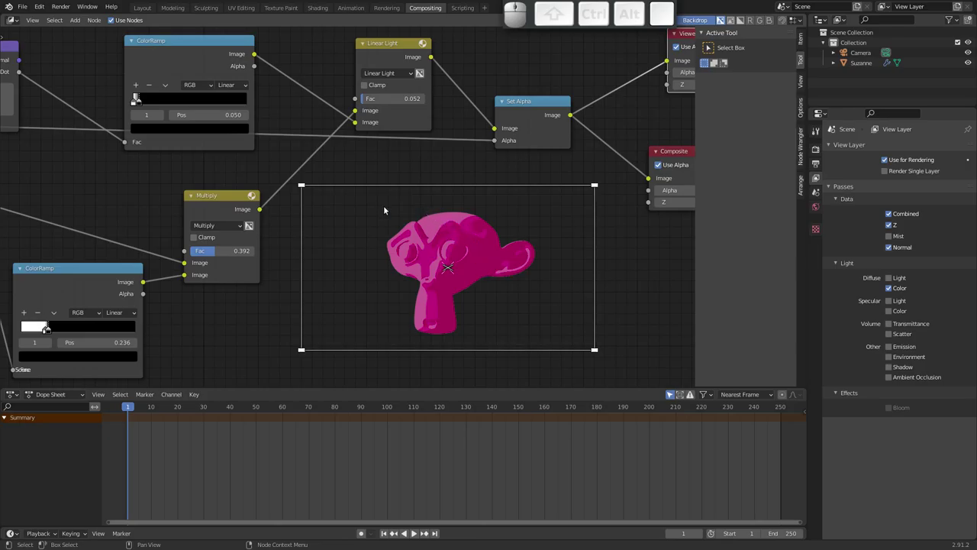
Step: Raise the Multiply blend factor to 0.492, return to the Layout workspace and select Suzanne
click(219, 252)
click(225, 252)
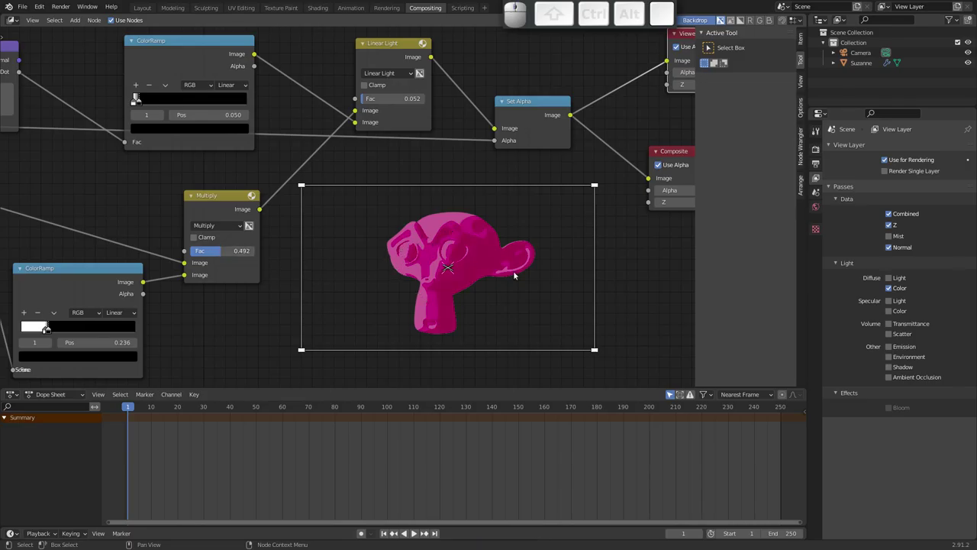
drag(392, 258, 456, 243)
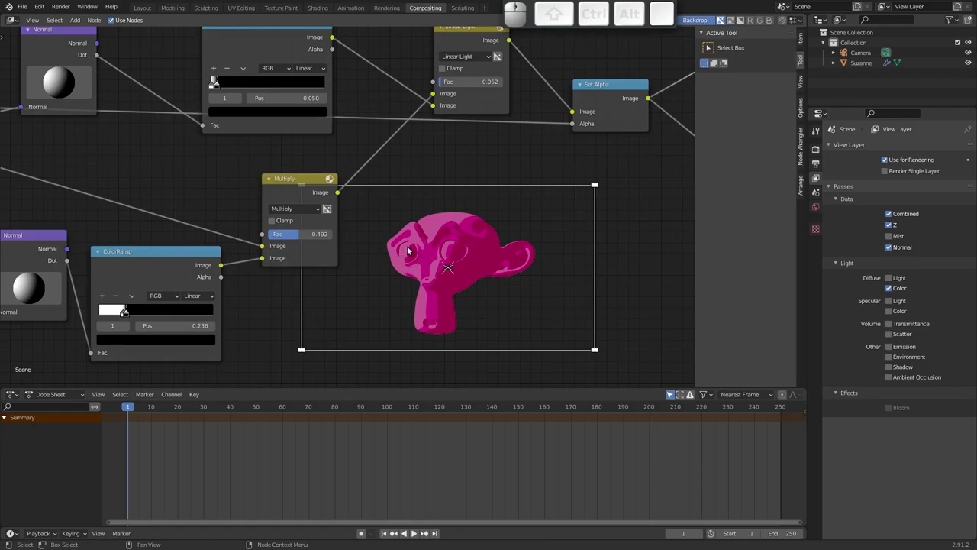
click(149, 11)
click(377, 249)
Step: Rename Suzanne's existing pink material to CorBase in Material Properties
key(Tab)
key(ctrl+Tab)
click(790, 382)
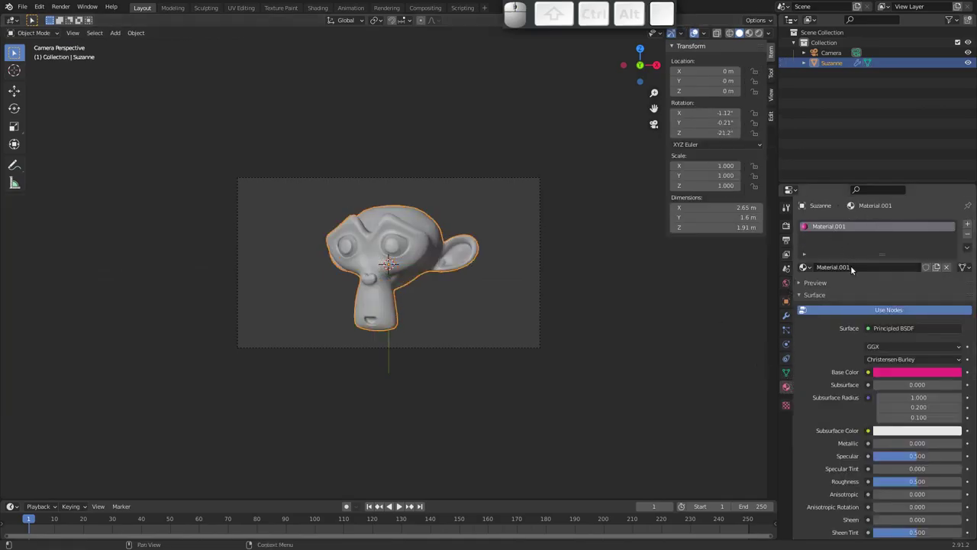
click(857, 270)
key(shift+c)
key(shift+o)
key(shift+r)
key(shift+b)
key(shift+a)
key(shift+s)
key(shift+e)
key(shift+Return)
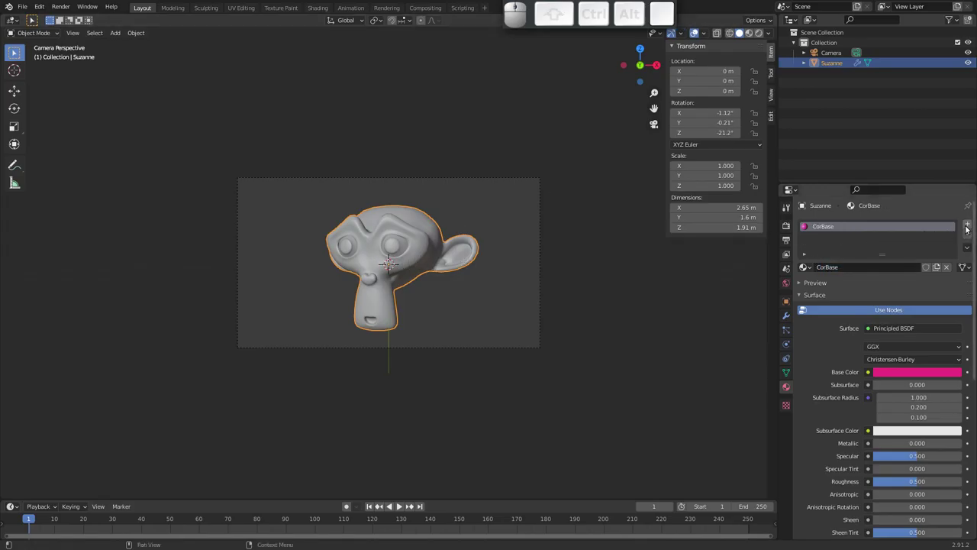
Step: Add a second material slot with a new material named Olhos
click(970, 224)
click(851, 288)
click(859, 285)
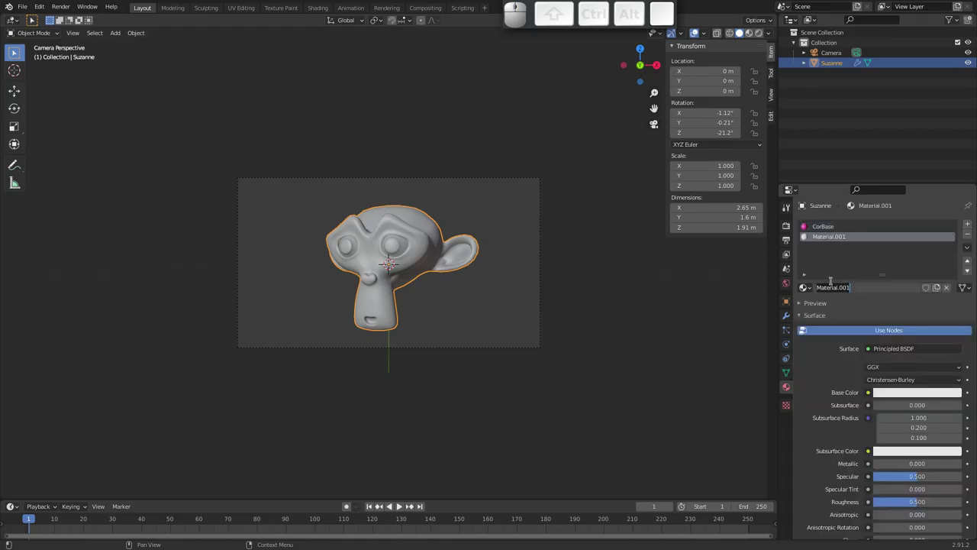
key(shift+o)
key(l)
key(h)
key(s)
Step: Add a third material slot named Nariz
click(972, 225)
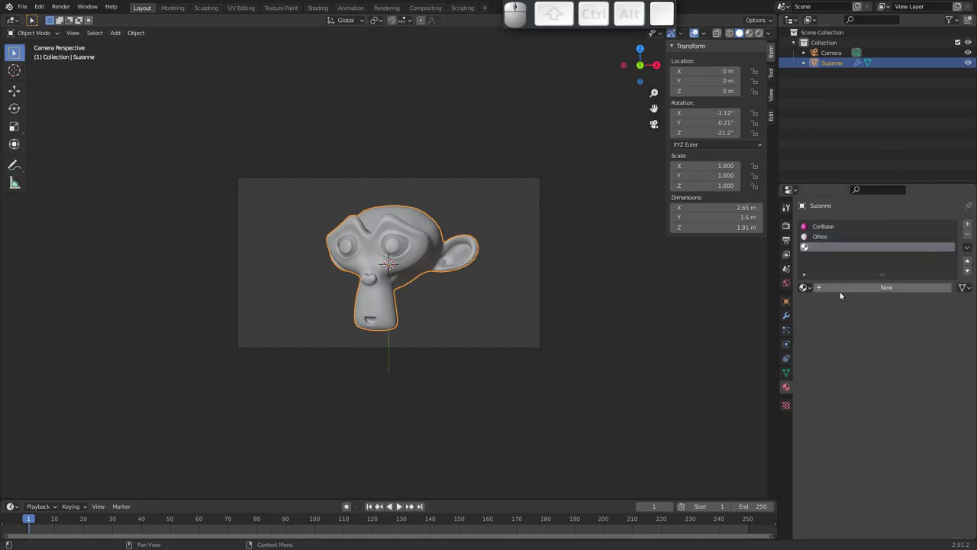
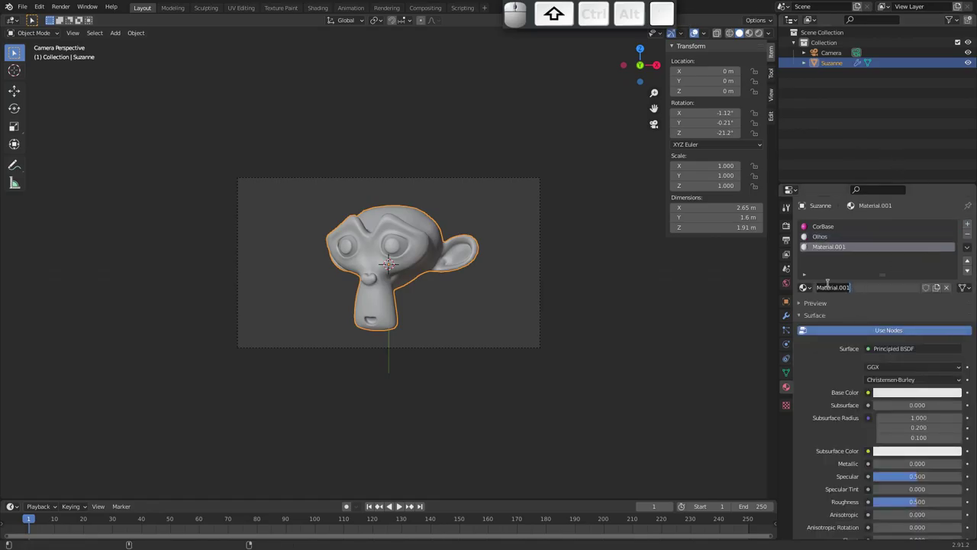
key(shift+n)
key(shift+a)
key(shift+r)
key(shift+i)
key(shift+z)
key(shift+Return)
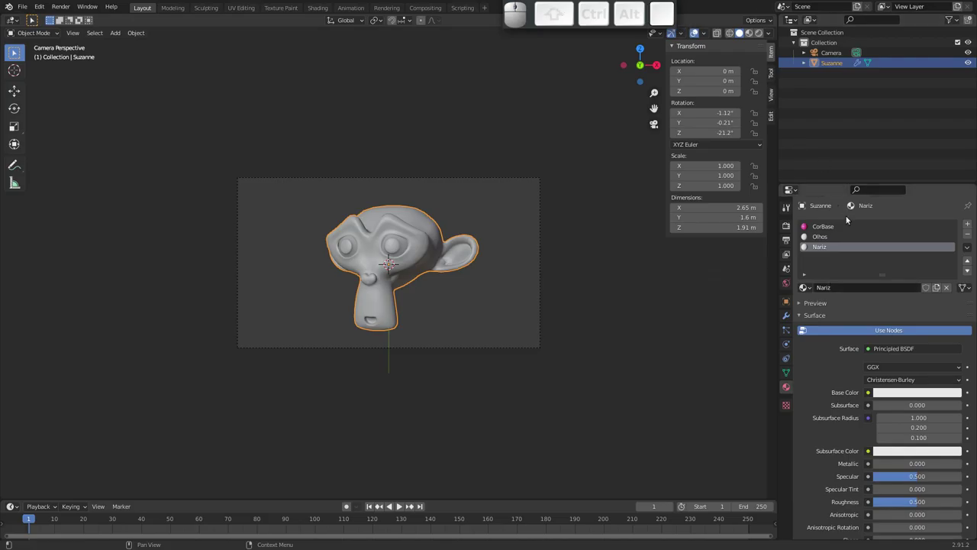
Step: Set Olhos's base colour to near-black dark red and Nariz's base colour to bright red
click(821, 241)
click(912, 393)
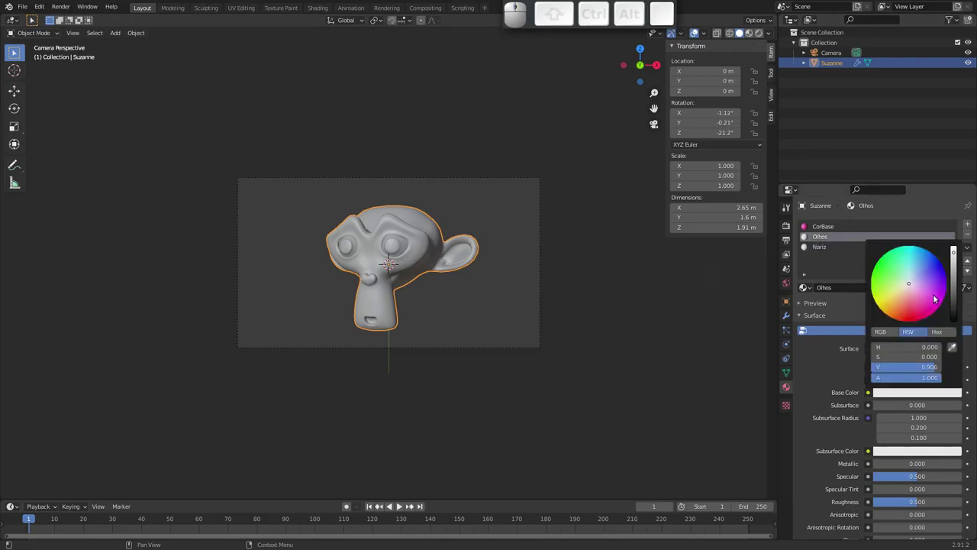
click(959, 307)
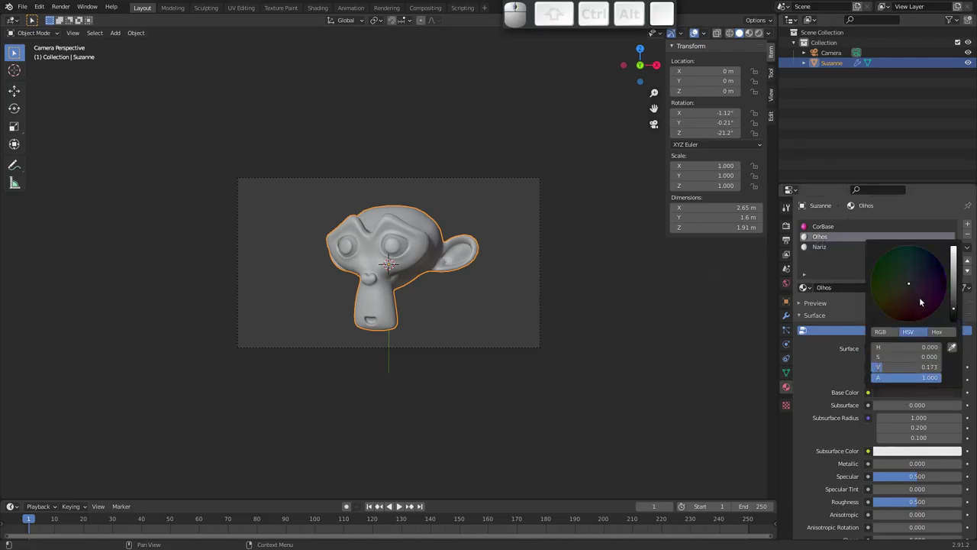
drag(912, 301, 830, 367)
click(830, 368)
click(821, 247)
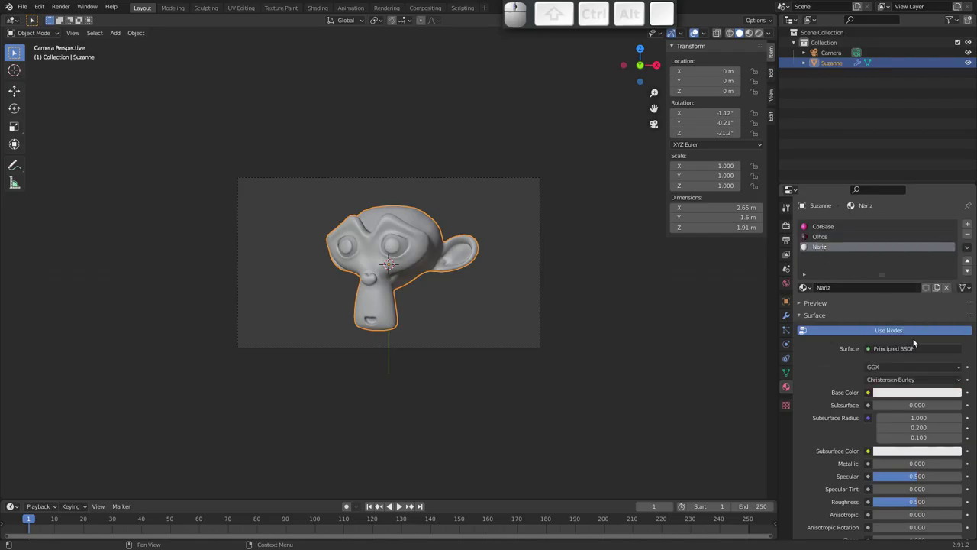
click(912, 394)
drag(911, 289, 904, 327)
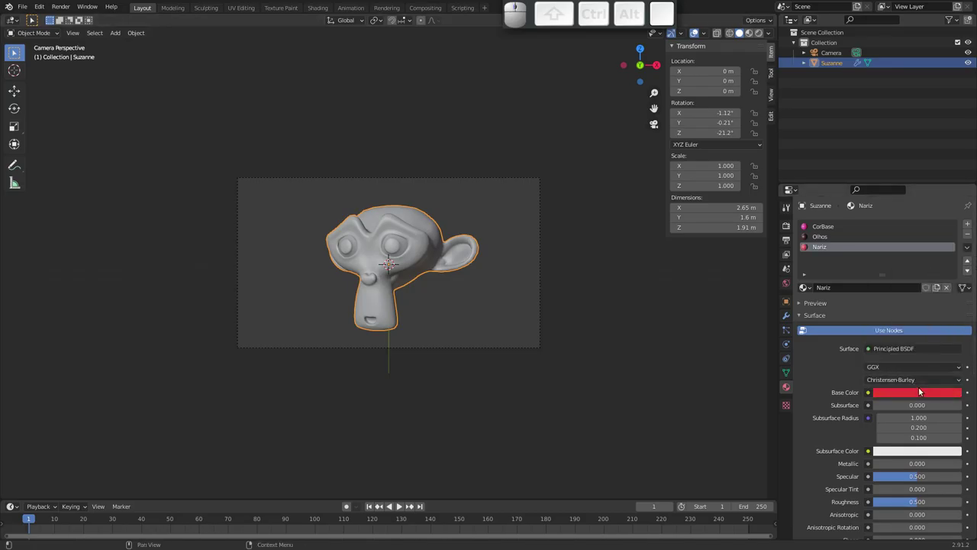
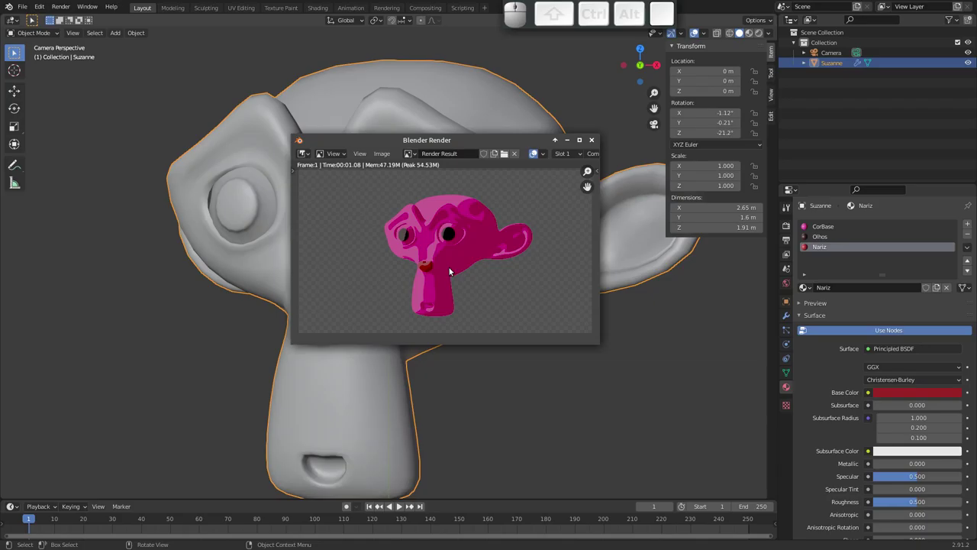
Step: Close the render of dark-eyed, red-nosed Suzanne and return to the Compositing workspace
click(597, 142)
click(424, 11)
Step: Raise the Multiply node's factor to 0.650 in the compositing tree and save
middle_click(316, 223)
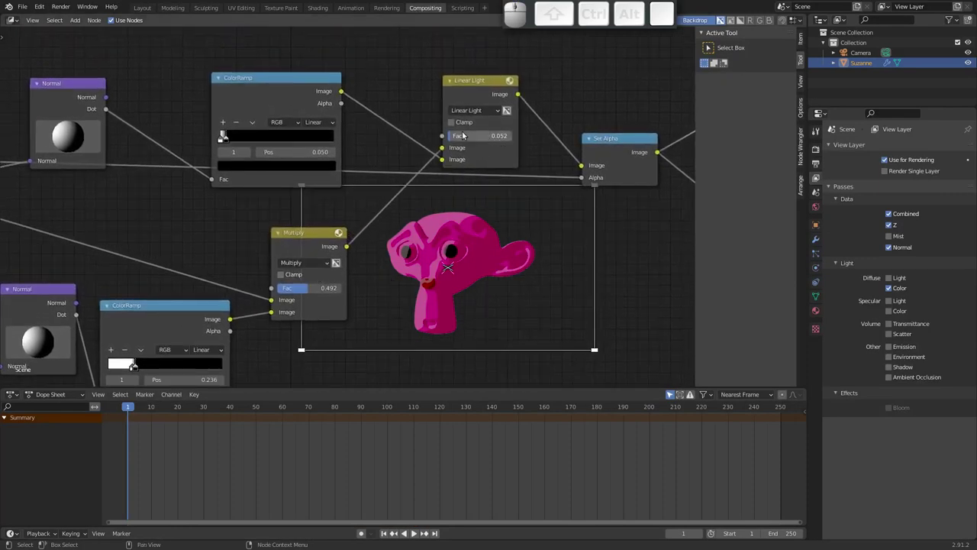
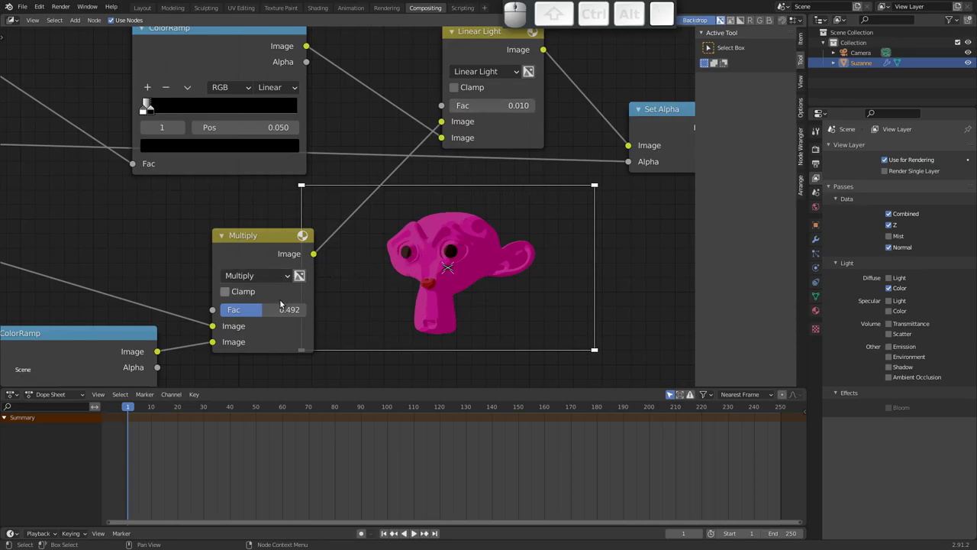
drag(265, 312, 279, 314)
click(278, 313)
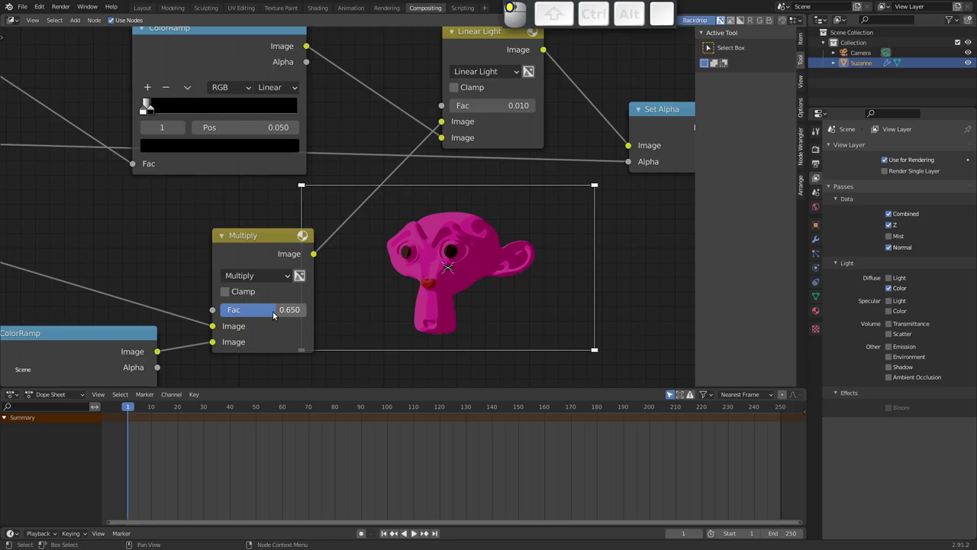
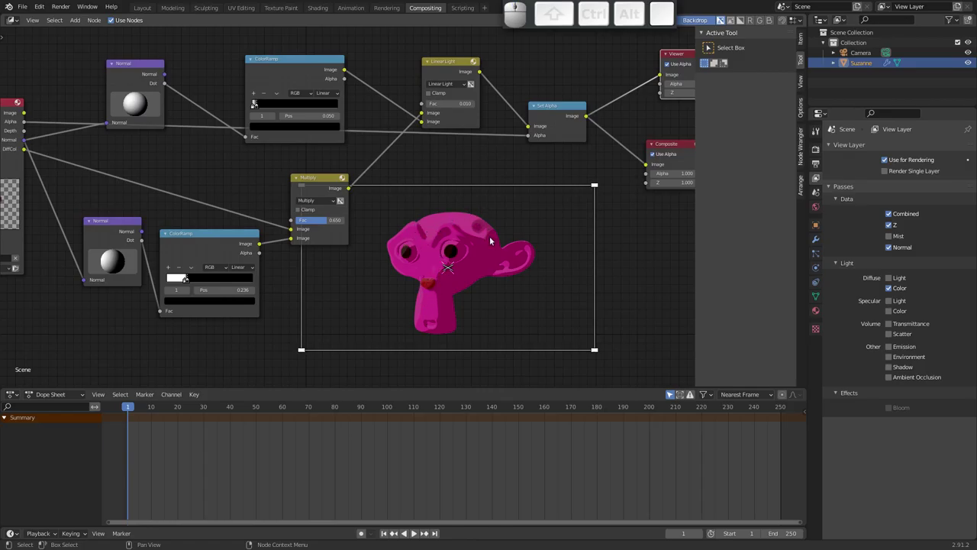
key(ctrl+s)
key(Escape)
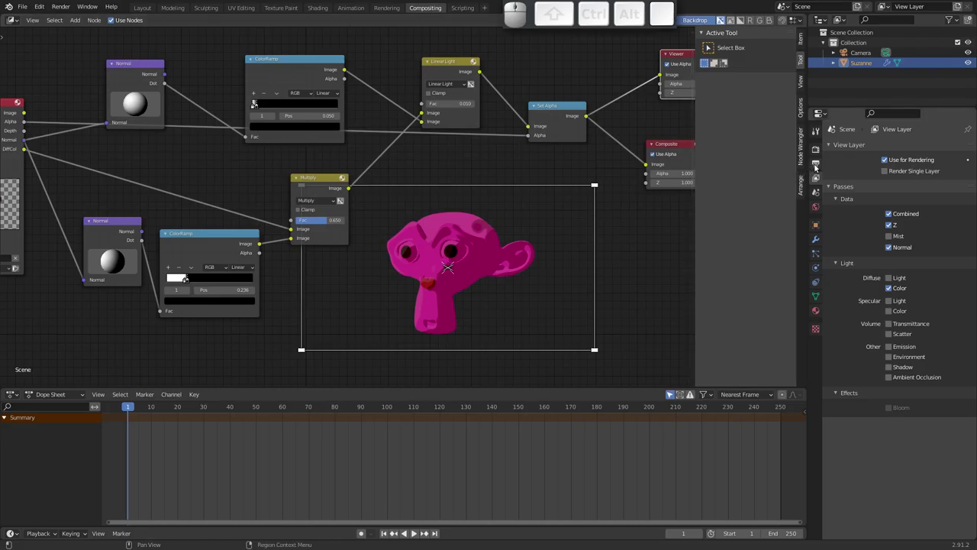
Step: Enable Freestyle line rendering in the render settings and test-render the frame
click(817, 167)
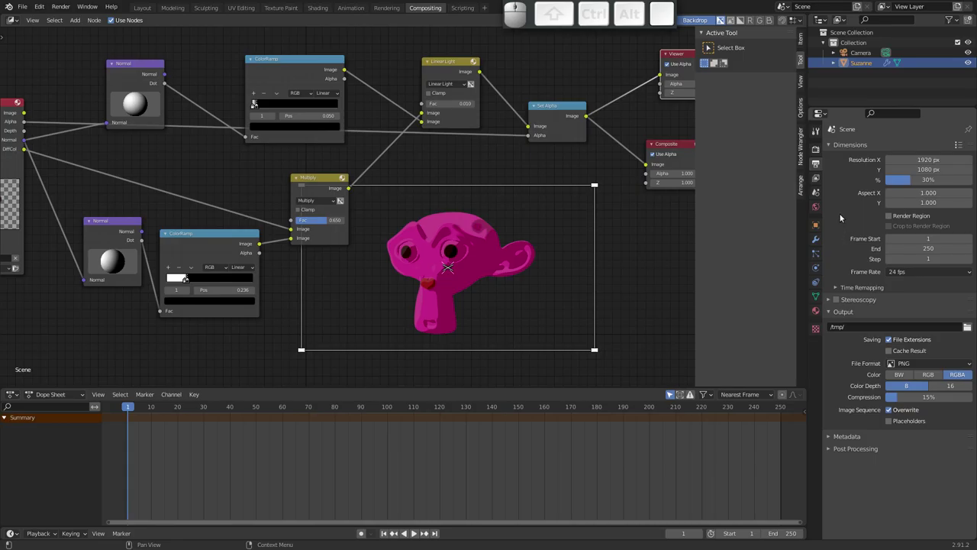
click(820, 181)
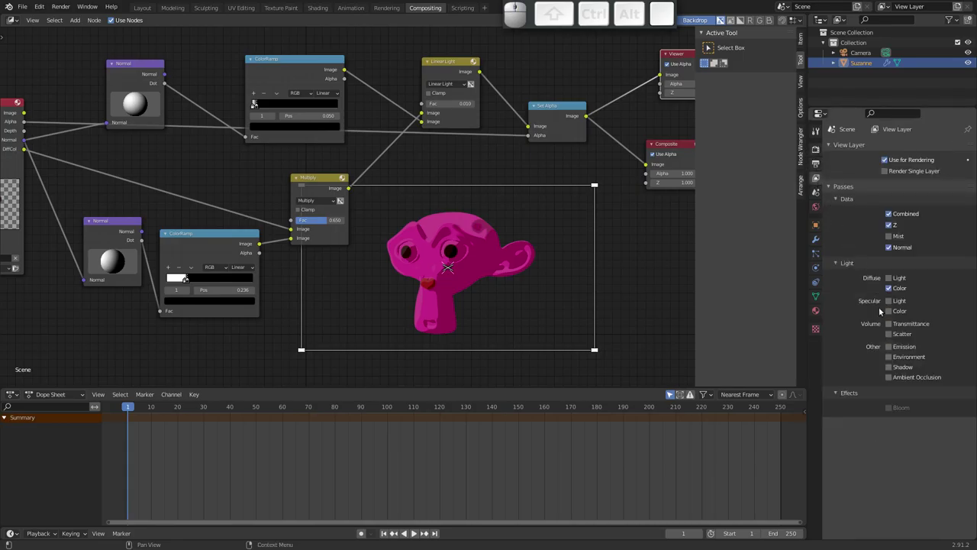
click(816, 151)
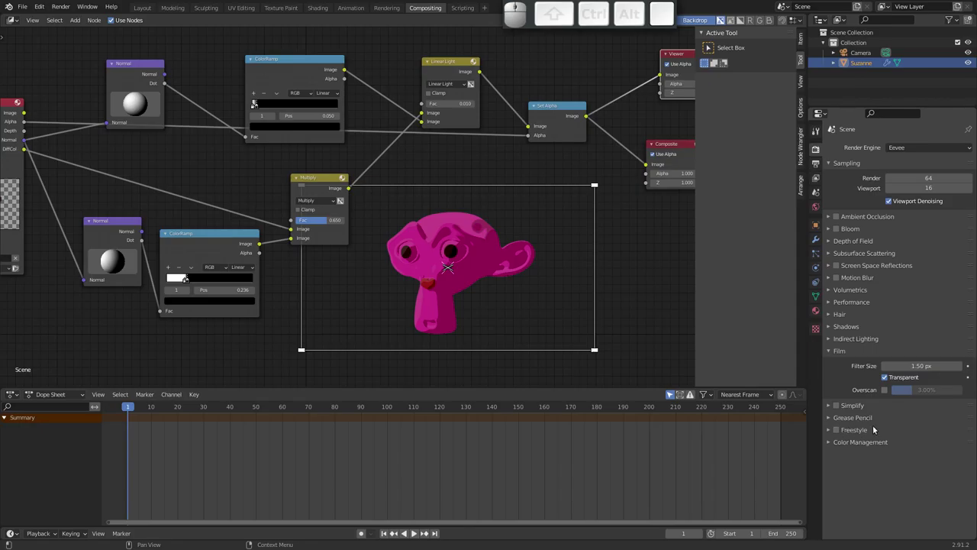
click(830, 432)
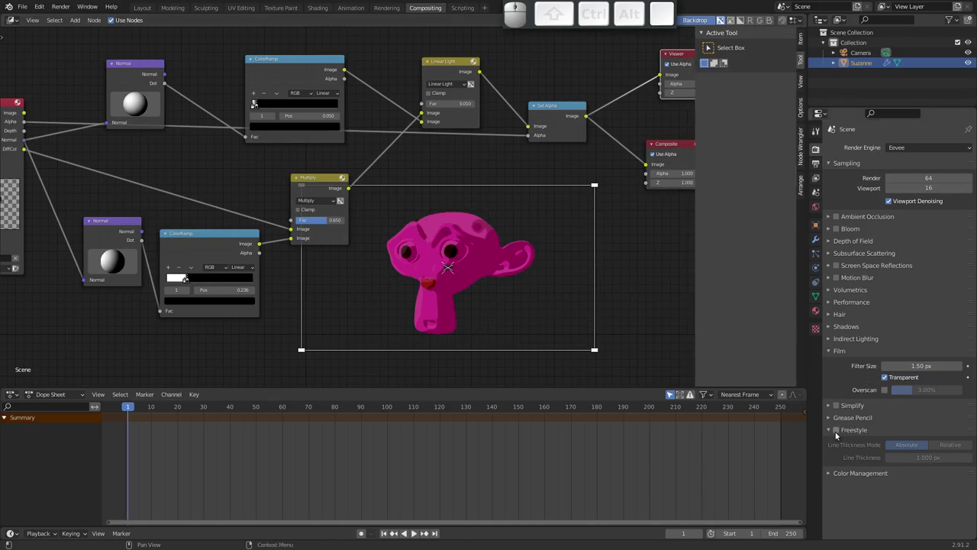
click(840, 432)
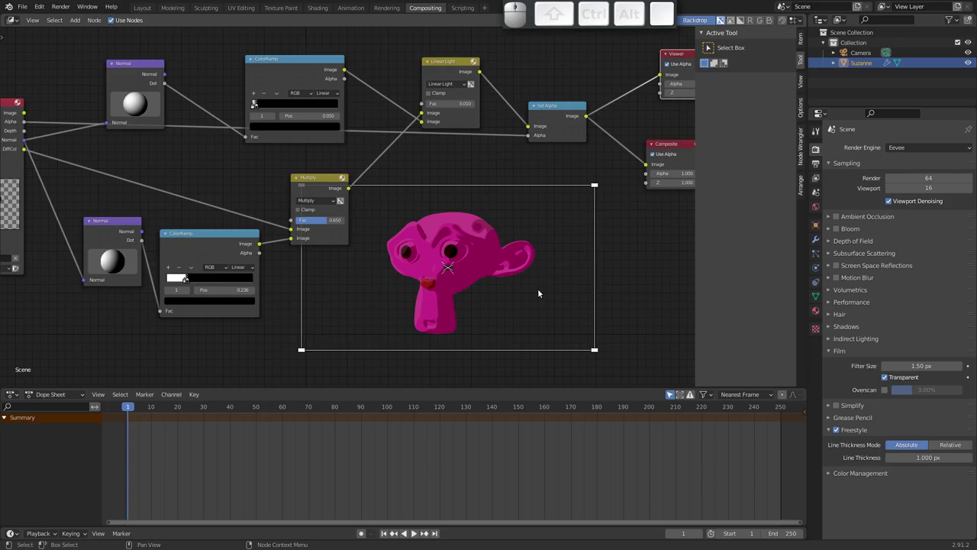
key(F12)
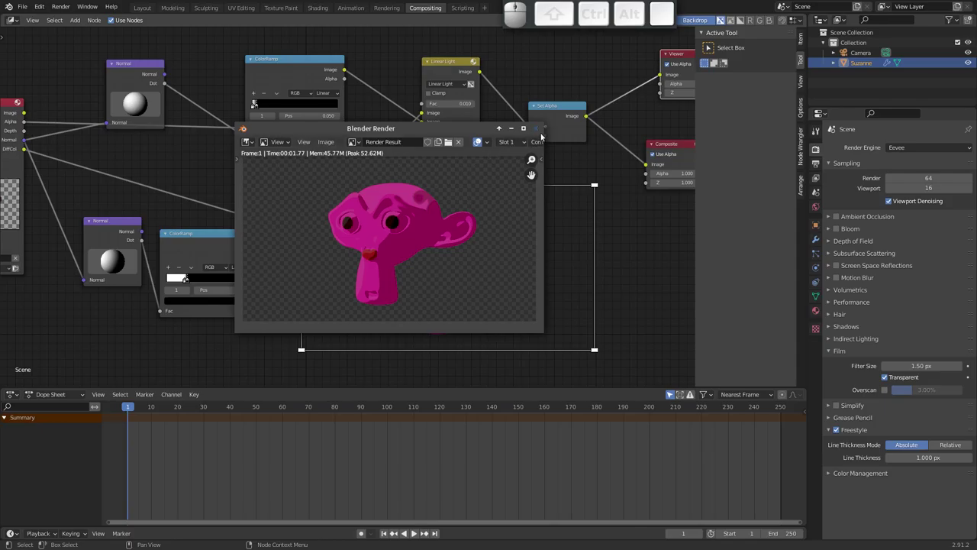
click(540, 132)
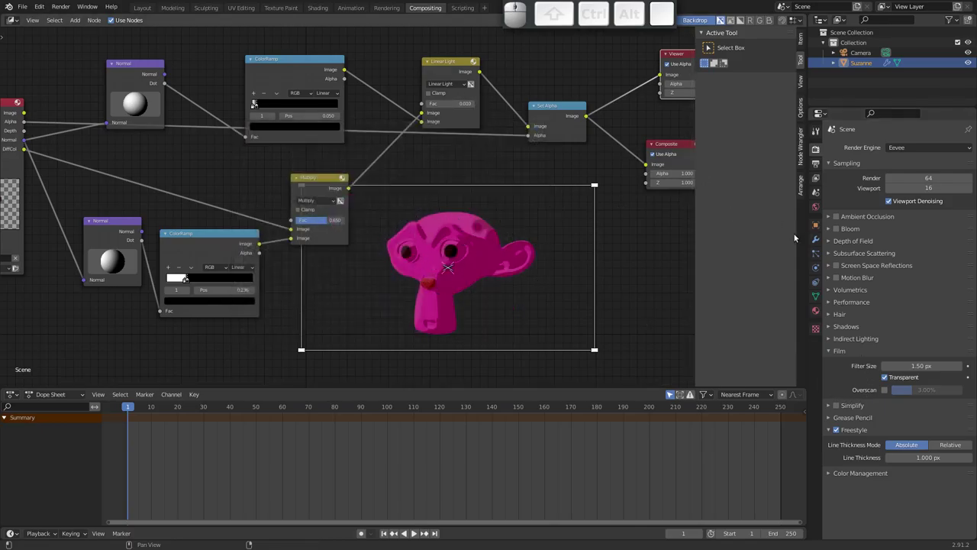
Step: Tick Freestyle 'As Render Pass' in View Layer properties, adding a Freestyle socket to Render Layers
click(819, 180)
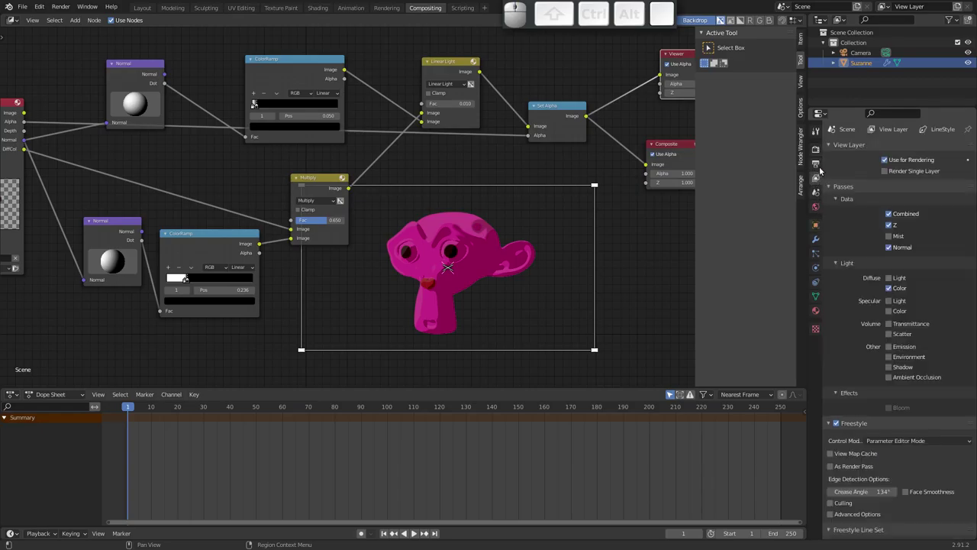
click(816, 146)
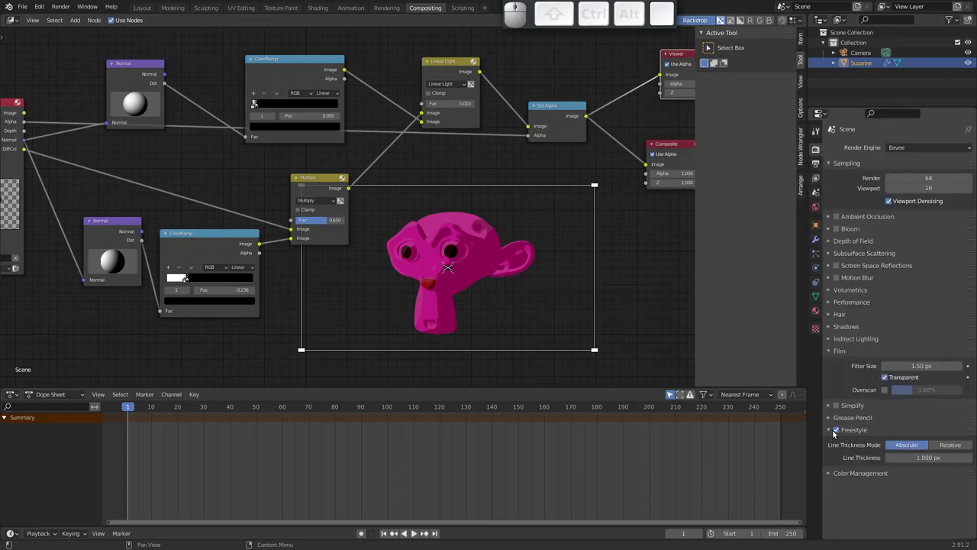
click(819, 178)
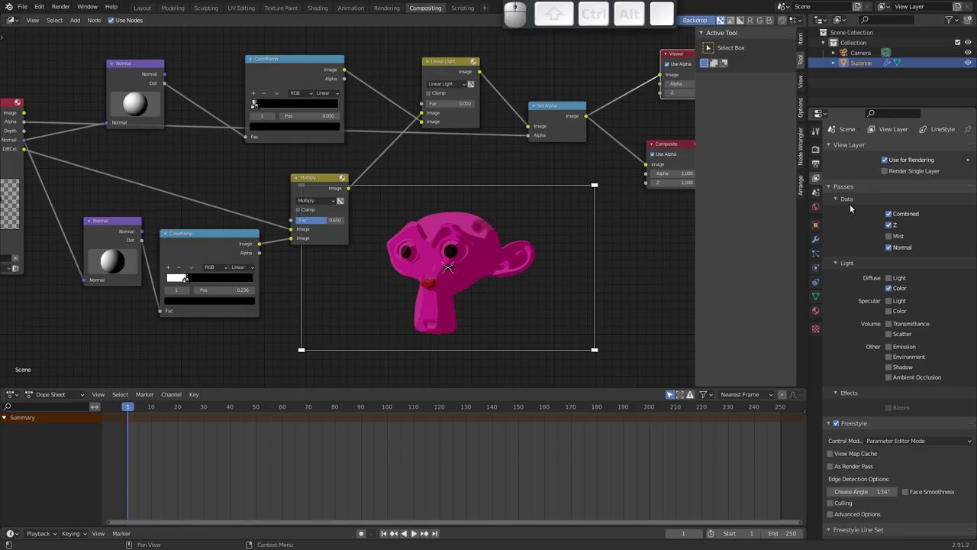
click(830, 187)
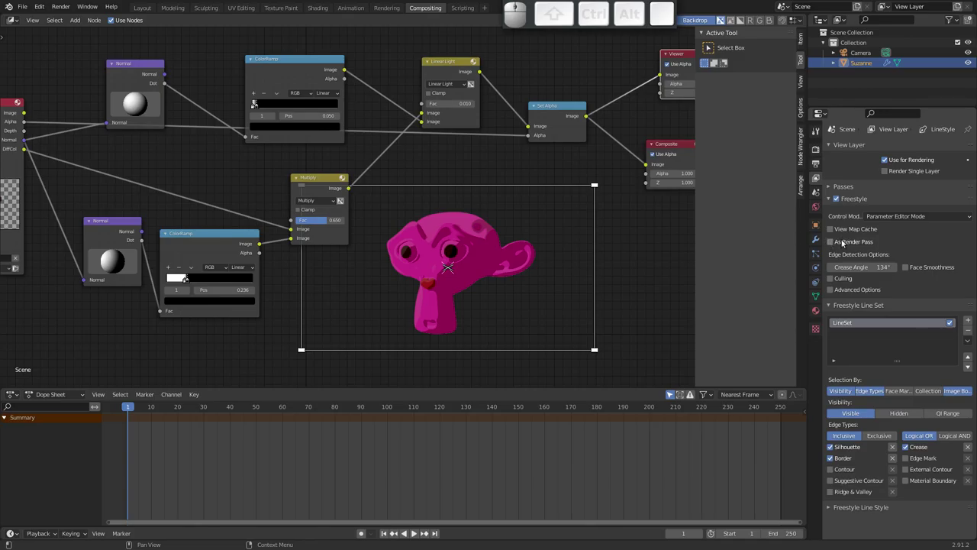
click(834, 242)
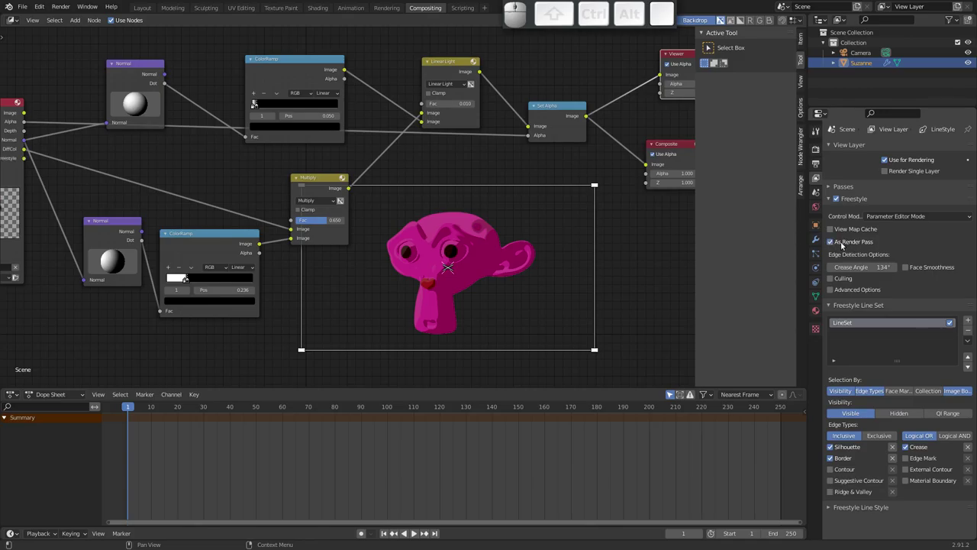
middle_click(86, 202)
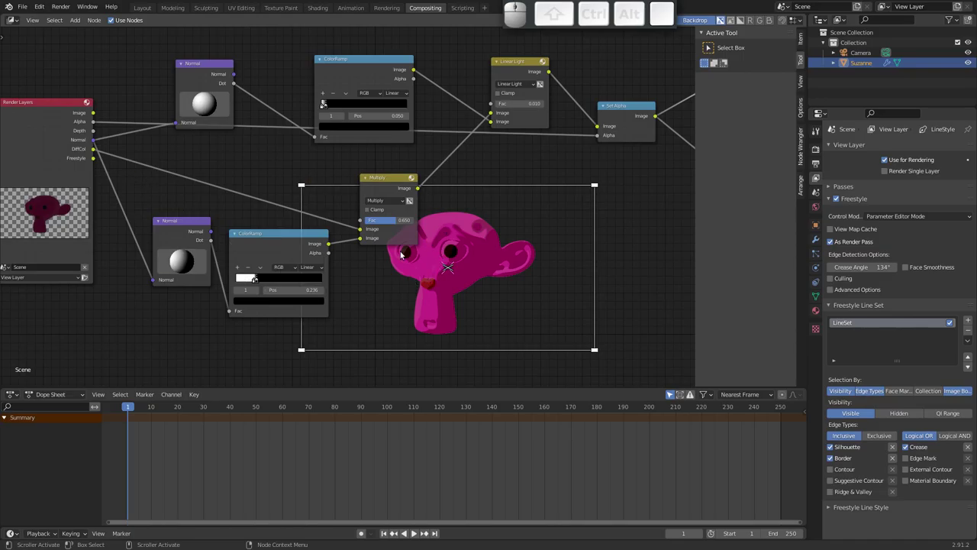
Step: Render to test, then wire the Render Layers Freestyle output into the Viewer for an outline-only preview
key(F12)
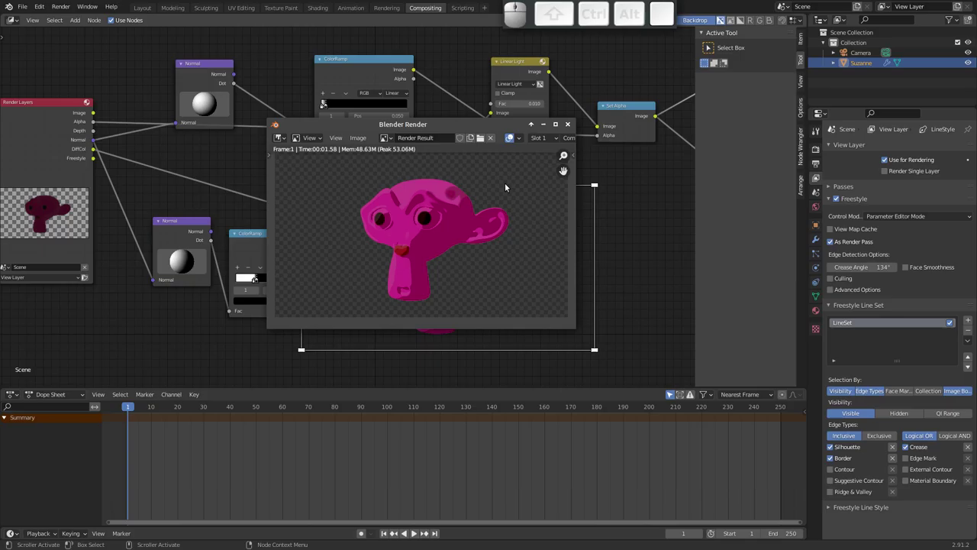
click(570, 128)
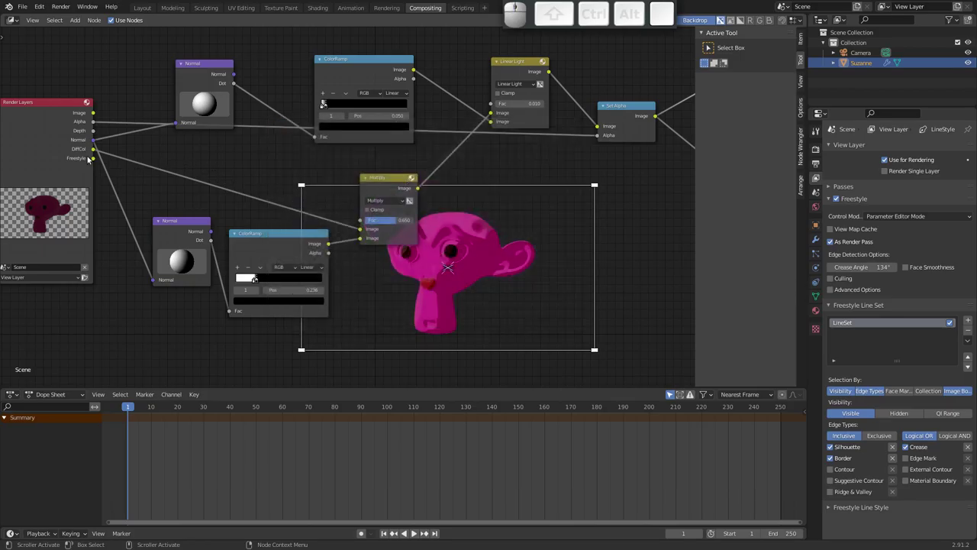
middle_click(199, 181)
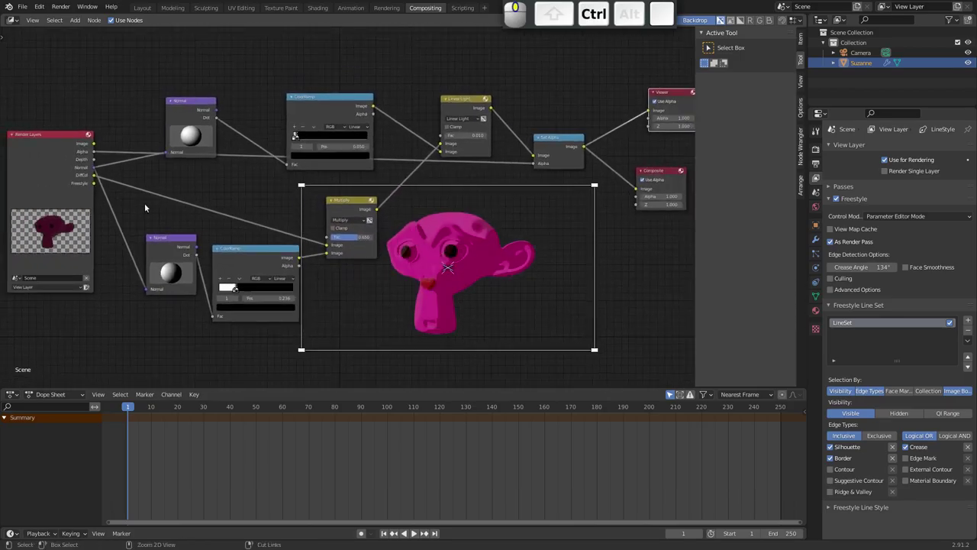
drag(94, 184, 590, 168)
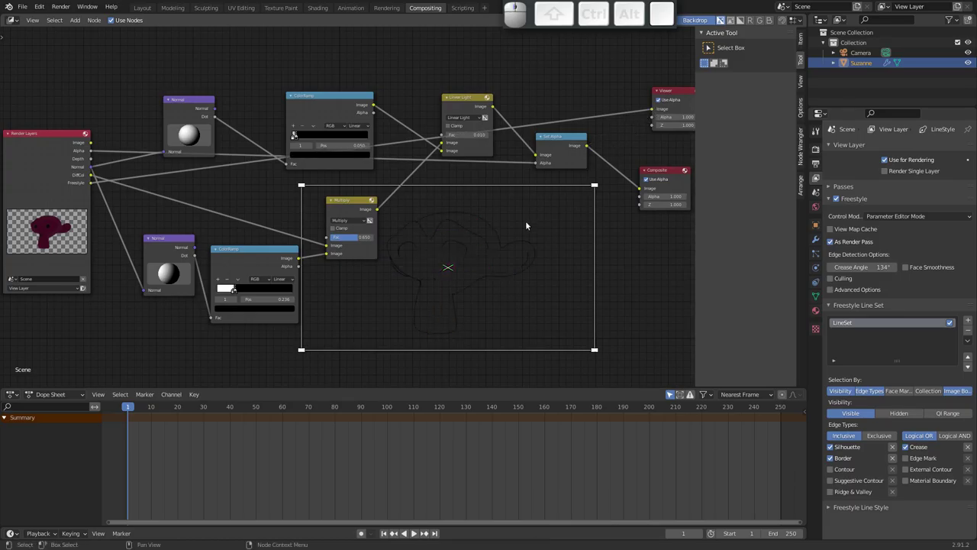
middle_click(467, 263)
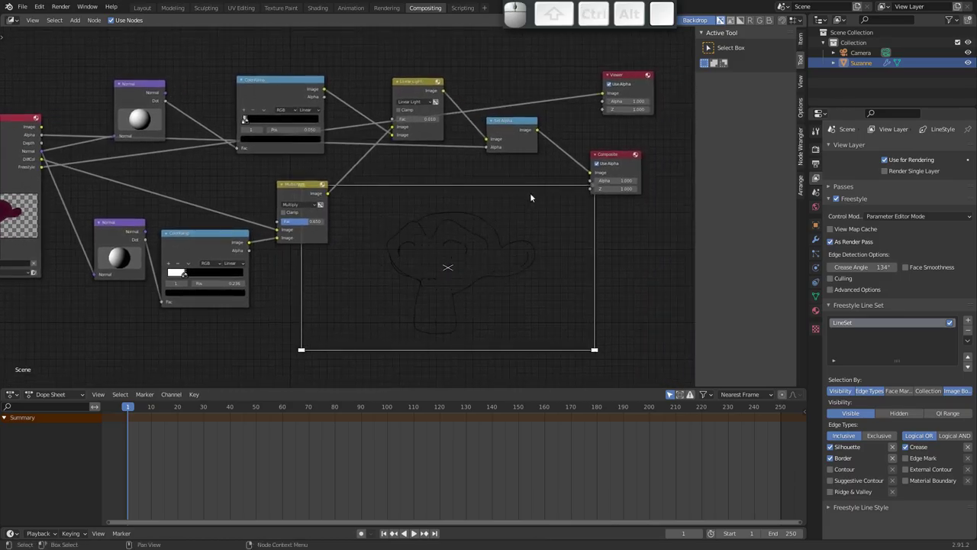
Step: Move the Set Alpha node further right in the node tree
drag(512, 126, 625, 154)
click(618, 155)
click(633, 75)
click(500, 140)
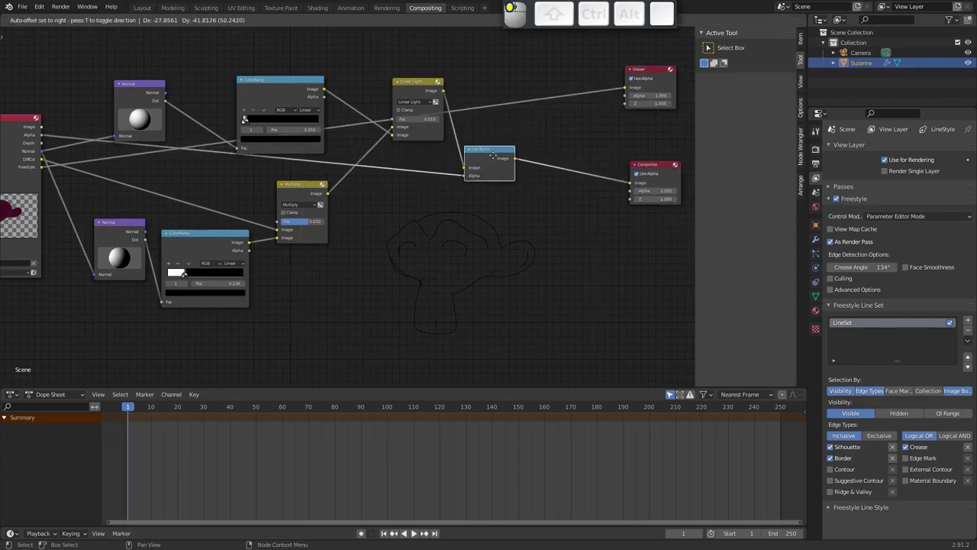
key(shift+a)
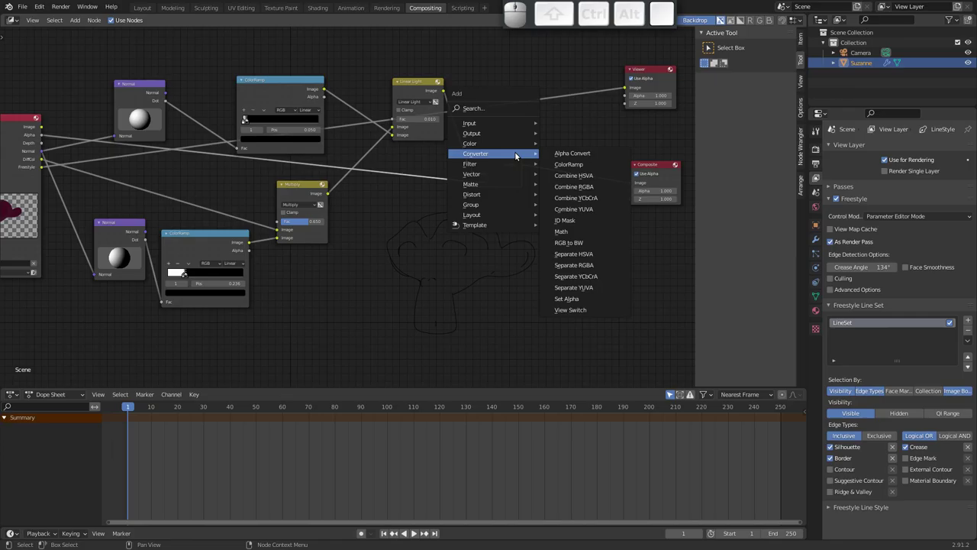
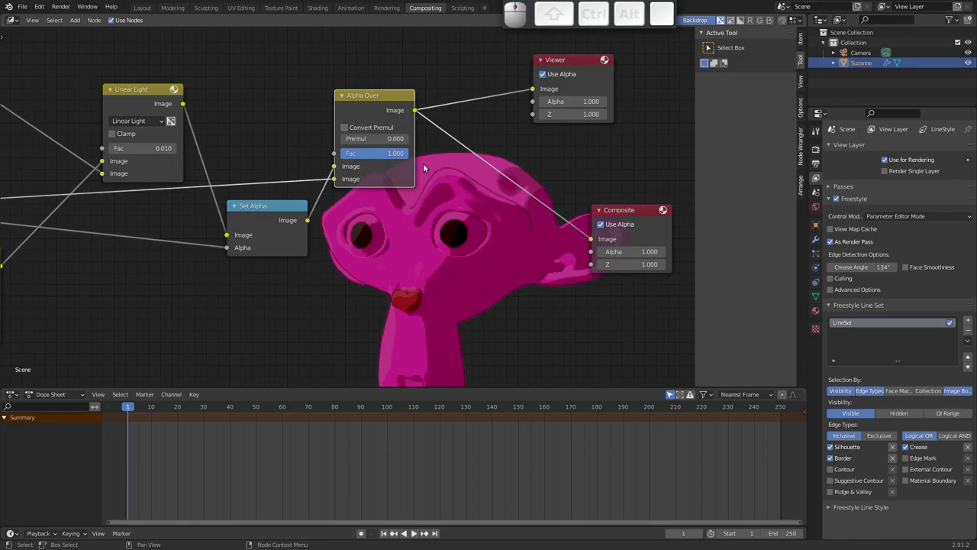
Step: Tick Convert Premul on the Alpha Over node laying Freestyle outlines over the shaded Suzanne
click(348, 131)
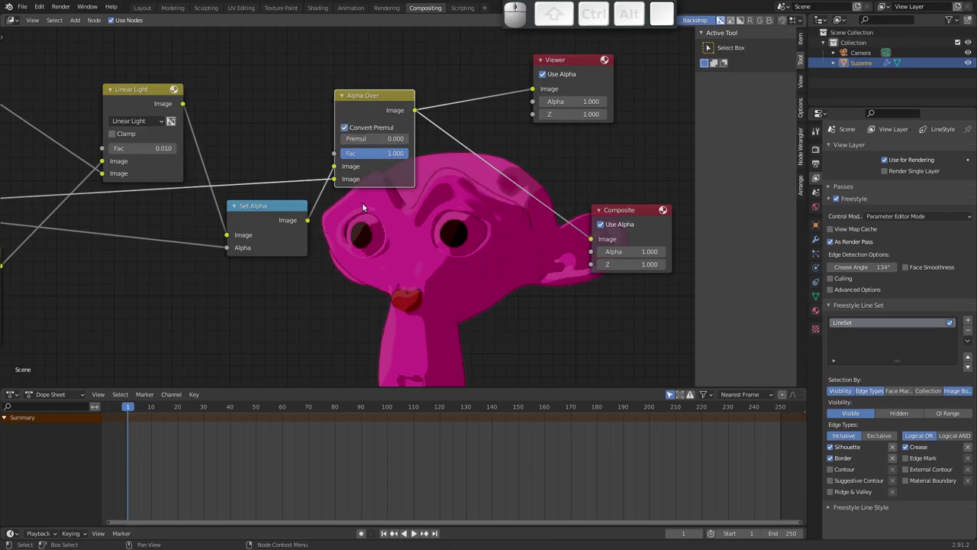
drag(465, 207, 385, 293)
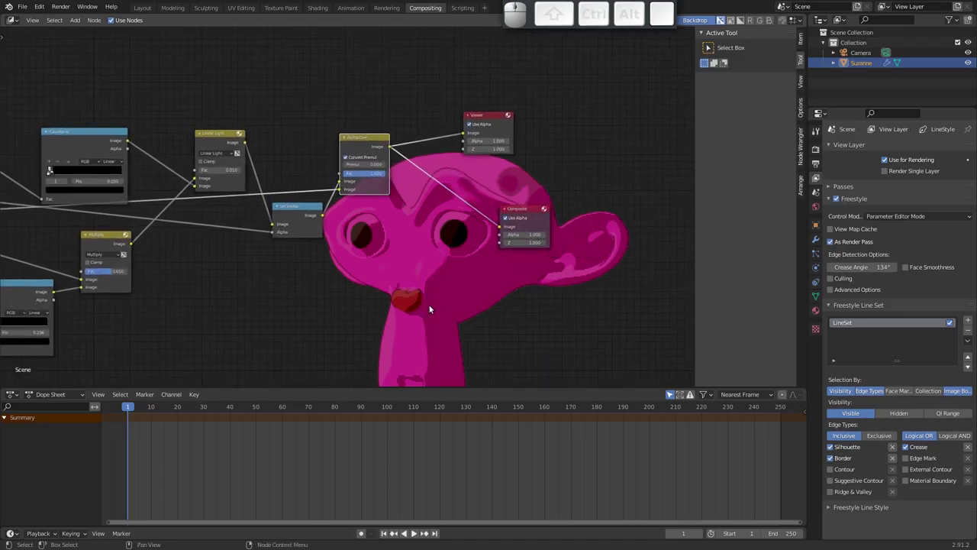
key(space)
click(437, 299)
key(Escape)
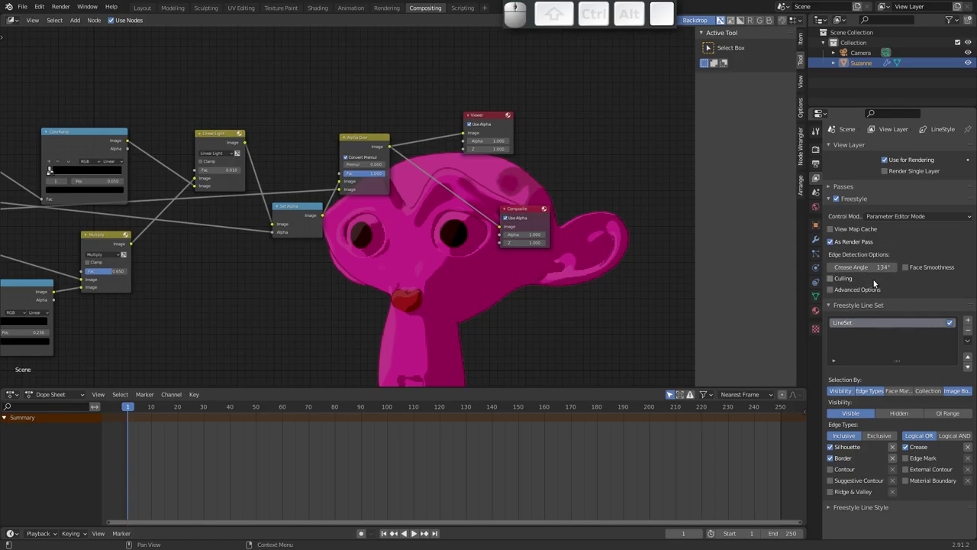
Step: Set the Freestyle line style's base colour to dark red in its Color settings
middle_click(864, 414)
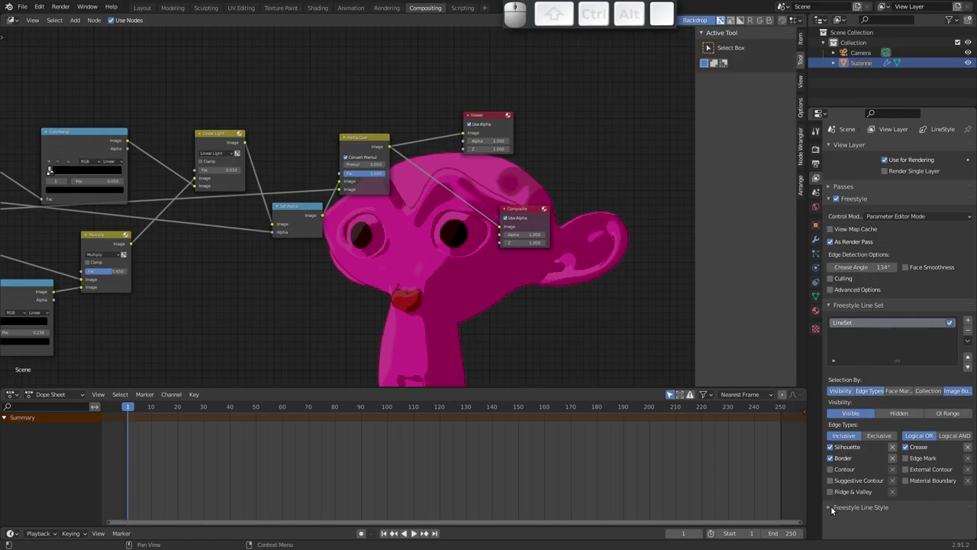
click(831, 505)
drag(845, 476, 837, 306)
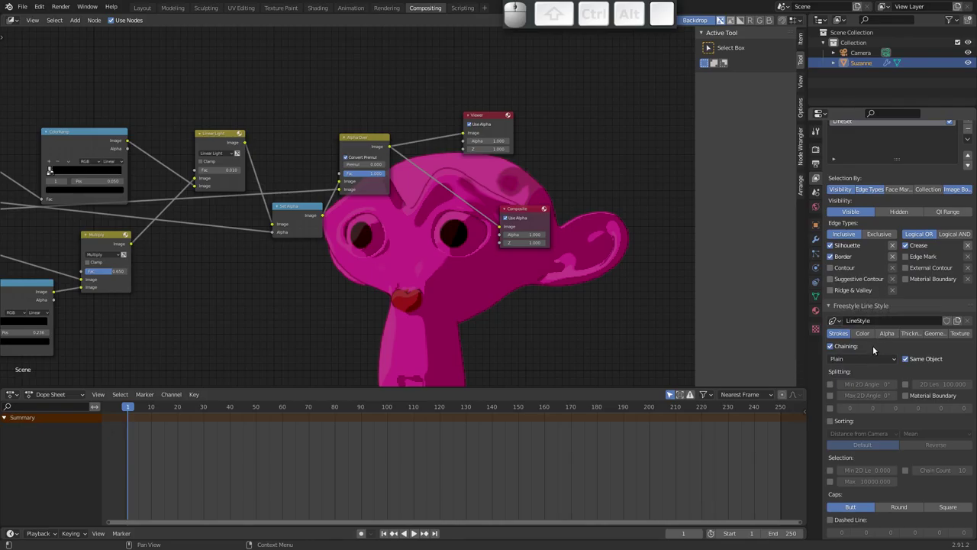
click(868, 337)
click(936, 509)
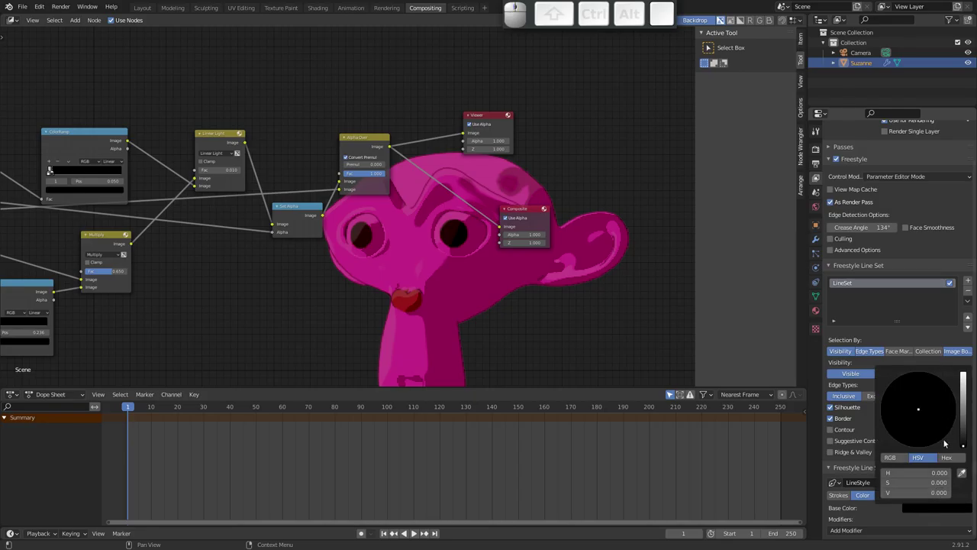
click(968, 445)
drag(925, 415, 832, 510)
middle_click(868, 513)
Step: Add a Material colour modifier to the line style and check the outlines in a fresh render
click(879, 528)
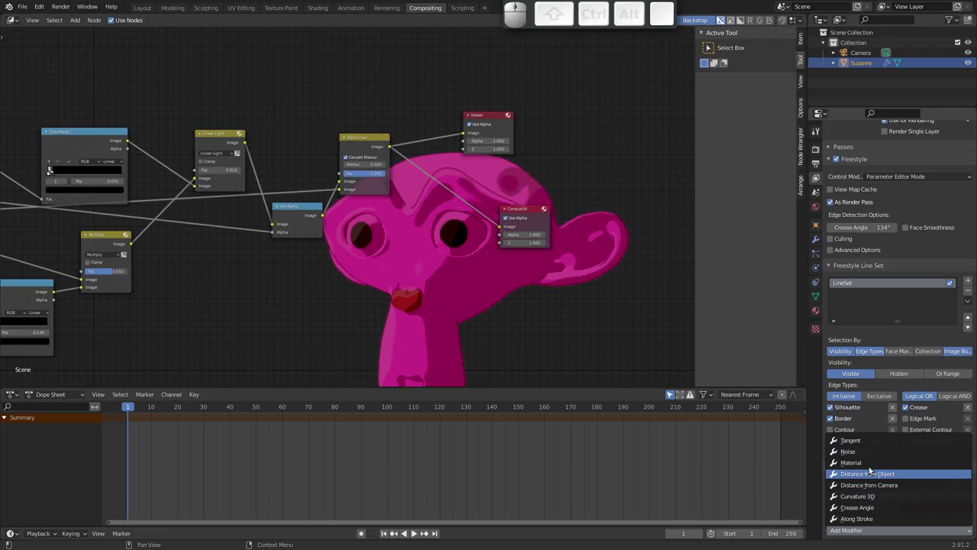
click(861, 467)
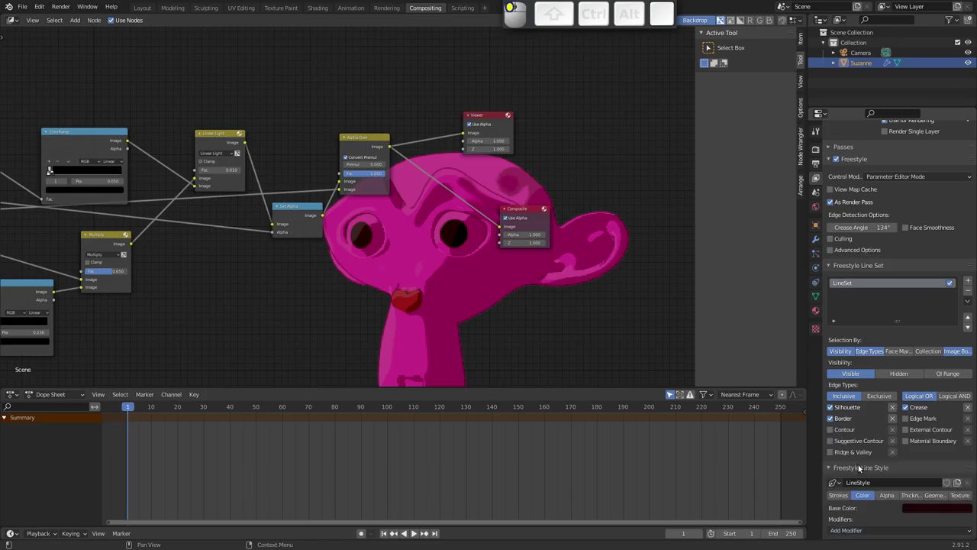
middle_click(870, 456)
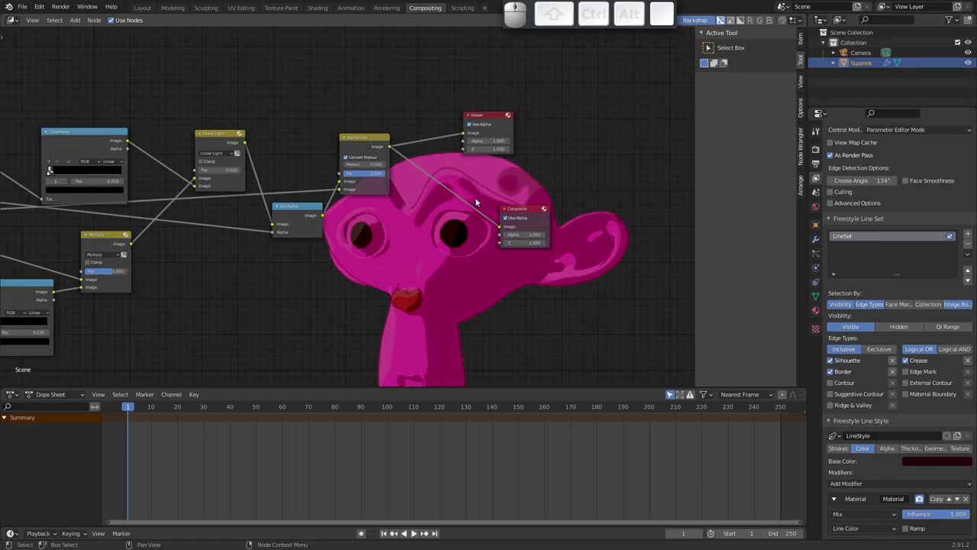
key(F12)
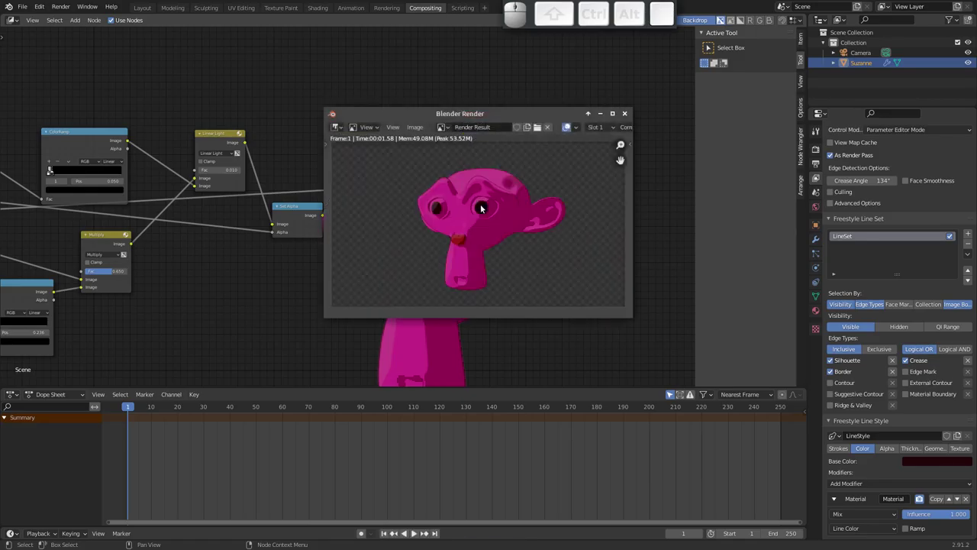
click(629, 118)
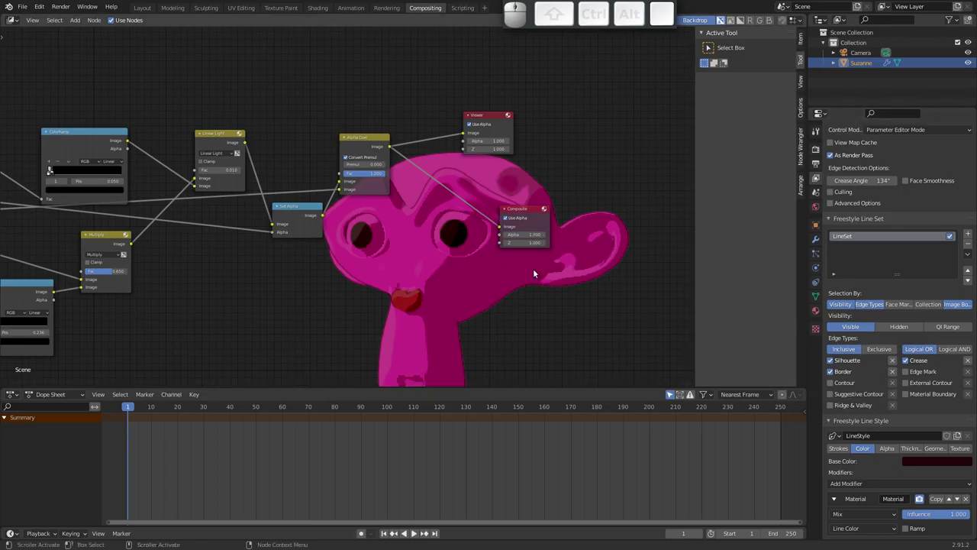
Step: Set the Freestyle line style thickness to 5 and test render the thicker outlines
click(968, 497)
click(914, 496)
middle_click(910, 457)
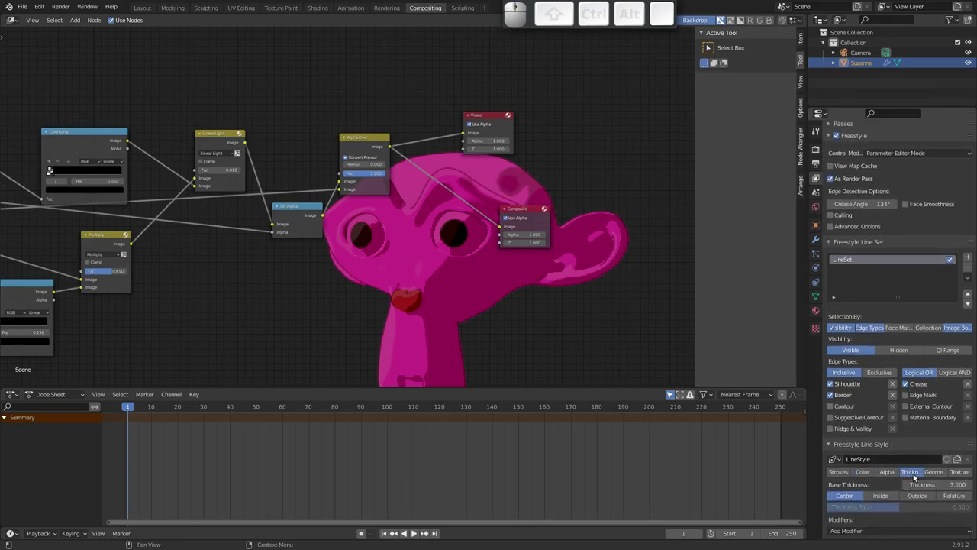
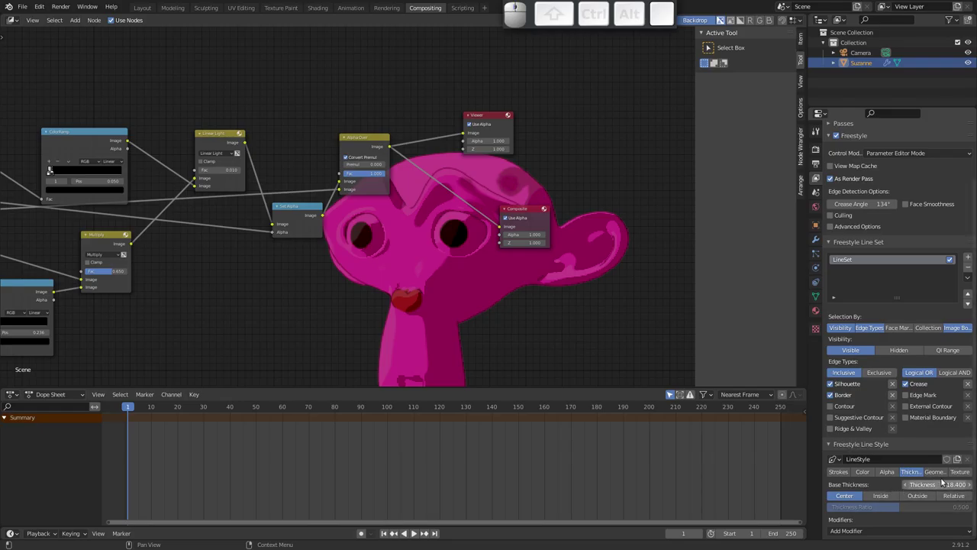
key(F12)
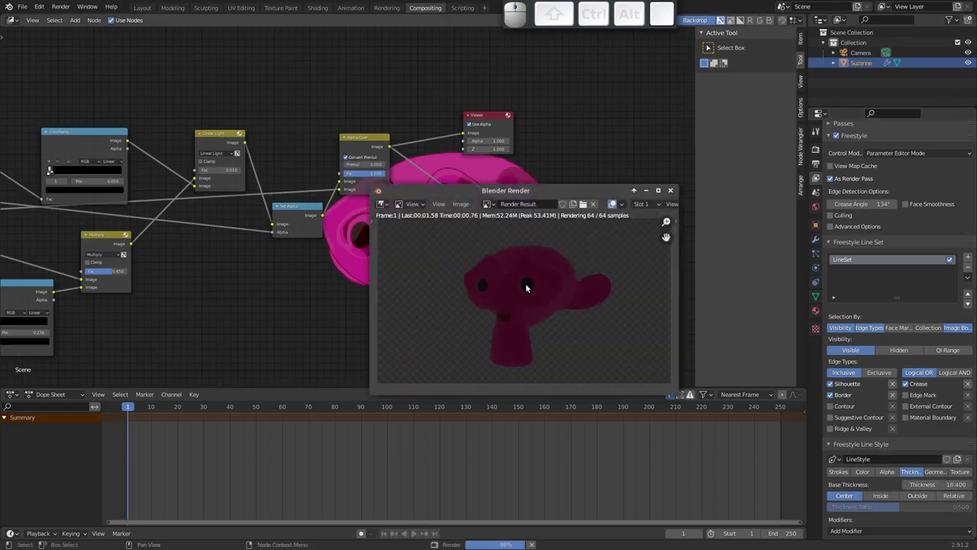
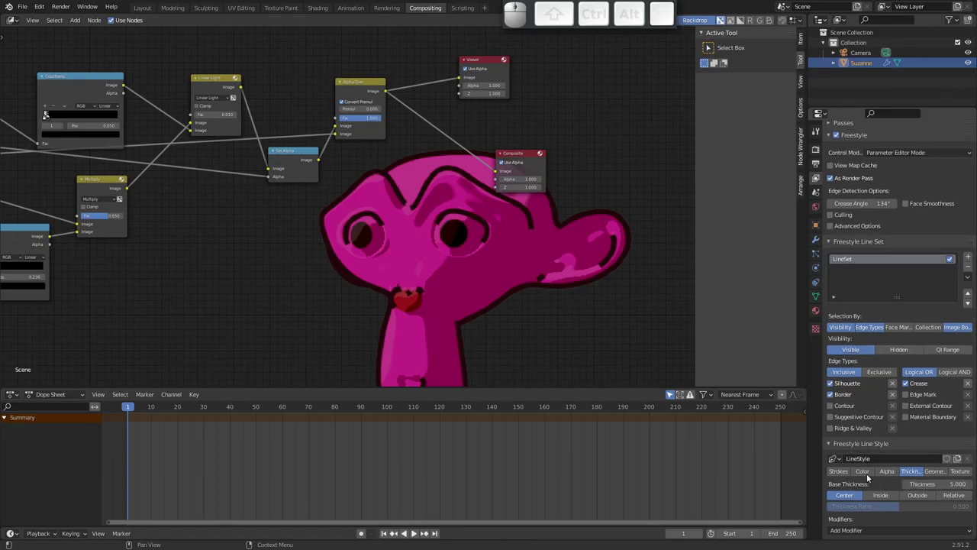
Step: Add a Calligraphy thickness modifier and render the brush-like outlines of varying width
click(879, 531)
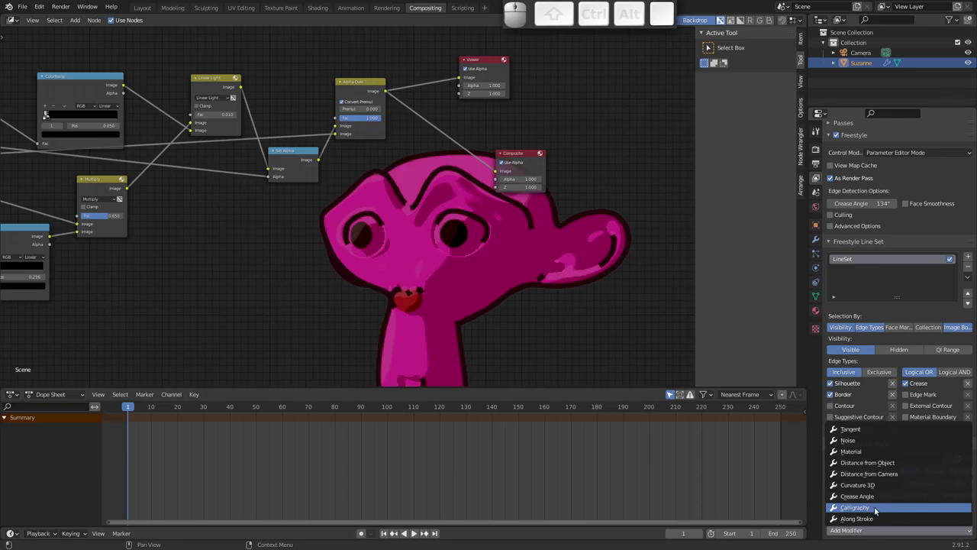
click(868, 510)
middle_click(892, 506)
key(F12)
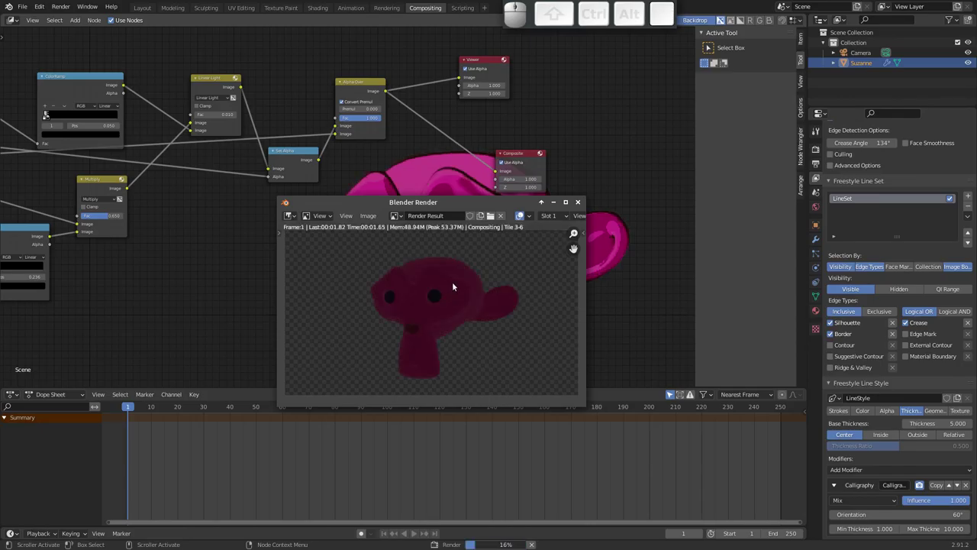
click(584, 207)
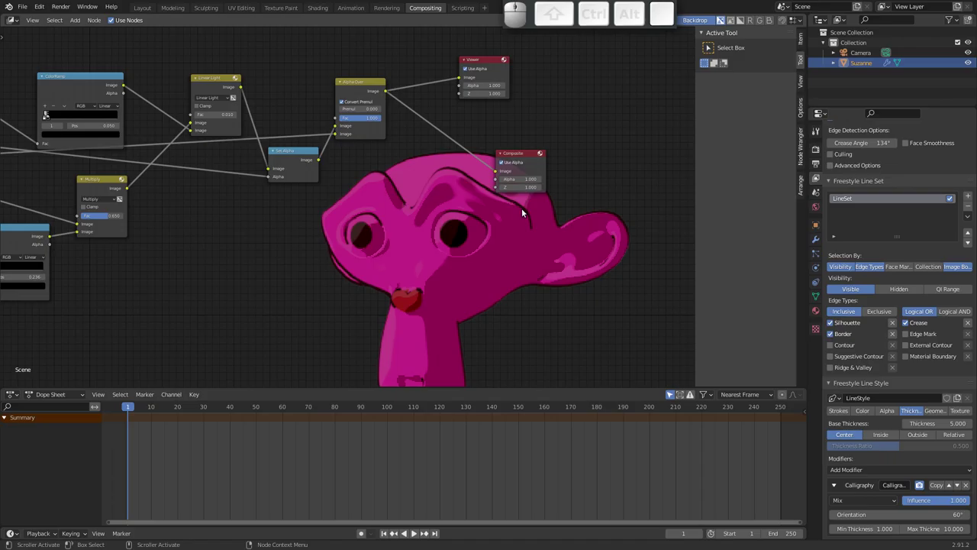
Step: Shift the compositor backdrop image so Suzanne's whole head is visible
drag(452, 285, 440, 268)
key(space)
click(441, 345)
key(Escape)
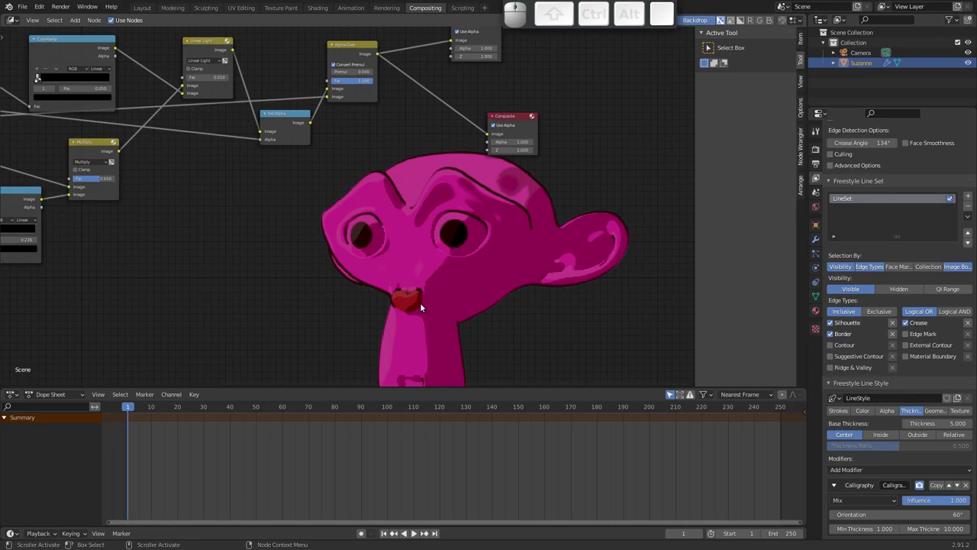
drag(410, 287, 592, 287)
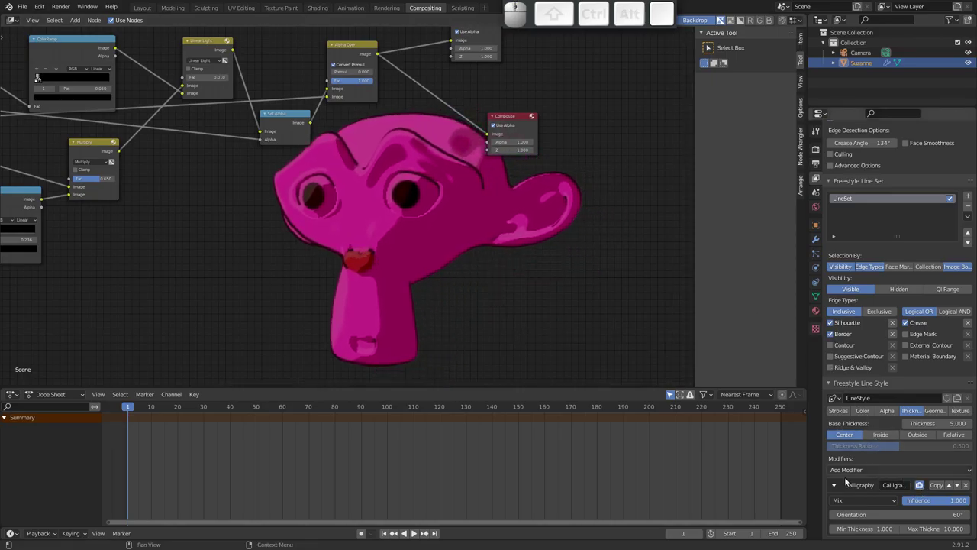
Step: Add a Noise thickness modifier, lower its influence to about a third and test render
click(968, 486)
click(902, 530)
click(881, 442)
middle_click(897, 510)
key(F12)
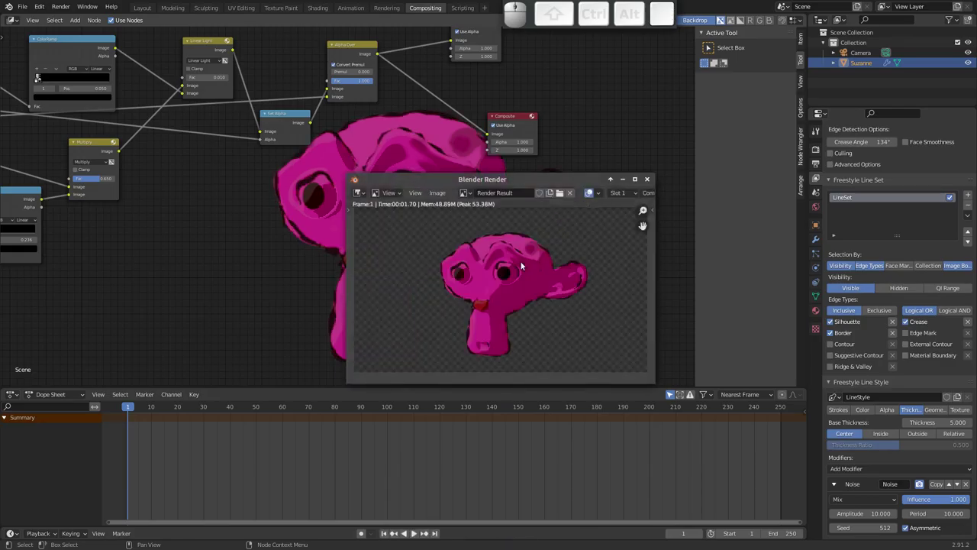
click(653, 183)
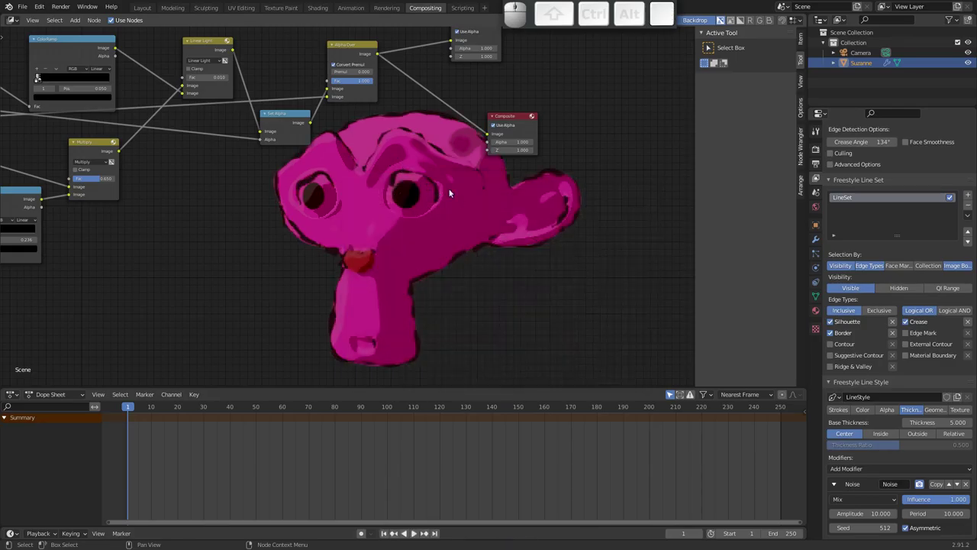
middle_click(882, 474)
drag(962, 503, 829, 462)
key(F12)
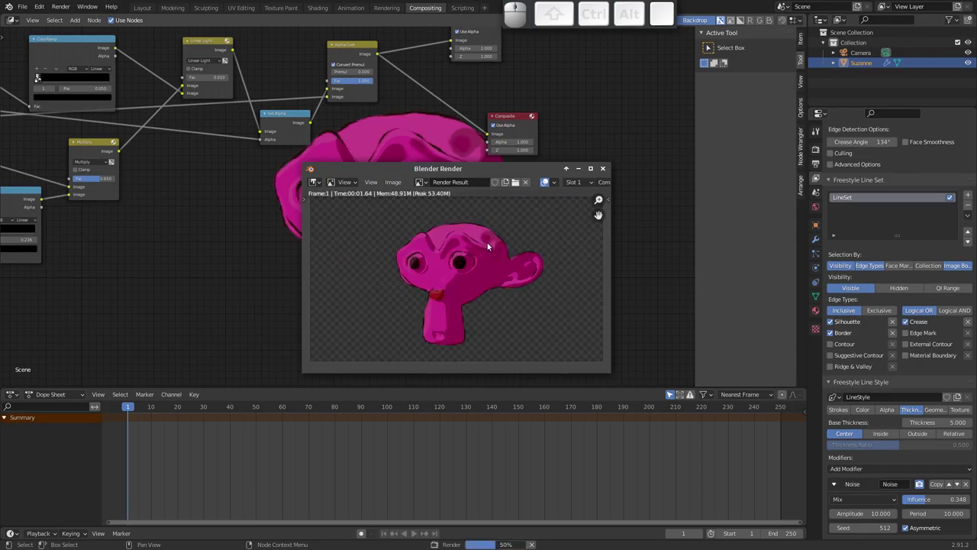
click(607, 172)
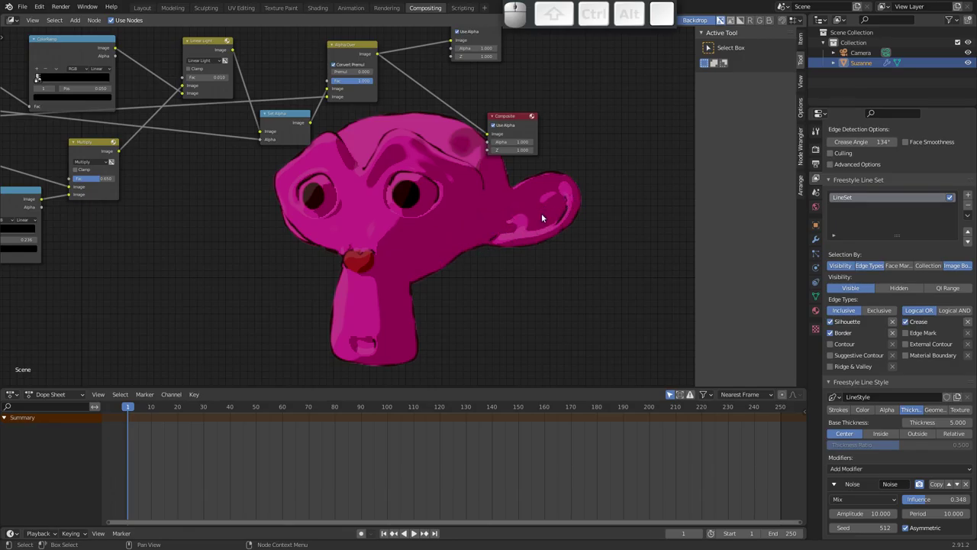
Step: Add a second Noise modifier with amplitude 30.7 and period 30, then preview render
middle_click(895, 457)
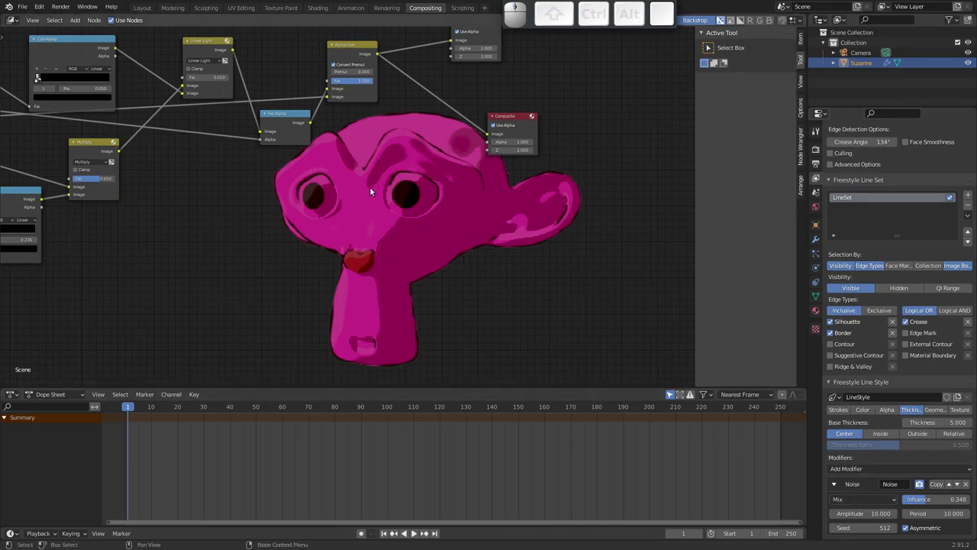
middle_click(876, 442)
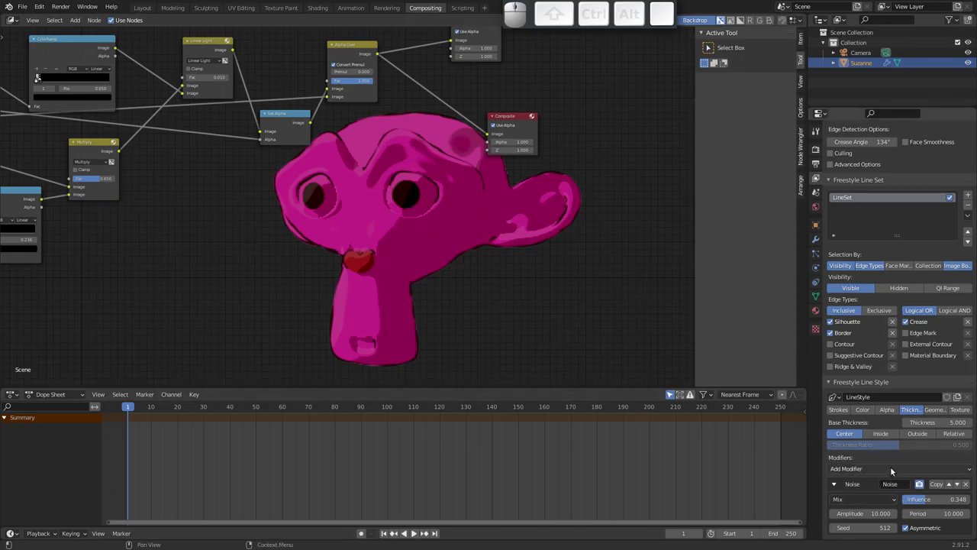
click(896, 469)
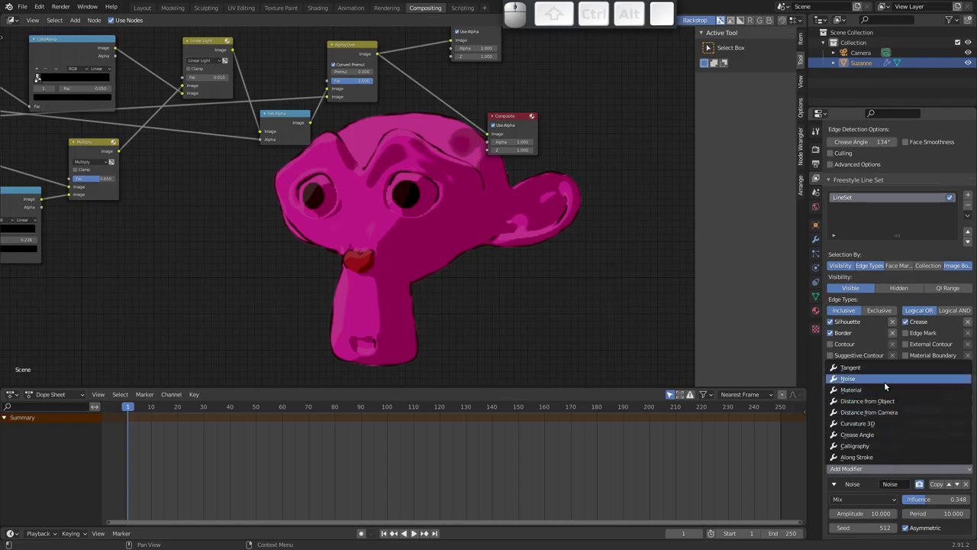
click(888, 381)
drag(883, 472, 872, 370)
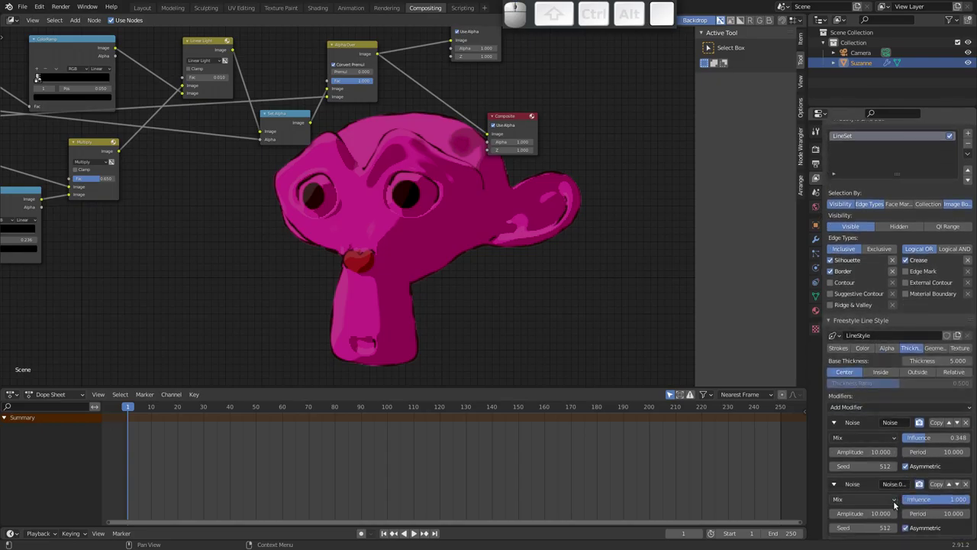
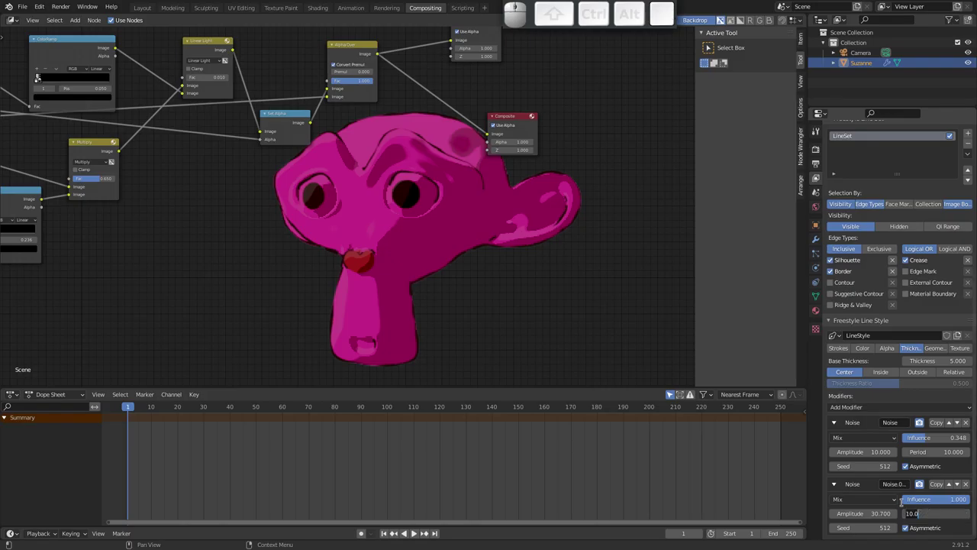
key(3)
key(0)
key(Return)
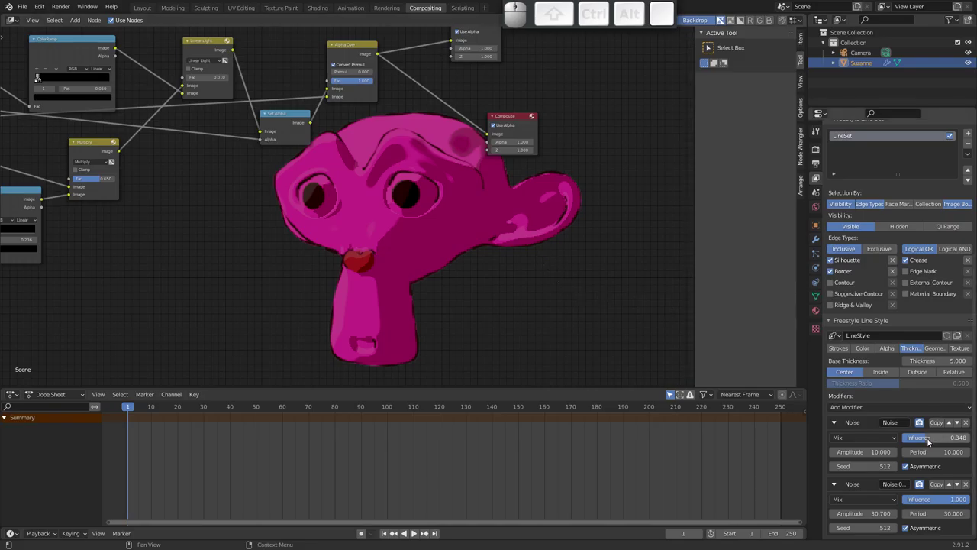
click(930, 438)
key(F12)
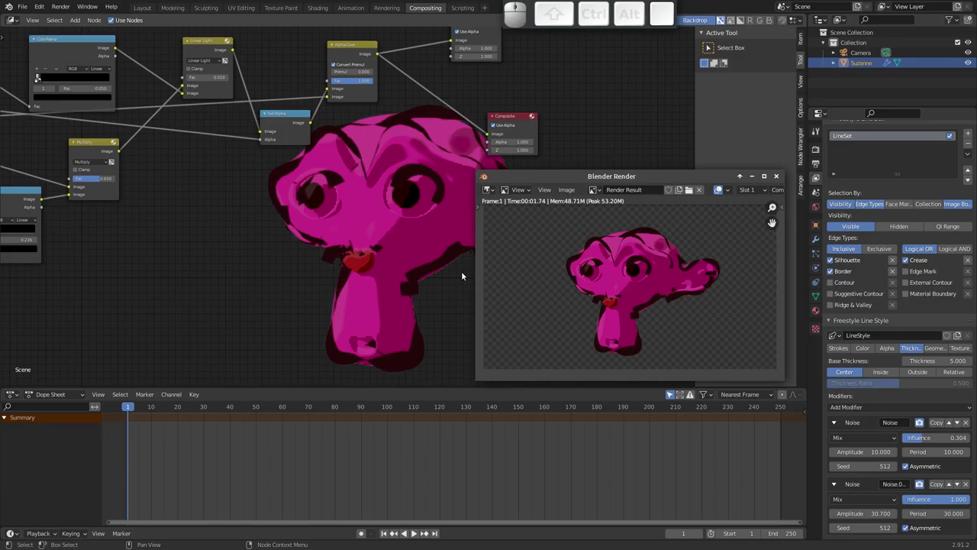
click(777, 176)
Step: Lower the second Noise modifier's influence to 0.074 and re-render the wobbly outlines
drag(959, 501, 710, 377)
key(F12)
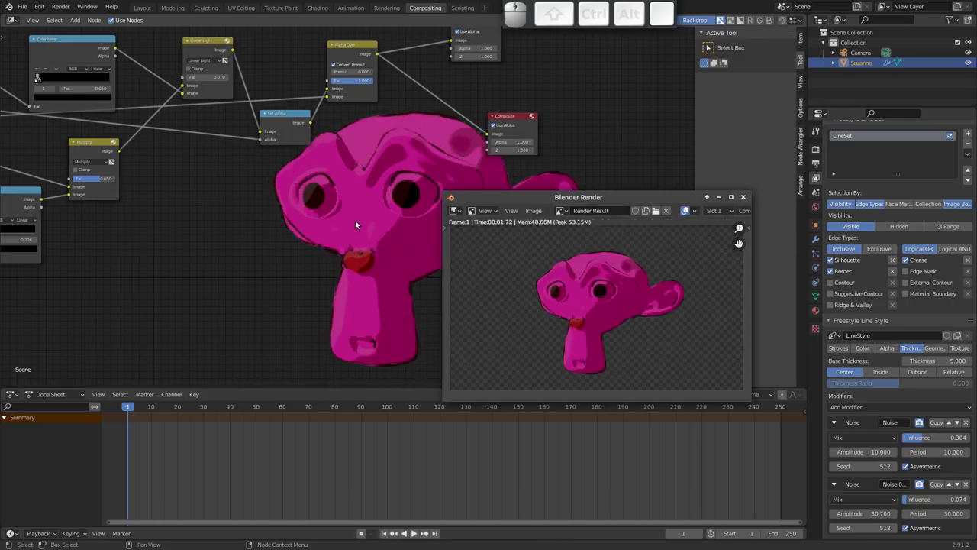
click(746, 195)
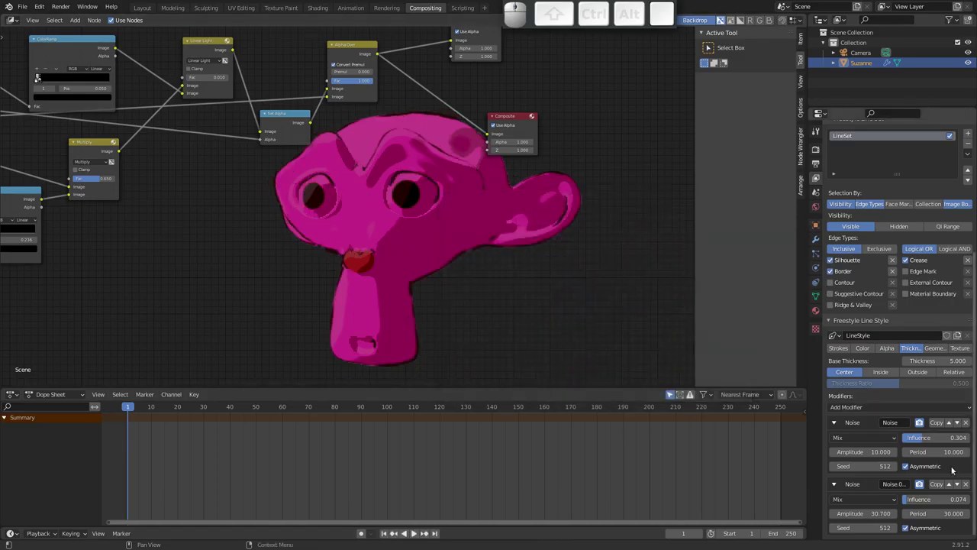
click(967, 486)
click(970, 484)
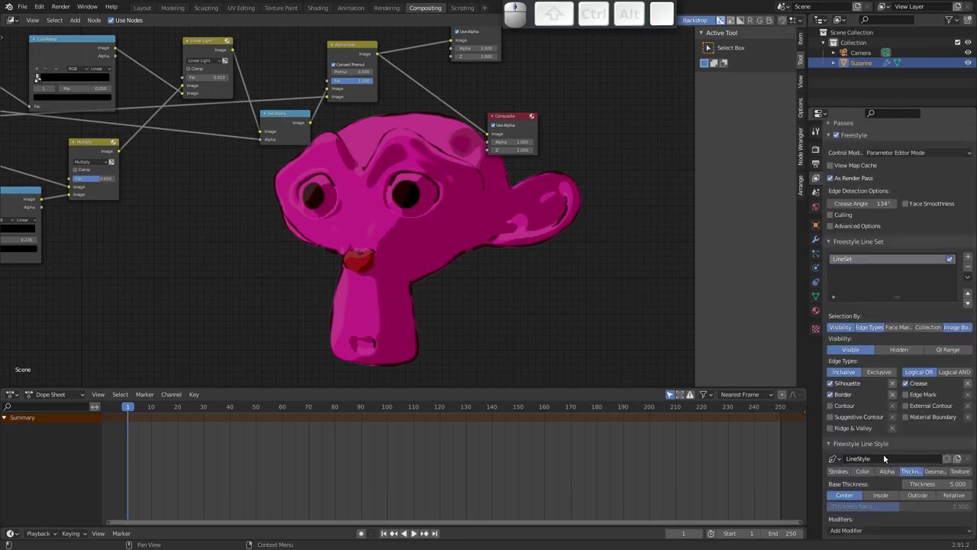
Step: Try a Sampling stroke modifier on the outline, render it, then remove it
click(940, 473)
middle_click(908, 483)
middle_click(884, 470)
click(872, 499)
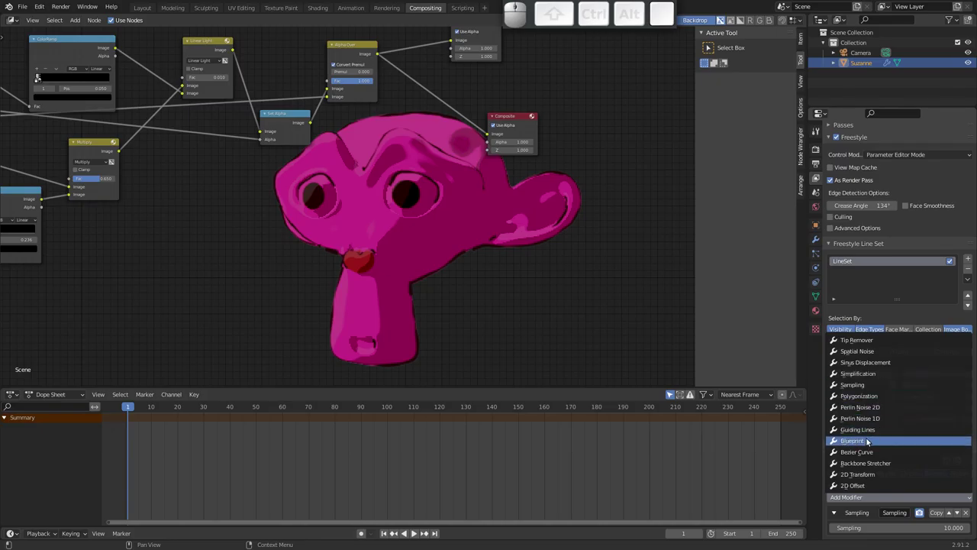
click(864, 440)
click(868, 430)
key(F12)
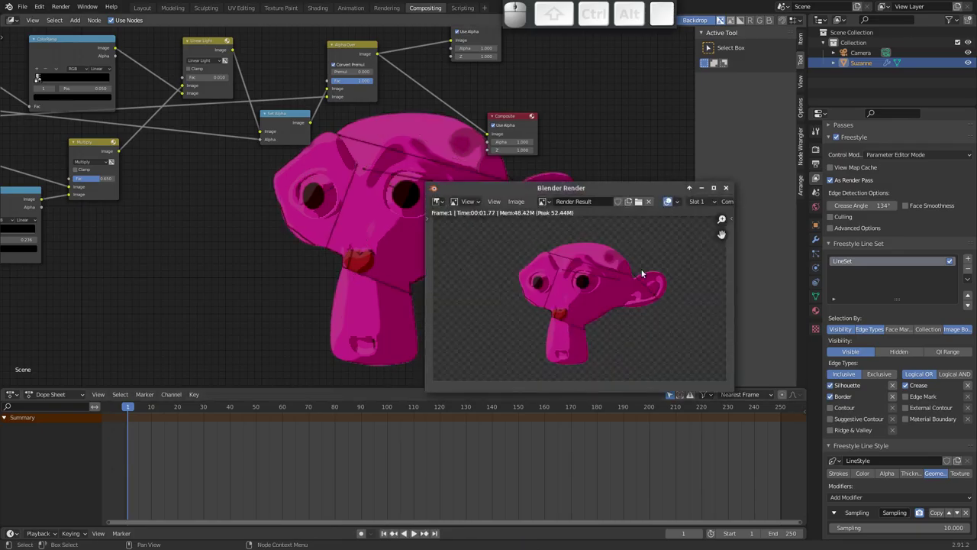
click(736, 189)
click(727, 190)
click(973, 511)
Step: Try Blueprint and Perlin Noise modifiers, render them, then remove the extra modifiers
click(940, 499)
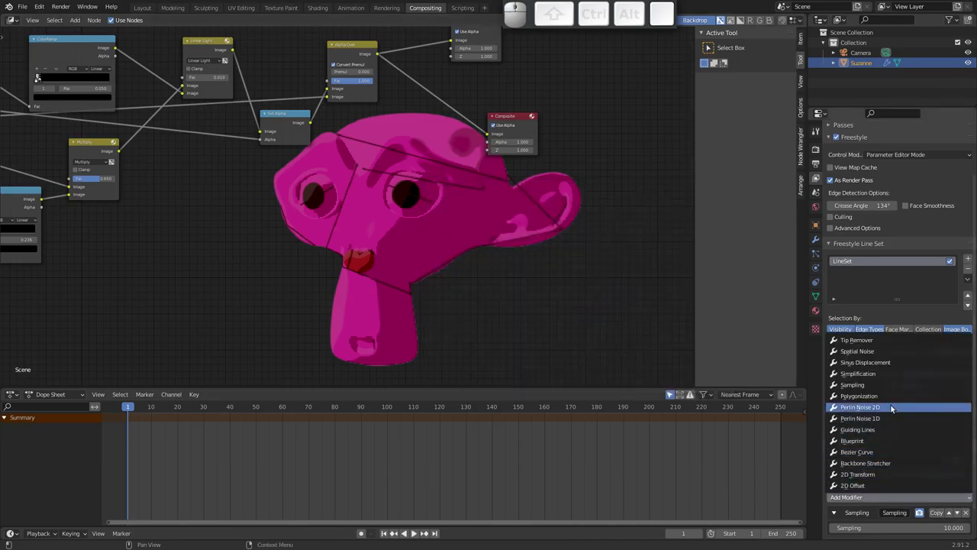
click(877, 441)
key(F12)
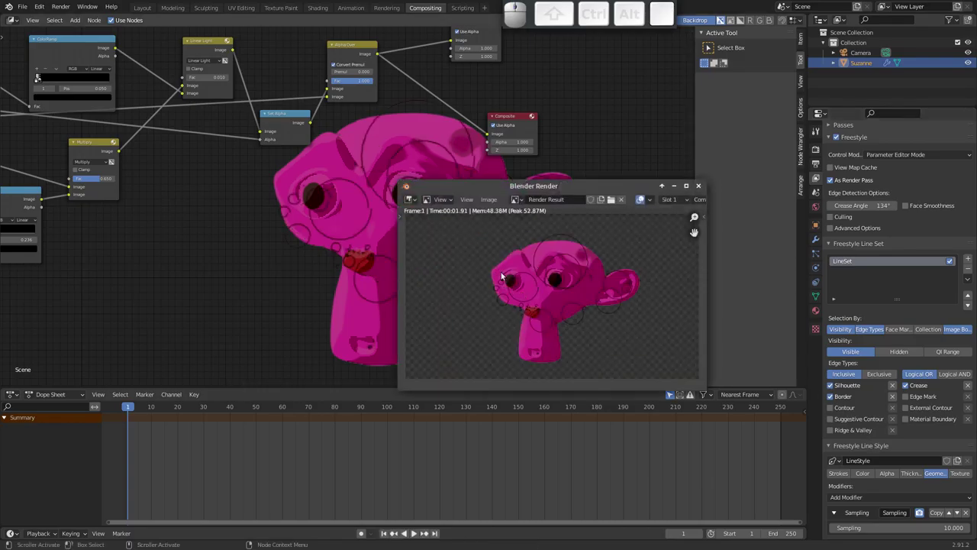
click(701, 189)
click(968, 512)
click(970, 513)
click(967, 514)
Step: Keep one Noise modifier at amplitude 7.9 and influence 0.333, re-render and shrink the backdrop
drag(919, 481, 640, 324)
key(F12)
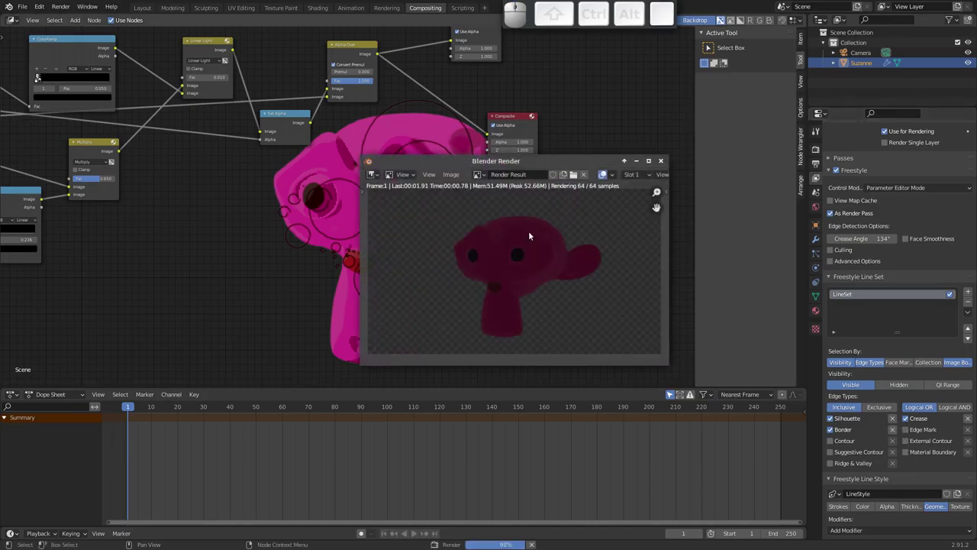
click(666, 164)
click(919, 507)
middle_click(890, 512)
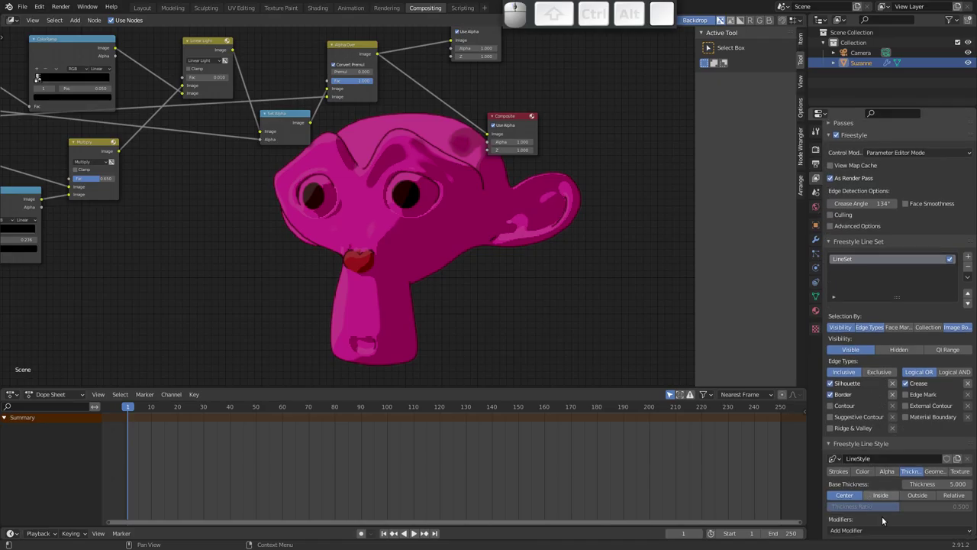
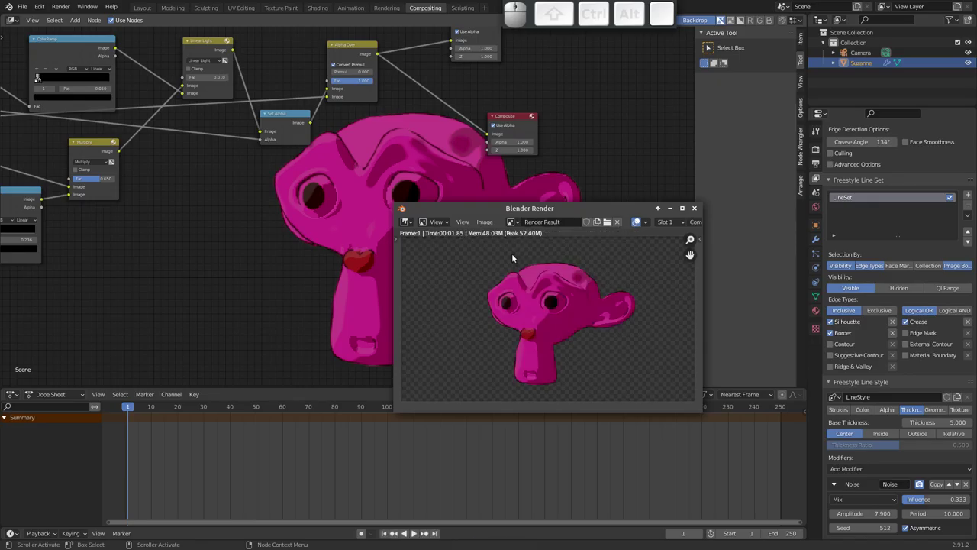
click(698, 212)
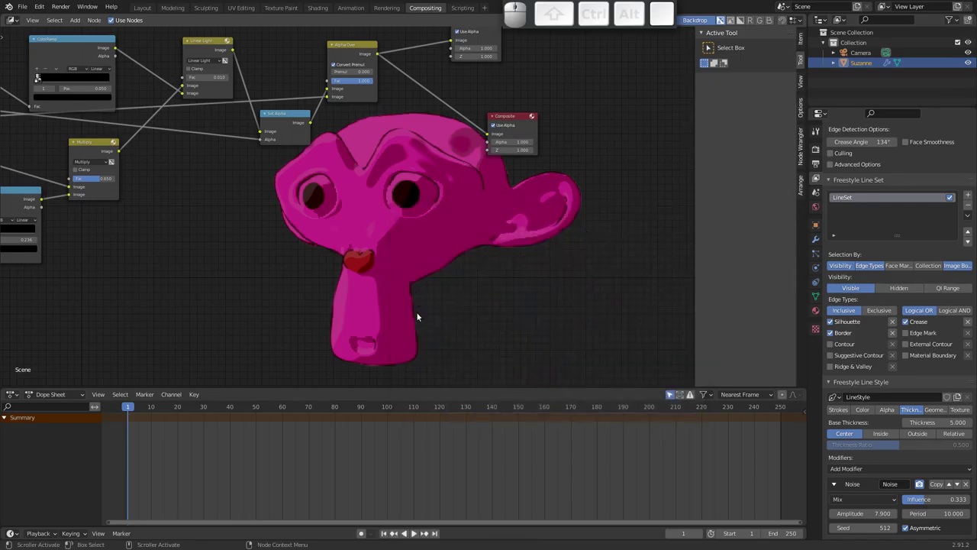
drag(410, 202, 401, 211)
key(v)
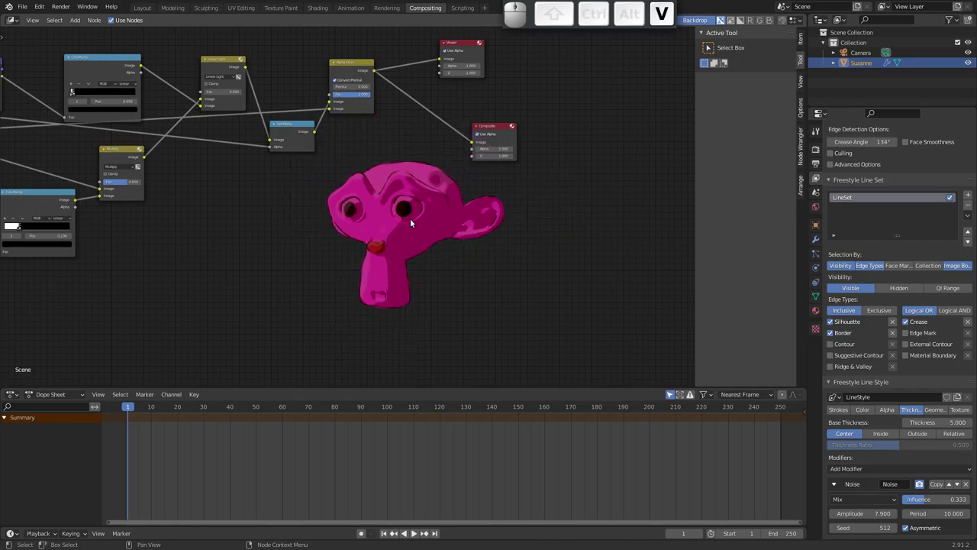
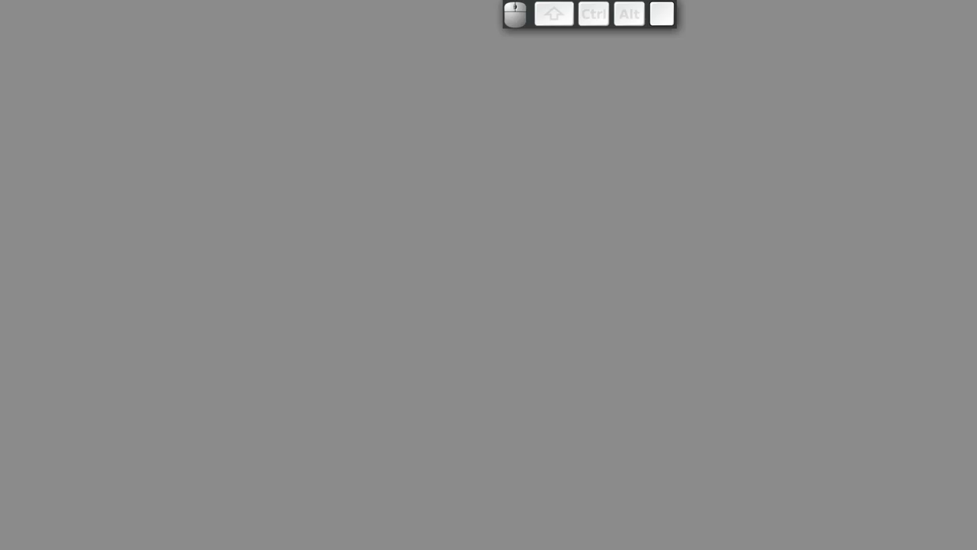
Step: In Pose Mode select the man's rig control and move it along Y beside the woman
drag(345, 351, 287, 410)
middle_click(284, 426)
click(331, 445)
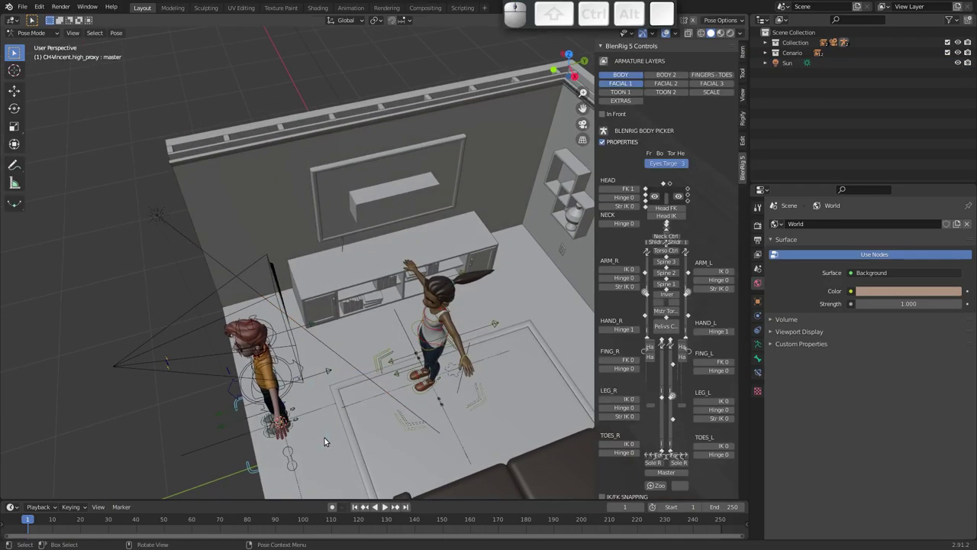
key(g)
key(y)
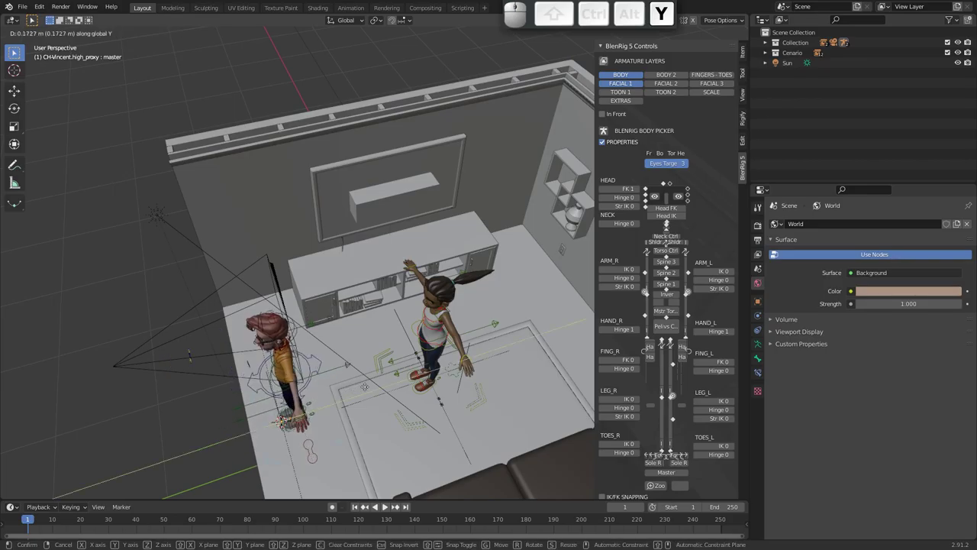
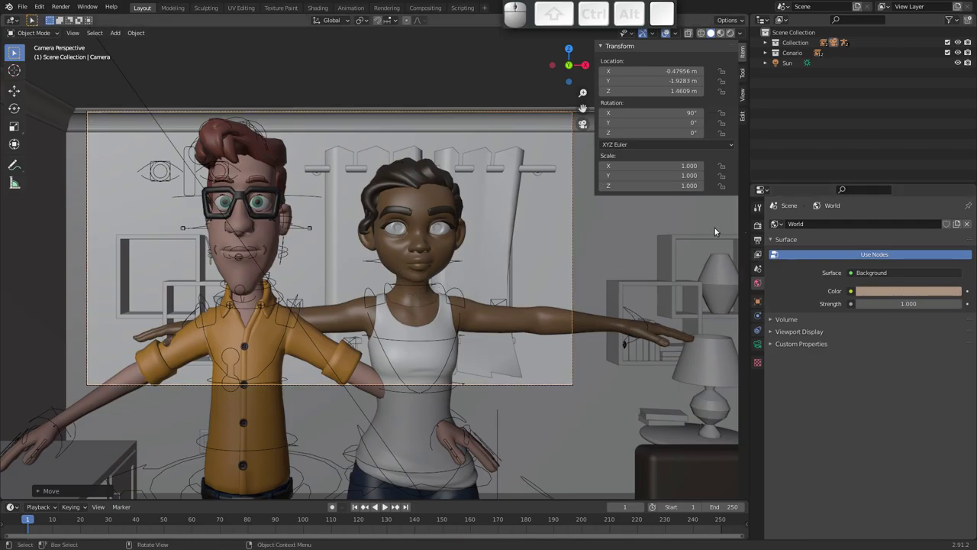
Step: Review the output settings and show the view layer's render passes panel
click(760, 255)
click(759, 227)
click(755, 239)
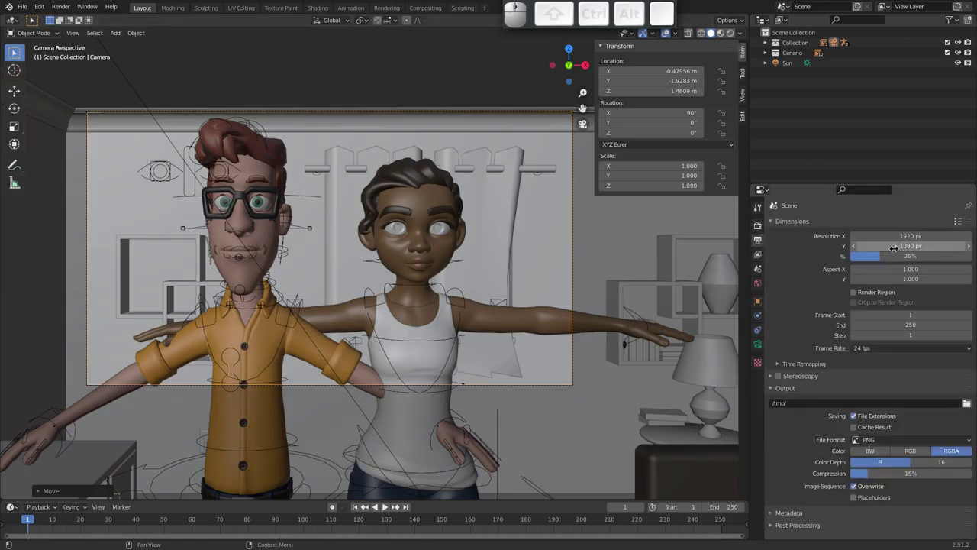
click(883, 259)
click(761, 257)
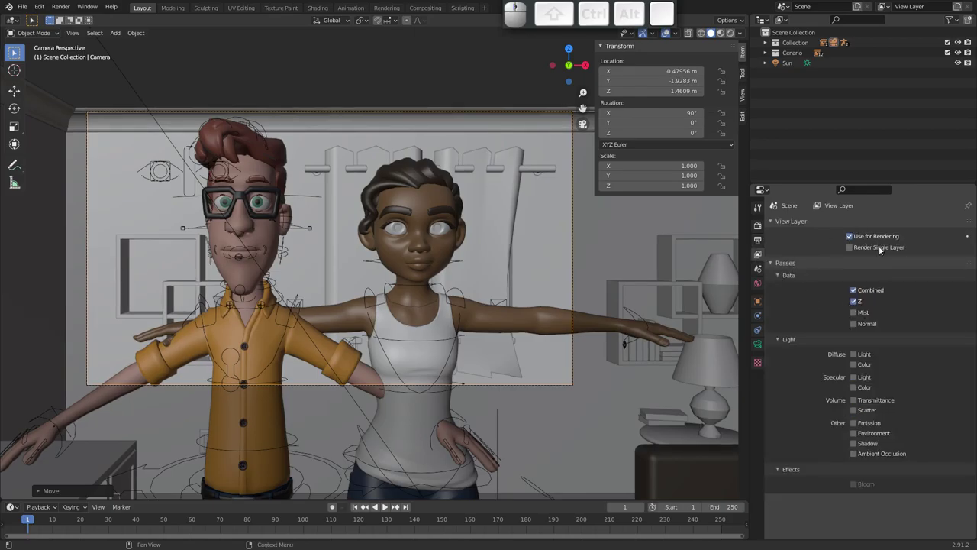
Step: Enable the Diffuse Color, Specular Light, Shadow and Normal passes and save the file
click(857, 367)
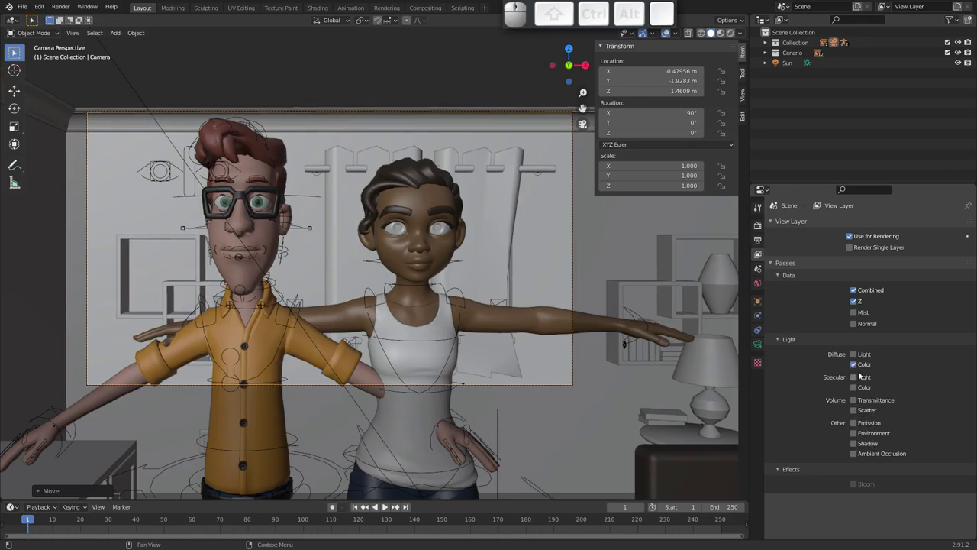
click(857, 380)
click(856, 443)
click(857, 328)
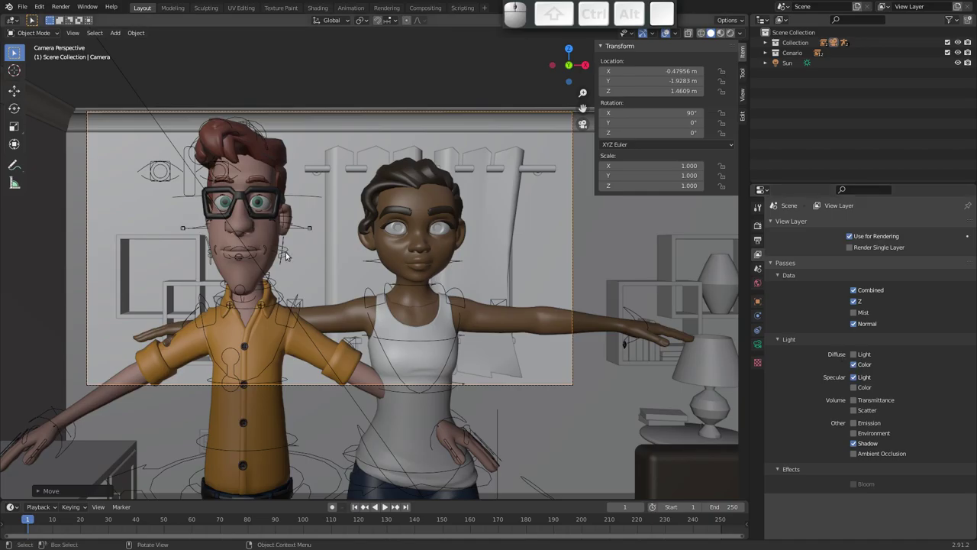
key(ctrl+s)
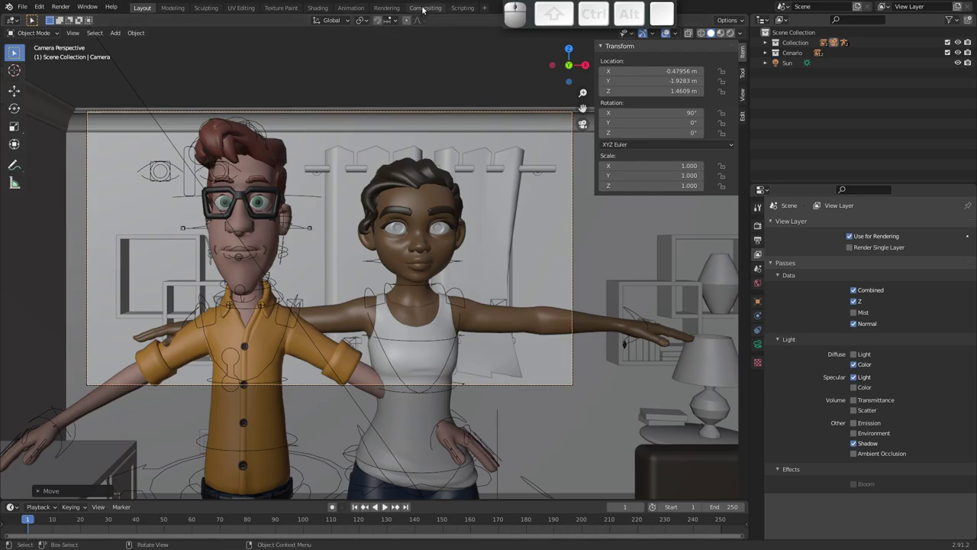
Step: Enable compositing nodes, add a Viewer node and link the Render Layers image to Viewer and Composite
click(428, 8)
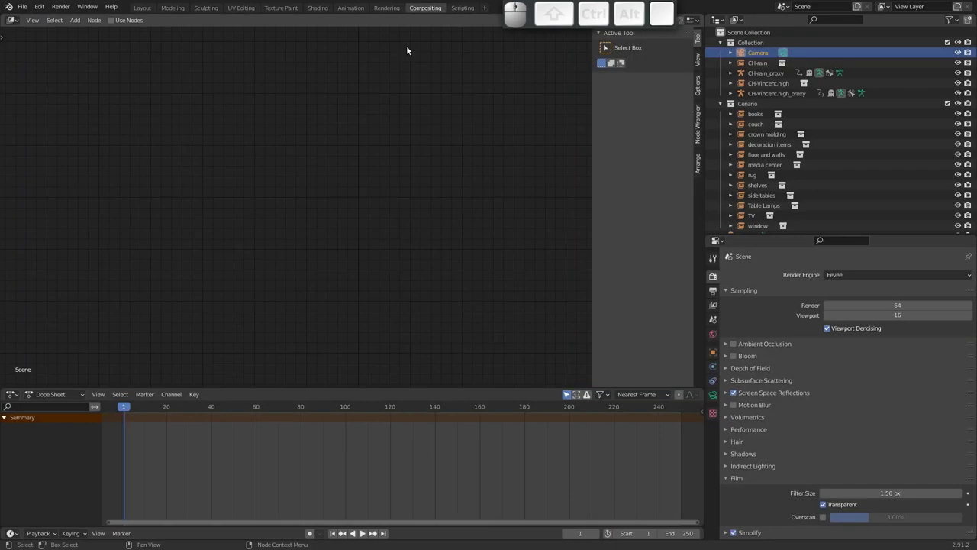
click(114, 23)
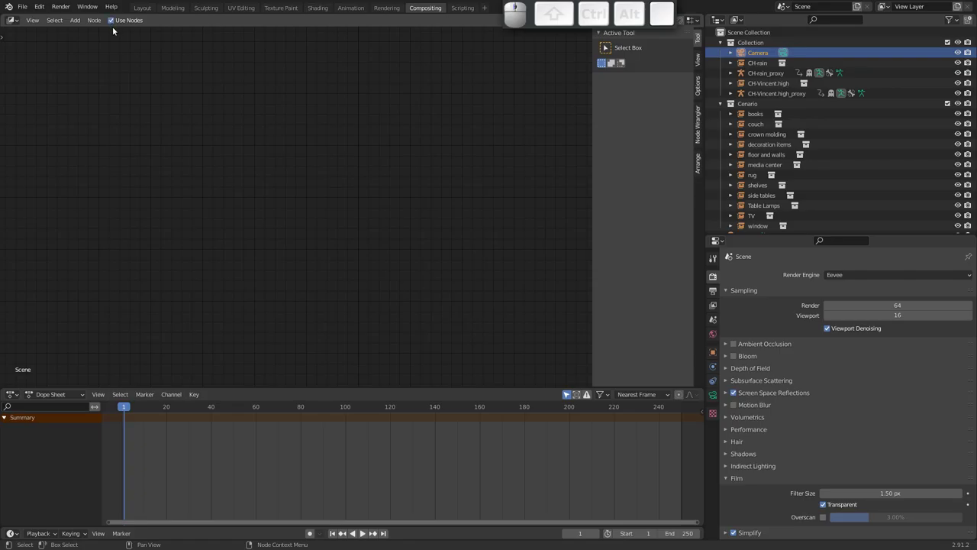
middle_click(184, 152)
key(Home)
key(shift+a)
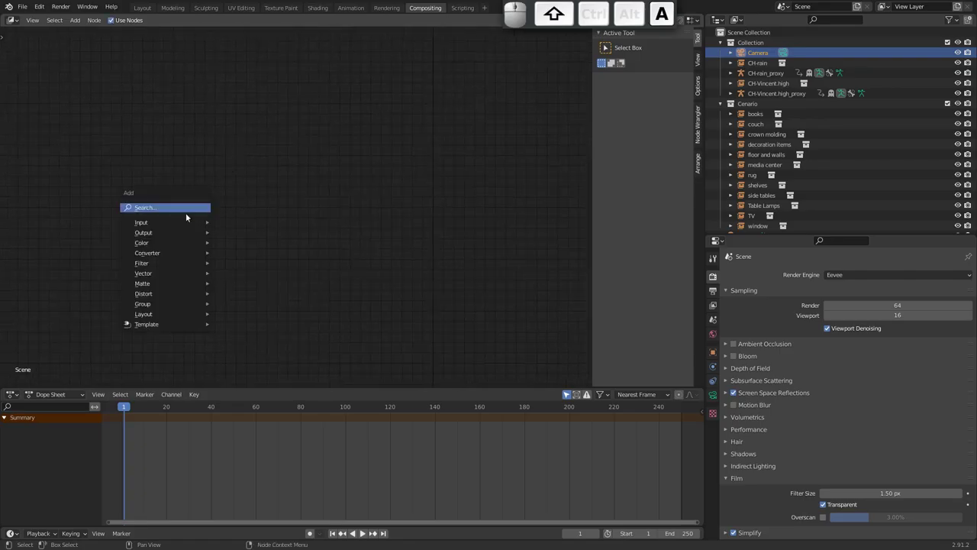
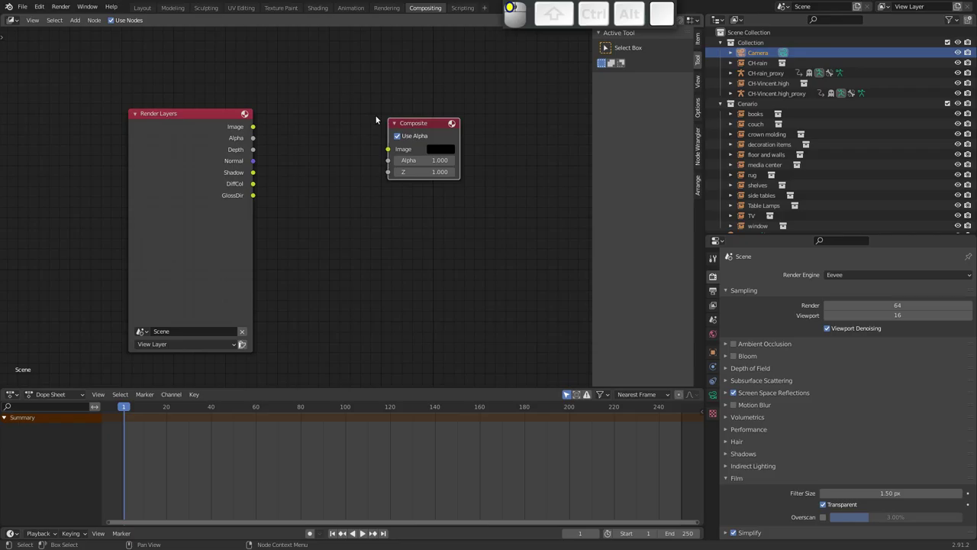
click(213, 118)
drag(325, 124, 280, 154)
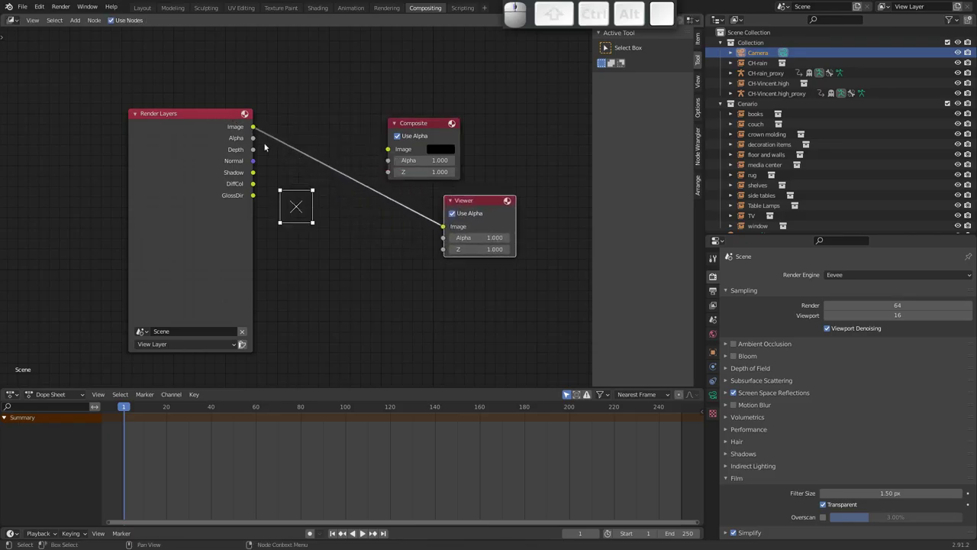
drag(257, 127, 309, 63)
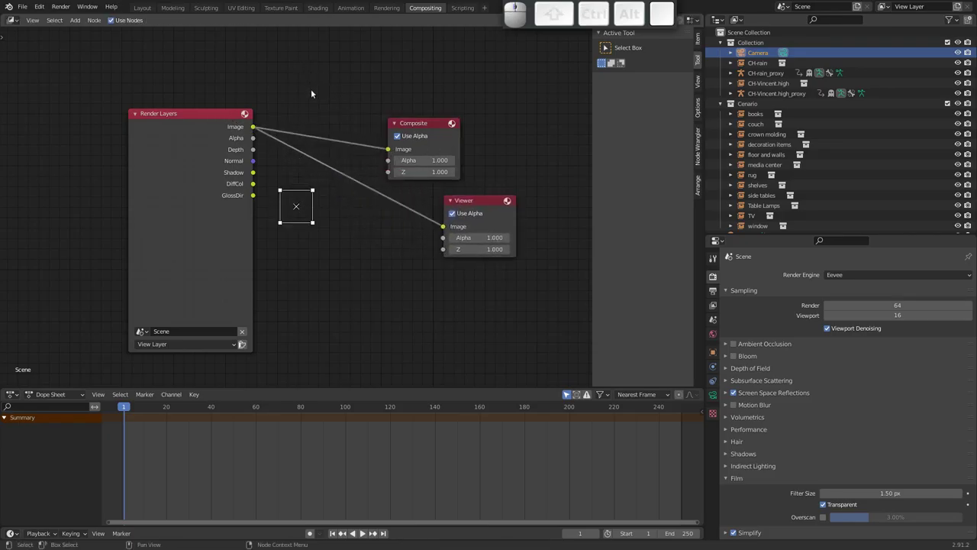
Step: Render the current frame of the room scene and start it again
key(F12)
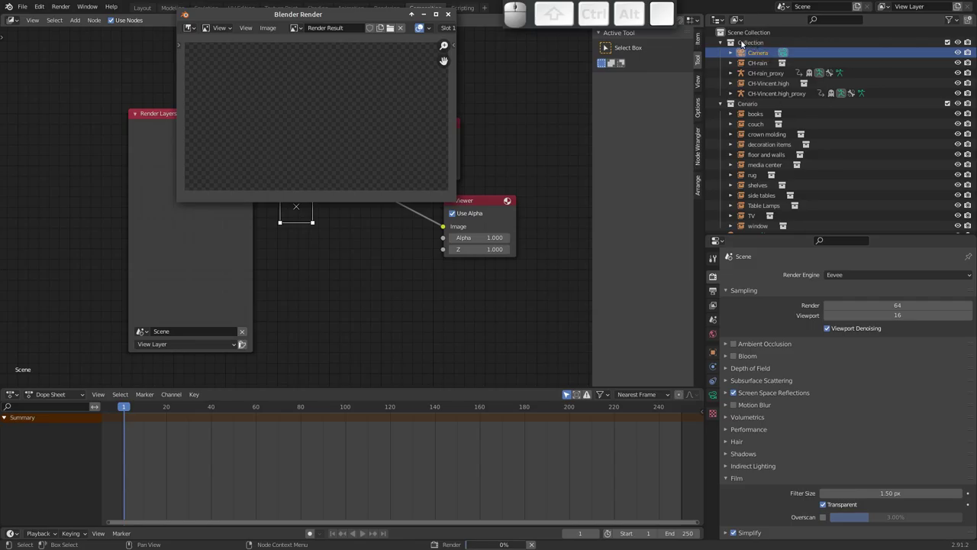
click(749, 107)
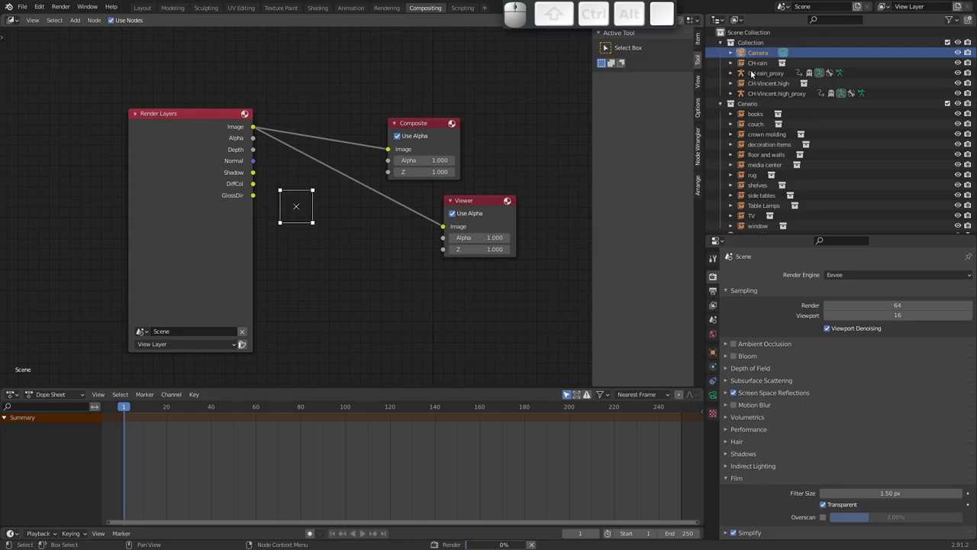
click(752, 44)
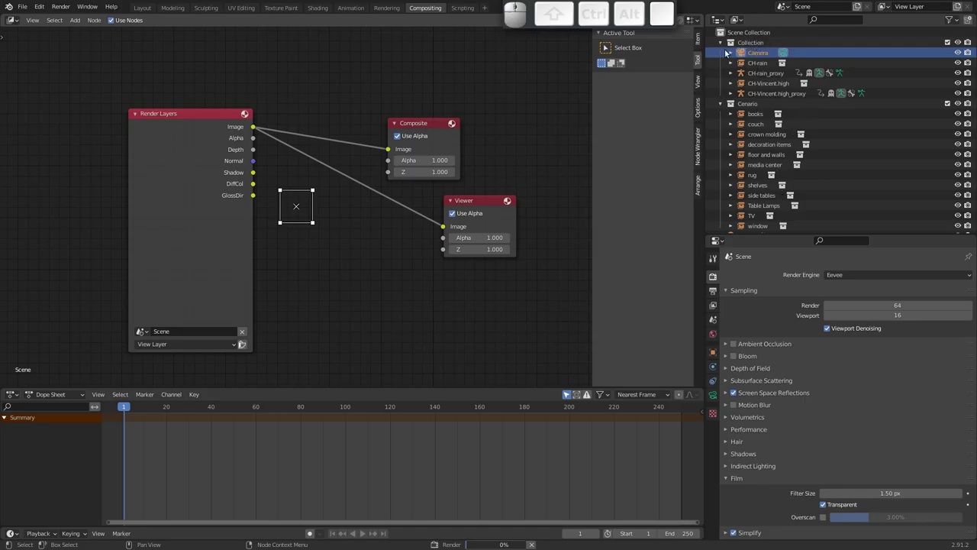
key(alt+Tab)
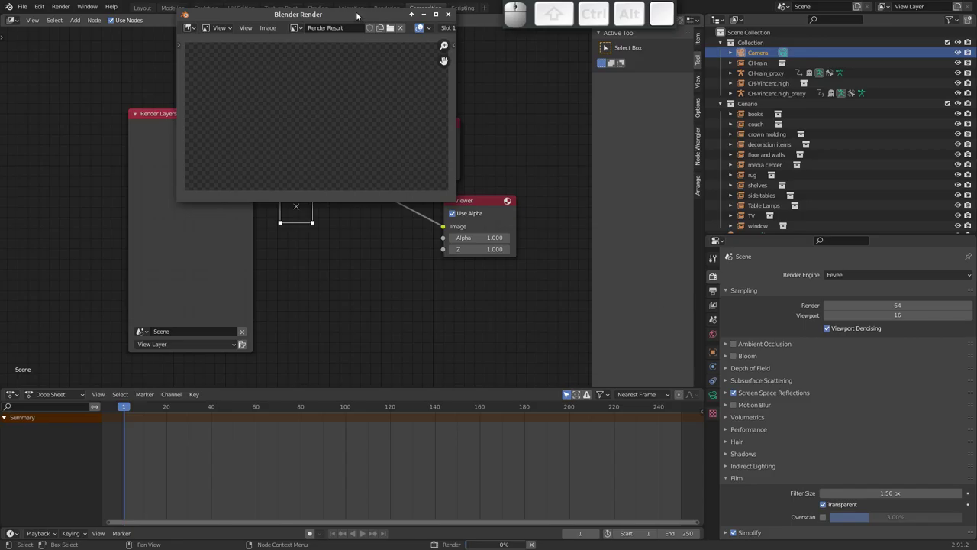
Step: Let the render finish and close its window so the characters show behind the nodes
click(391, 95)
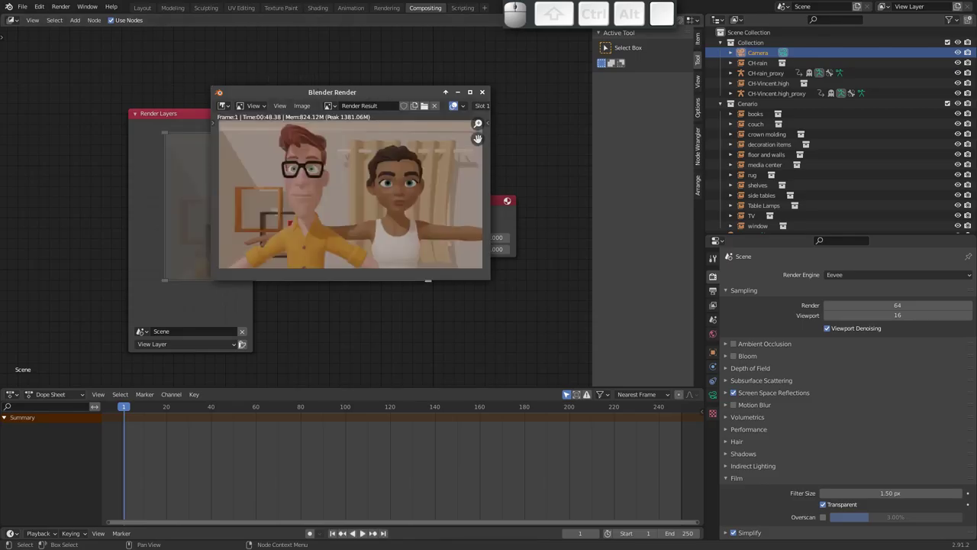
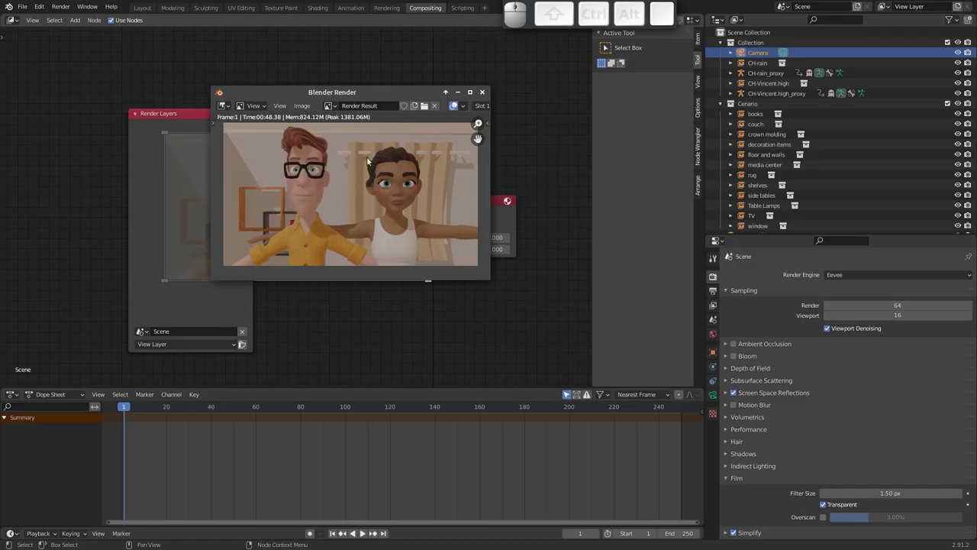
click(484, 95)
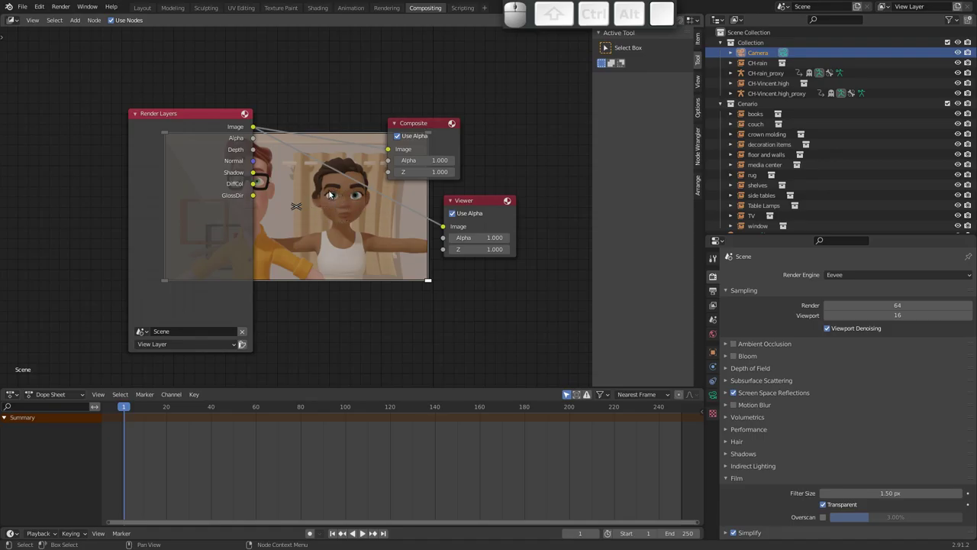
click(375, 196)
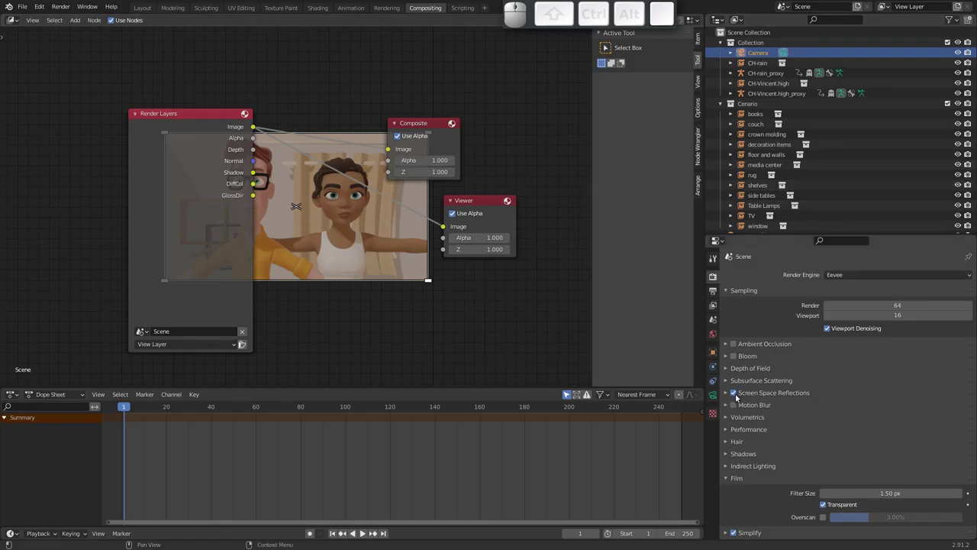
Step: Expand Eevee's Screen Space Reflections settings and turn them off
click(735, 396)
click(736, 393)
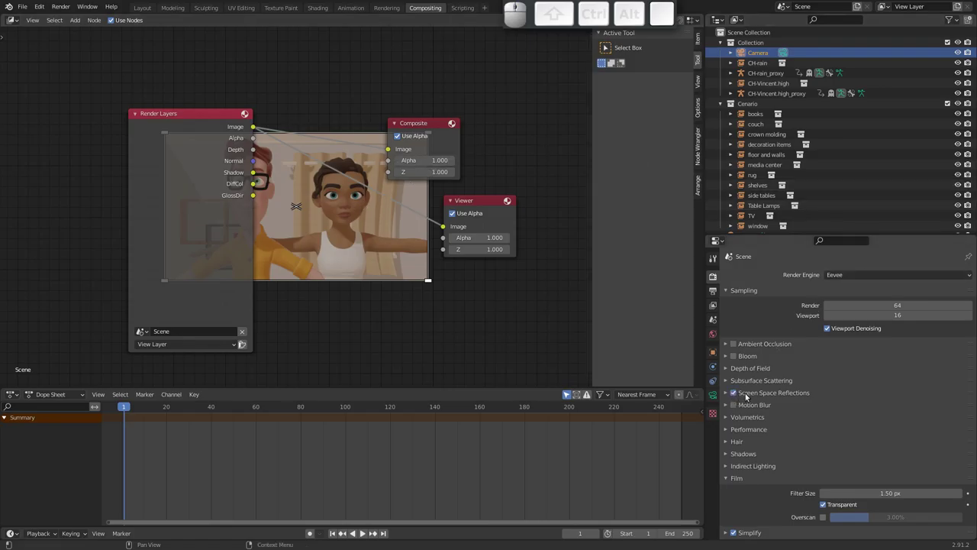
click(727, 393)
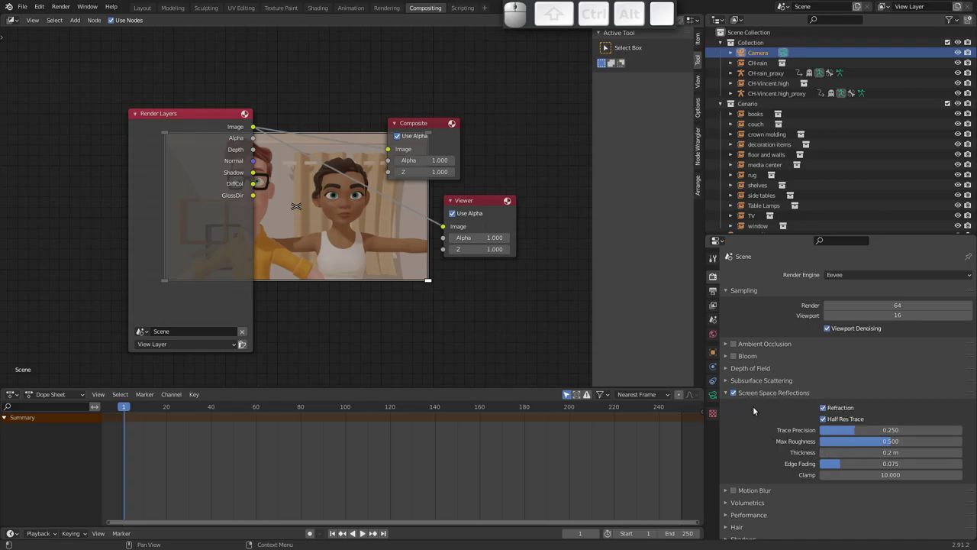
click(738, 395)
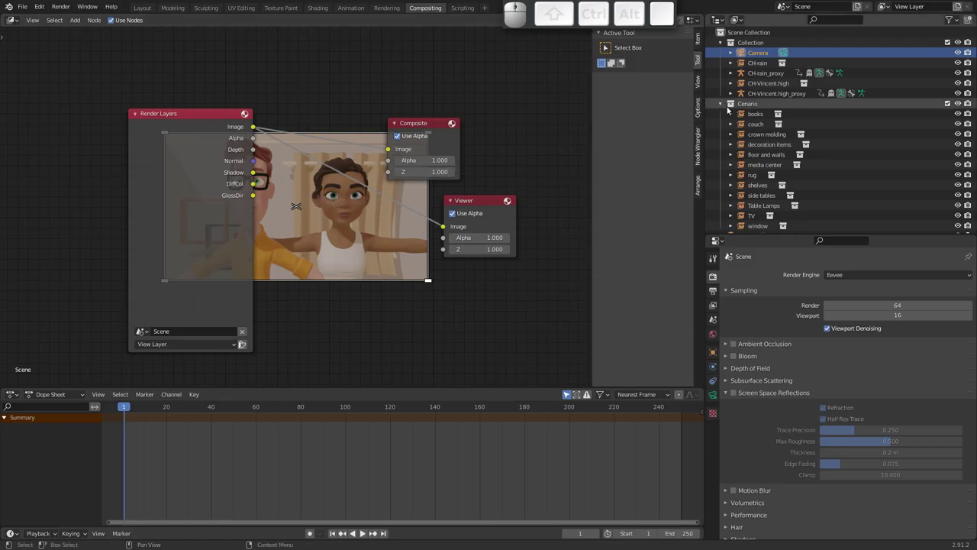
Step: Exclude the Cenario collection, render the two characters on transparency, and re-enable screen space reflections
click(949, 105)
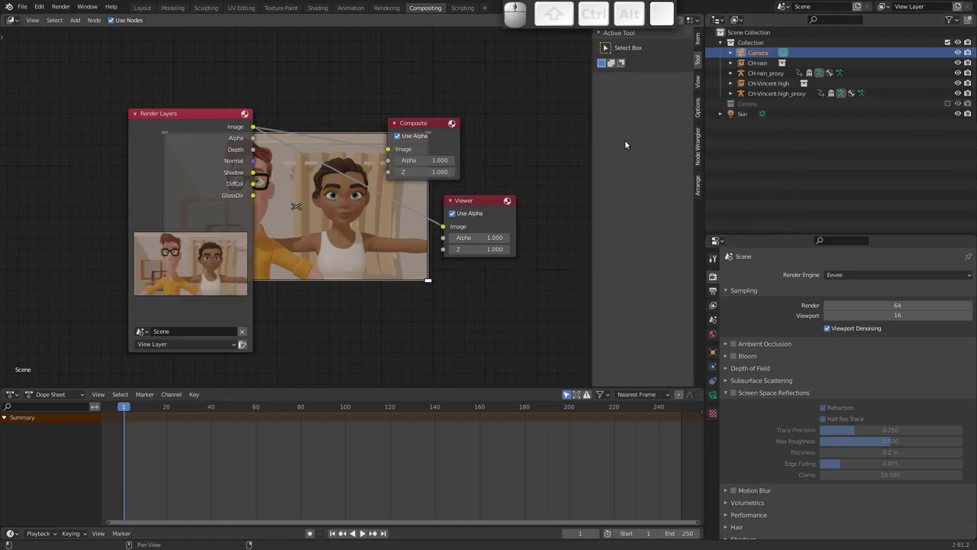
key(F12)
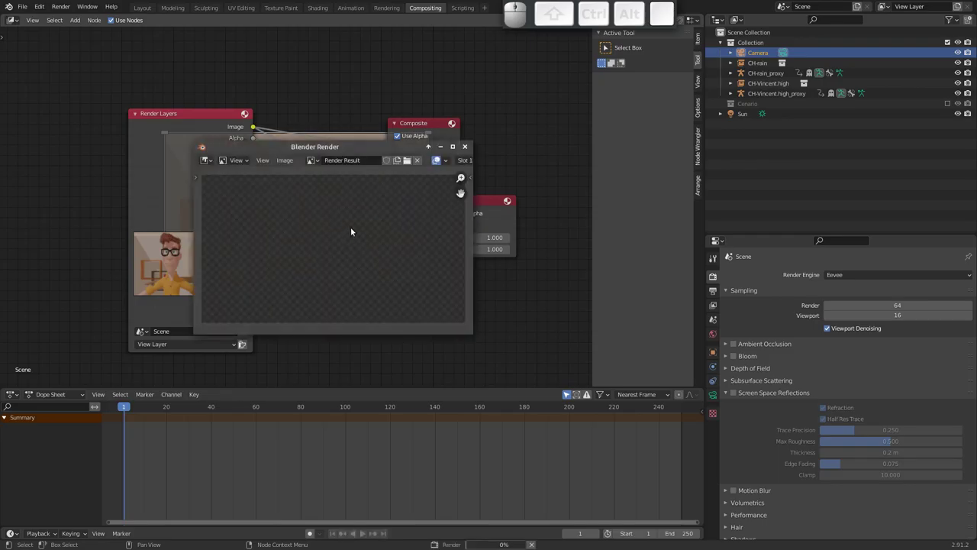
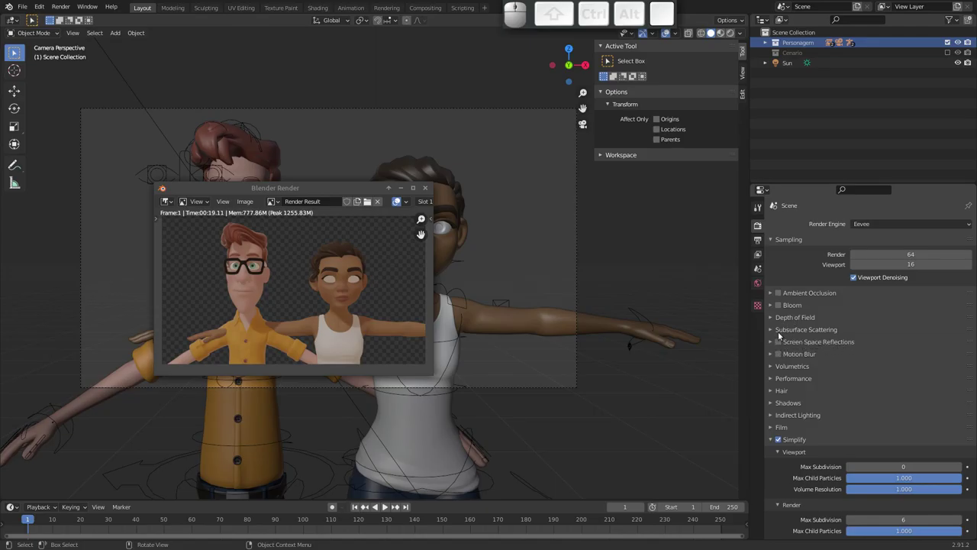
click(425, 192)
click(780, 343)
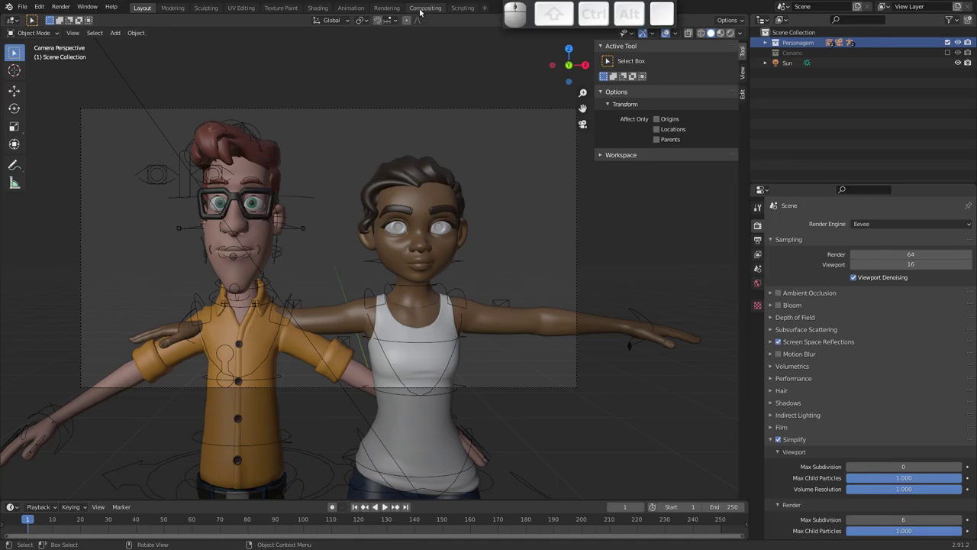
Step: Add a colour Mix node in the compositor and place it between the passes and the Viewer
click(426, 10)
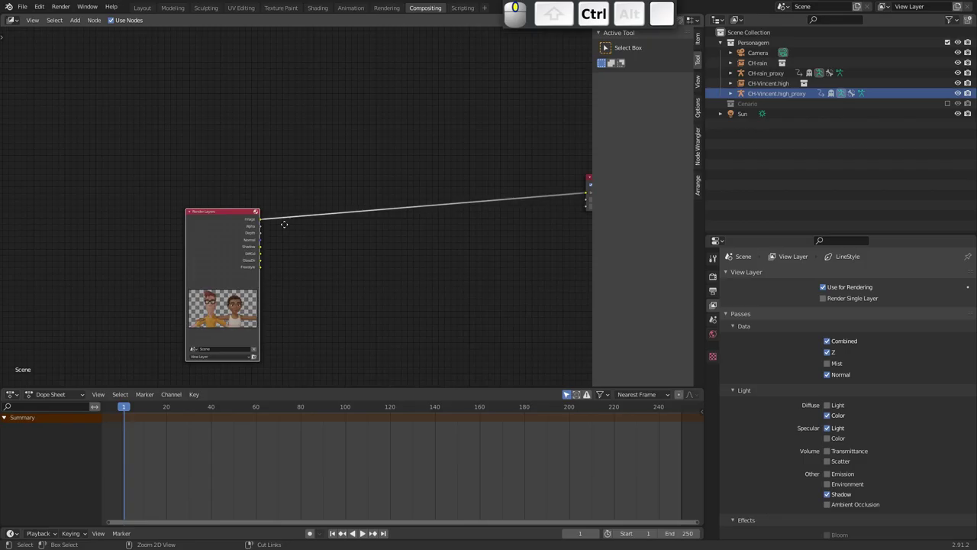
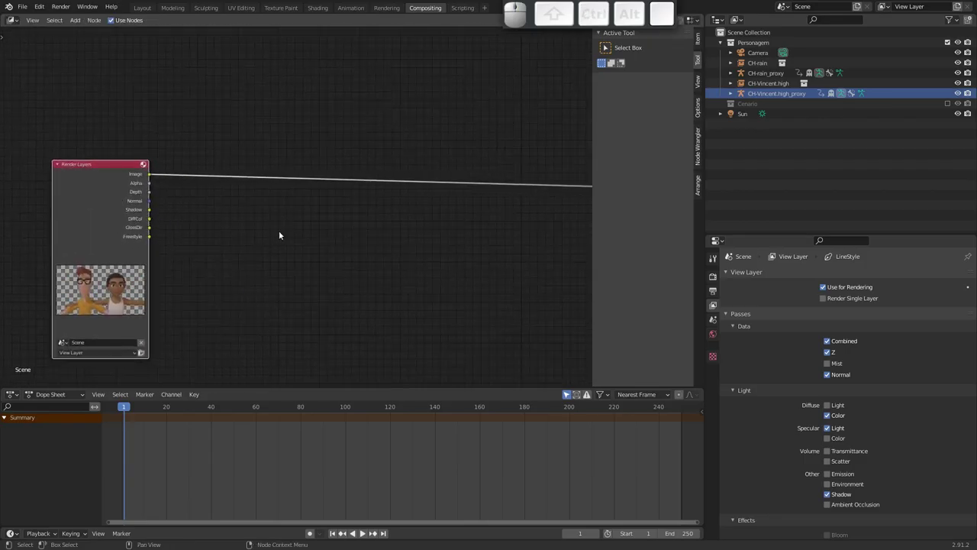
middle_click(283, 218)
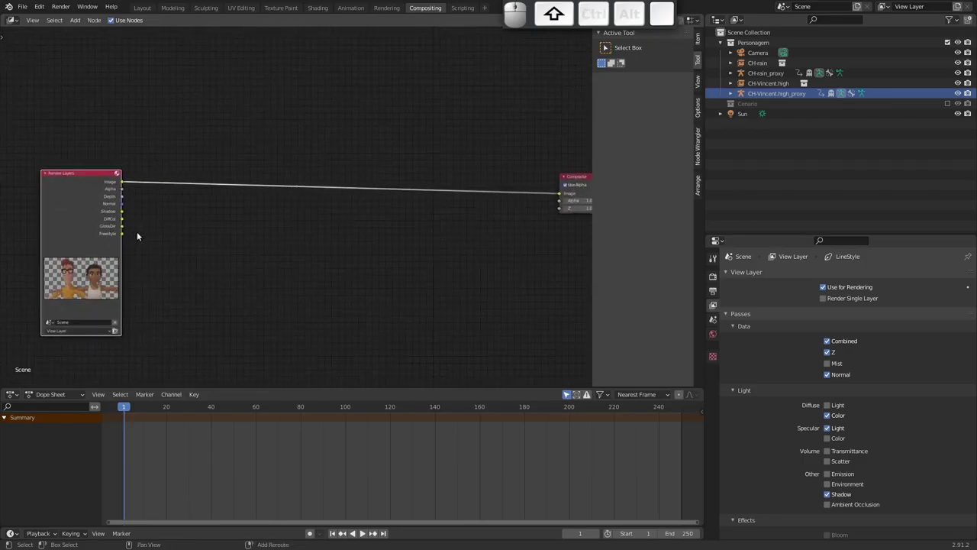
key(shift+a)
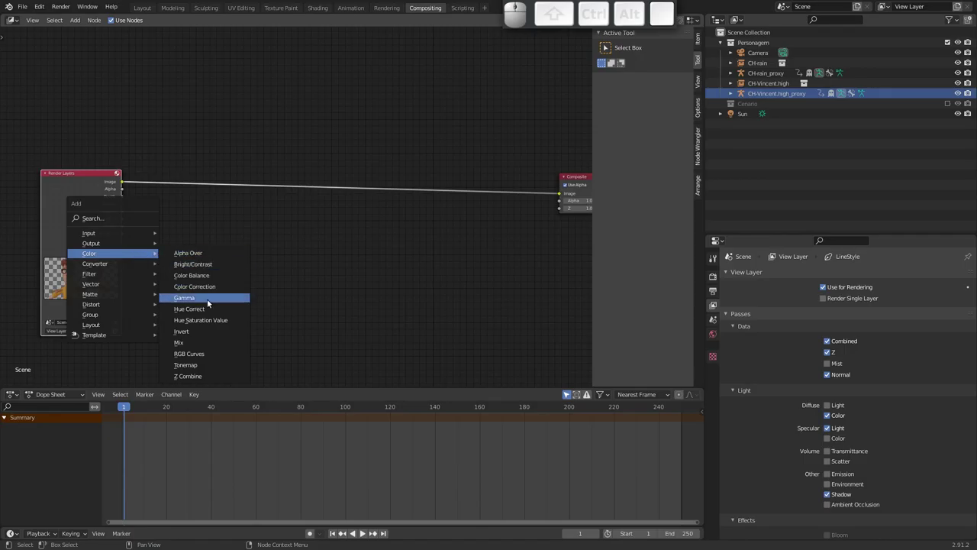
click(208, 344)
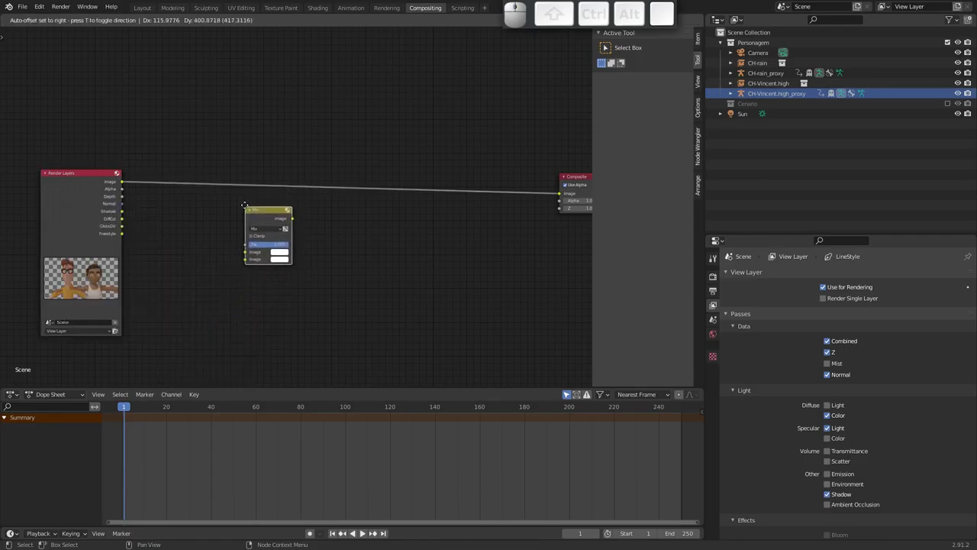
click(244, 214)
drag(125, 219, 187, 244)
middle_click(183, 241)
middle_click(174, 213)
click(240, 201)
Step: Set the Mix node to Multiply and link the Shadow and DiffCol passes into its image inputs
drag(89, 189, 260, 211)
click(268, 217)
click(275, 242)
click(275, 197)
middle_click(261, 197)
drag(269, 195, 328, 196)
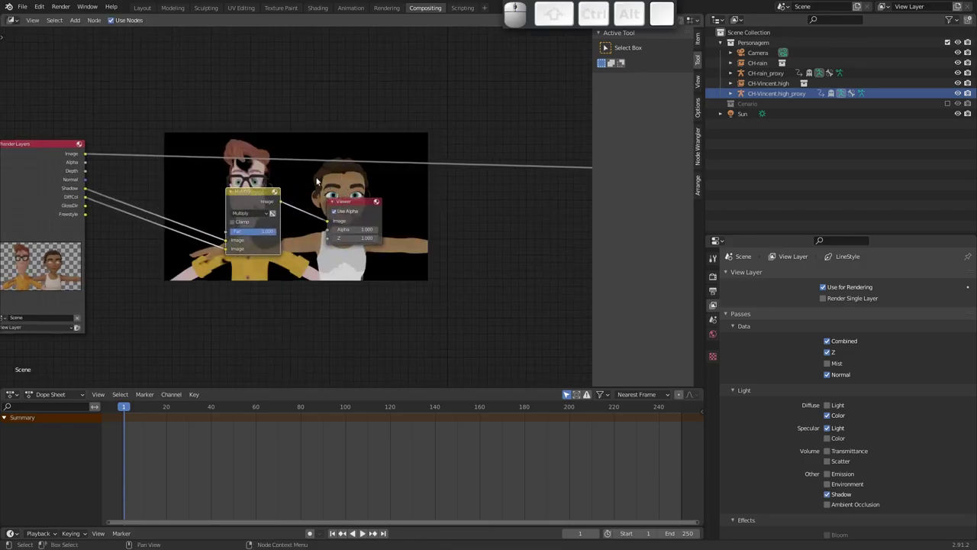
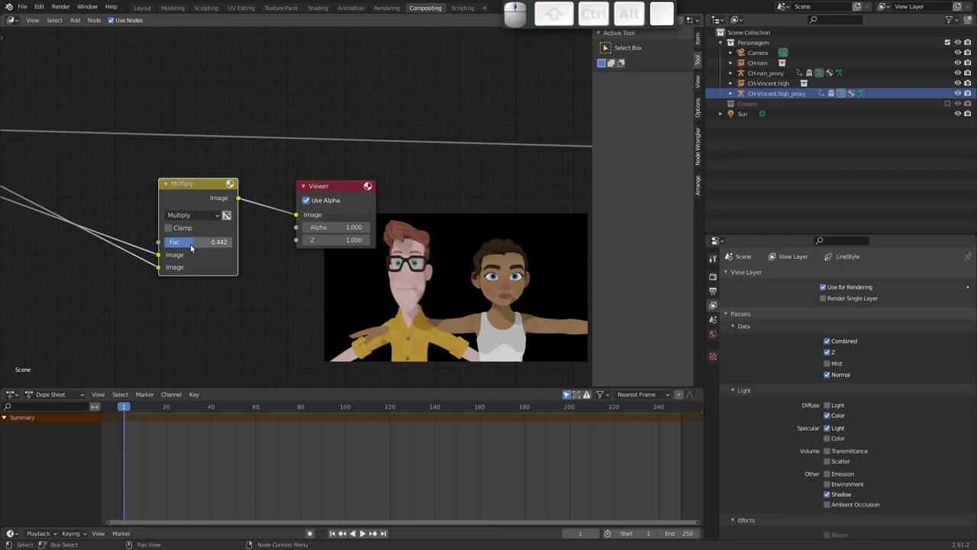
Step: Set the Multiply factor to 0.683 and move the node further left
click(194, 247)
click(197, 246)
click(205, 246)
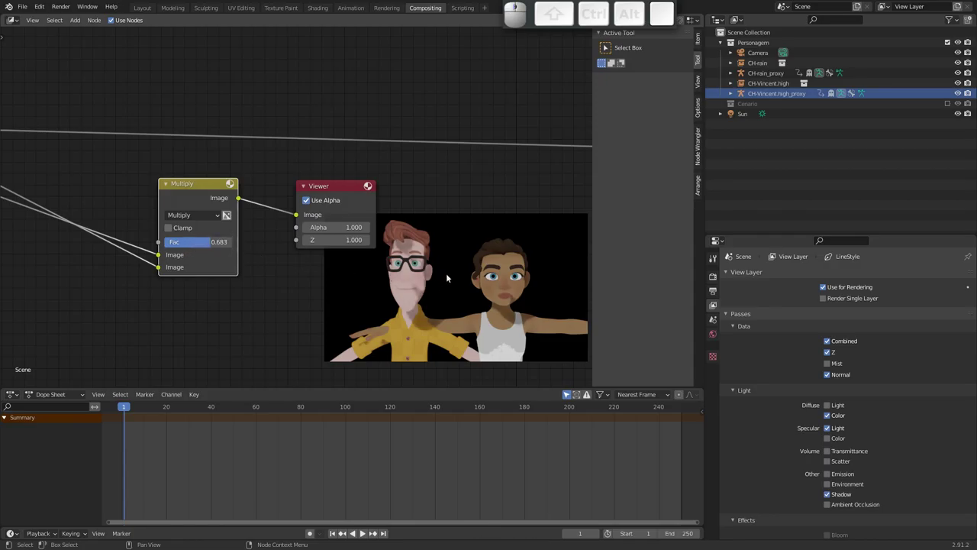
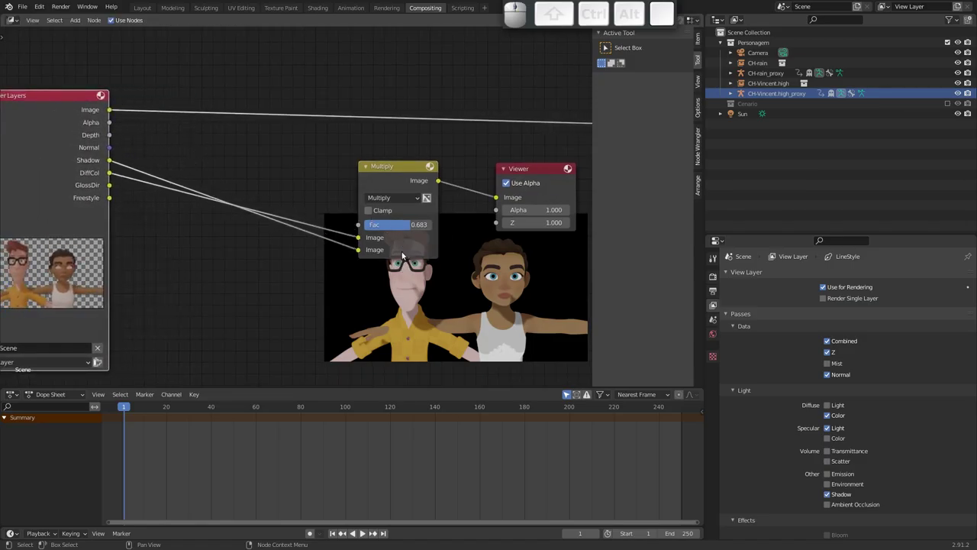
drag(402, 174, 310, 212)
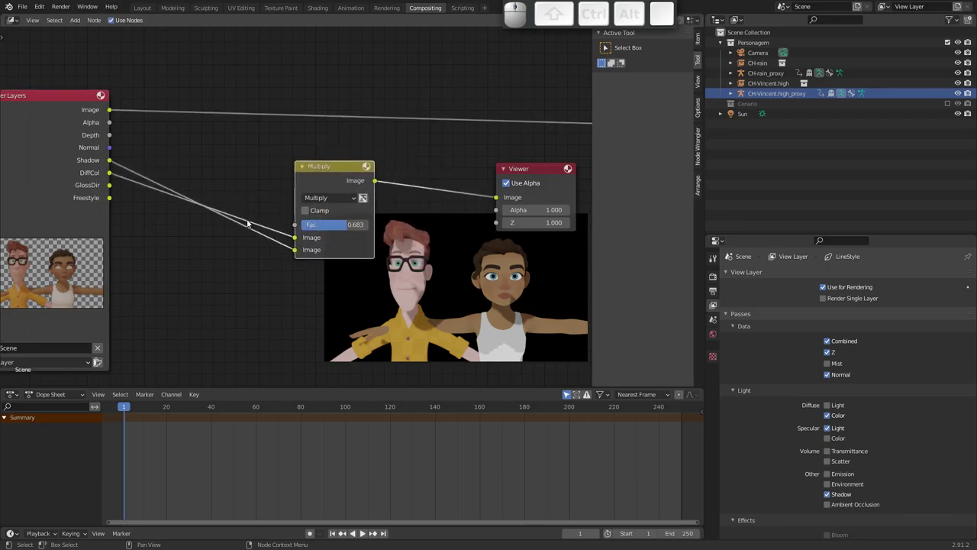
Step: Add a ColorRamp on the Shadow pass and tighten its black-to-white stops to position 0.545
key(shift+a)
click(201, 255)
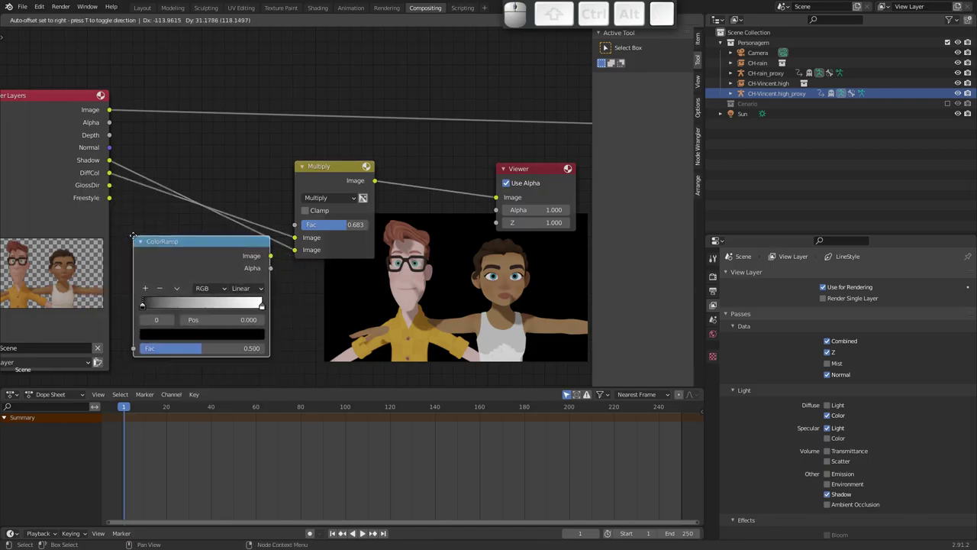
click(140, 234)
drag(170, 303, 279, 307)
drag(283, 304, 232, 307)
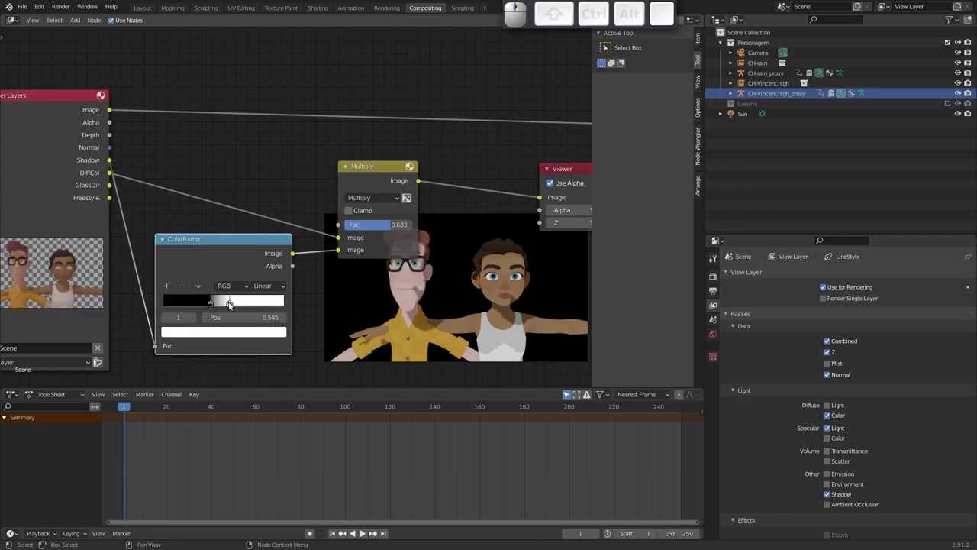
drag(390, 227, 371, 228)
Step: Lower the Multiply factor to 0.300 and place a duplicated ColorRamp reading the Shadow pass
click(370, 227)
click(365, 228)
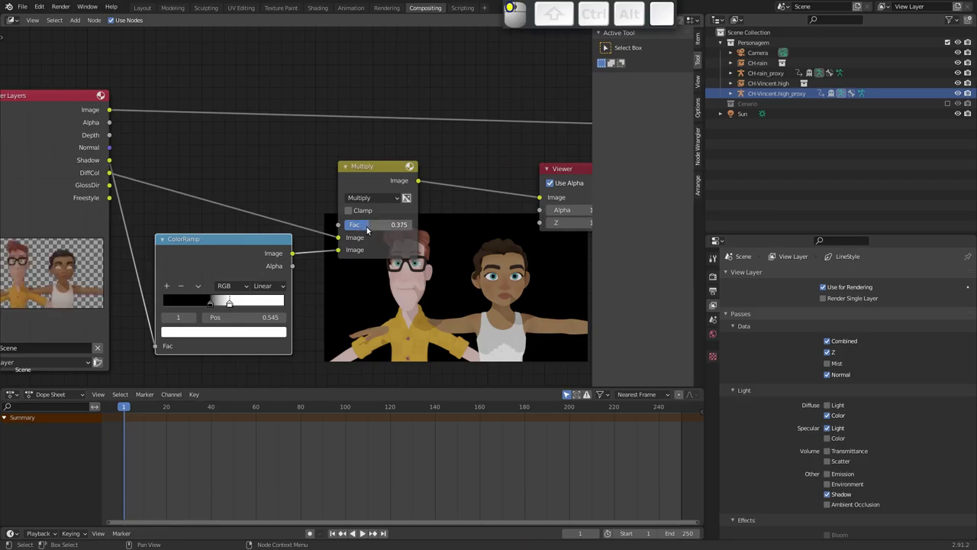
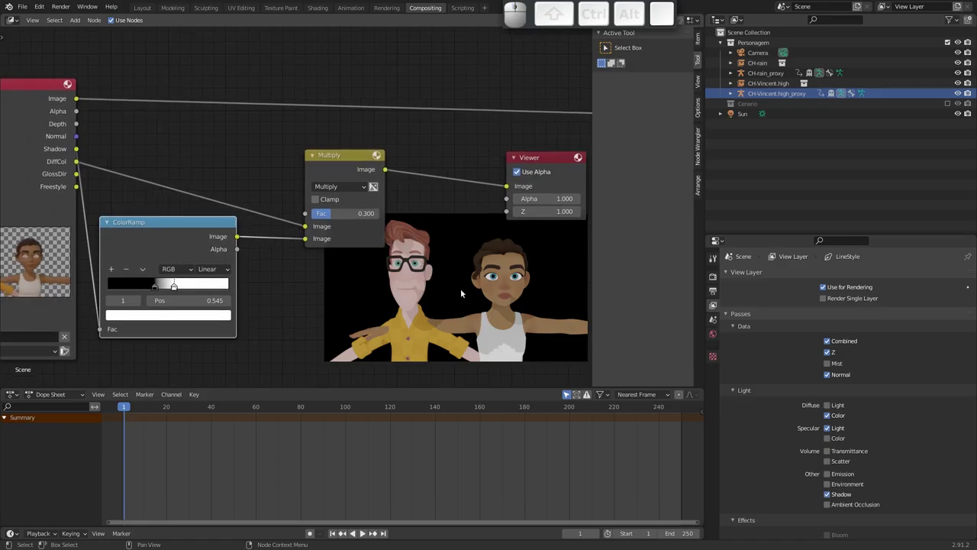
drag(294, 249, 227, 259)
drag(166, 235, 112, 208)
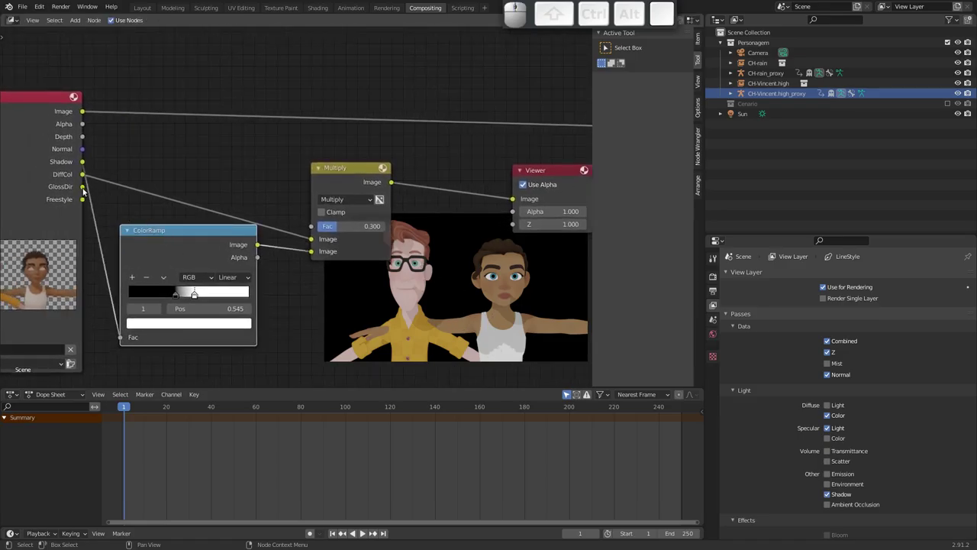
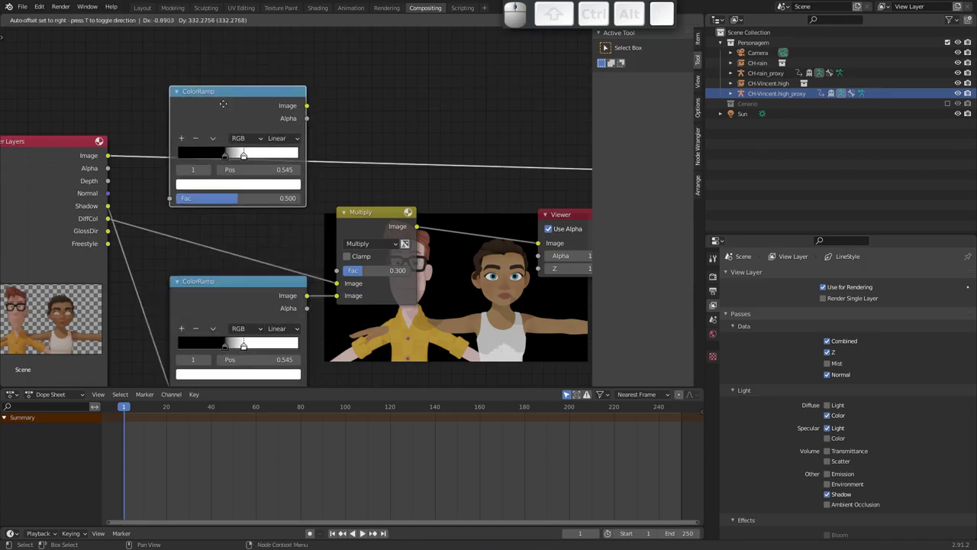
click(223, 107)
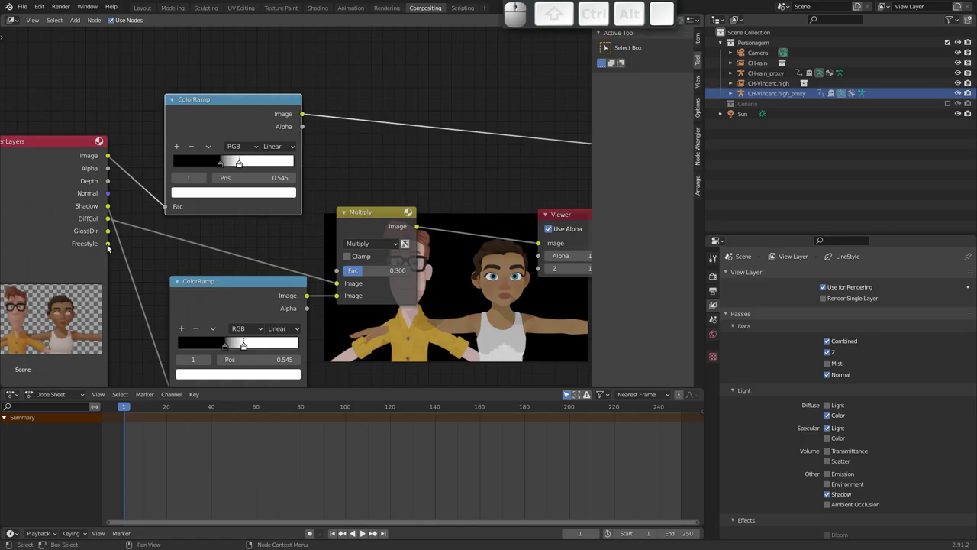
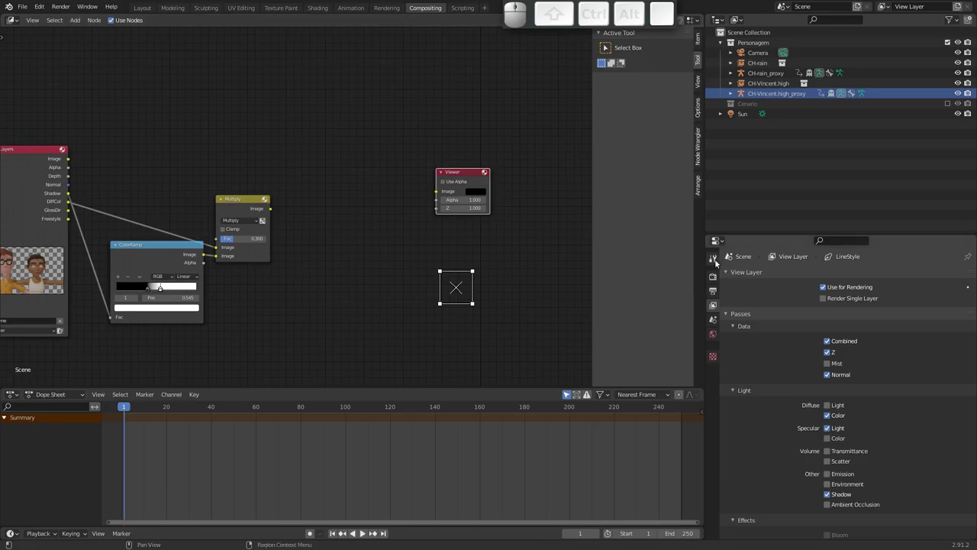
Step: Set the view layer's Freestyle line style thickness to 5
click(715, 279)
middle_click(750, 471)
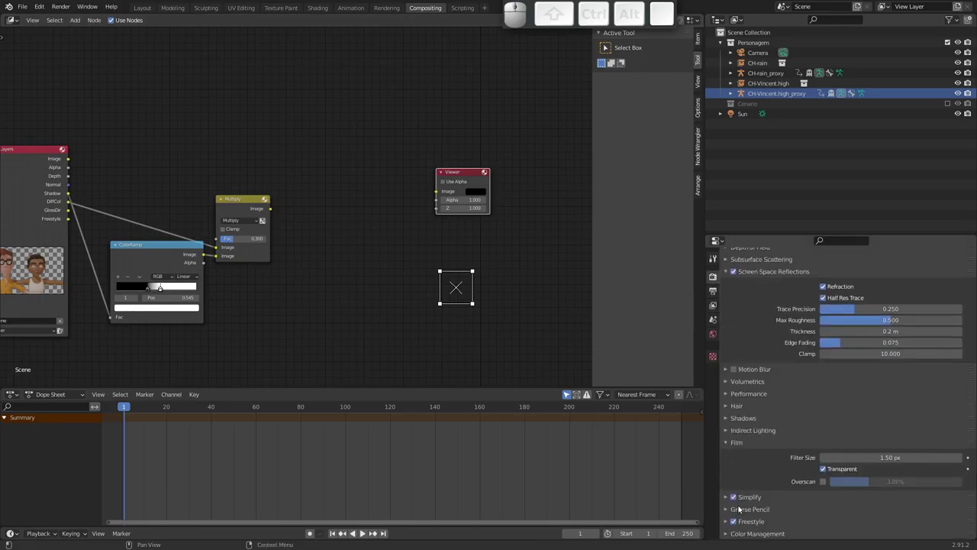
click(737, 524)
click(738, 523)
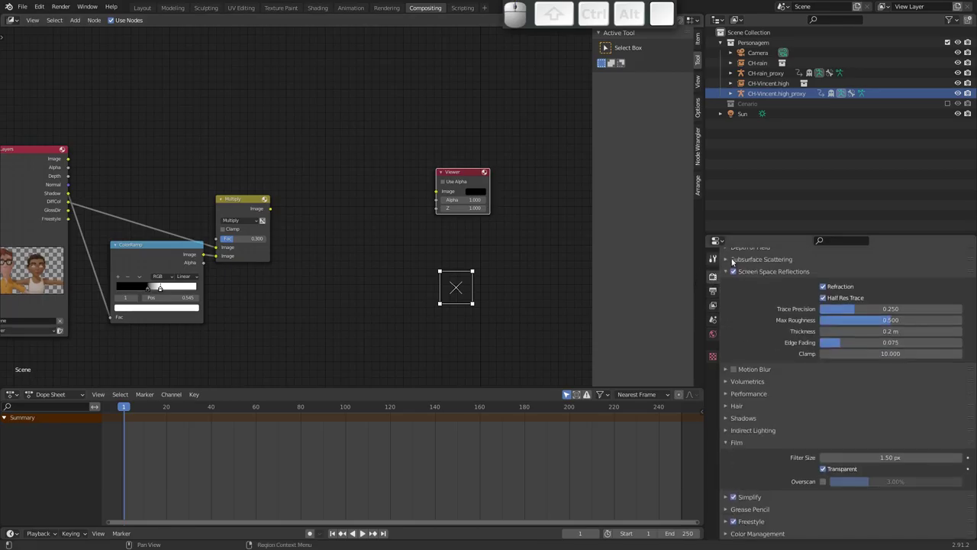
middle_click(762, 317)
middle_click(752, 375)
click(714, 308)
middle_click(763, 384)
middle_click(765, 362)
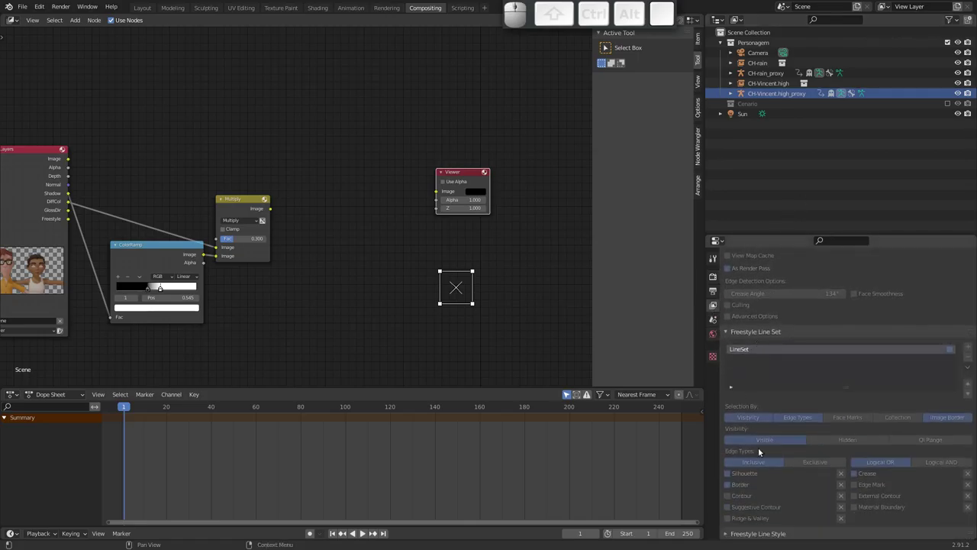
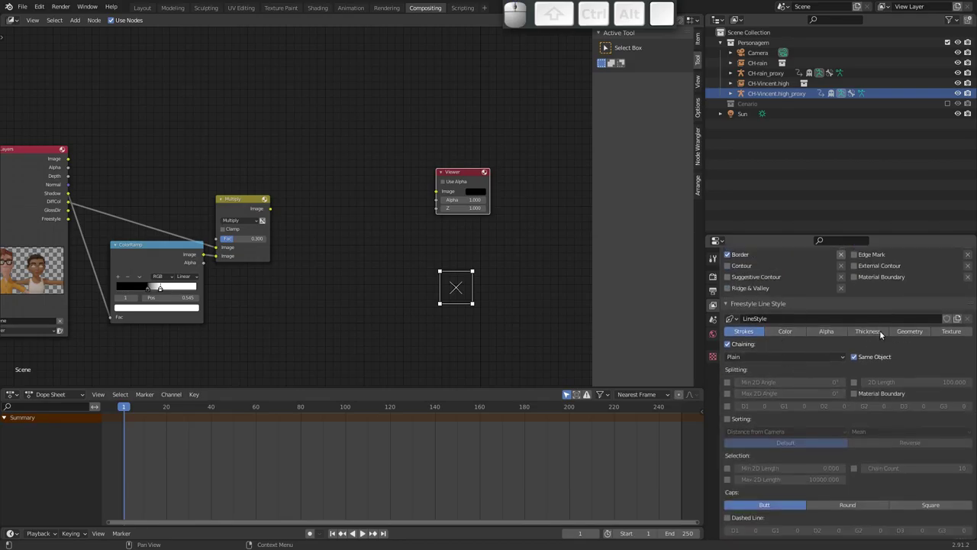
click(875, 331)
middle_click(864, 445)
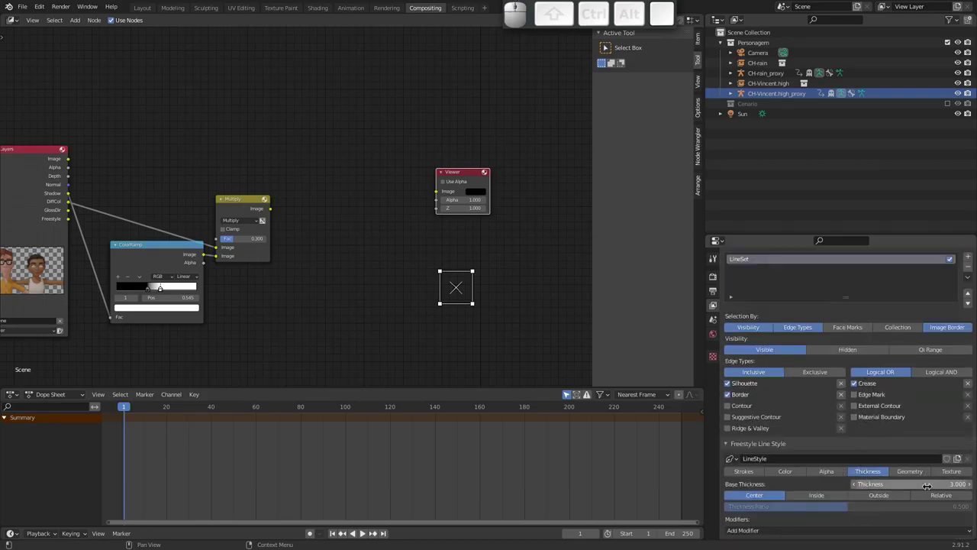
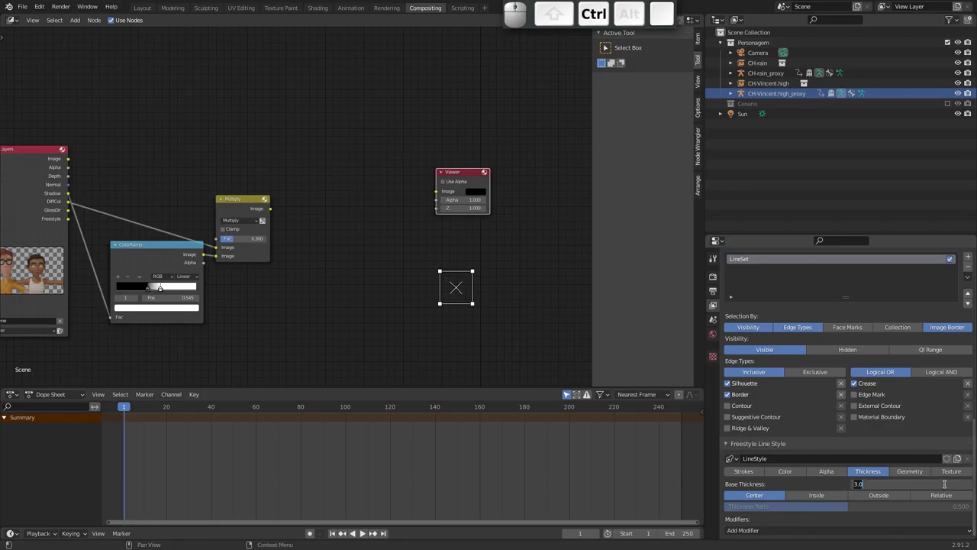
key(5)
key(Return)
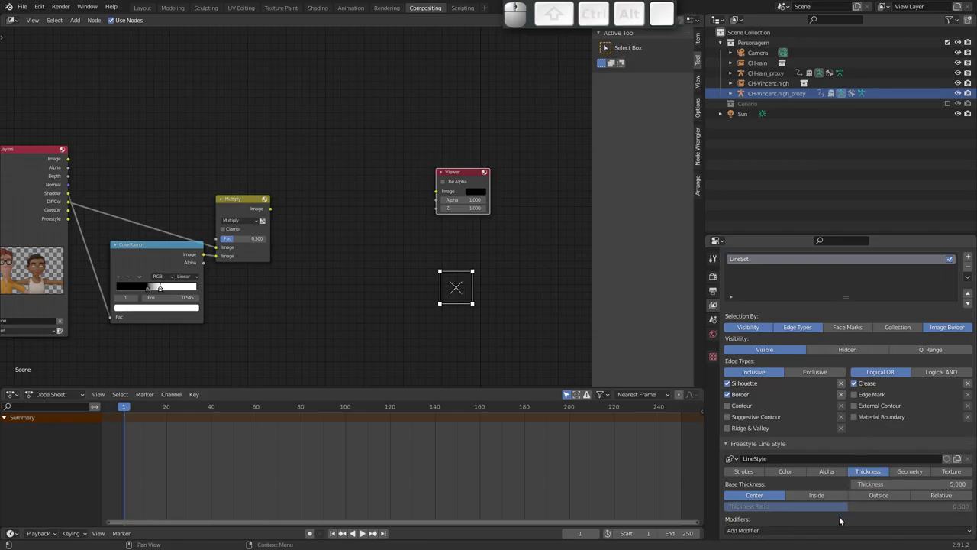
Step: Add a Noise thickness modifier with amplitude 10 and influence 0.220
click(848, 532)
click(798, 445)
drag(819, 495, 834, 422)
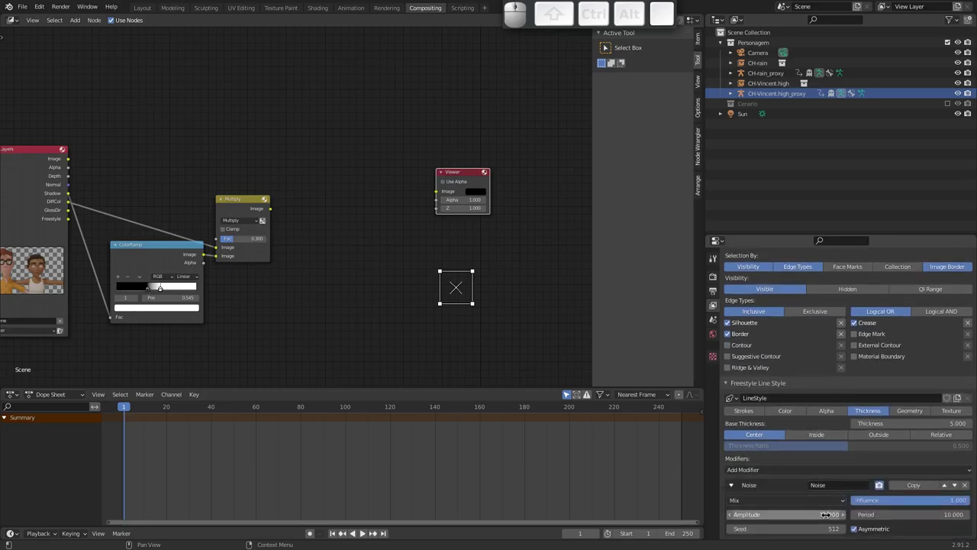
drag(921, 496, 726, 435)
middle_click(219, 205)
middle_click(329, 203)
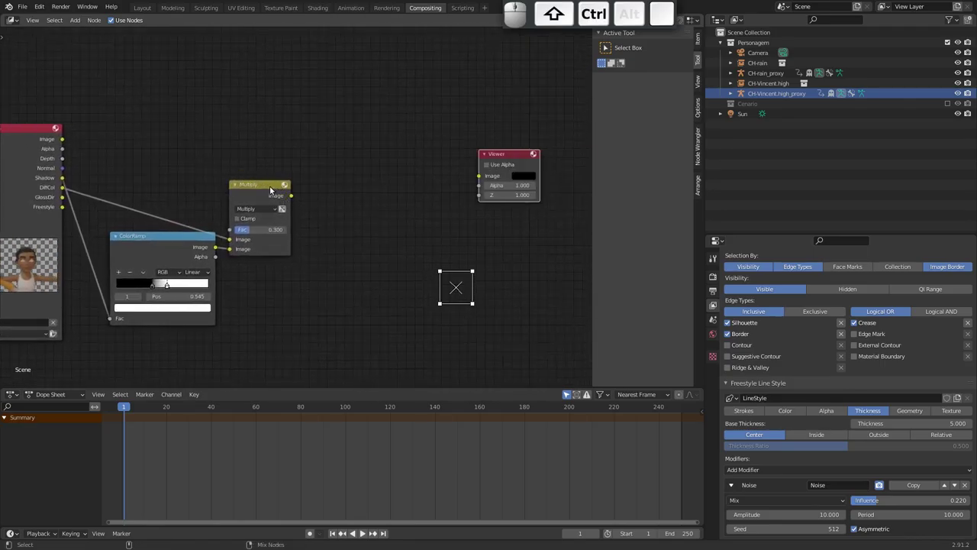
Step: Add a Composite node and wire the Multiply image result into it
click(269, 189)
click(297, 172)
middle_click(360, 168)
drag(296, 175, 329, 206)
click(391, 184)
drag(278, 200, 299, 205)
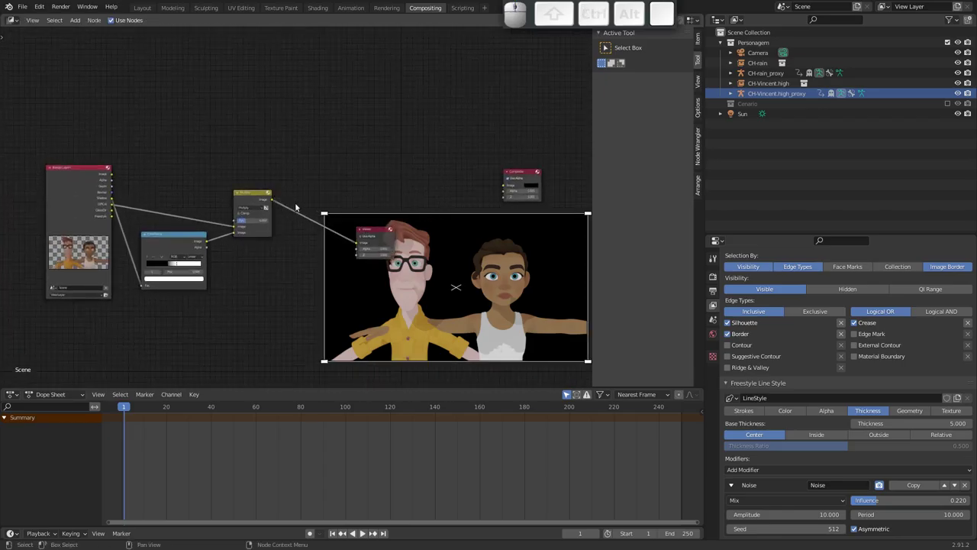
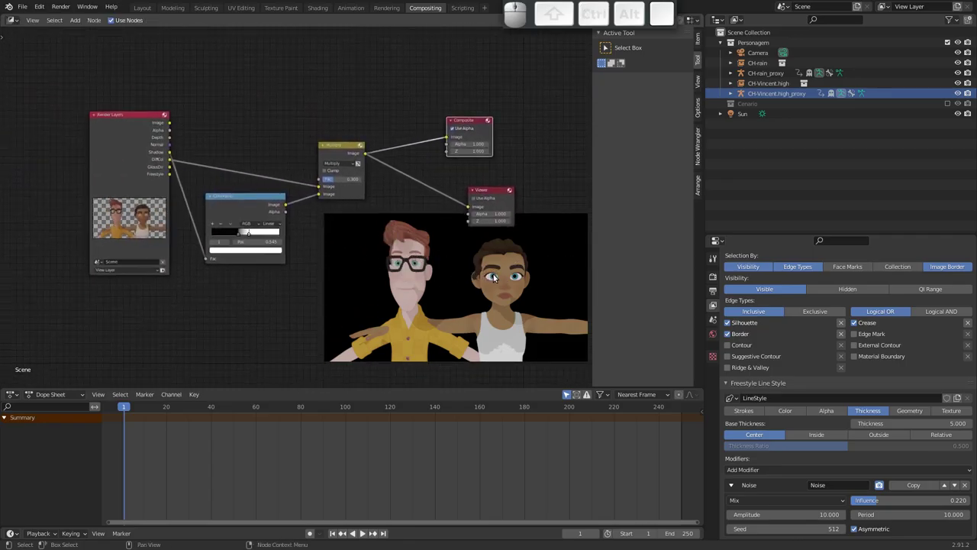
Step: Enlarge the backdrop preview of the render and save the blend file
click(490, 286)
middle_click(493, 278)
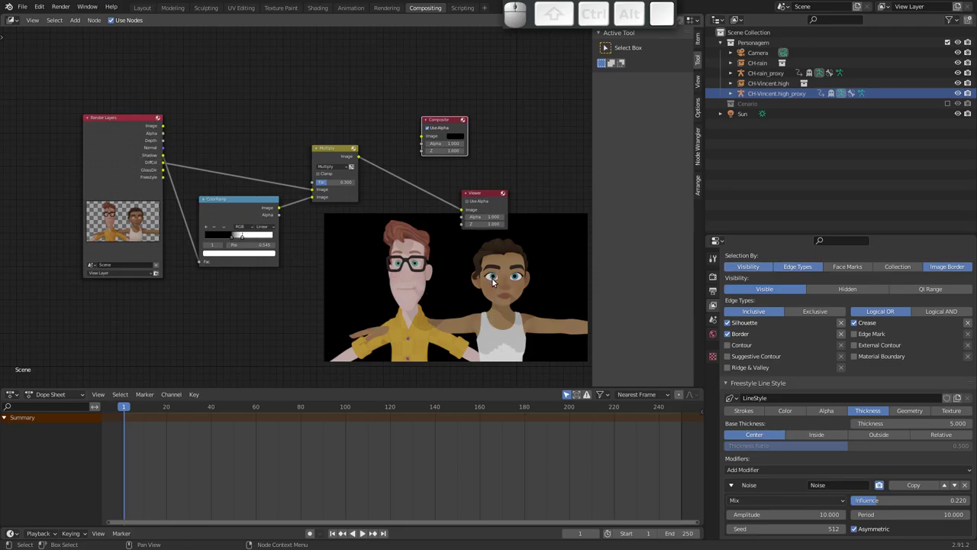
key(alt+v)
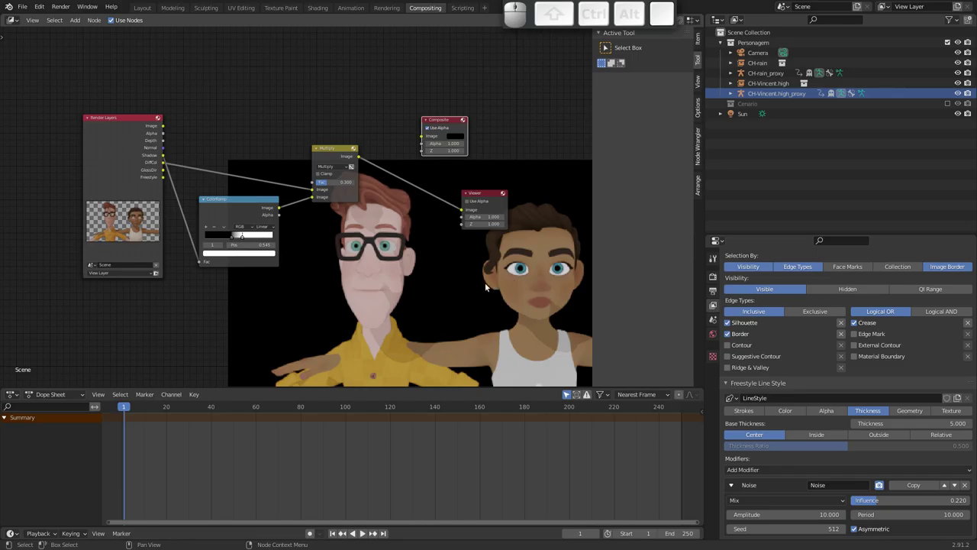
key(ctrl+s)
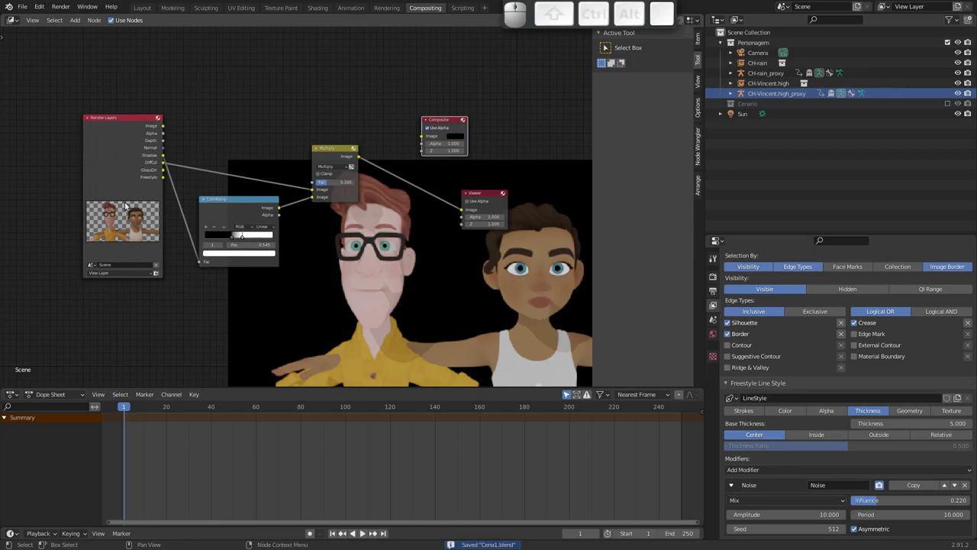
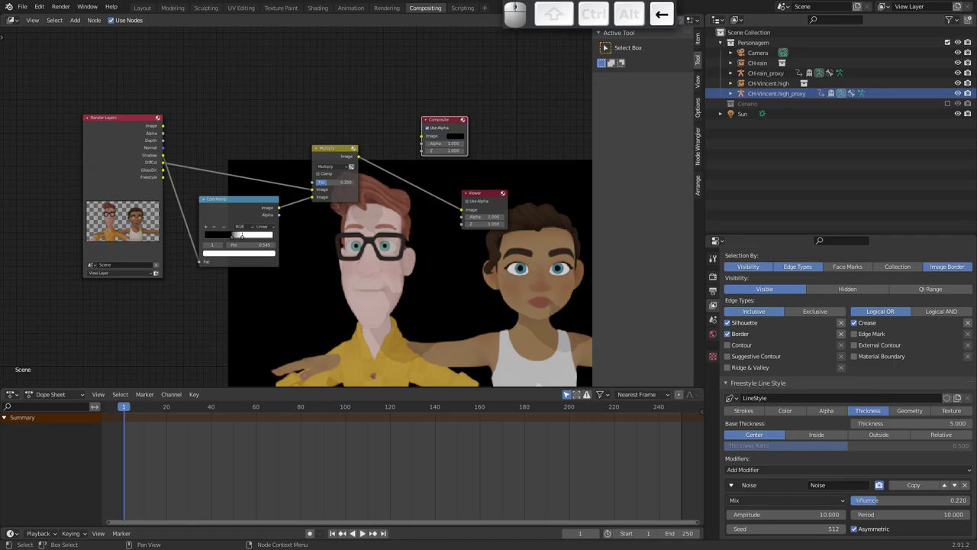
key(Left)
key(0)
key(Return)
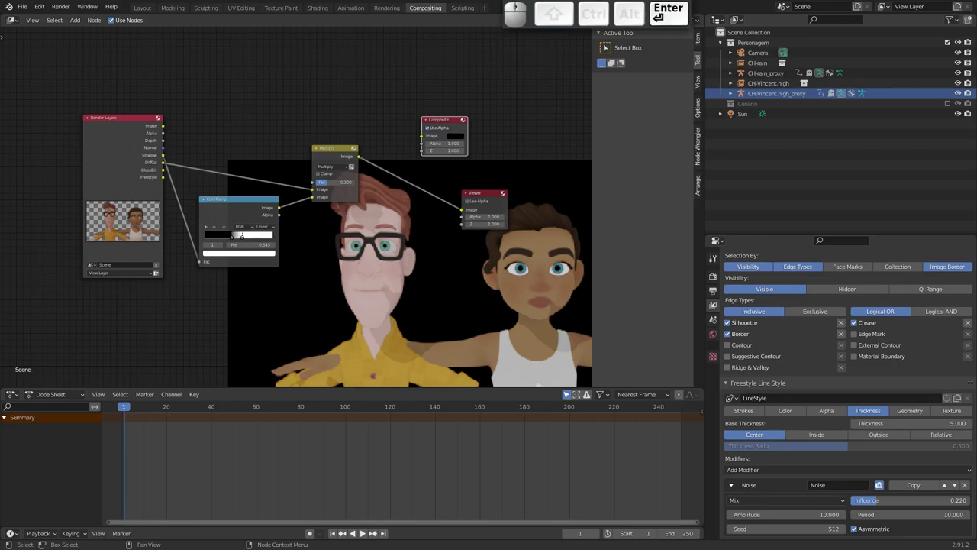
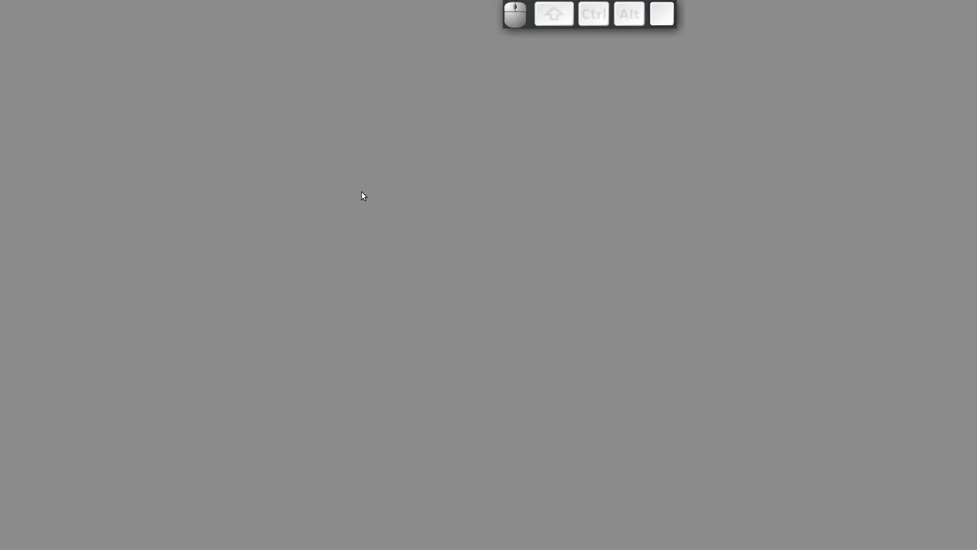
drag(334, 201, 328, 137)
middle_click(401, 80)
middle_click(402, 79)
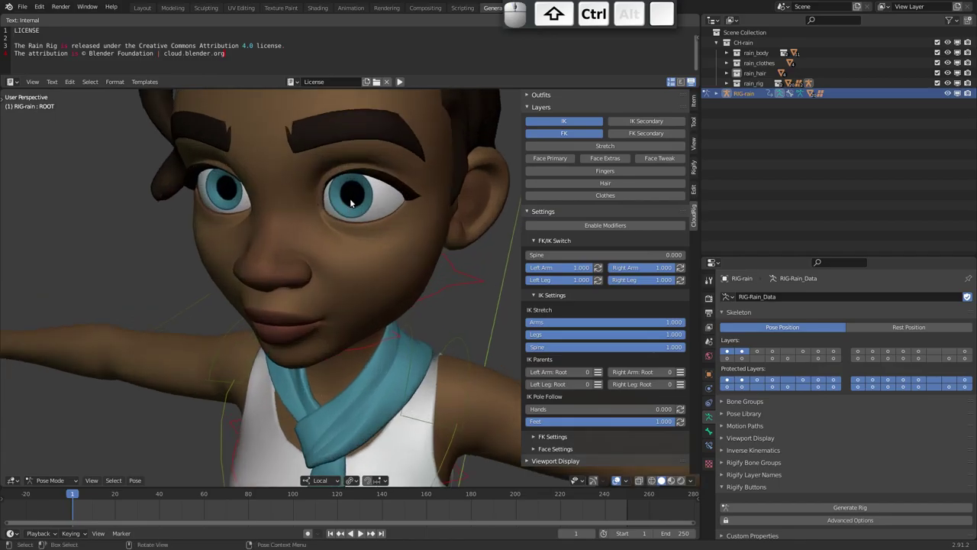
click(402, 79)
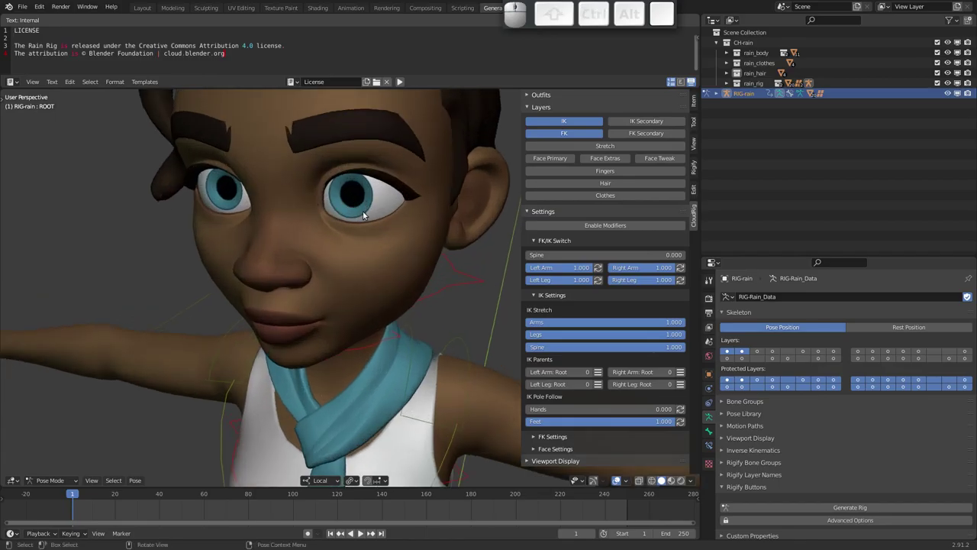
click(401, 80)
click(401, 79)
click(402, 79)
key(g)
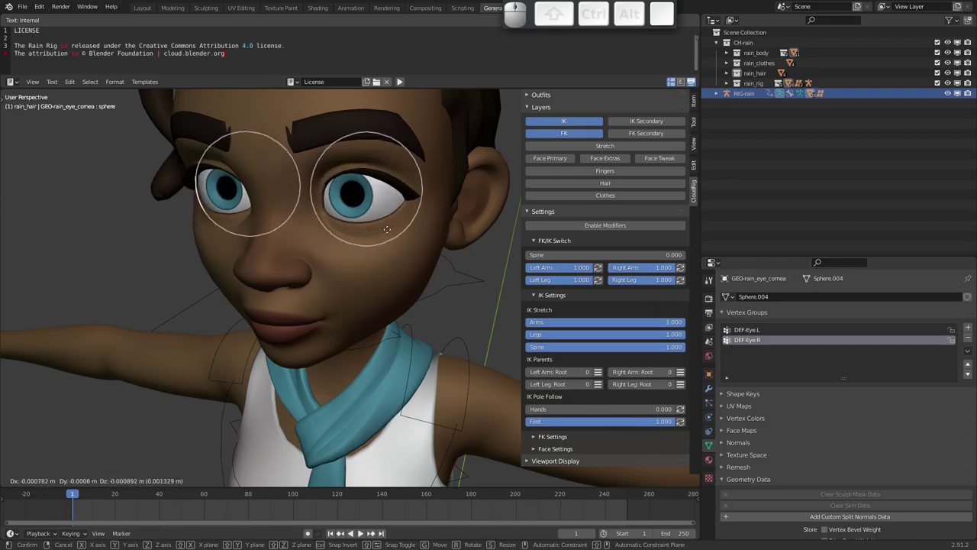
key(Escape)
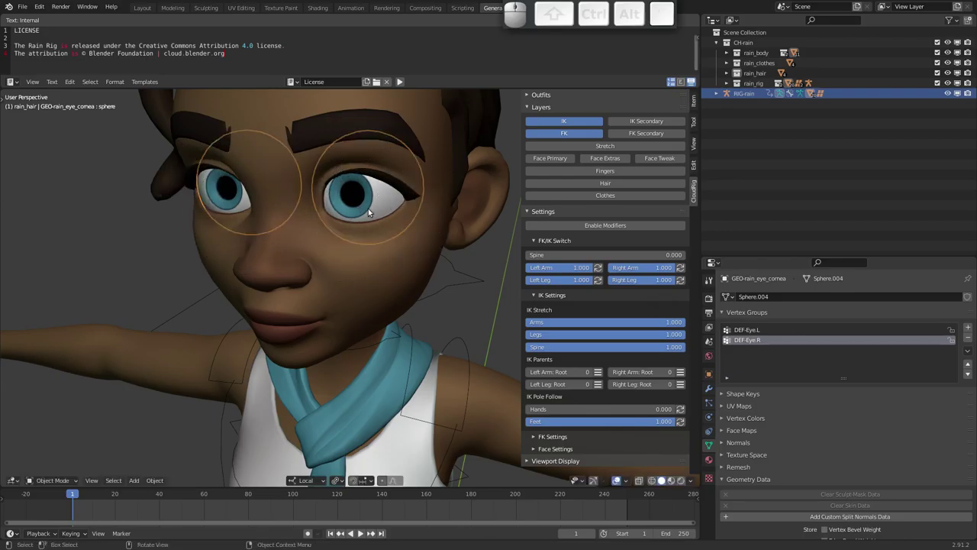
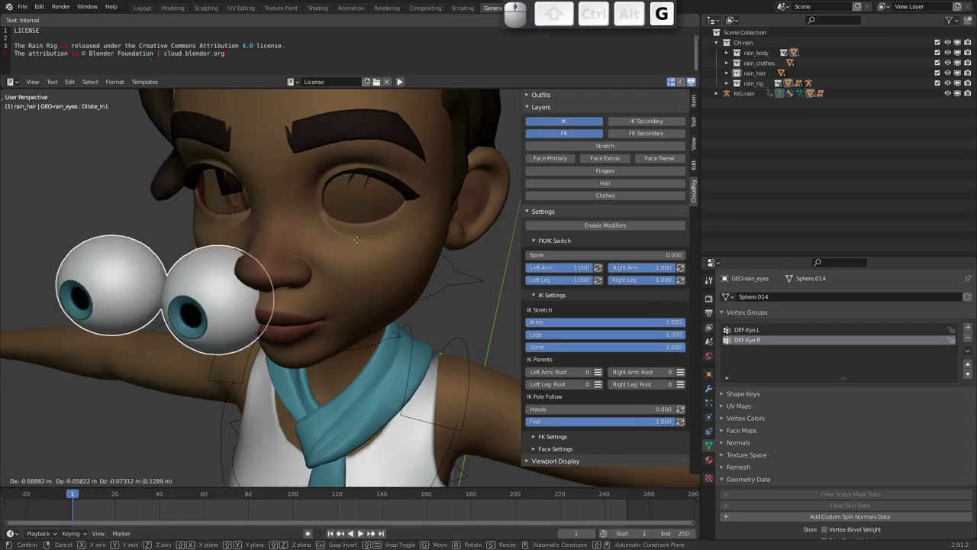
key(Escape)
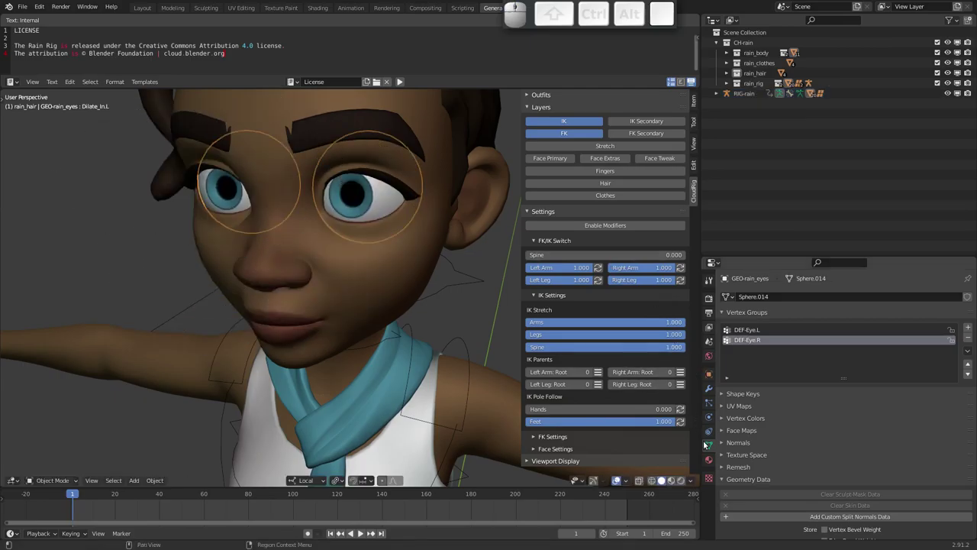
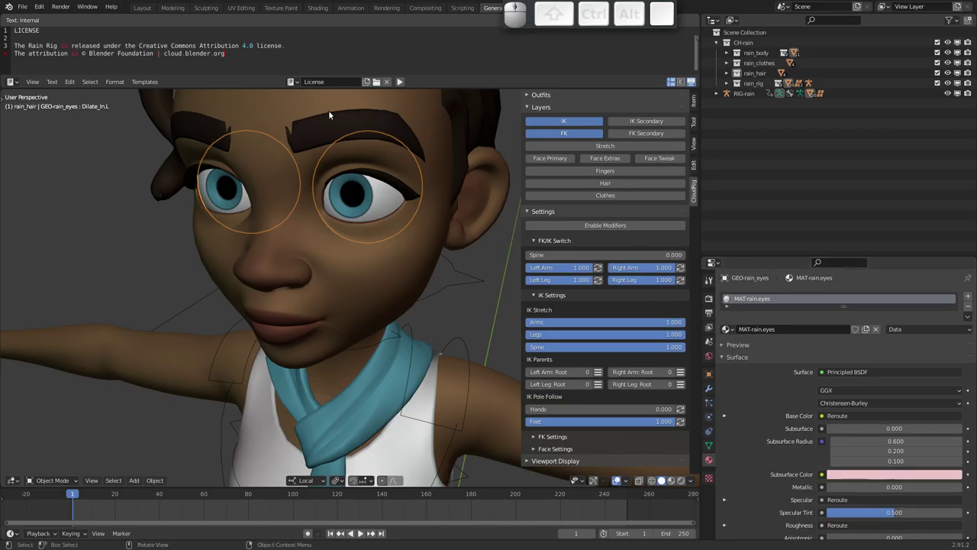
Step: Switch to Shading, enlarge the node editor and clear out the extra eye material nodes
click(323, 10)
drag(321, 404, 338, 406)
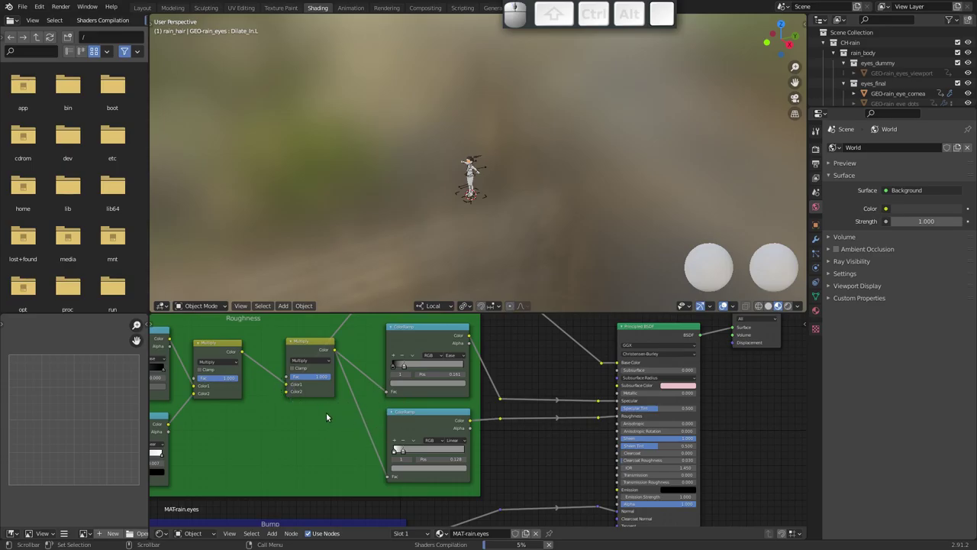
drag(301, 420, 330, 383)
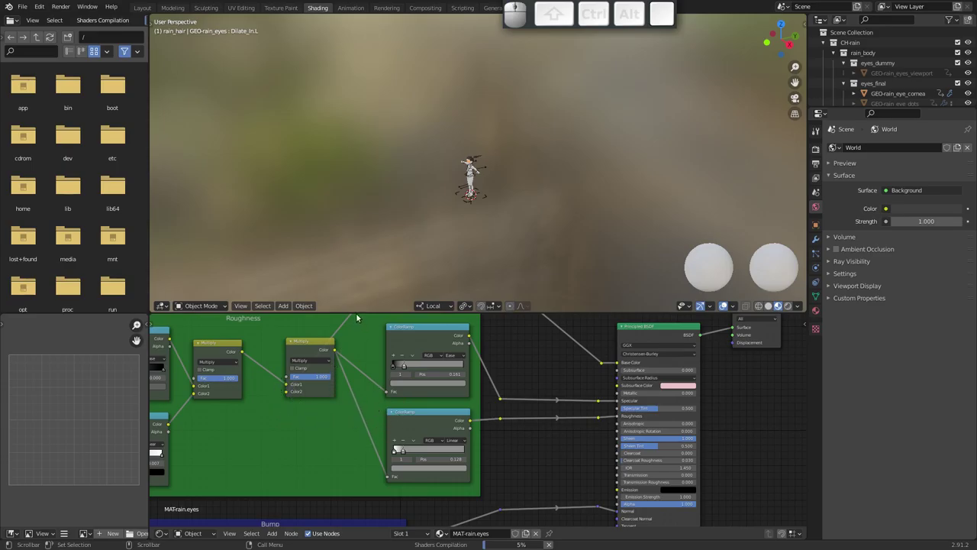
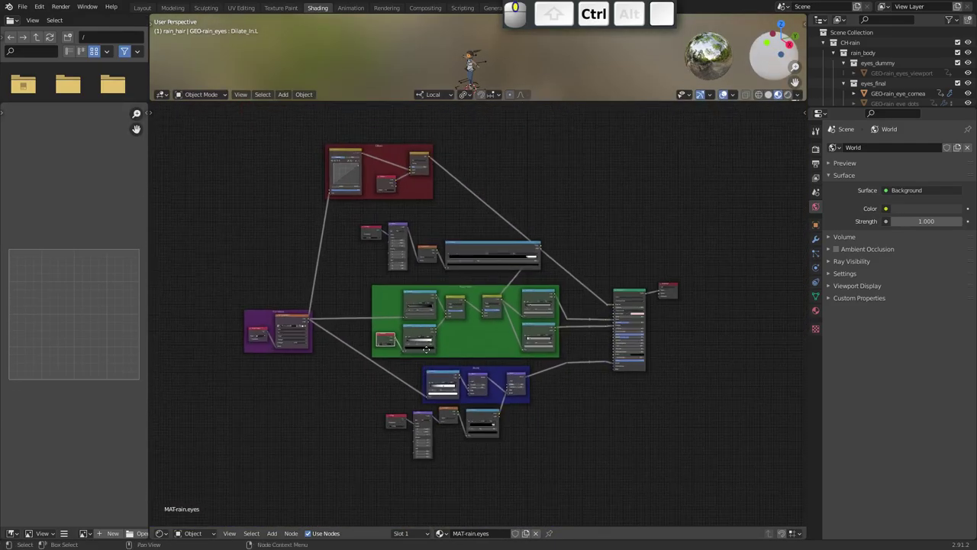
middle_click(435, 322)
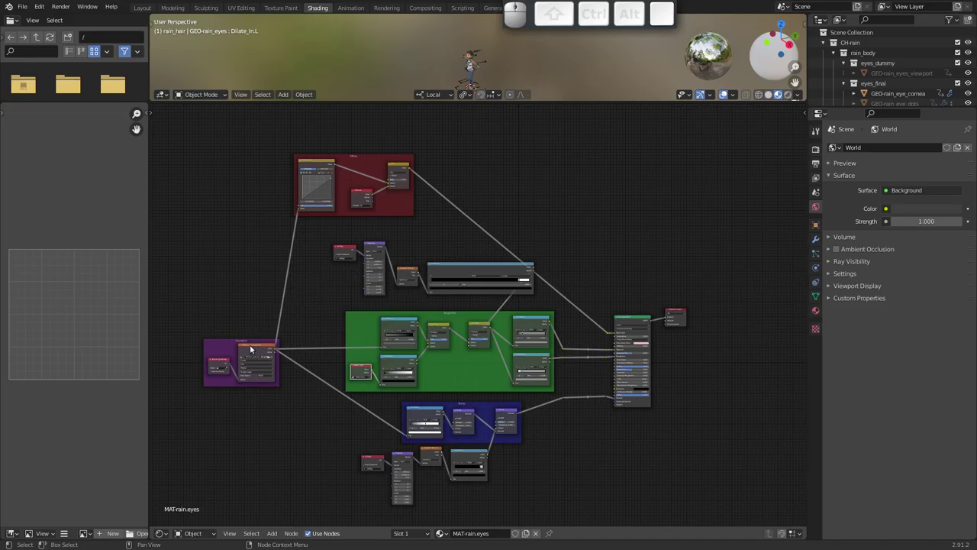
drag(191, 324, 240, 356)
drag(192, 326, 260, 359)
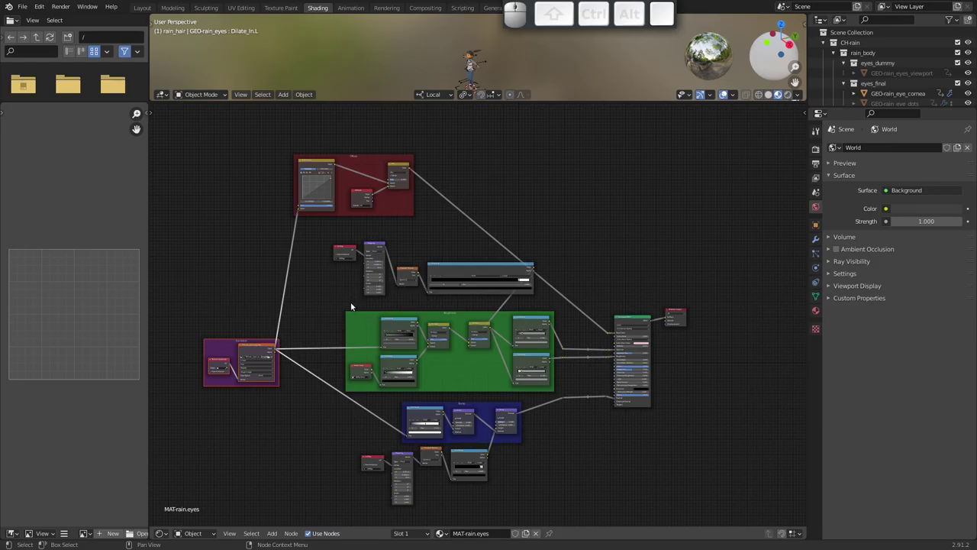
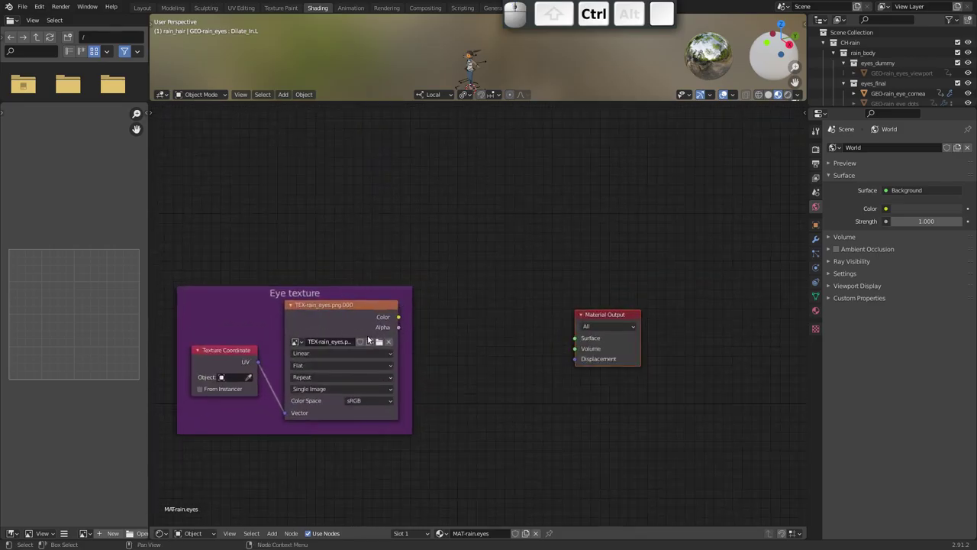
click(616, 313)
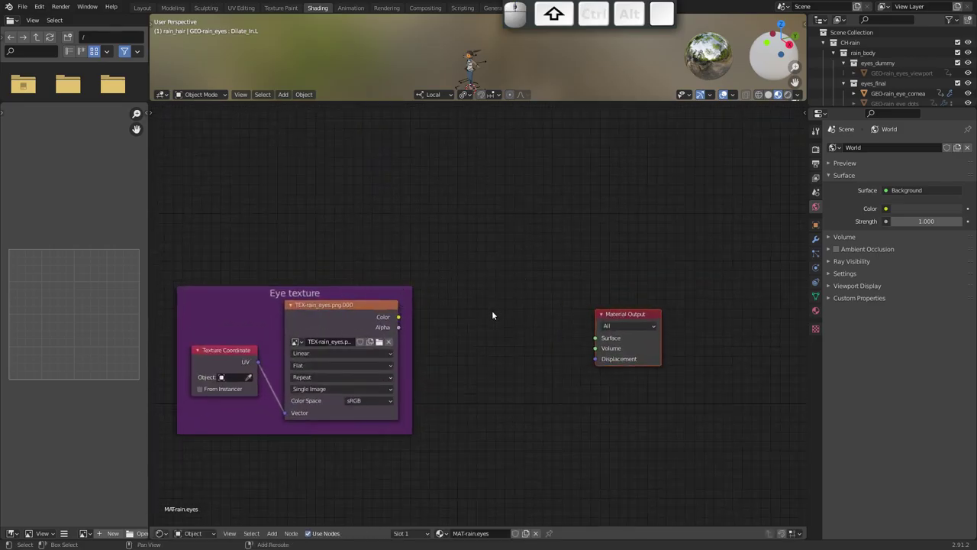
Step: Add a Diffuse BSDF linking eye texture Color → BSDF → Surface, then save
key(shift+a)
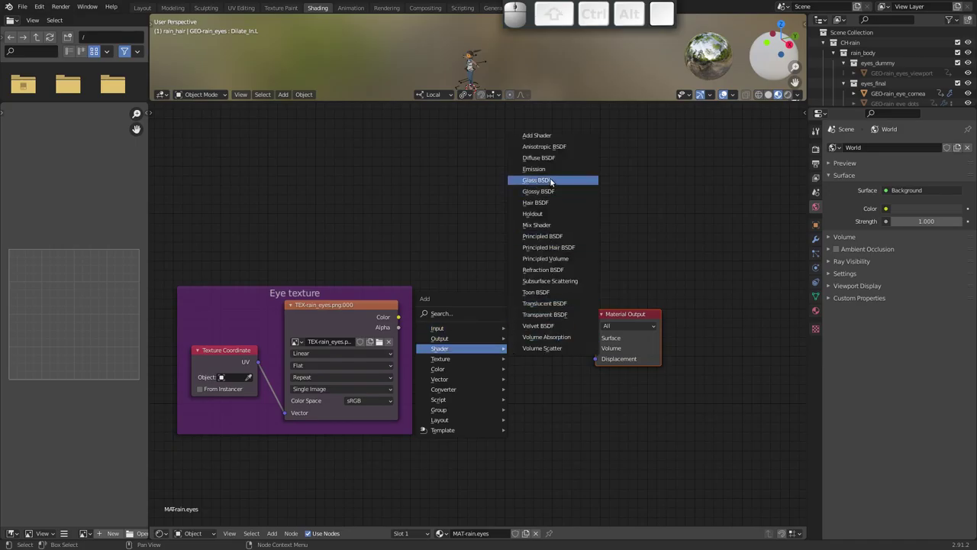
click(565, 158)
click(478, 329)
drag(401, 319, 555, 346)
scroll(up, 3)
drag(549, 345, 611, 286)
scroll(up, 3)
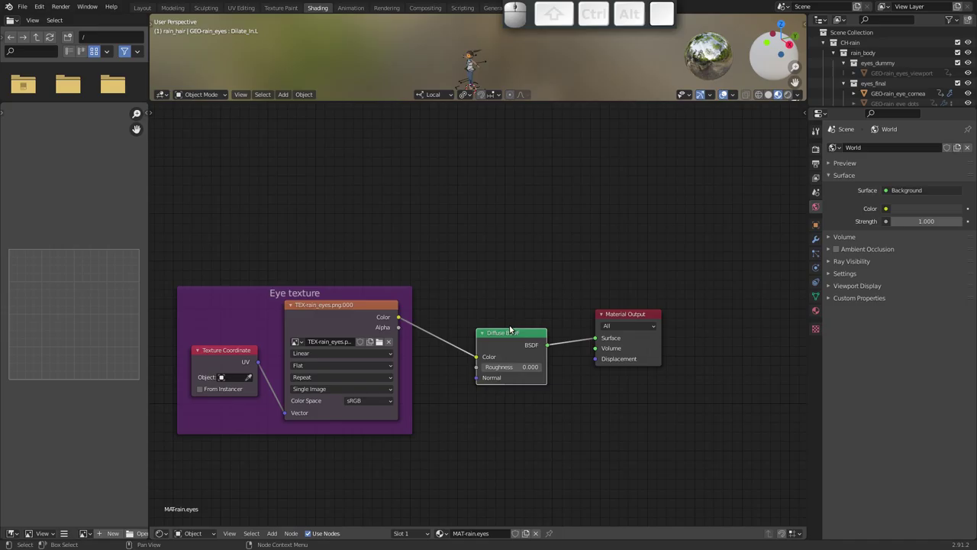
key(ctrl+s)
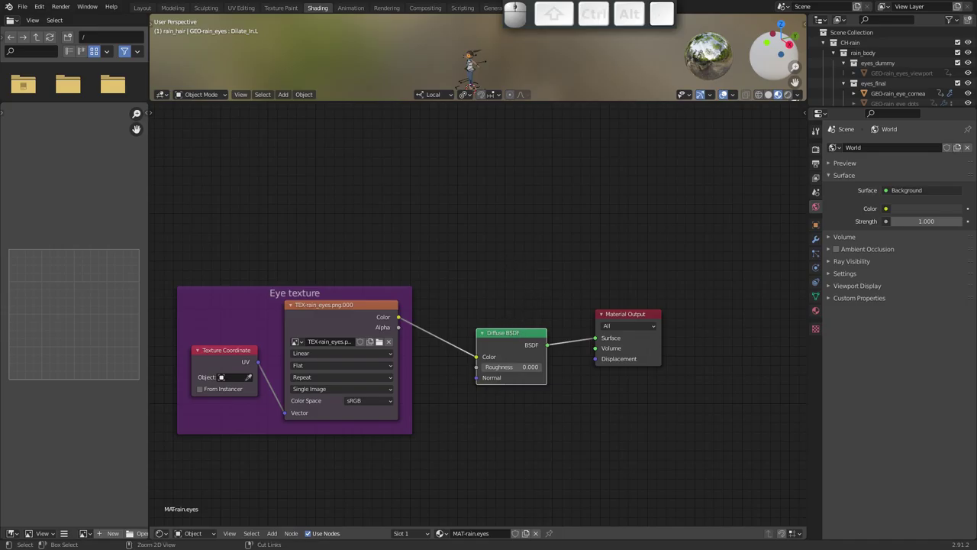
key(alt+F4)
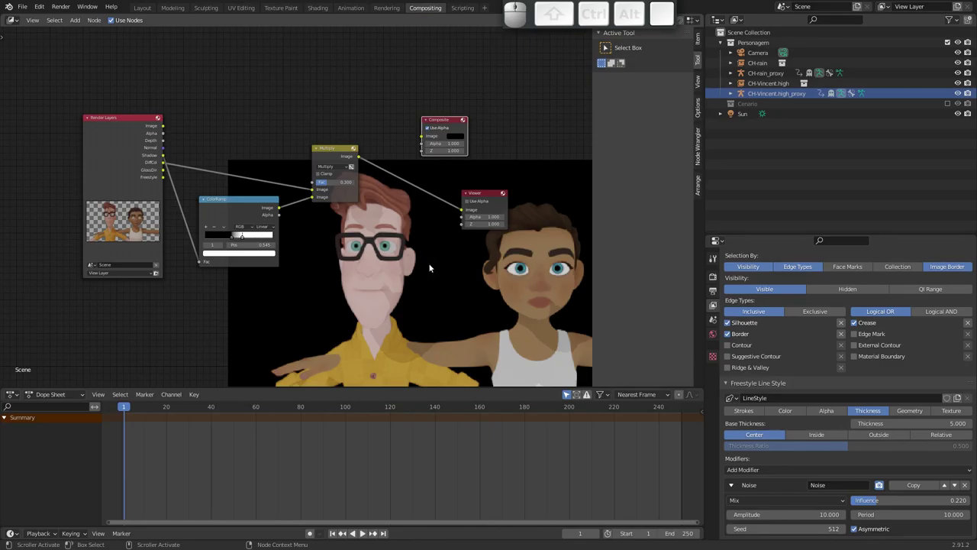
Step: Render a check frame, then add an Alpha Over node after Multiply
key(F12)
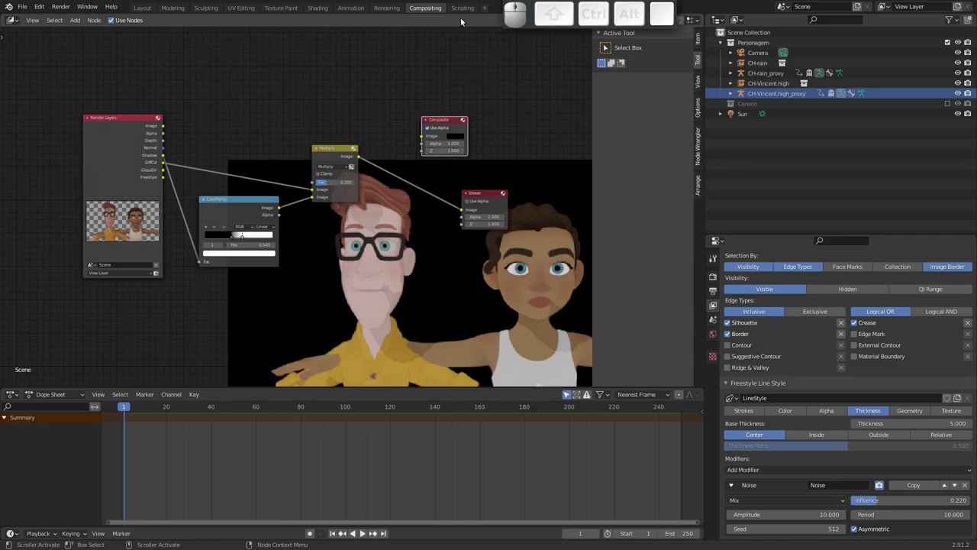
click(464, 22)
key(F12)
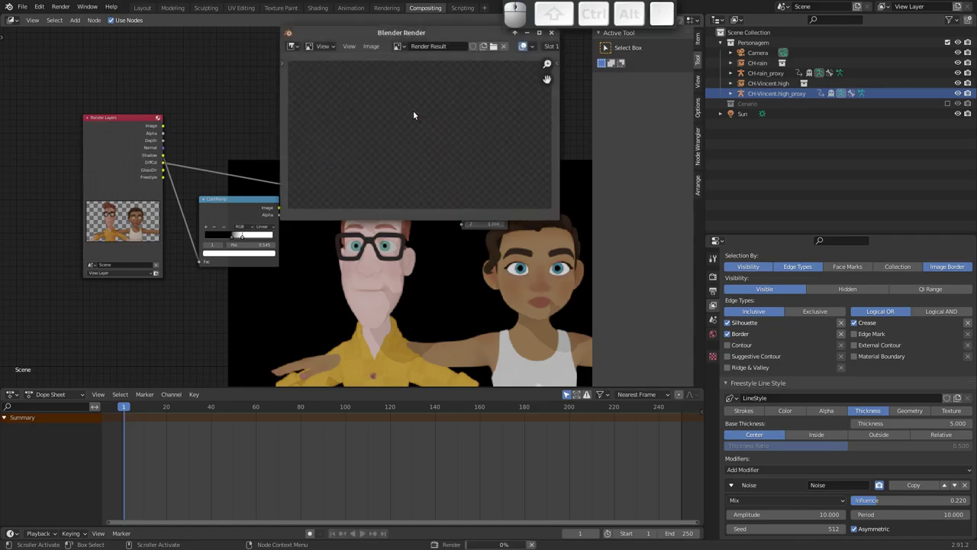
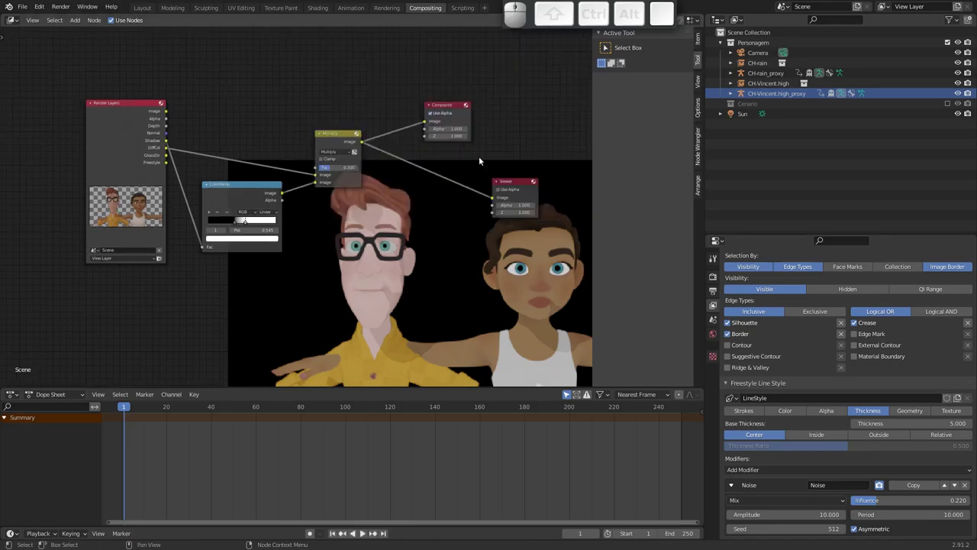
middle_click(327, 234)
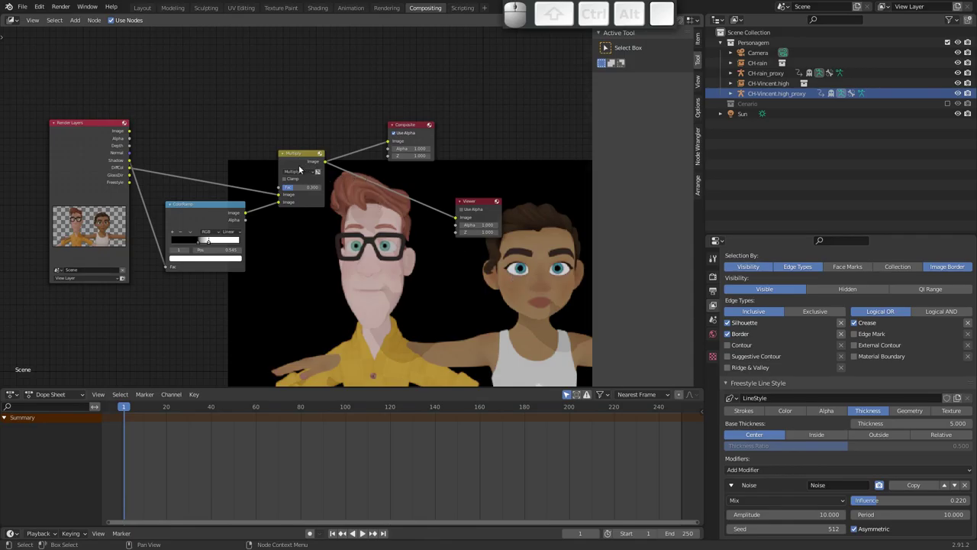
click(302, 158)
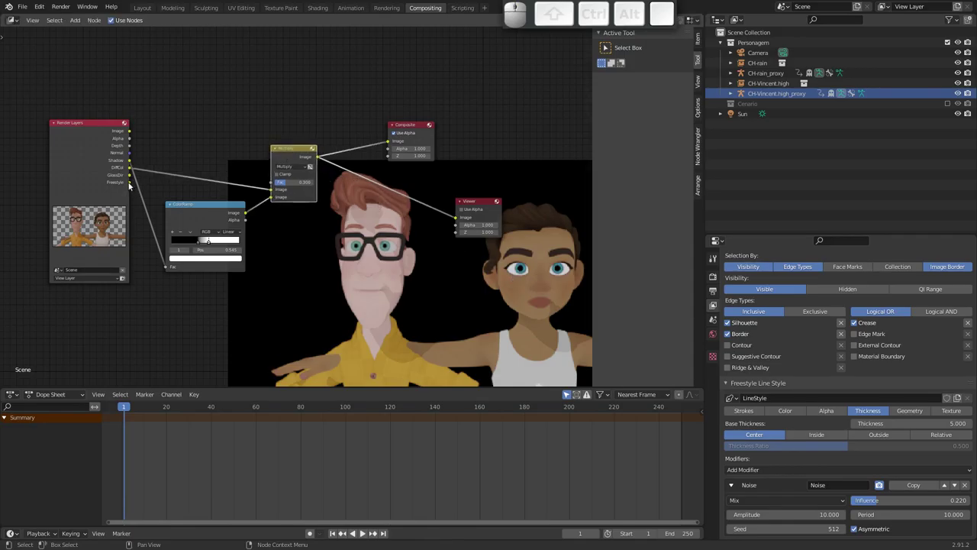
click(415, 127)
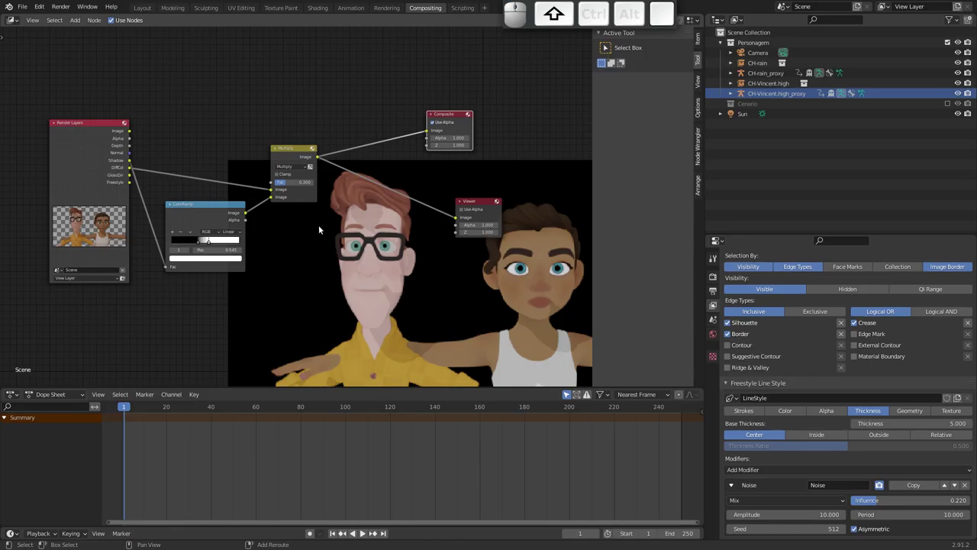
key(shift+a)
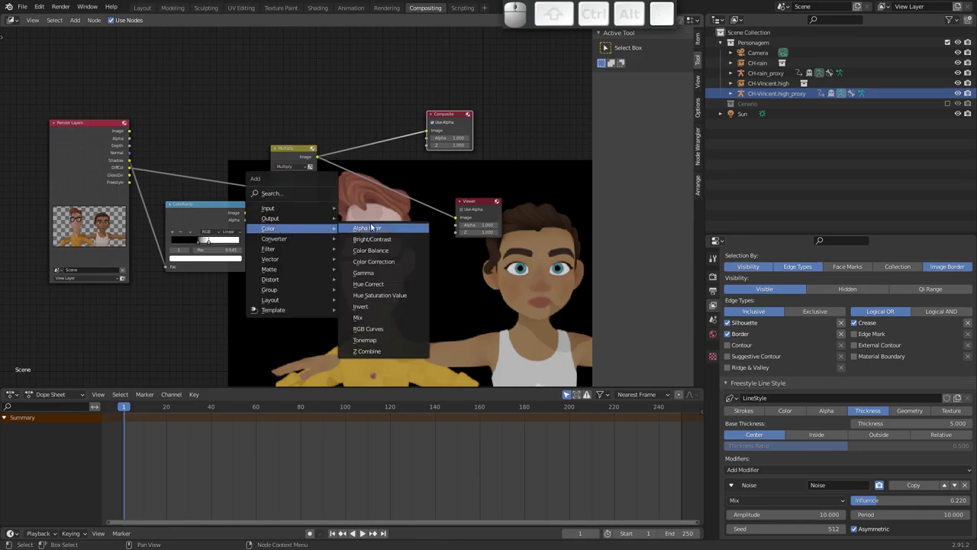
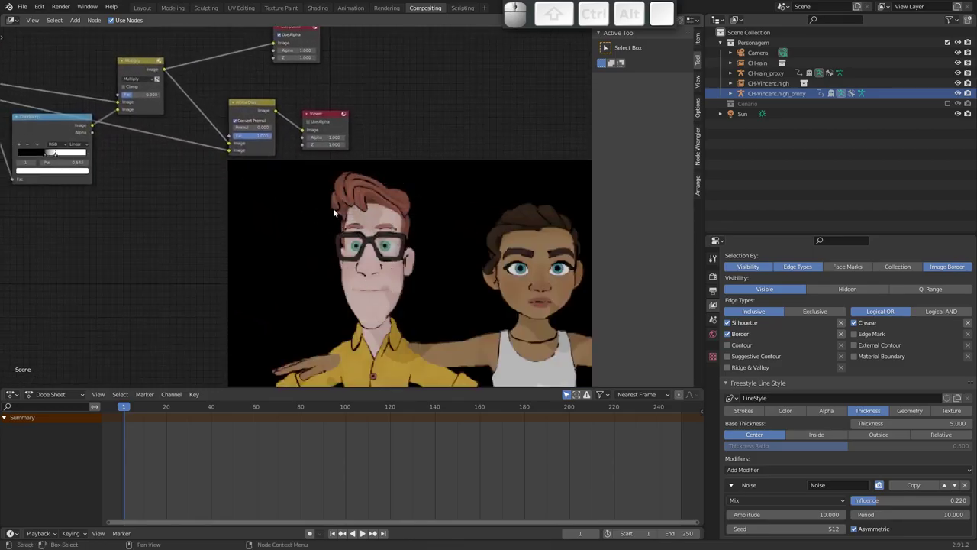
middle_click(419, 236)
click(398, 221)
click(370, 131)
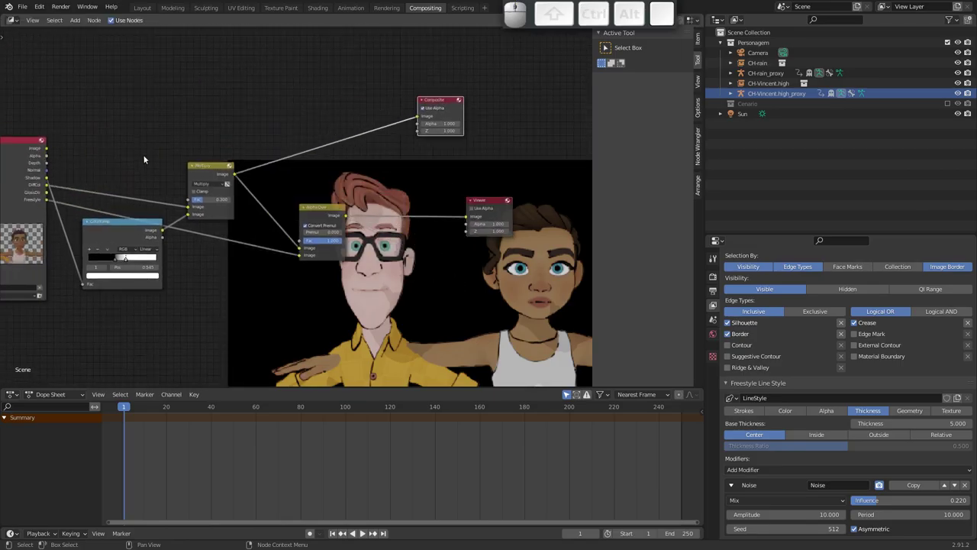
Step: Add a Set Alpha node fed by Alpha Over, route it to the Viewer and shrink the backdrop
key(shift+a)
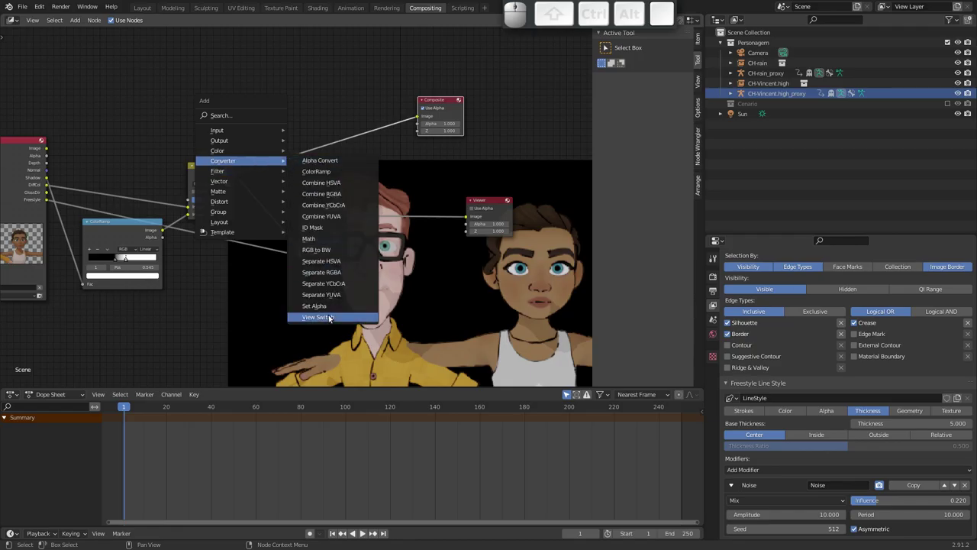
click(332, 303)
click(410, 197)
drag(48, 159, 443, 186)
click(424, 204)
click(477, 210)
click(489, 205)
drag(358, 169, 339, 178)
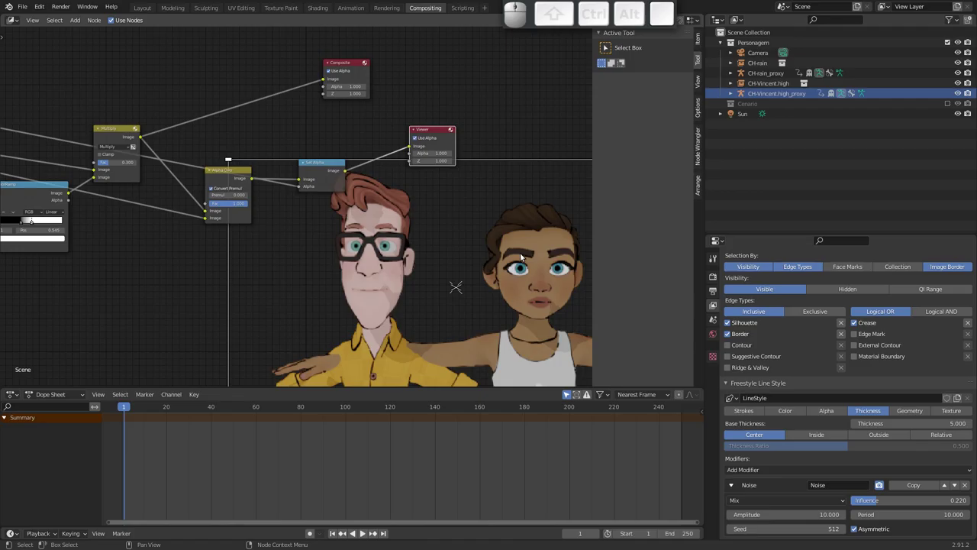
key(v)
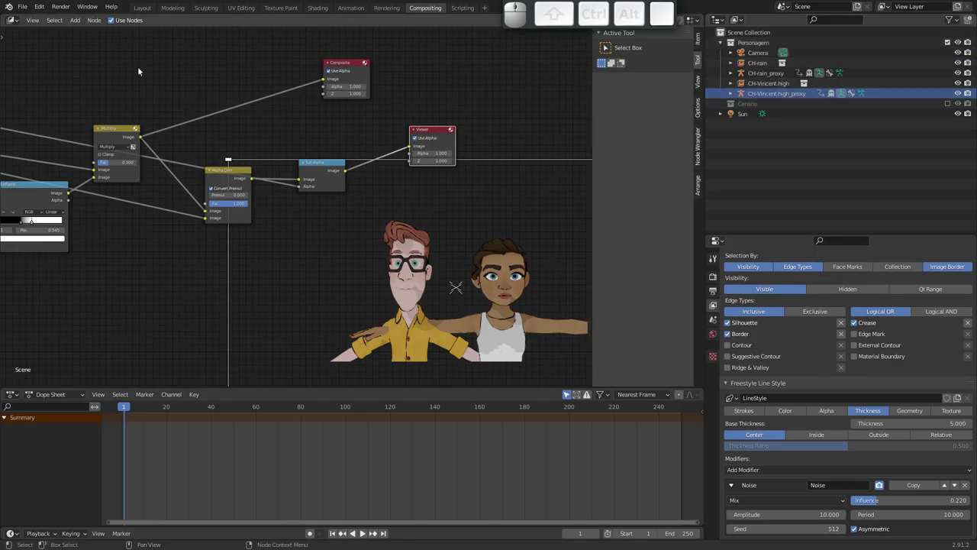
Step: In Layout, toggle the Cenario scenery and name the view layer 'Personagens'
click(147, 9)
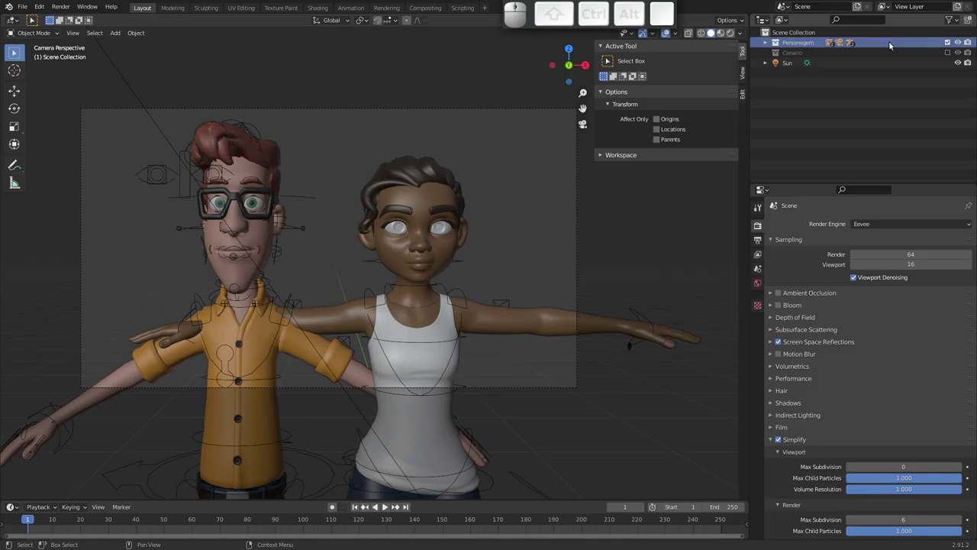
click(951, 55)
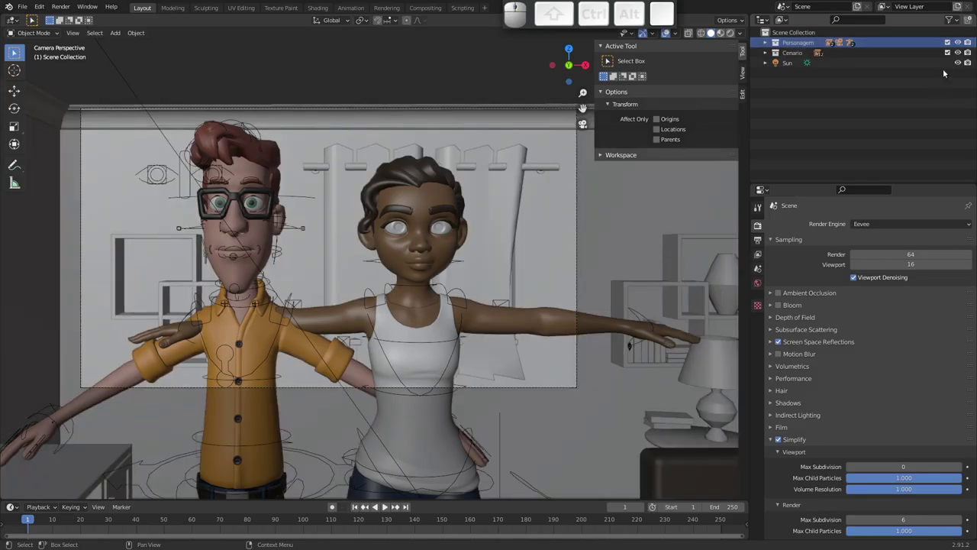
click(951, 55)
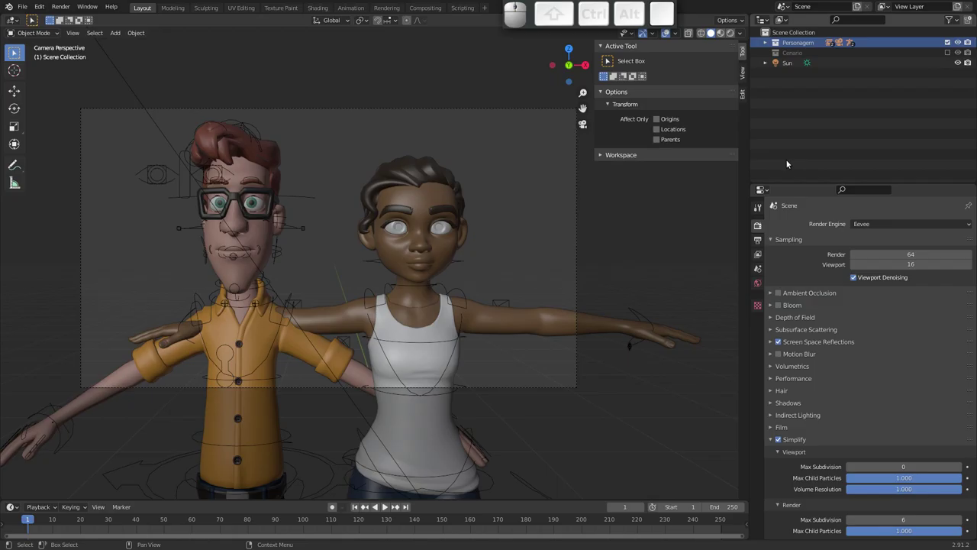
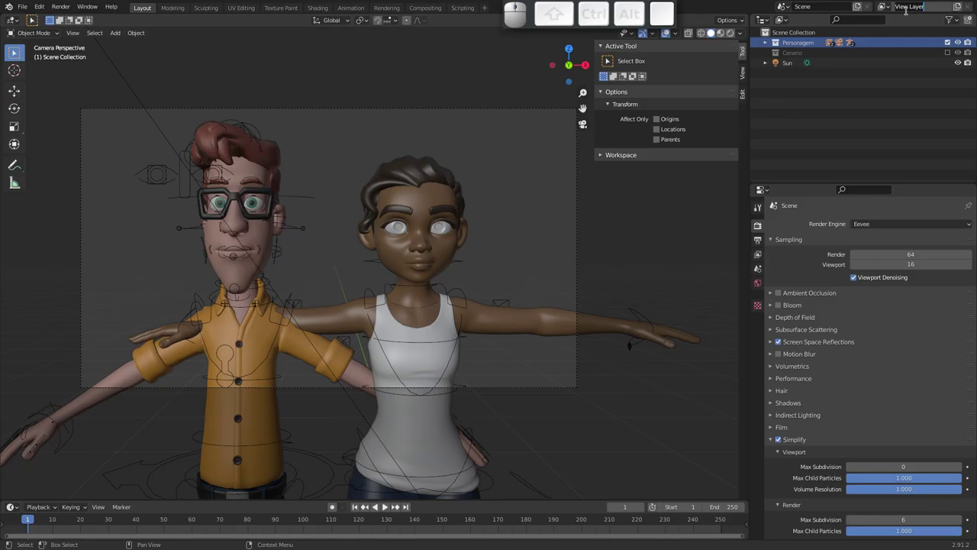
key(shift+p)
key(shift+e)
key(shift+r)
key(shift+s)
key(shift+o)
key(shift+n)
key(a)
key(g)
key(e)
key(n)
key(s)
key(Return)
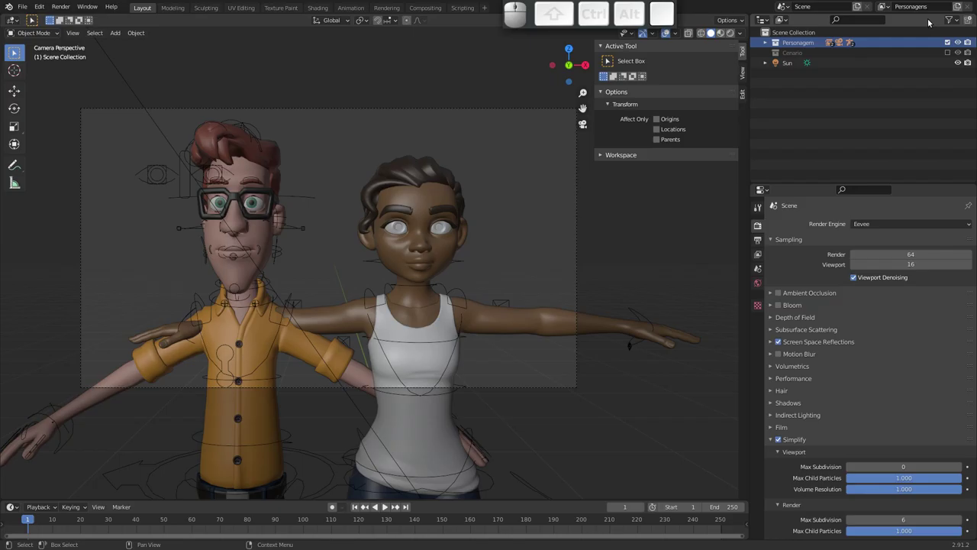
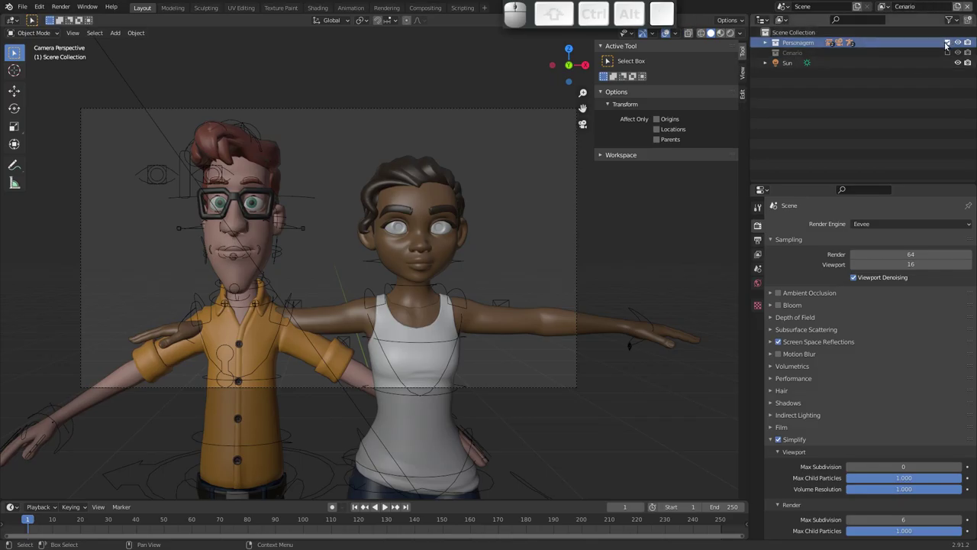
Step: On the Cenario layer exclude characters, include scenery, and disable Diffuse Color, Specular Light and Shadow passes
click(946, 45)
click(950, 54)
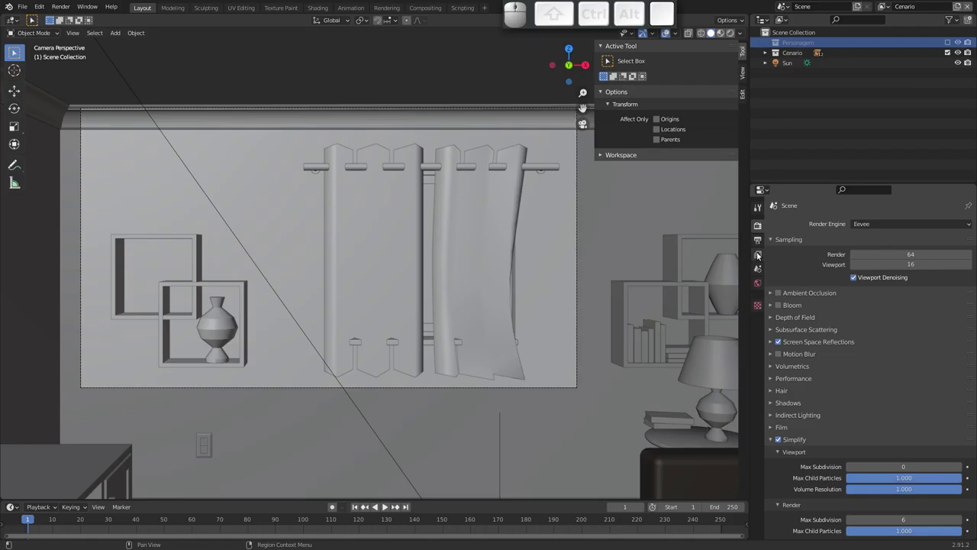
click(762, 256)
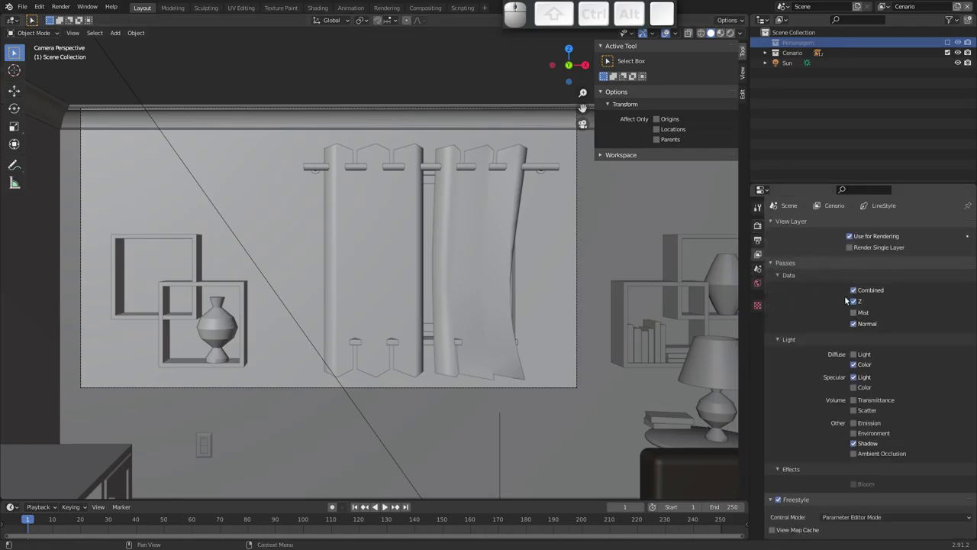
click(857, 364)
click(860, 377)
middle_click(852, 442)
click(857, 444)
drag(861, 460, 888, 7)
click(888, 7)
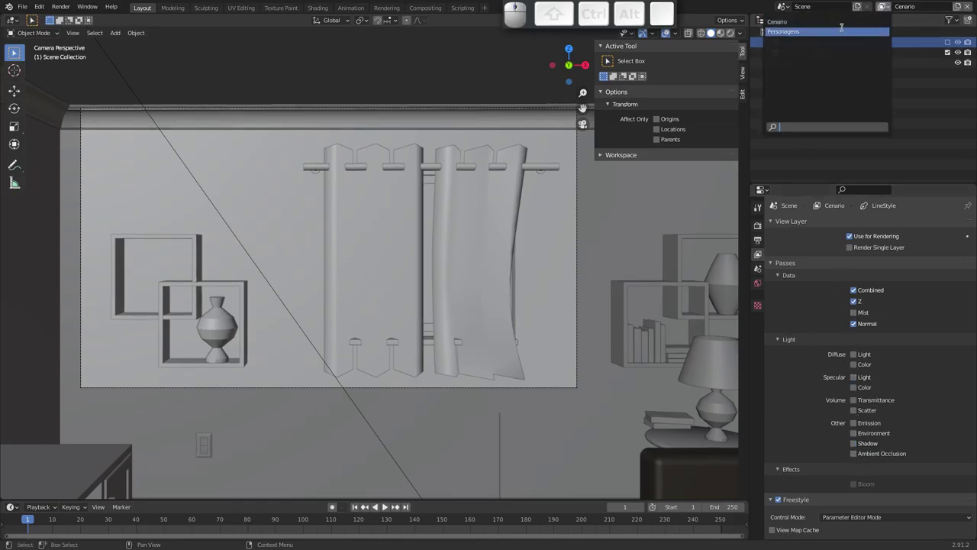
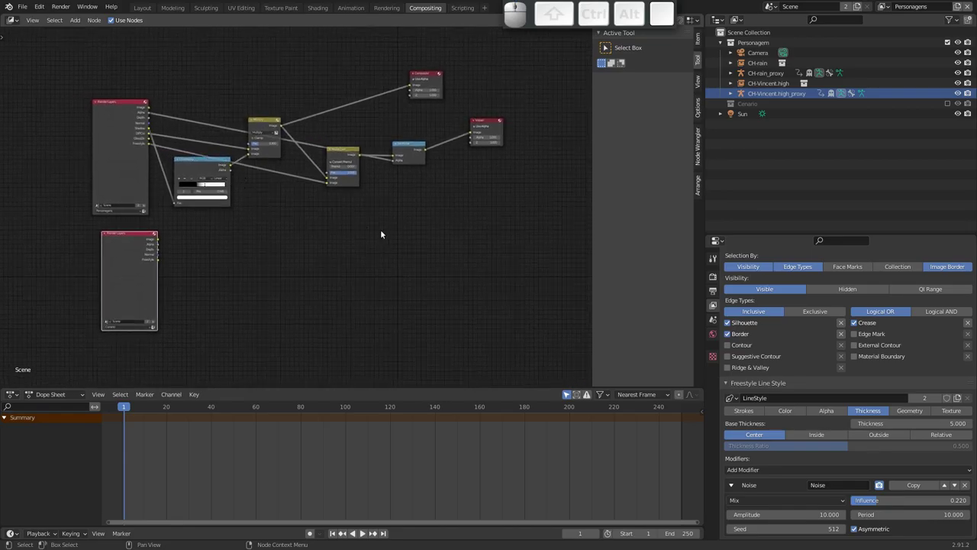
Step: Save the scene, render the current frame and close the render window
key(ctrl+s)
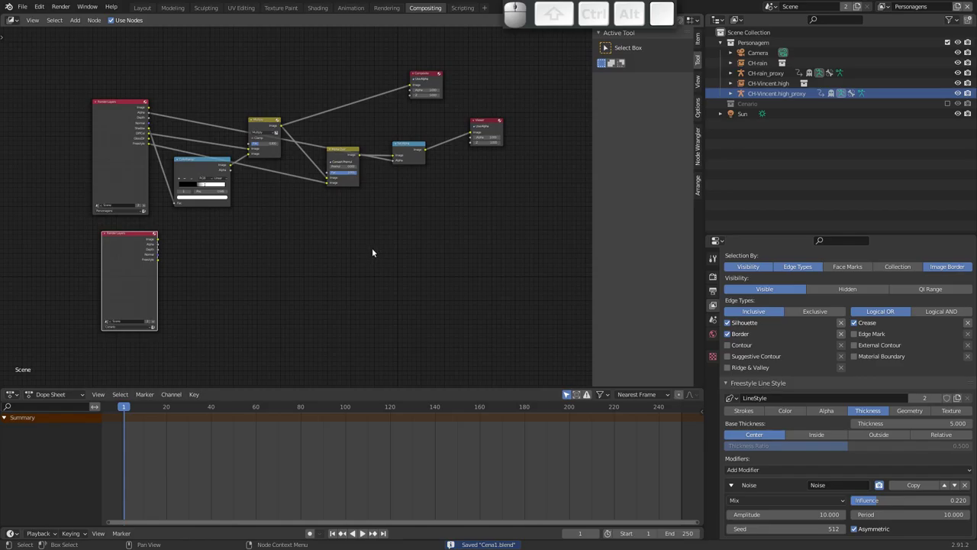
key(F12)
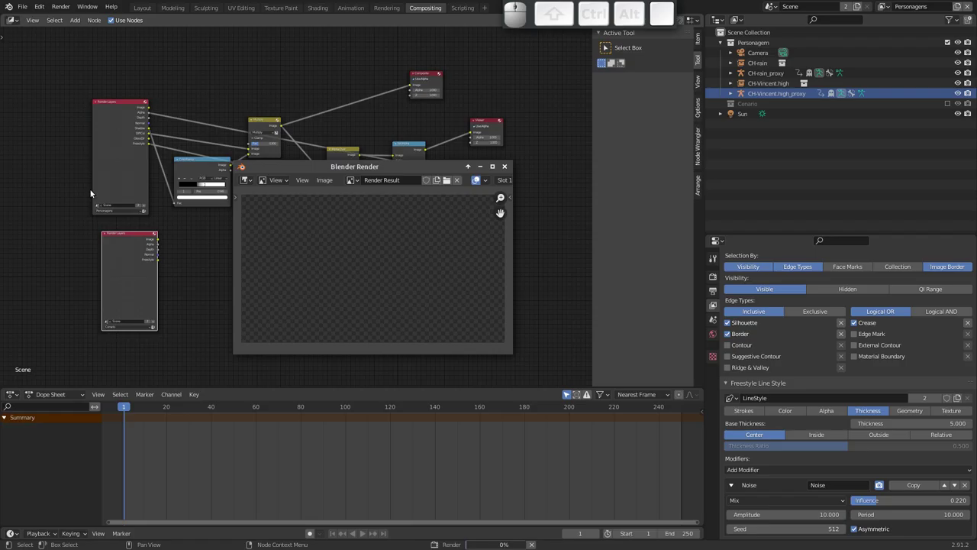
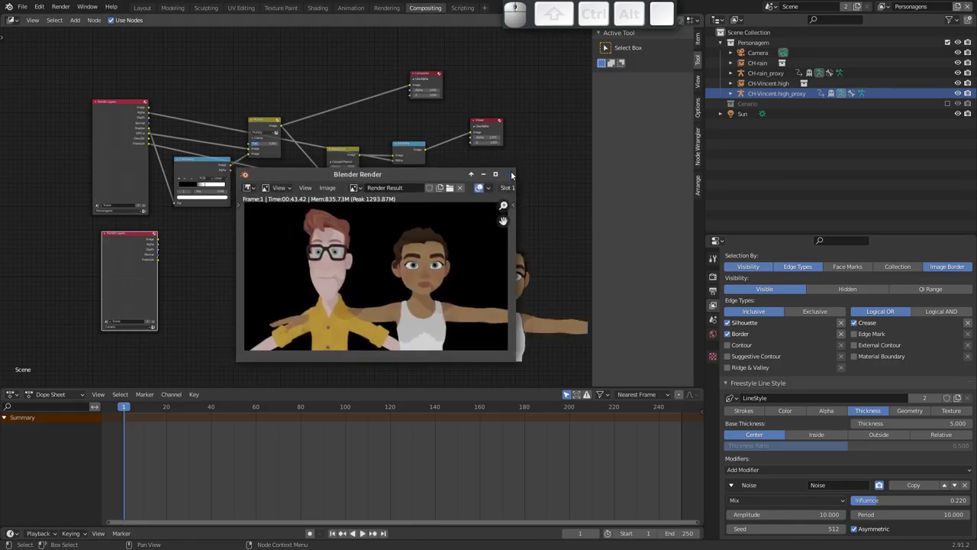
click(514, 176)
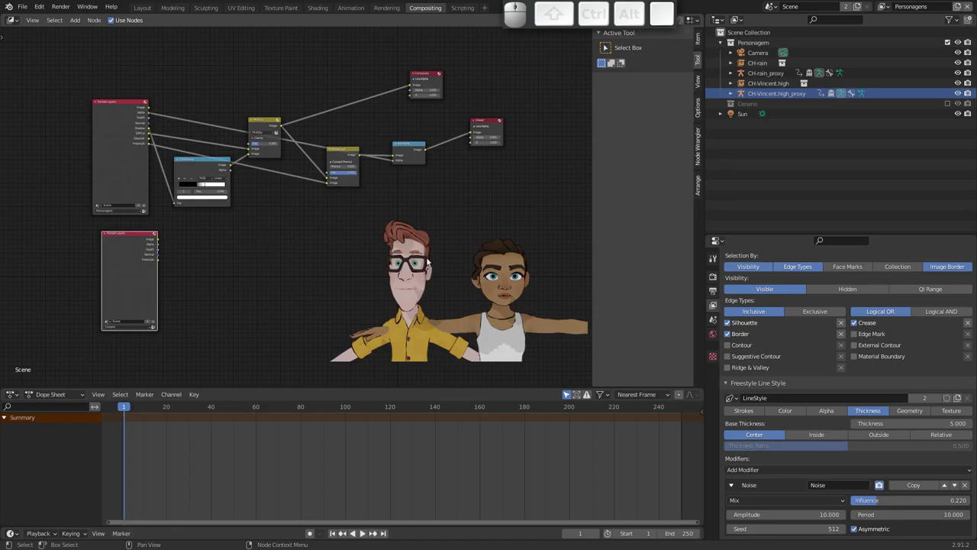
Step: Preview the Render Layers output in the compositor backdrop
drag(406, 282, 412, 296)
click(418, 294)
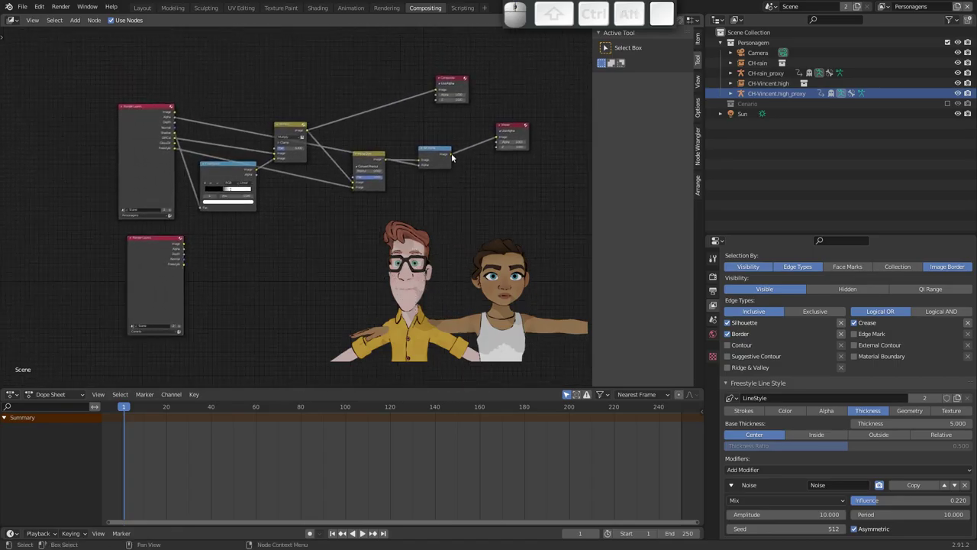
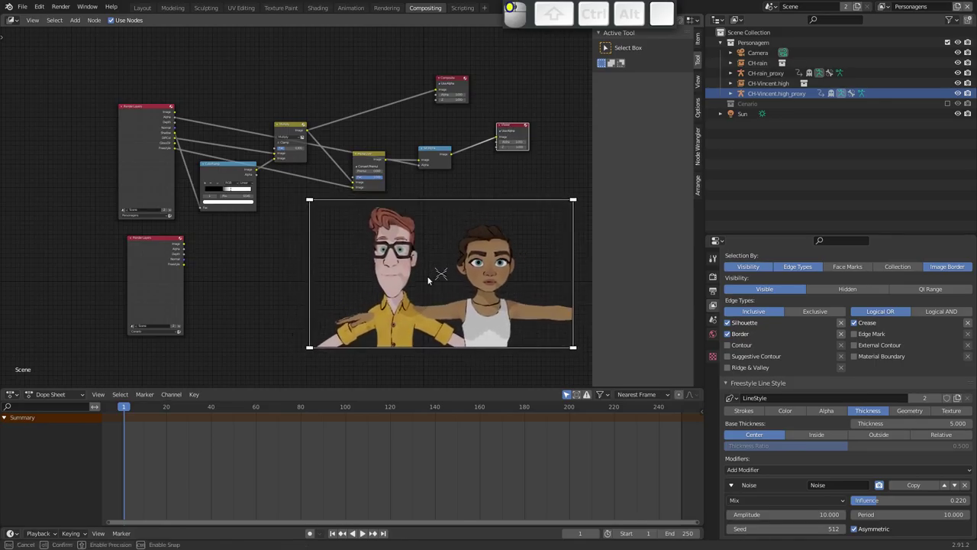
click(159, 245)
click(161, 244)
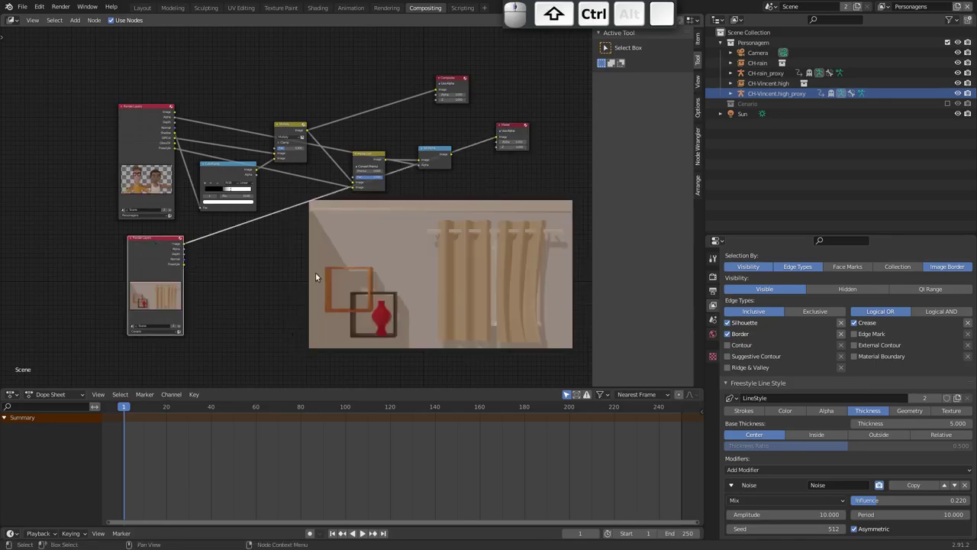
drag(158, 243, 162, 141)
Step: Add a second Render Layers node set to the Cenario room layer
click(148, 114)
click(152, 270)
click(144, 131)
click(153, 277)
middle_click(195, 234)
click(371, 152)
drag(452, 126, 151, 221)
click(94, 264)
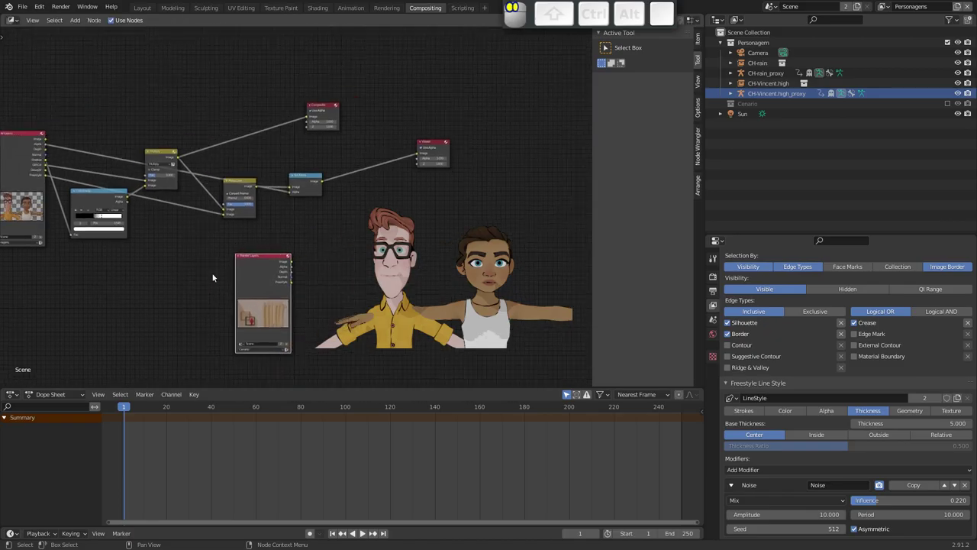
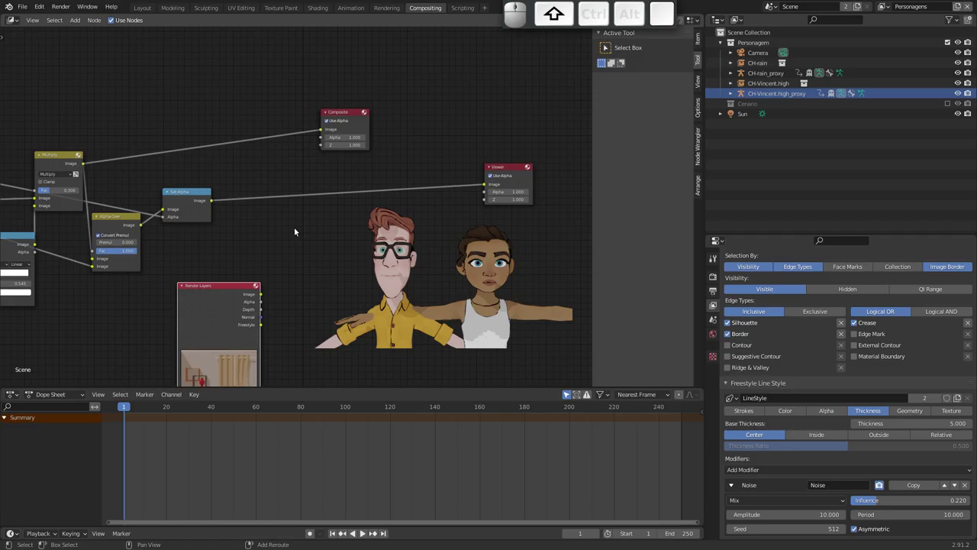
Step: Add an Alpha Over mix fed by the room render and reposition the Cenario Render Layers node
key(shift+a)
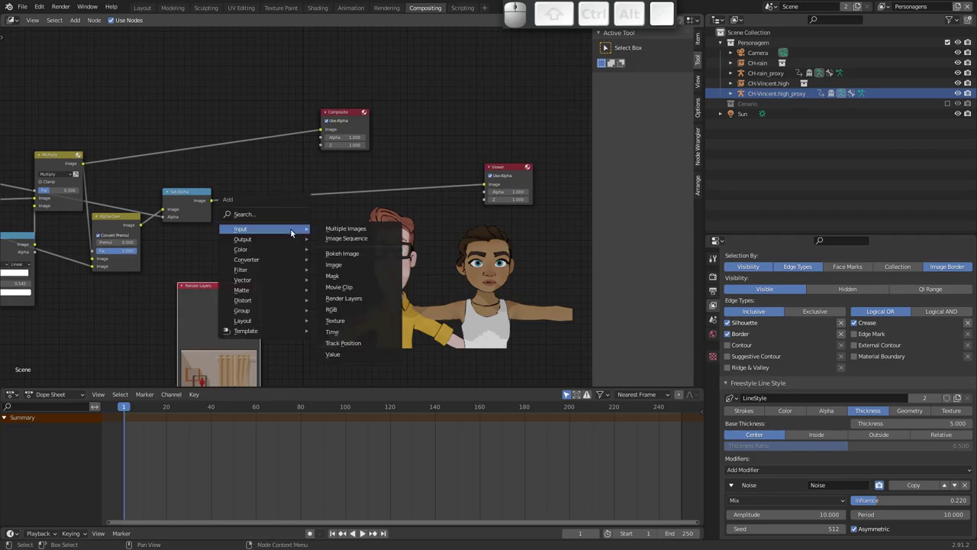
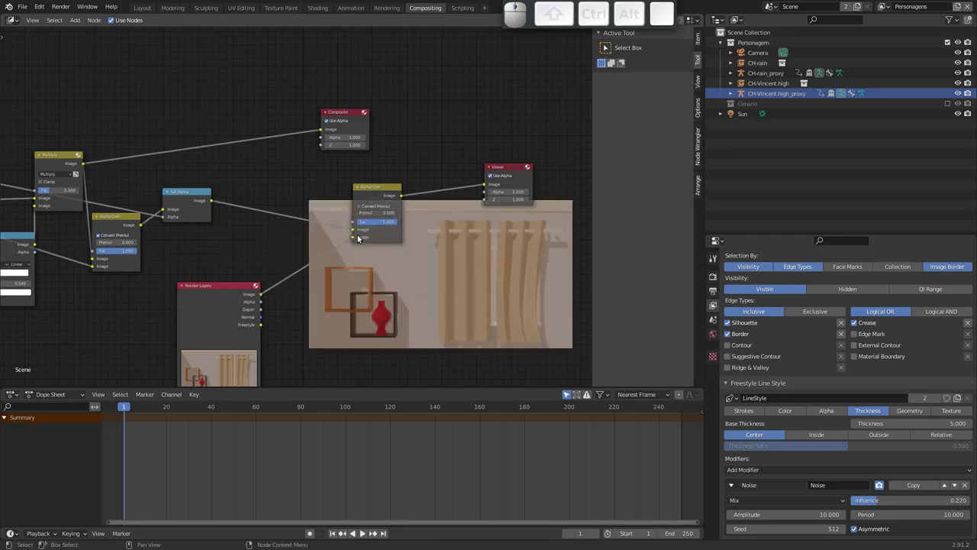
click(355, 232)
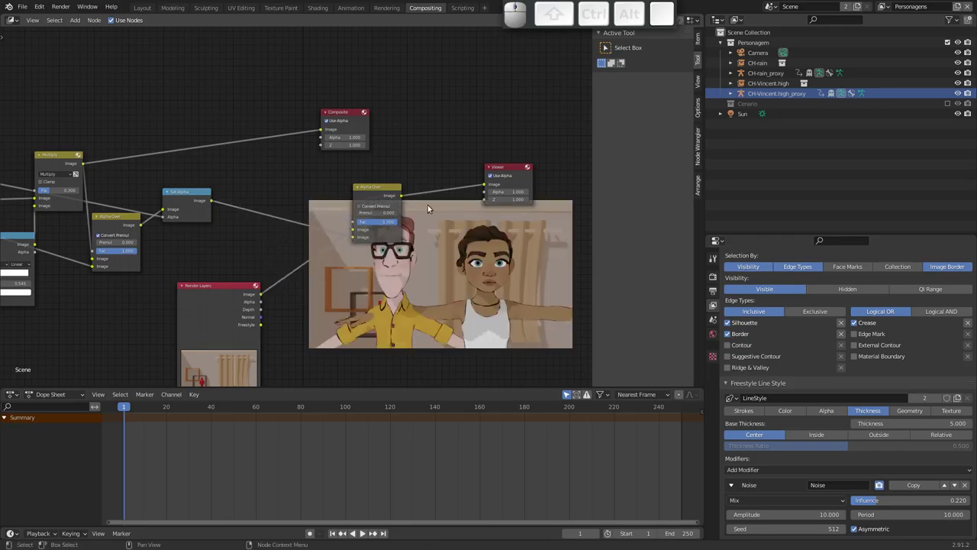
middle_click(375, 254)
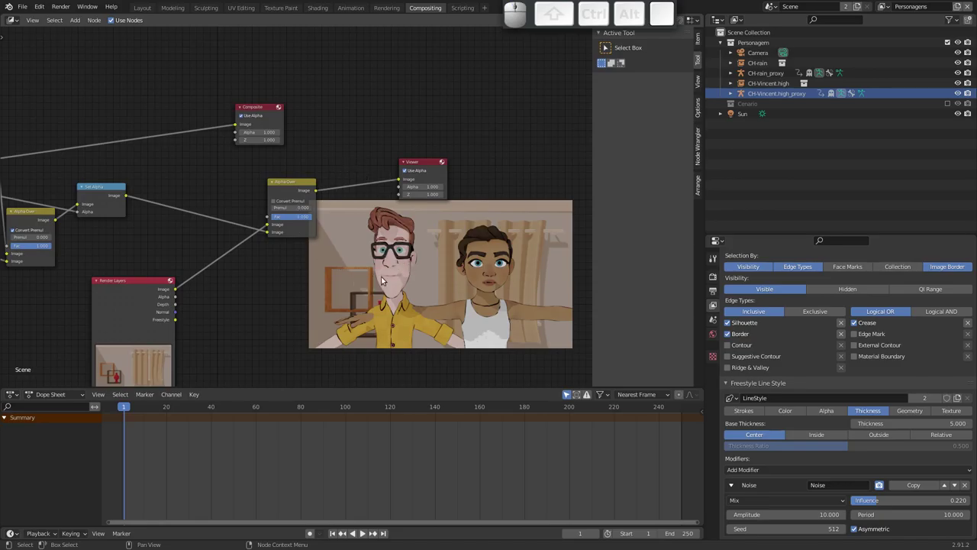
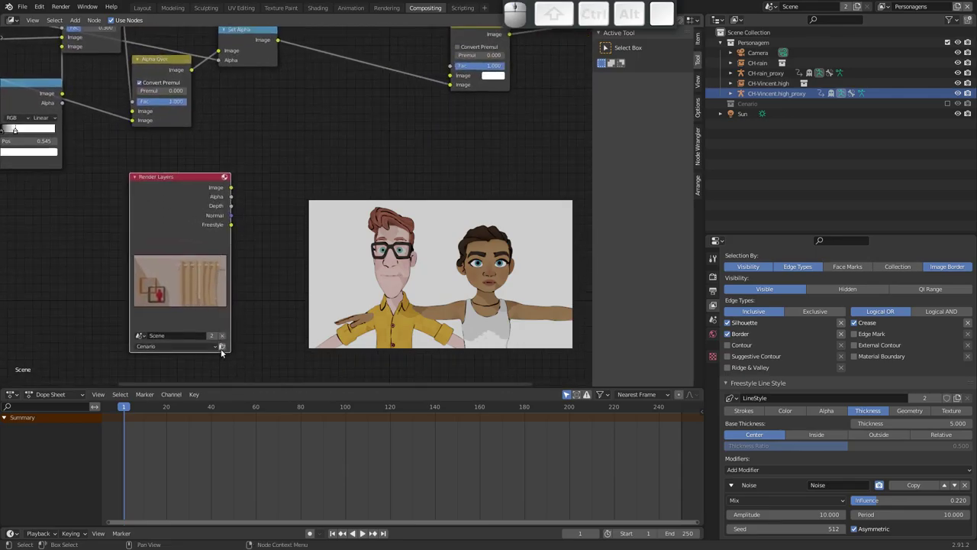
drag(184, 182, 180, 197)
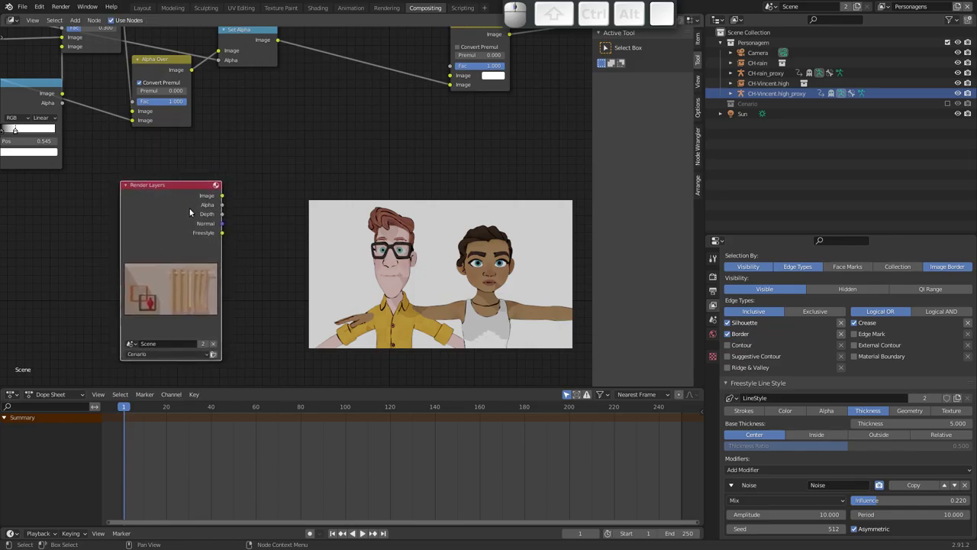
drag(174, 194, 213, 237)
key(shift+a)
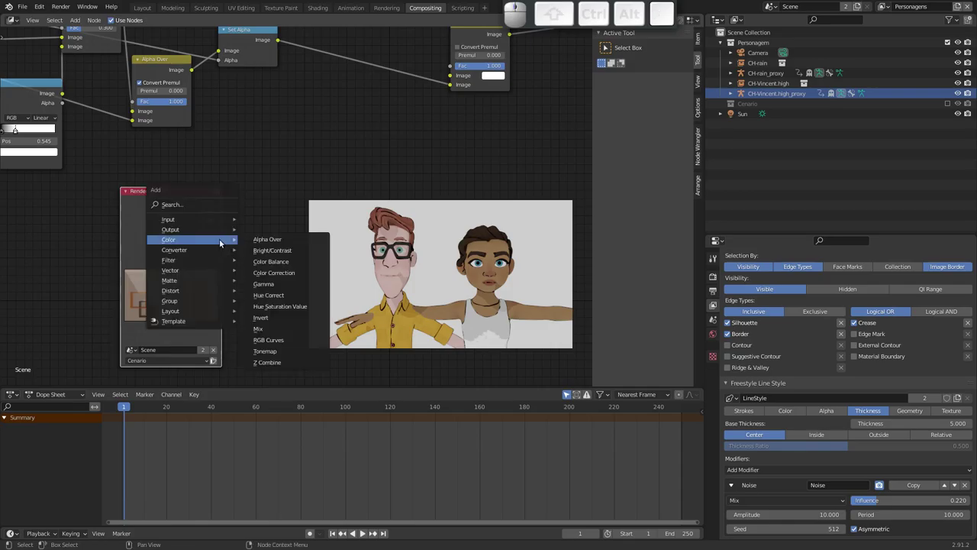
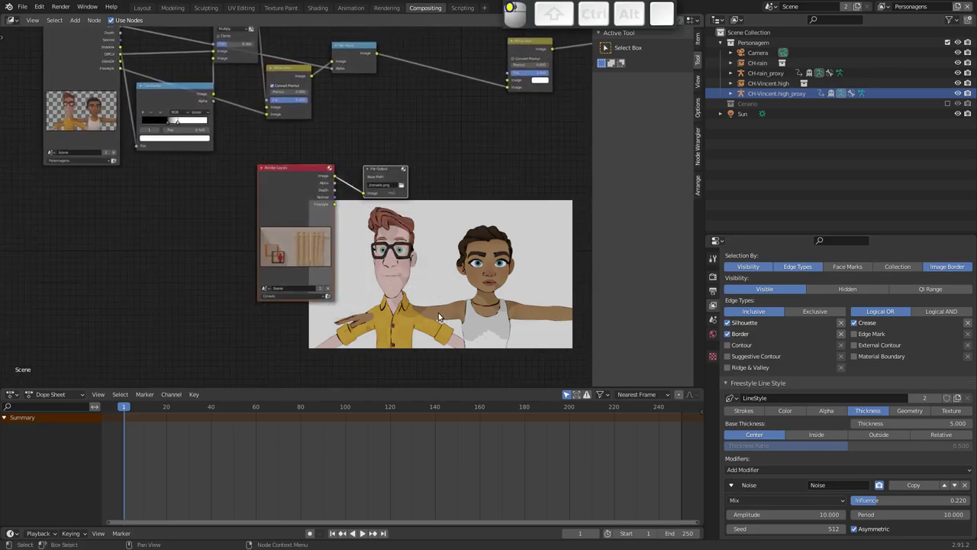
Step: Delete the Cenario Render Layers and File Output nodes, then select the Cenario collection
key(Delete)
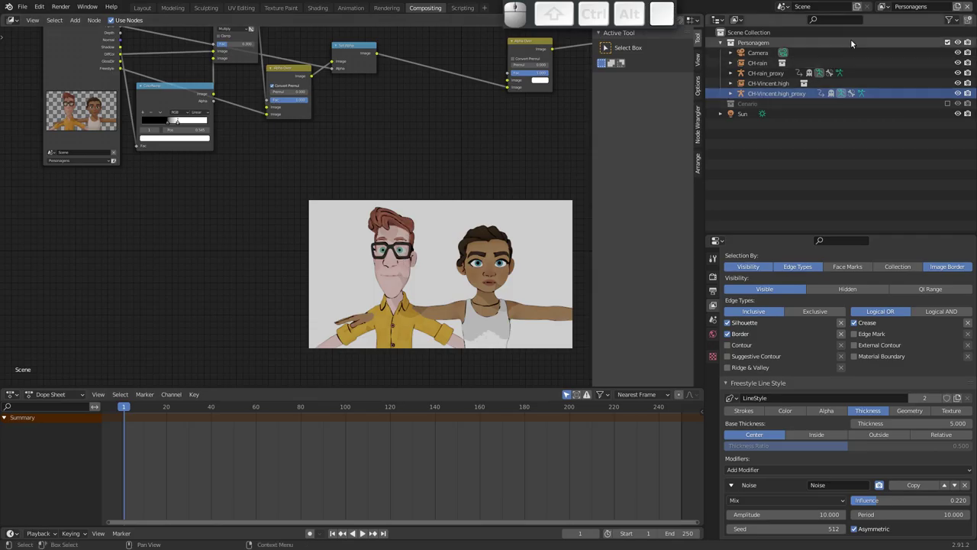
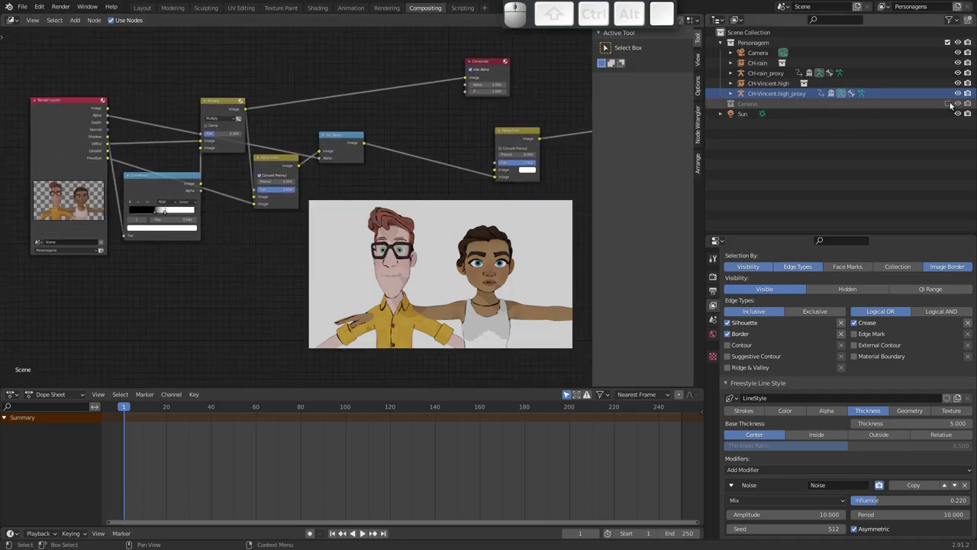
click(750, 105)
click(754, 103)
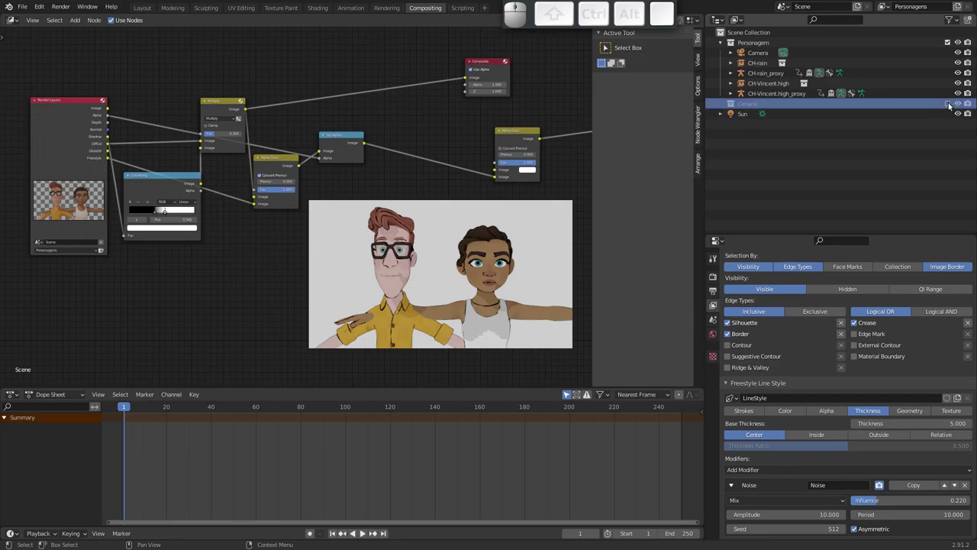
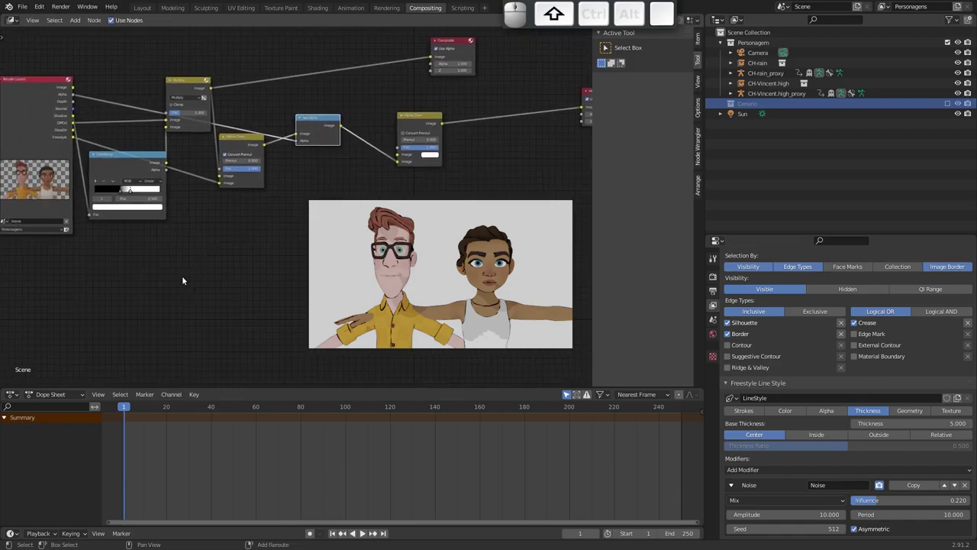
Step: Add an Image node loading Image0001.png as the Alpha Over background
key(shift+a)
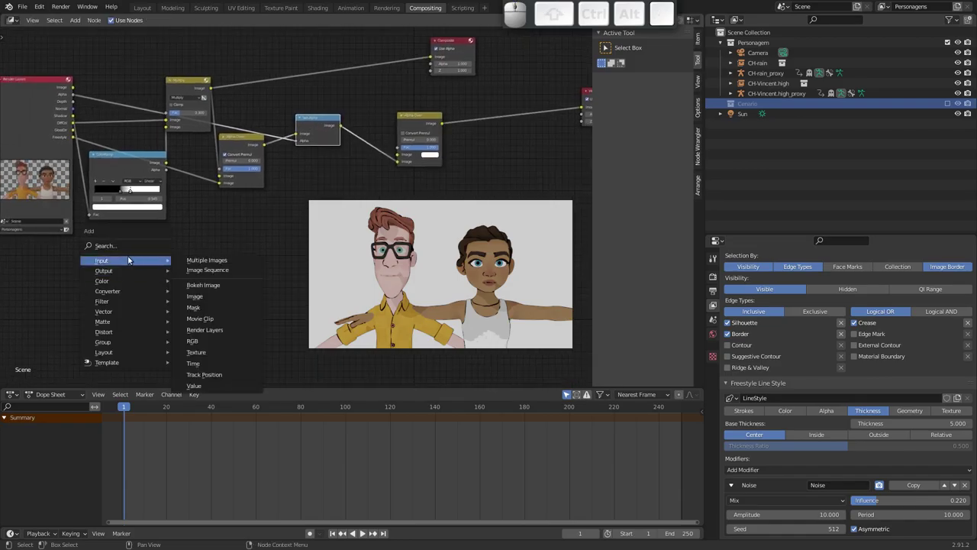
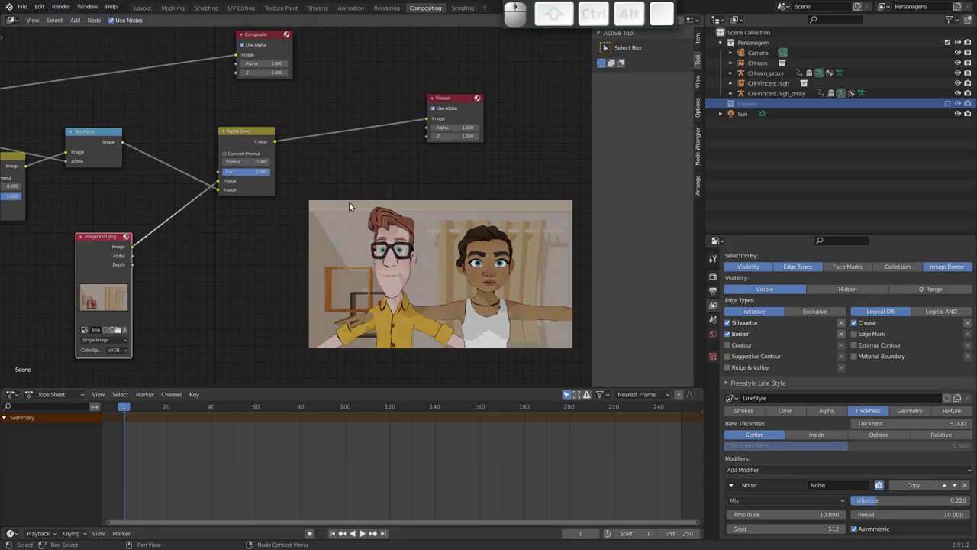
click(104, 241)
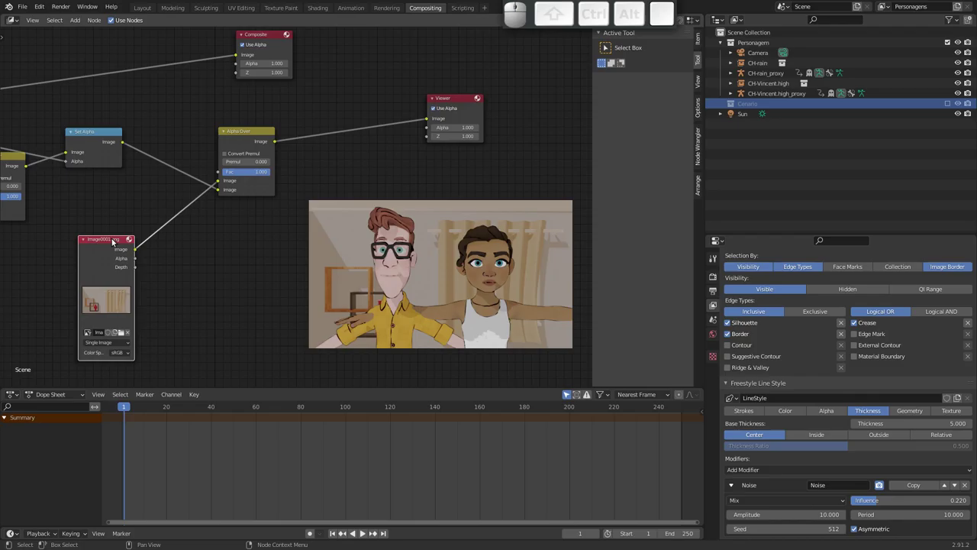
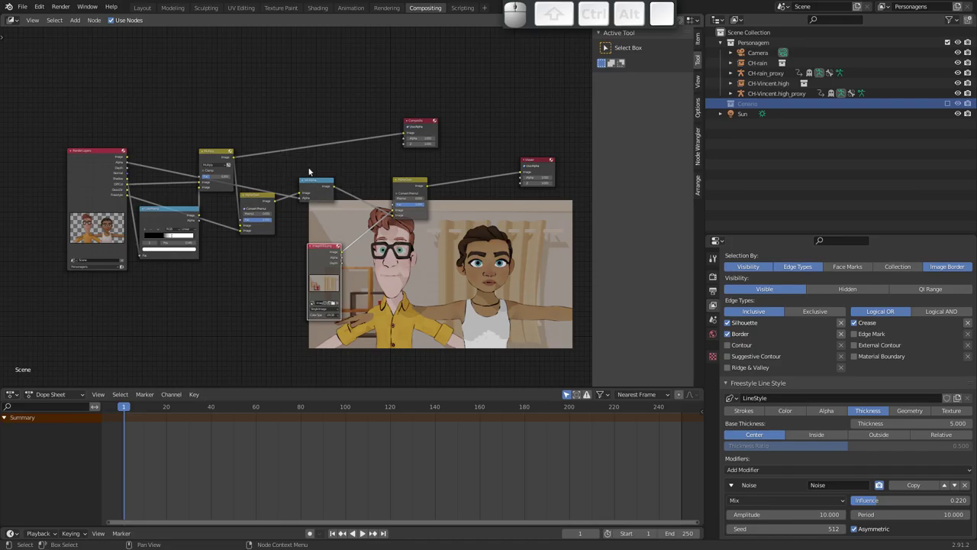
Step: Back in Layout, select the camera and set its focal length to 167 mm
click(147, 11)
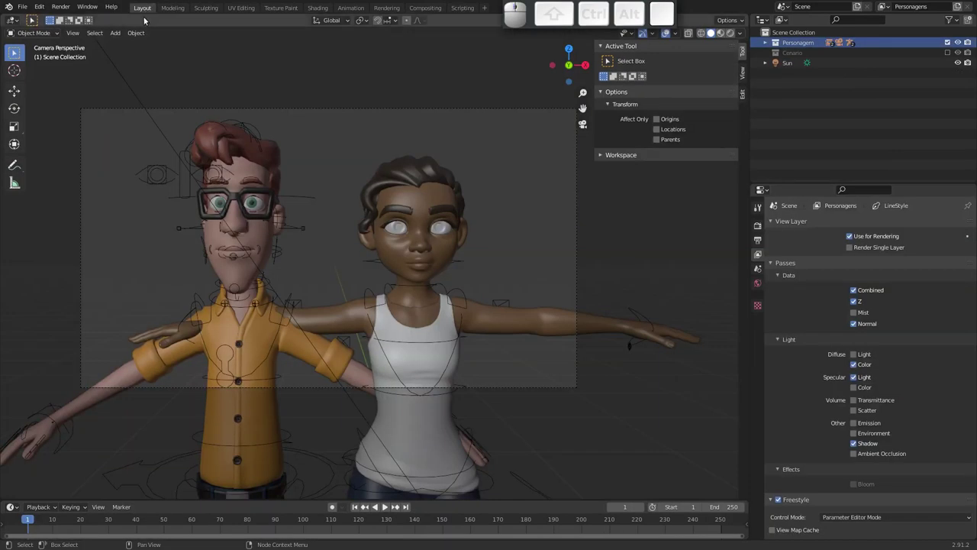
drag(404, 198, 418, 173)
click(420, 168)
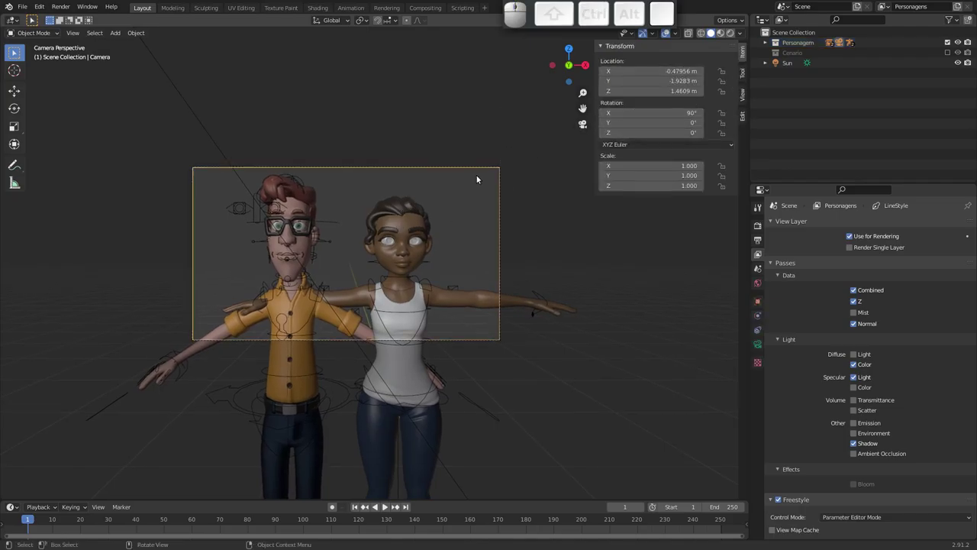
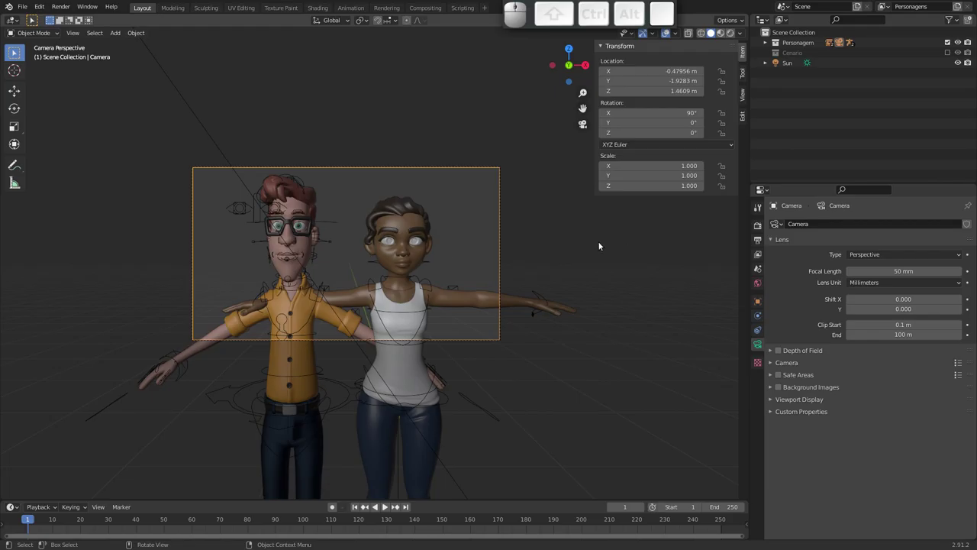
drag(400, 264, 431, 311)
Step: Move the camera back to frame both characters chest-up and check through it
key(g)
click(386, 355)
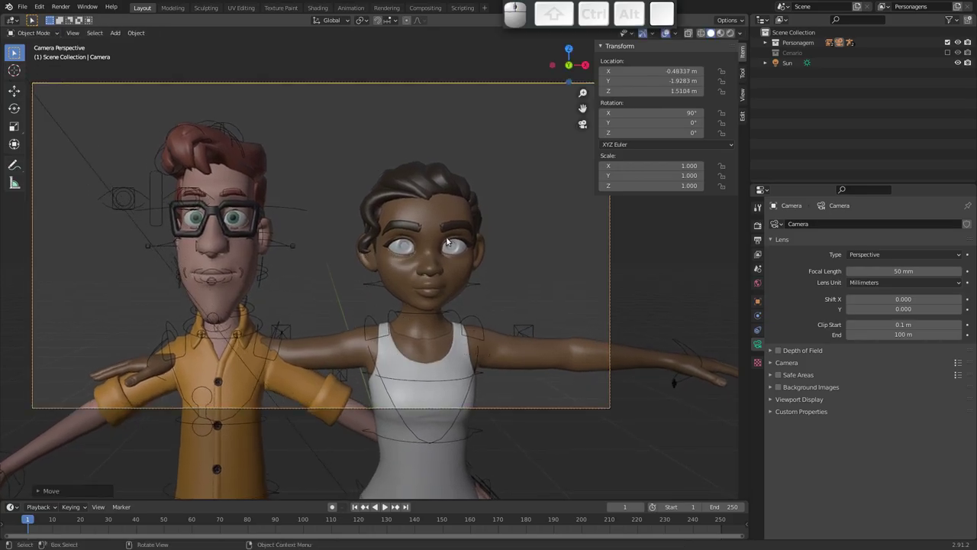
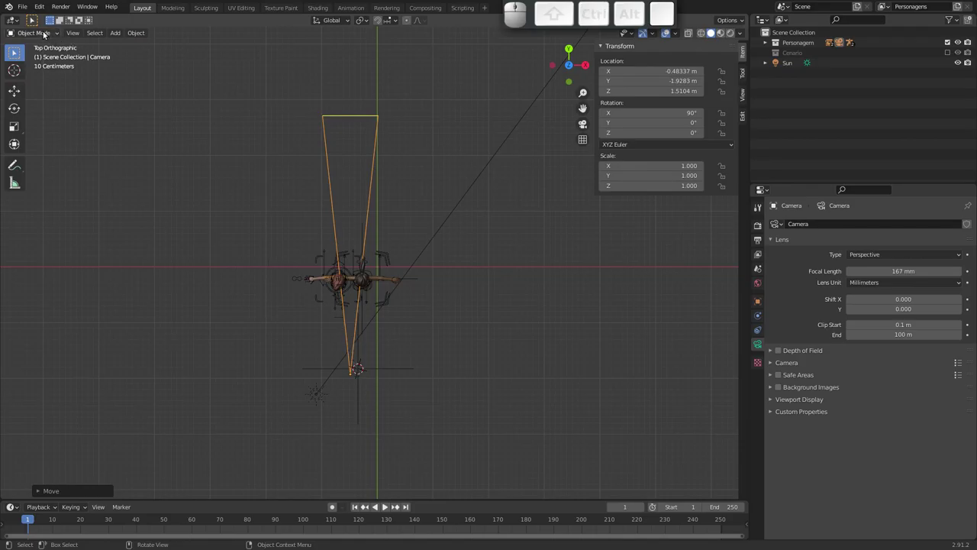
key(g)
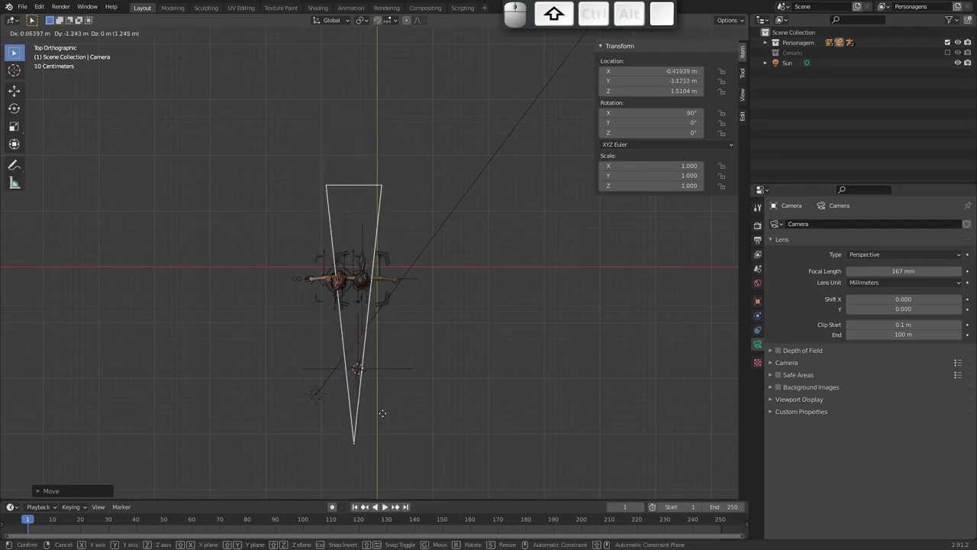
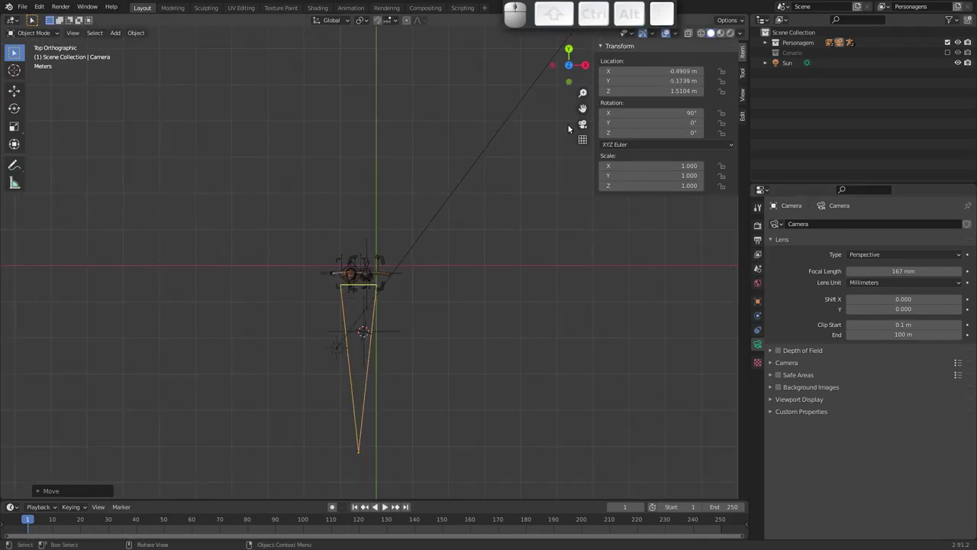
click(583, 125)
Step: Set the camera focal length to 150 mm and shift it to X -0.4909 m to recentre both characters
drag(438, 258, 252, 188)
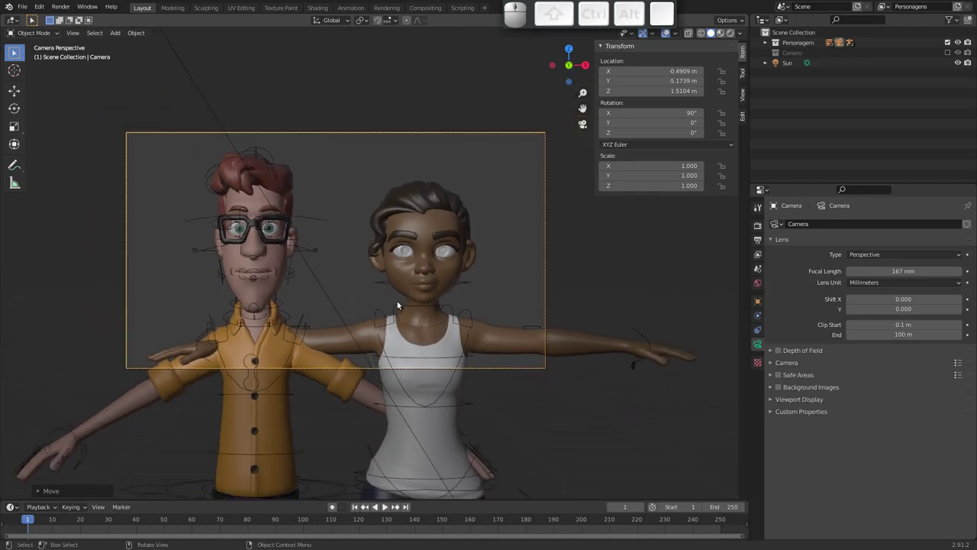
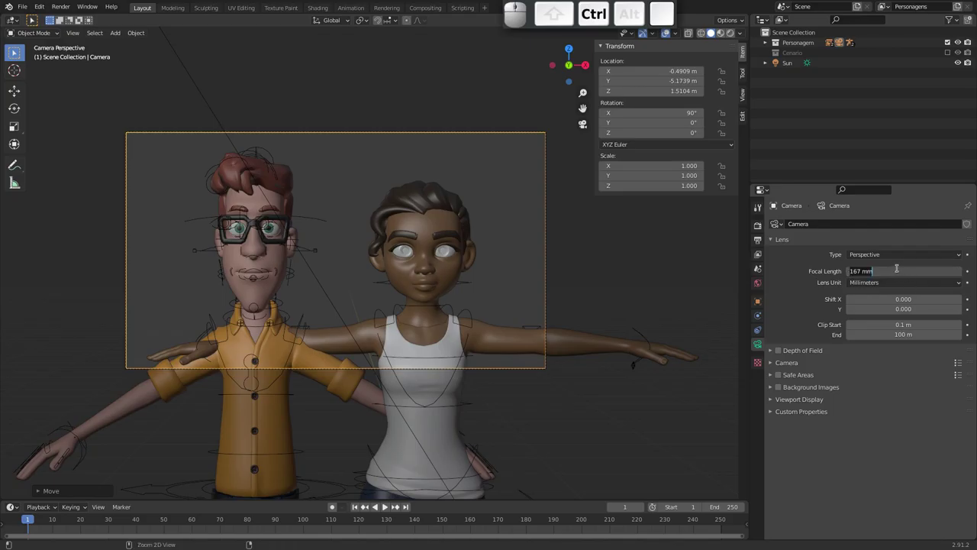
key(1)
key(5)
key(0)
key(Return)
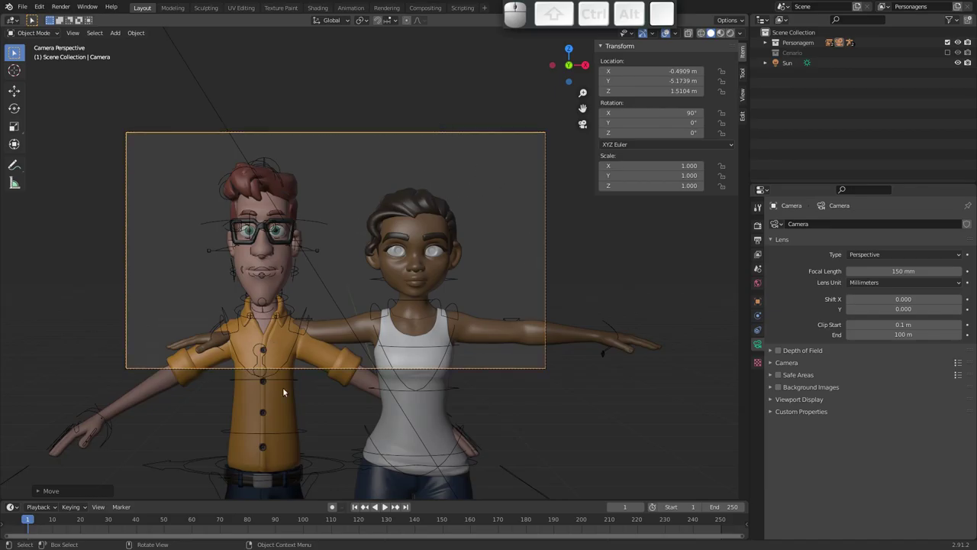
click(335, 504)
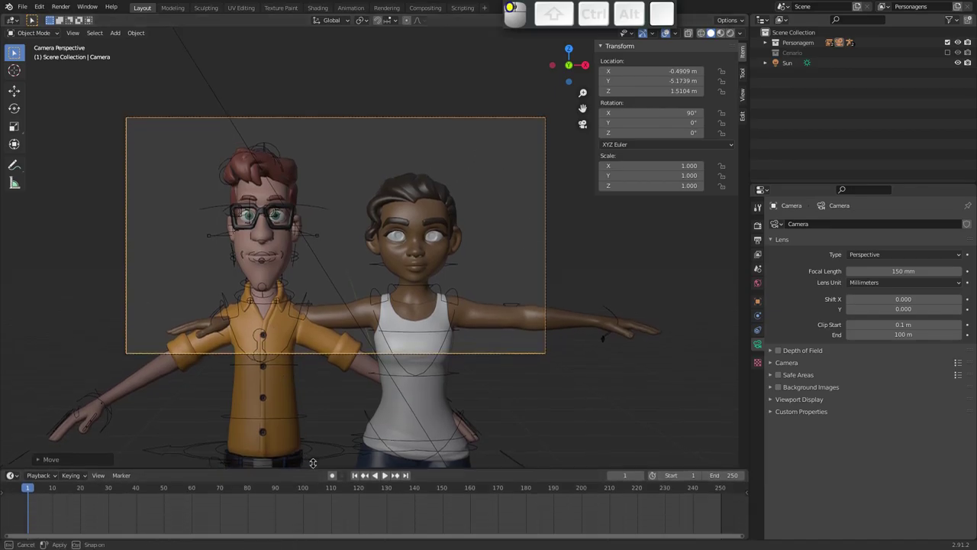
drag(417, 238, 426, 229)
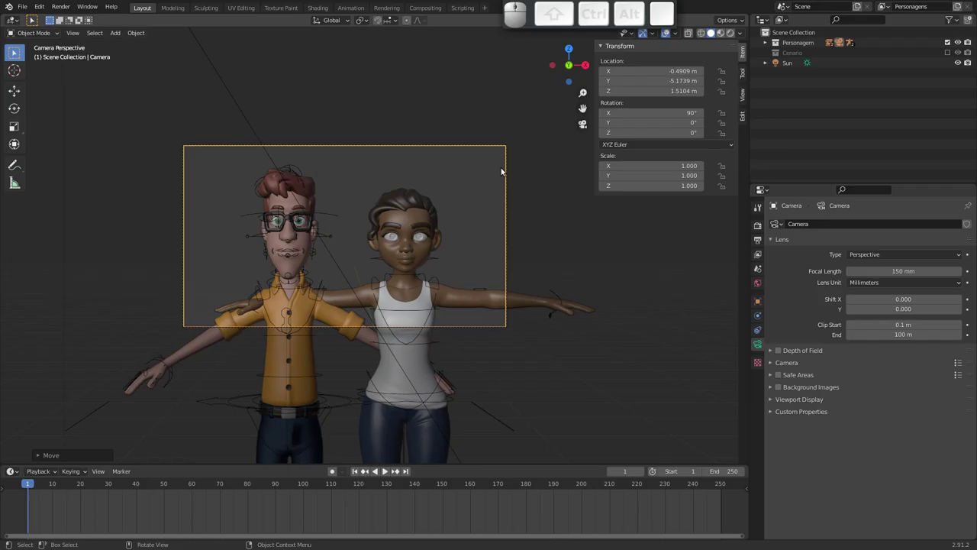
Step: Rename the camera object to Camera1 in the Outliner and orbit out of its view
click(770, 44)
click(806, 57)
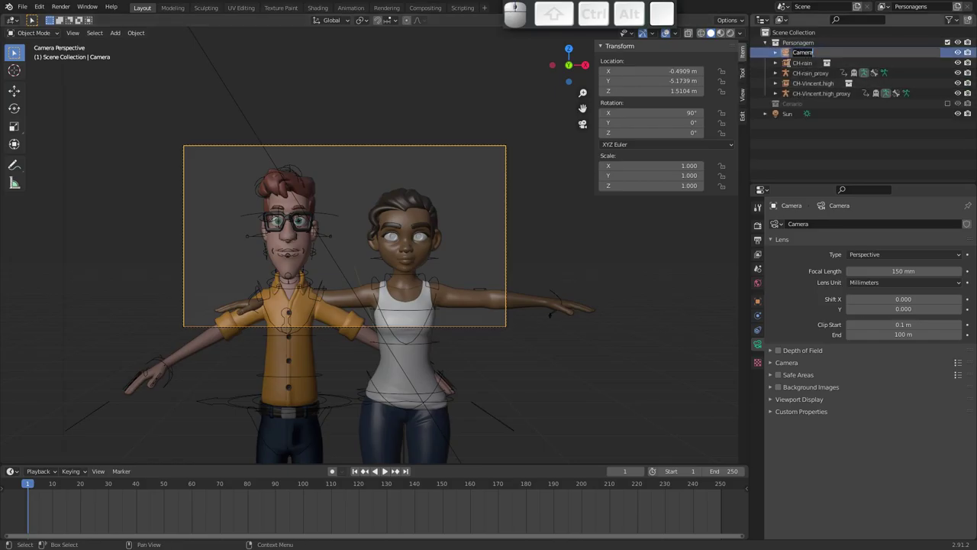
key(shift+c)
key(shift+a)
key(shift+m)
key(shift+e)
key(shift+r)
key(shift+a)
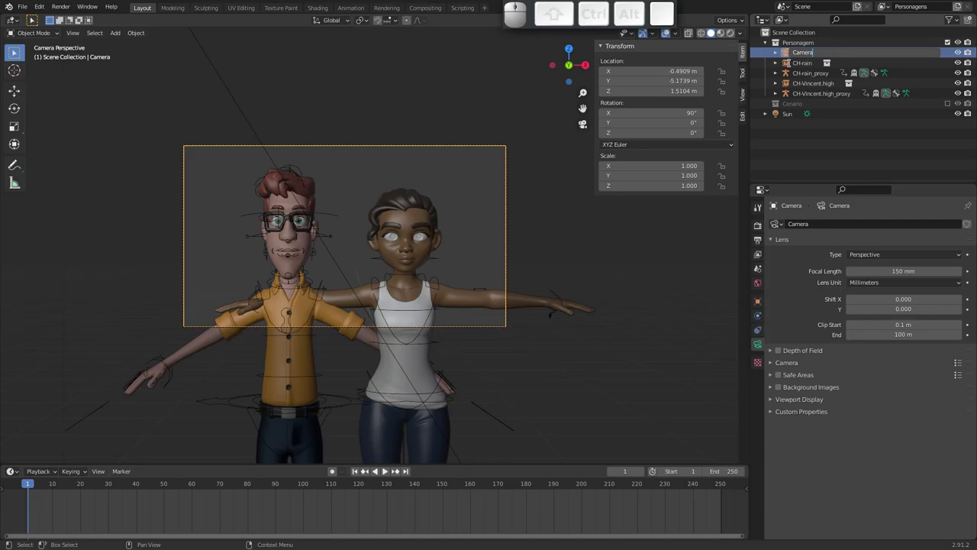
key(1)
key(Return)
drag(376, 214, 388, 260)
drag(365, 288, 319, 313)
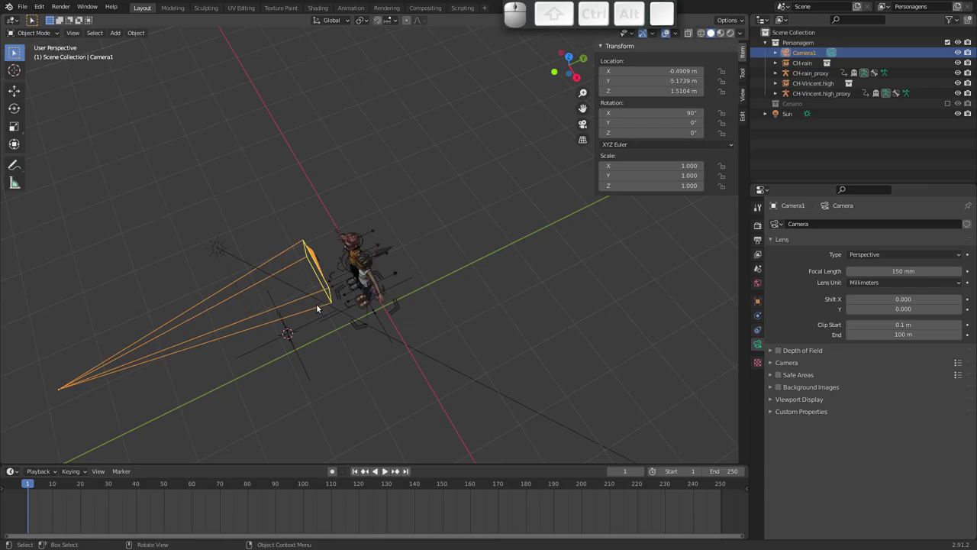
Step: Add a second camera to the scene from the Add menu
key(shift+a)
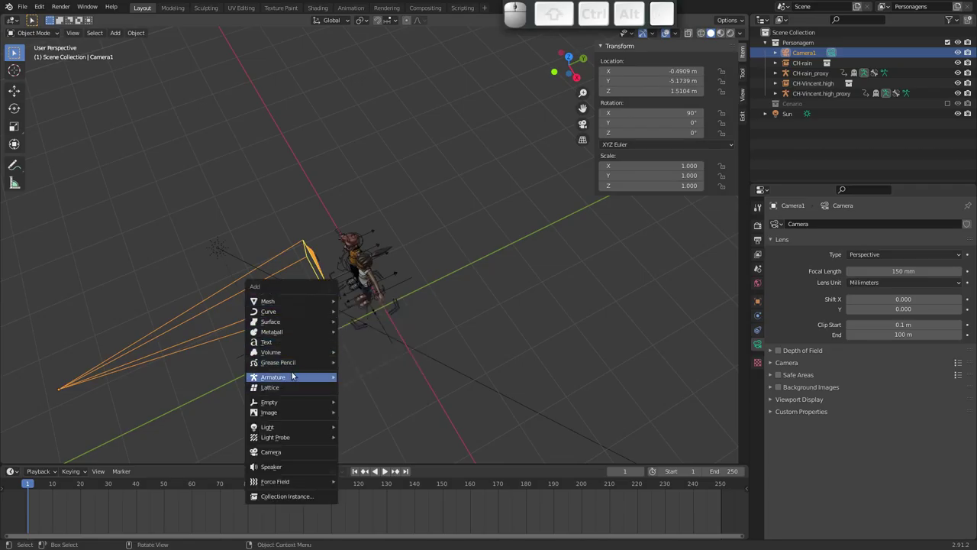
click(299, 456)
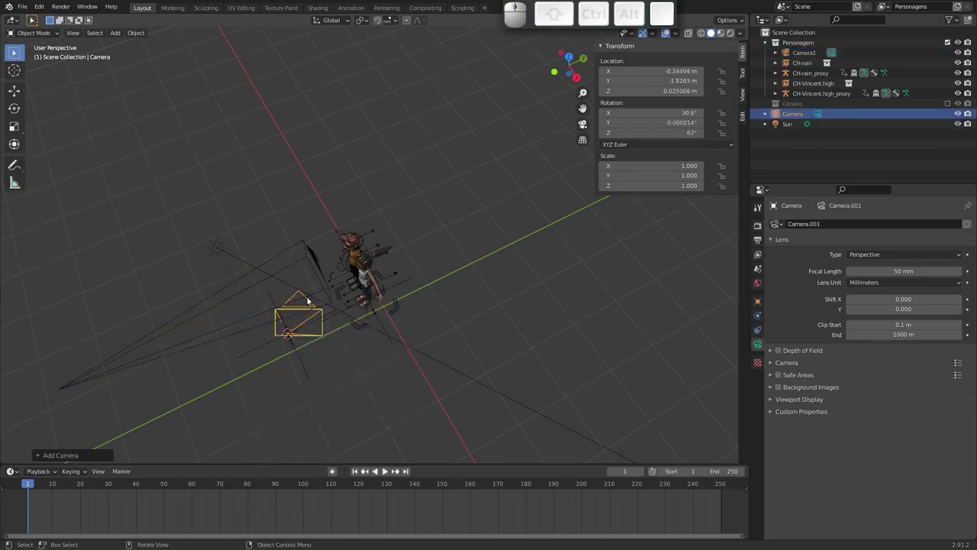
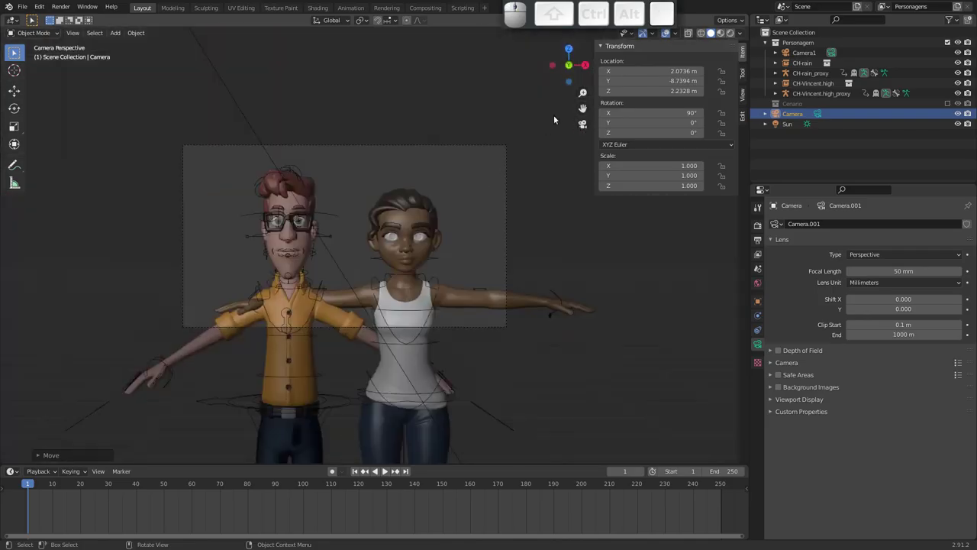
middle_click(536, 141)
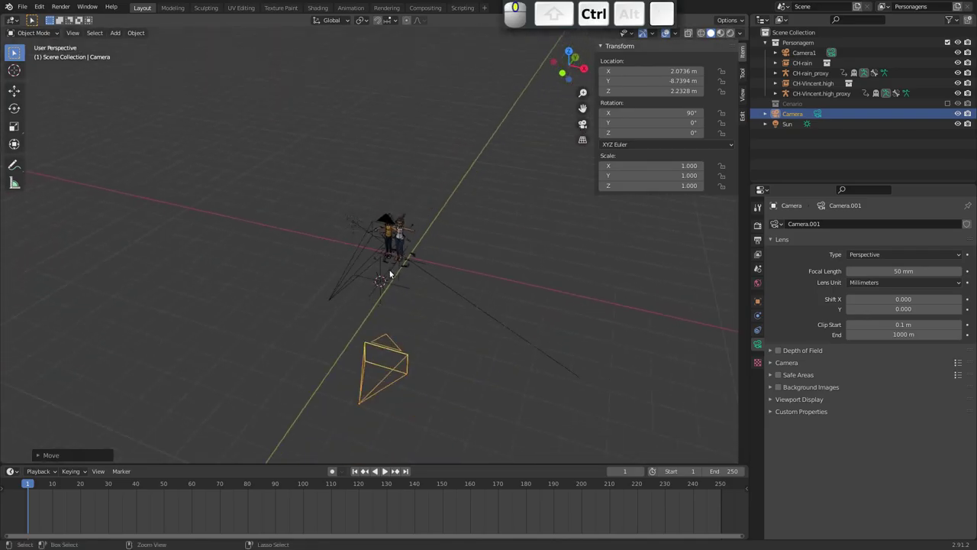
drag(263, 254, 174, 238)
Step: Make the new camera active and align it to the current view so it aims at the characters
right_click(175, 234)
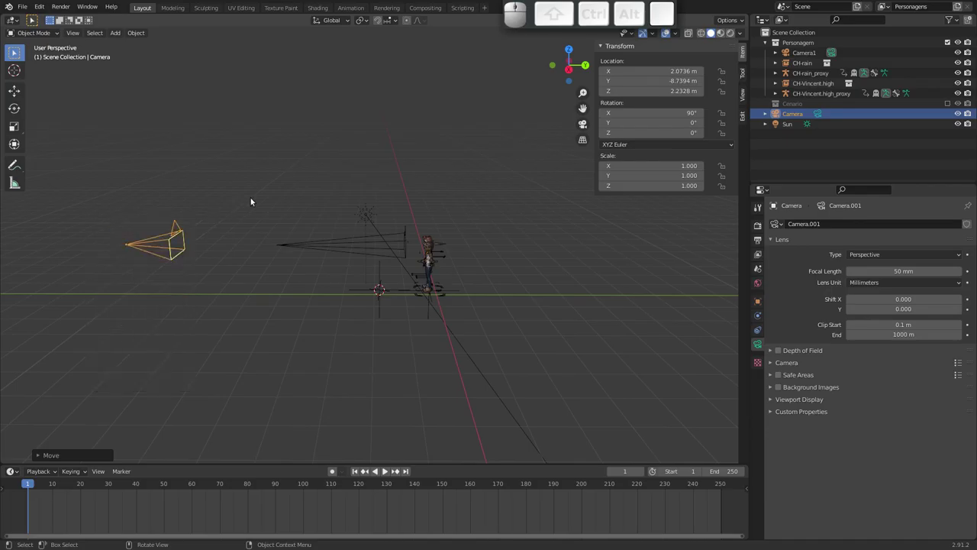
key(ctrl+0)
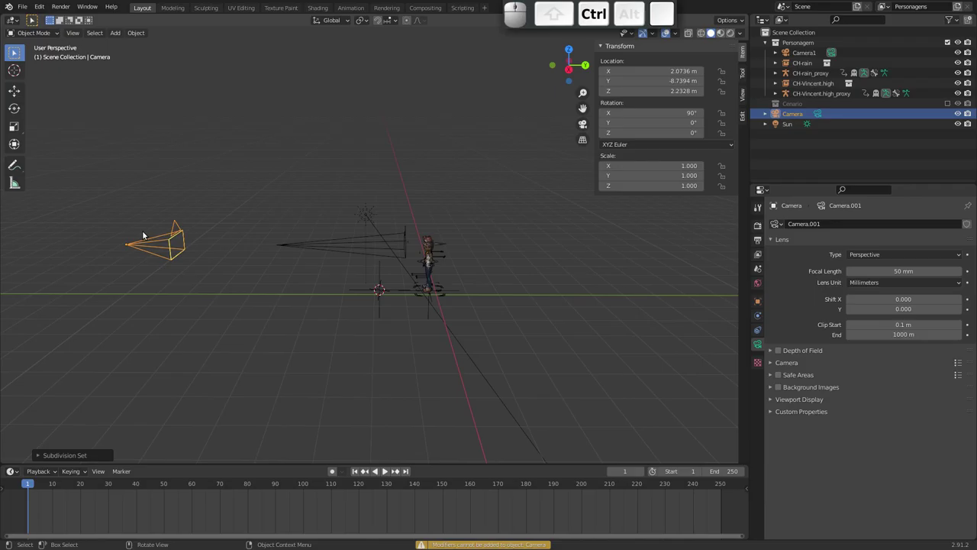
middle_click(203, 264)
key(ctrl+alt+0)
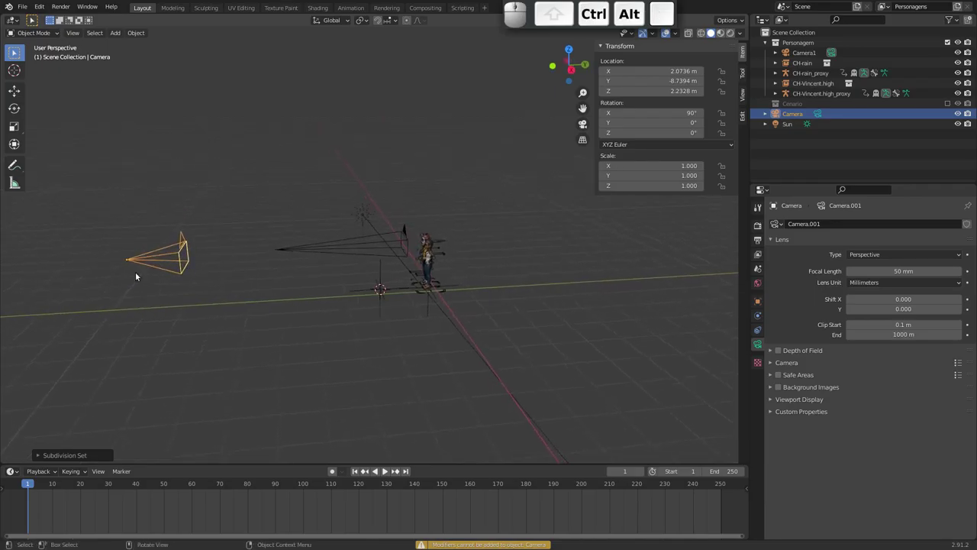
drag(223, 282, 227, 227)
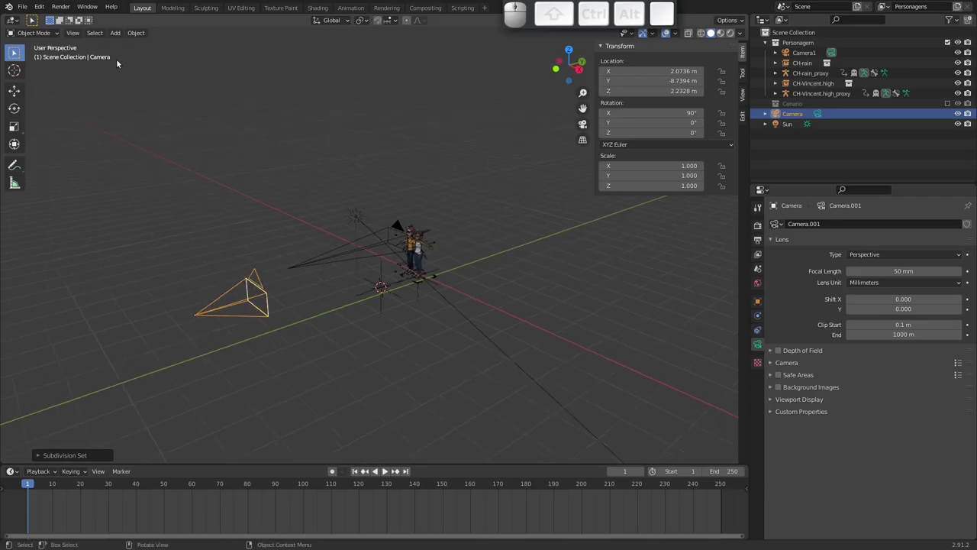
Step: Review the Input section of Edit > Preferences and close the window
click(45, 9)
click(64, 153)
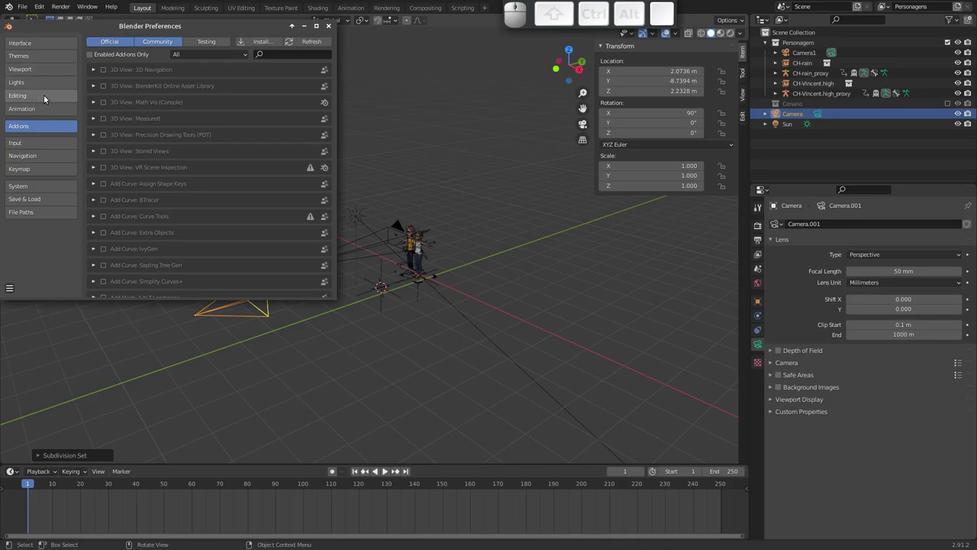
click(37, 144)
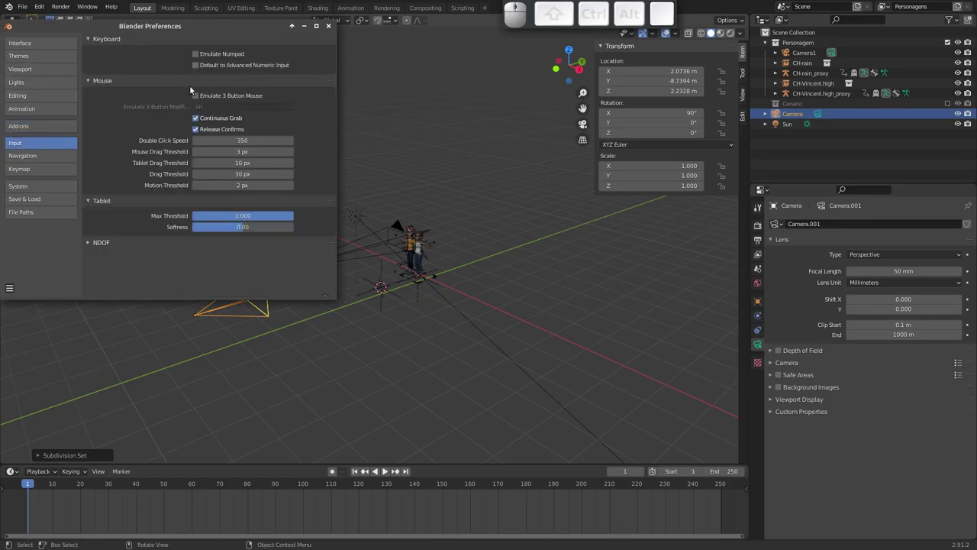
click(198, 57)
click(333, 29)
Step: Look through the active camera, nudge its position, then orbit out around the cameras
key(ctrl+0)
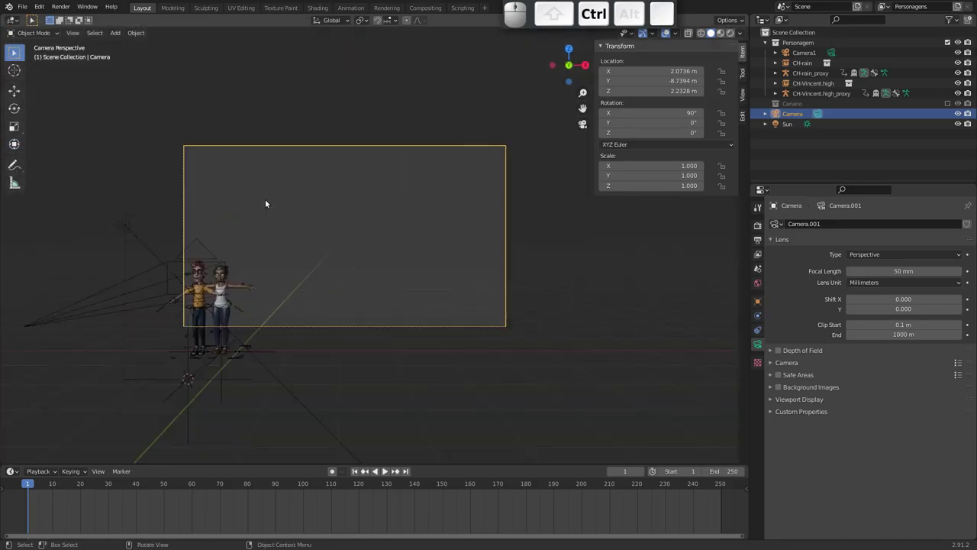
key(g)
click(350, 261)
key(g)
click(303, 283)
middle_click(366, 289)
drag(356, 283, 367, 229)
Step: Select Camera1, check its 150 mm view, then orbit out to overlook both cameras
click(391, 219)
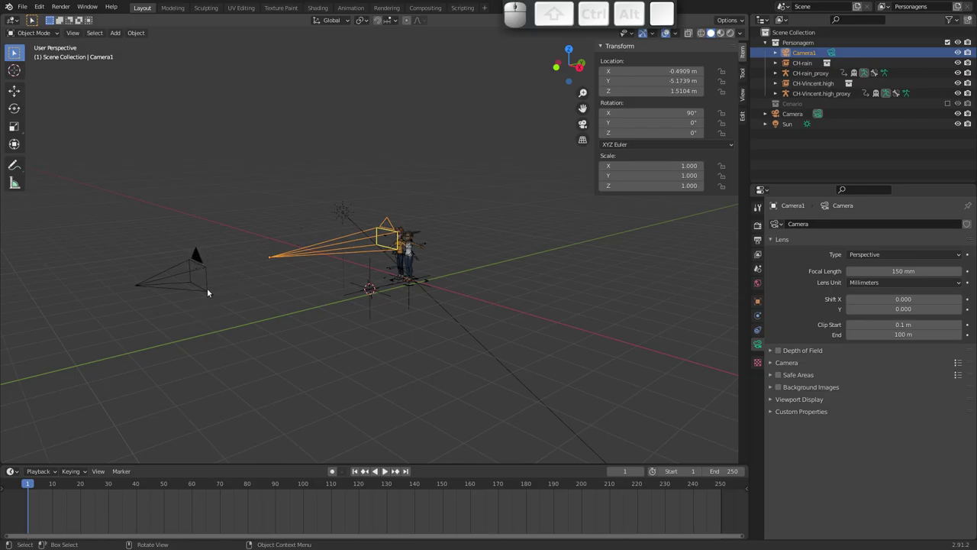
click(589, 126)
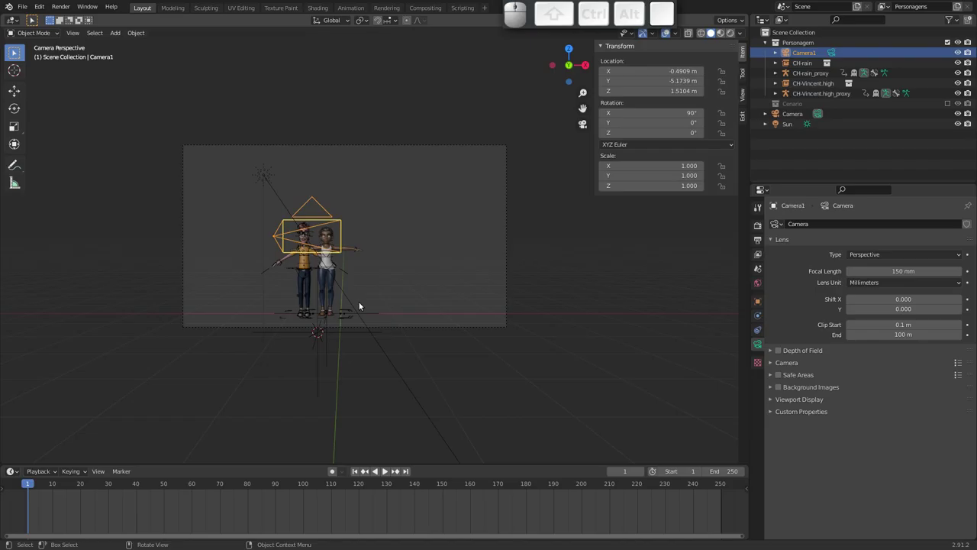
drag(412, 228, 242, 280)
drag(272, 311, 374, 249)
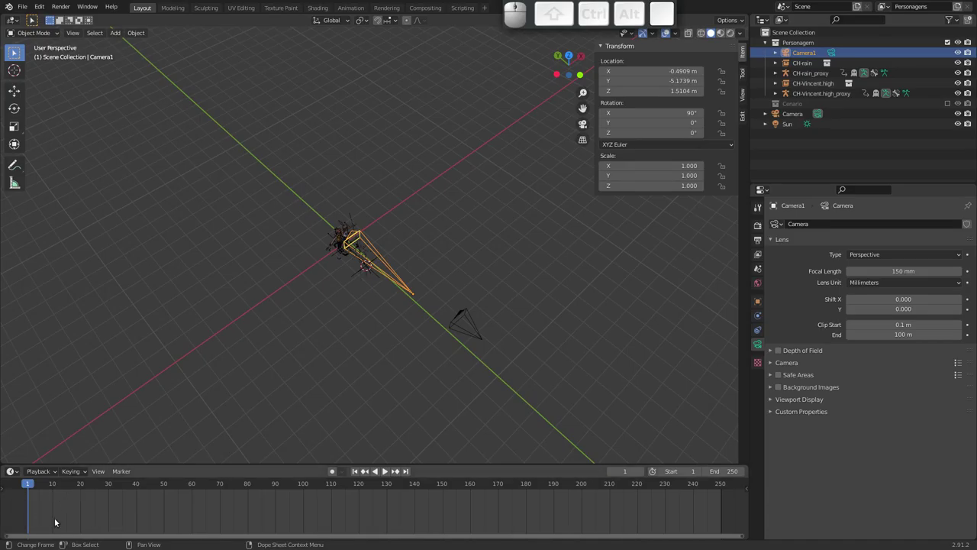
Step: Add a marker named Camera1 at frame 1 and Camera2 at frame 61, then return to frame 1
key(m)
key(ctrl+m)
key(shift+c)
key(shift+a)
key(shift+e)
key(shift+BackSpace)
key(shift+n)
key(shift+e)
key(shift+BackSpace)
key(shift+e)
key(shift+BackSpace)
key(shift+e)
key(shift+a)
key(shift+1)
key(shift+Return)
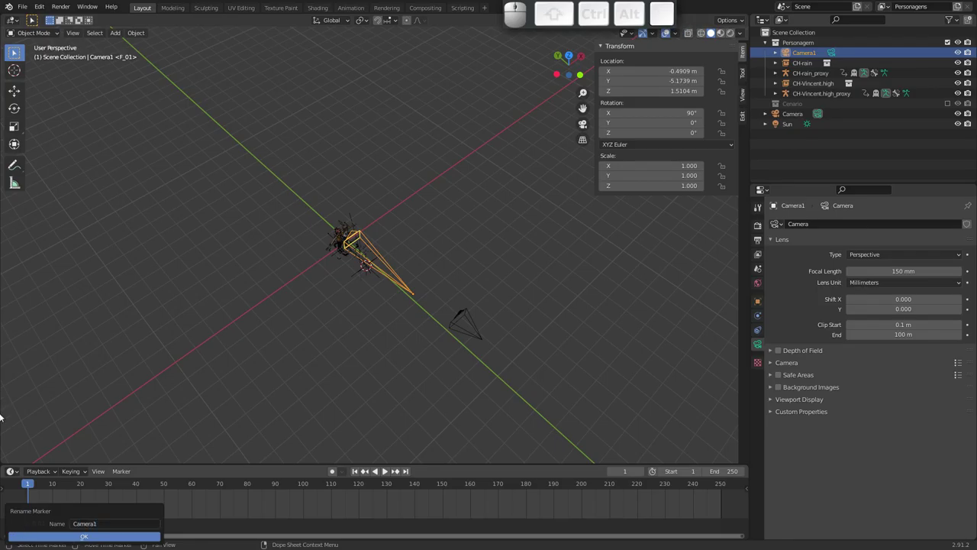
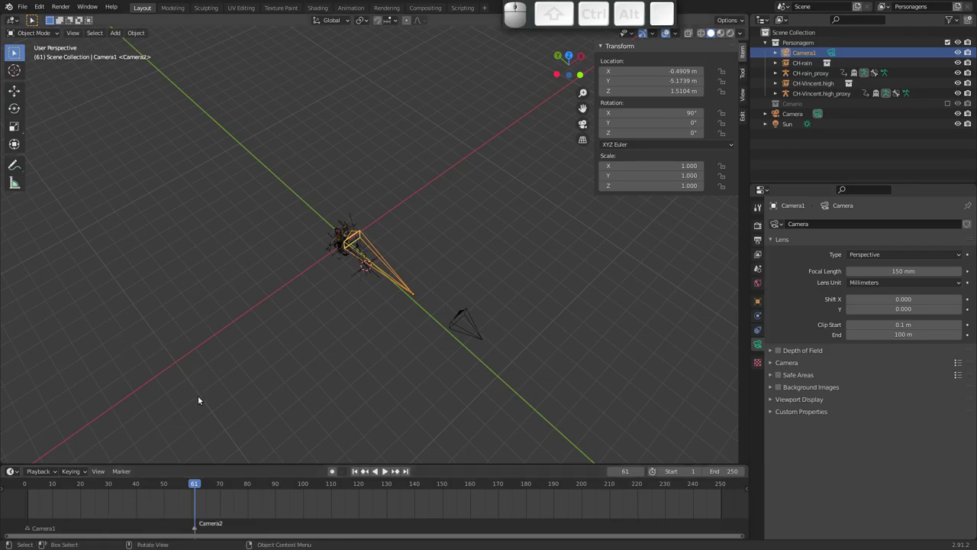
drag(196, 484, 35, 487)
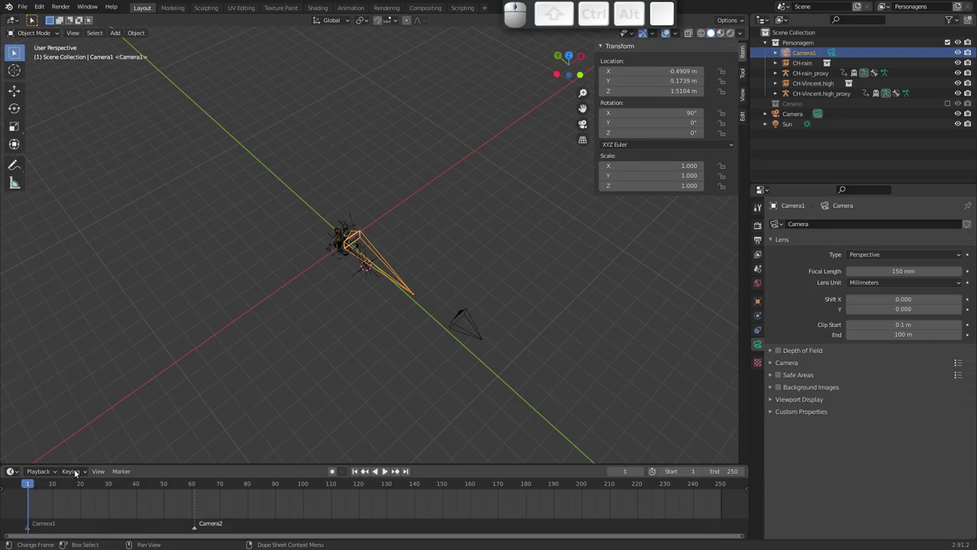
Step: Bind the second camera to the Camera1 marker at frame 1 with Ctrl+B
click(474, 333)
click(399, 282)
click(483, 338)
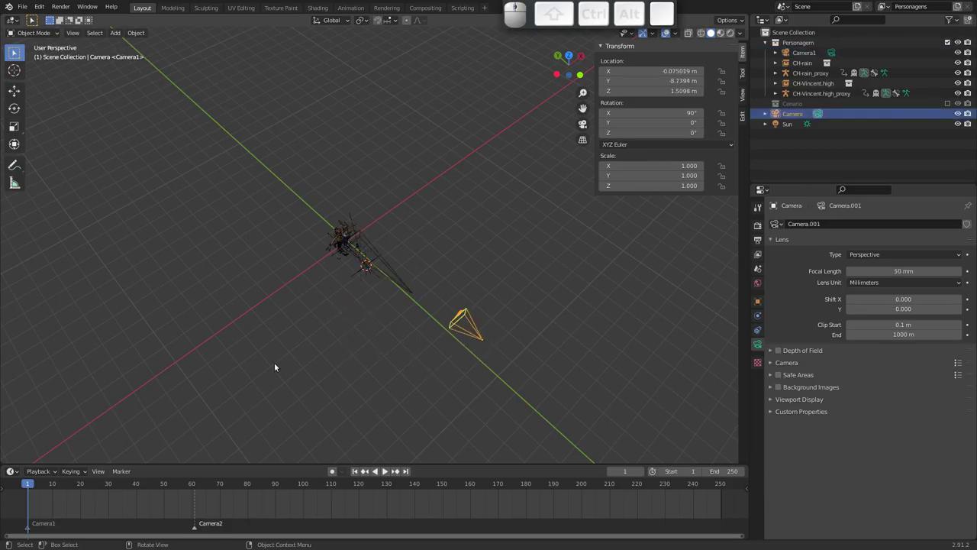
click(30, 528)
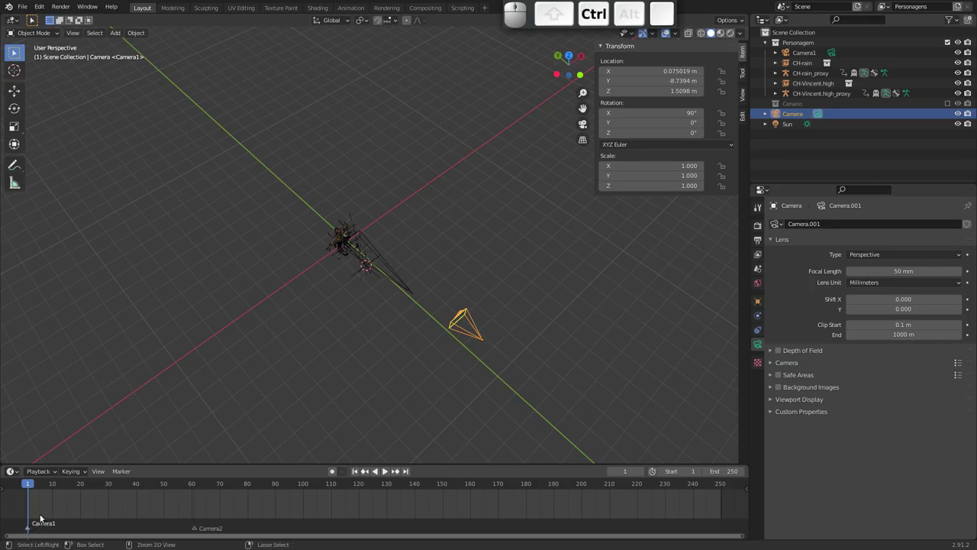
key(ctrl+b)
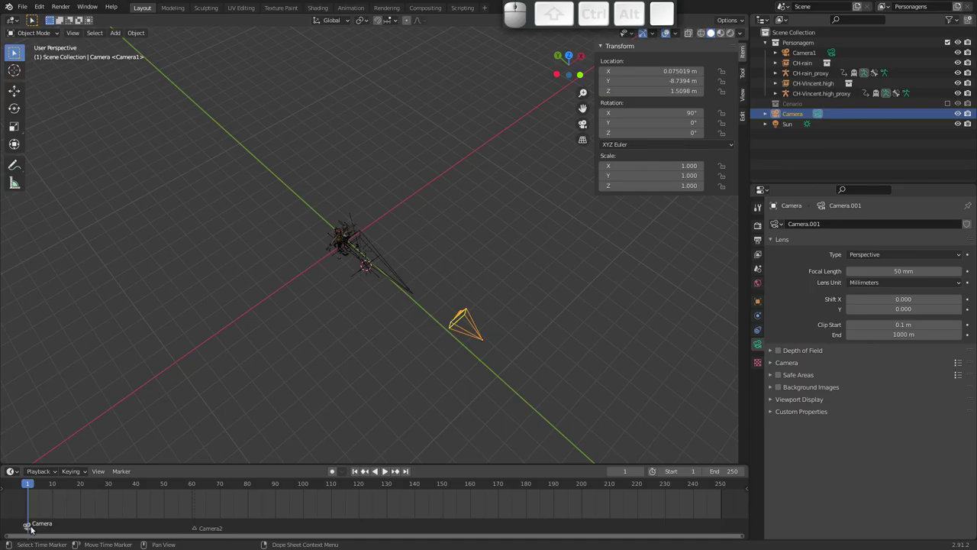
Step: Select the Camera2 marker at frame 61 and Camera1 as the camera to bind there
click(123, 475)
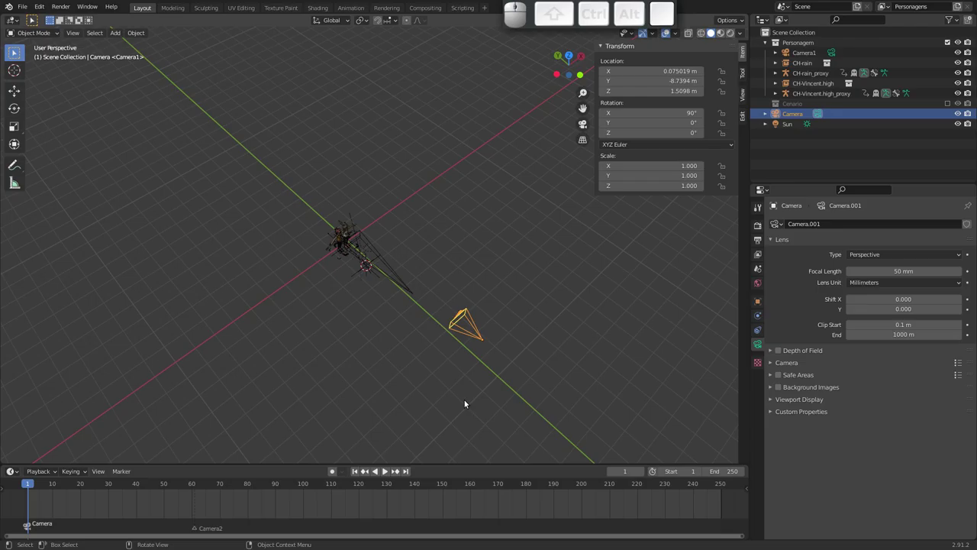
click(197, 487)
click(197, 528)
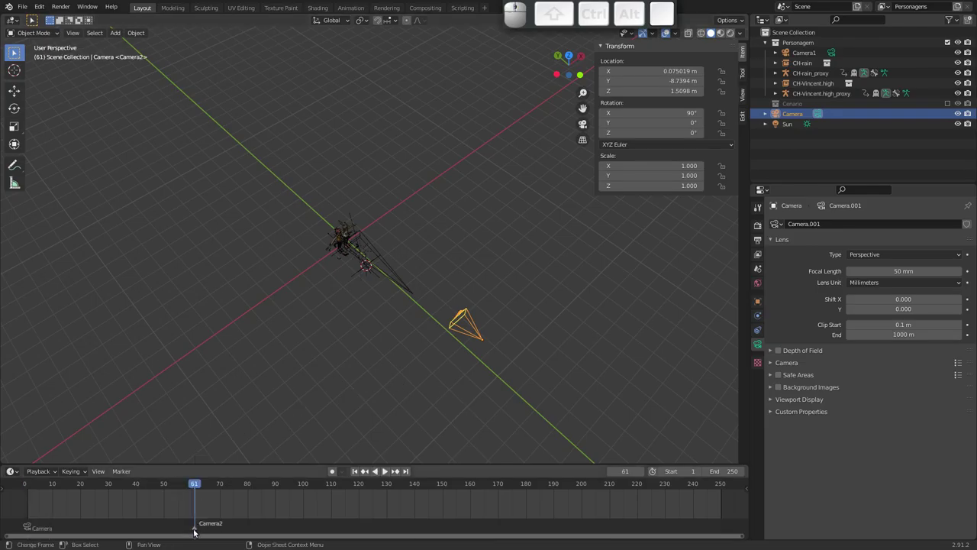
click(394, 272)
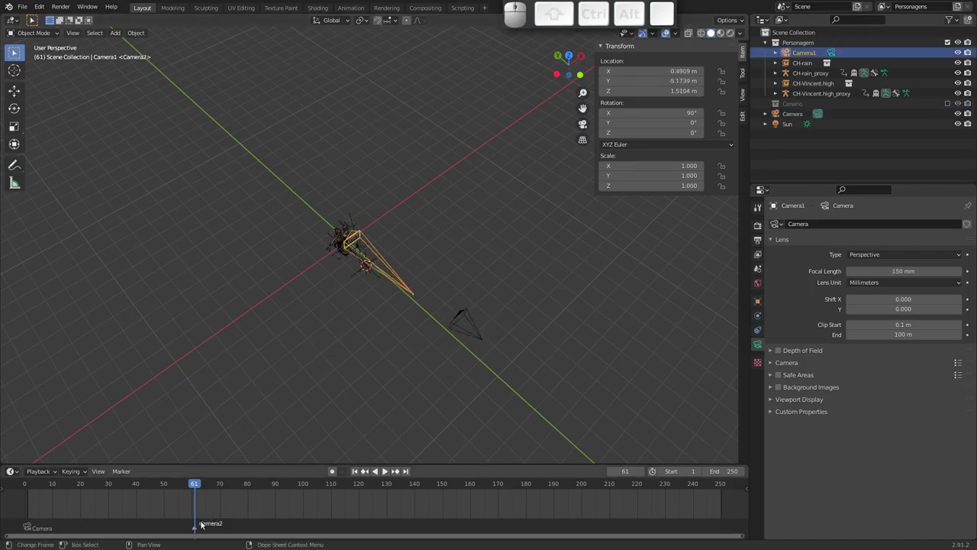
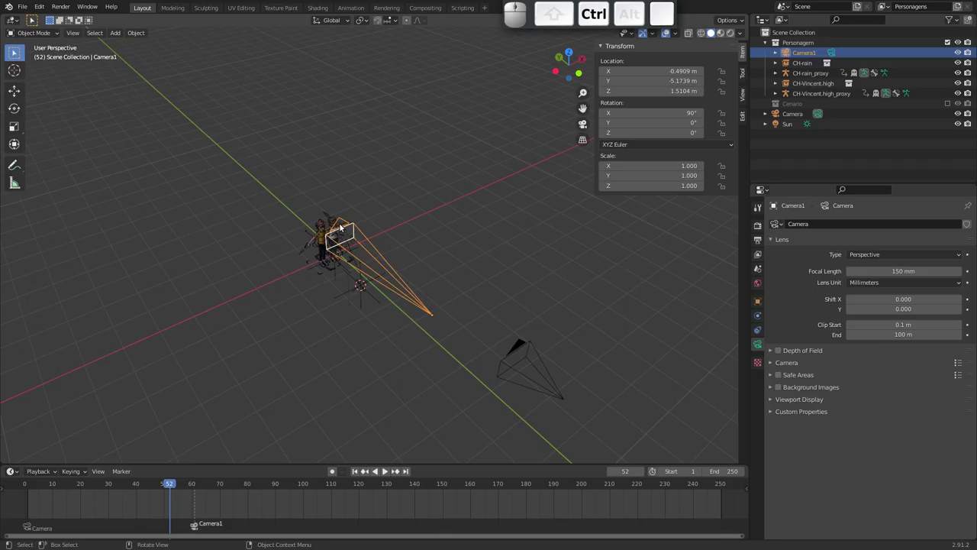
Step: Play back the shot through the active camera to preview the current cuts
drag(173, 484, 528, 193)
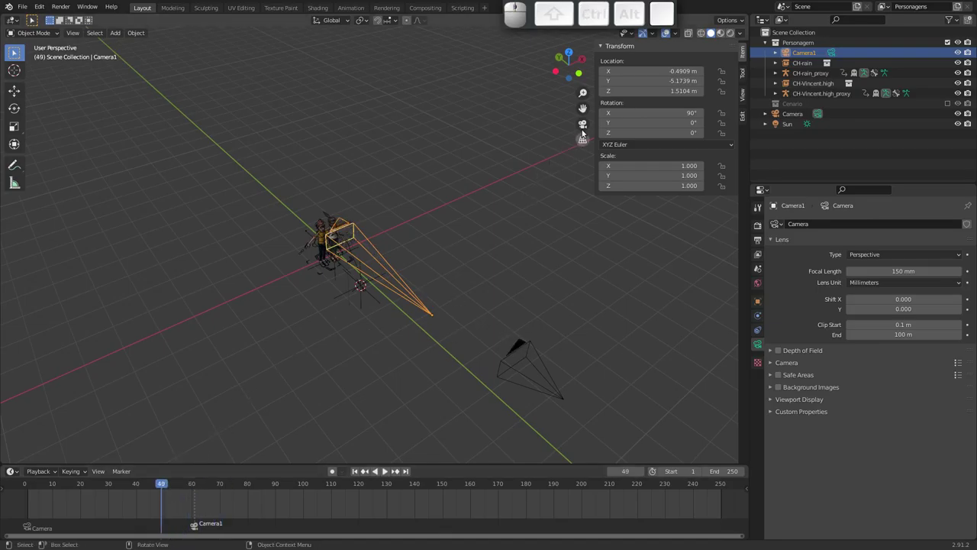
click(583, 125)
drag(163, 488, 74, 413)
key(space)
key(Escape)
drag(60, 484, 63, 519)
Step: Duplicate the frame-1 Camera marker to about frame 80 so the shot cuts back to Camera
click(30, 530)
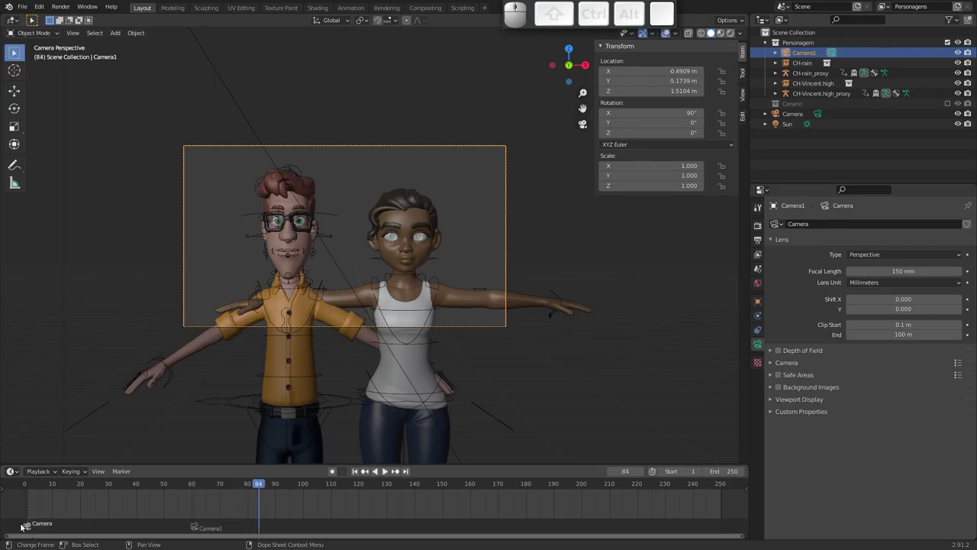
key(shift+d)
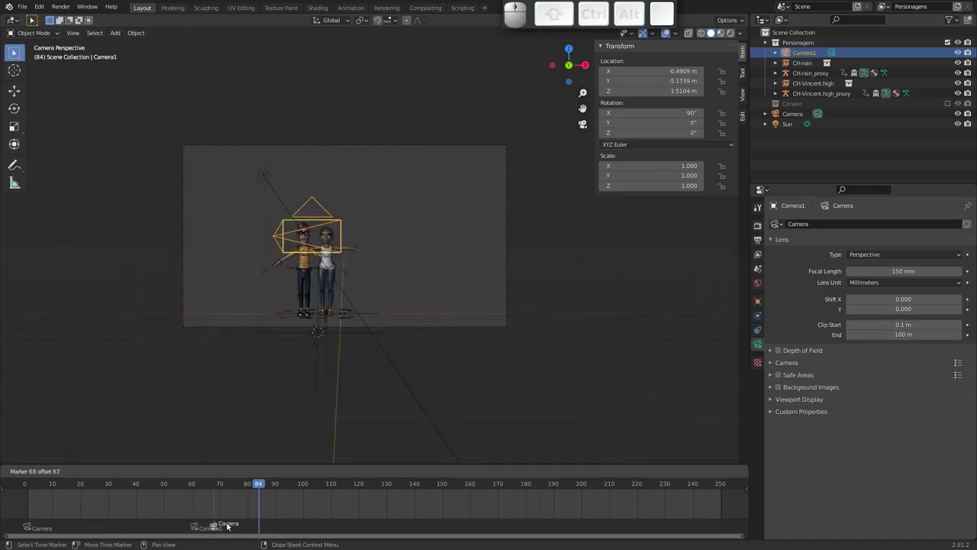
click(252, 525)
drag(261, 487, 309, 460)
middle_click(388, 468)
middle_click(388, 468)
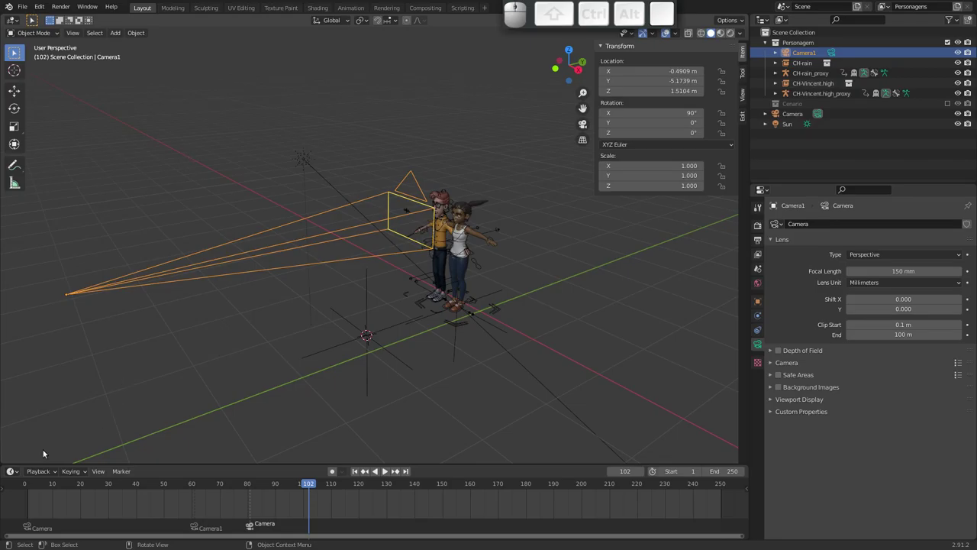
click(44, 487)
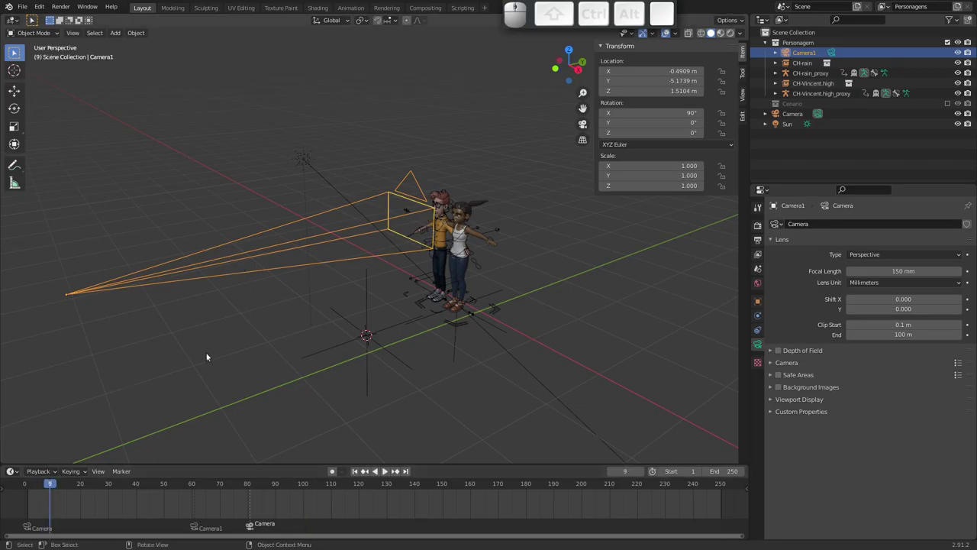
drag(48, 487, 112, 365)
drag(199, 258, 157, 302)
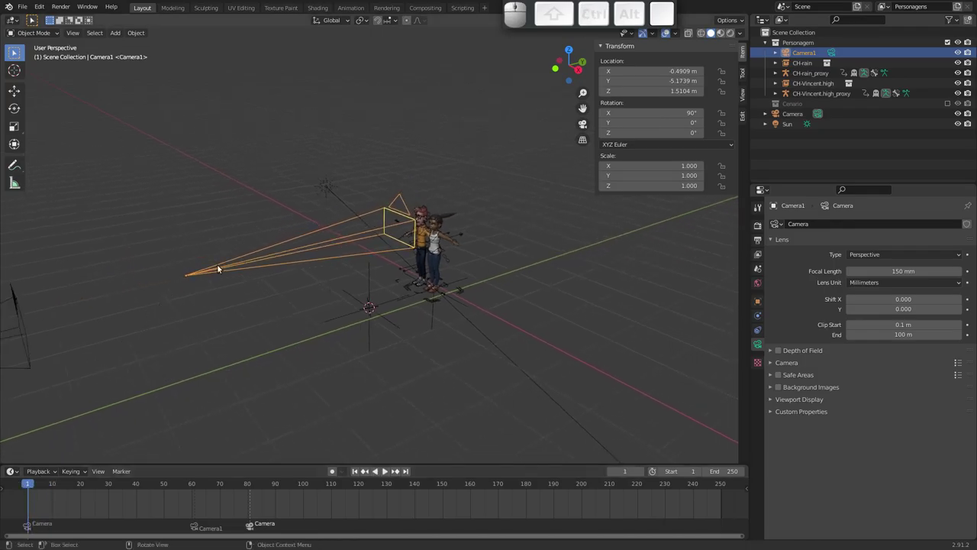
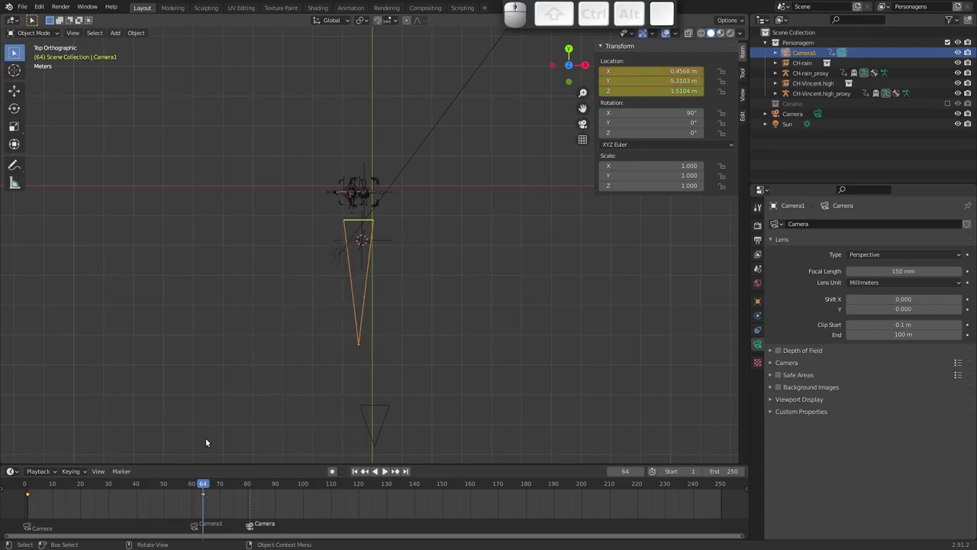
Step: Scrub the timeline to preview Camera1's move between its frame 1 and 64 keyframes
drag(201, 487, 297, 313)
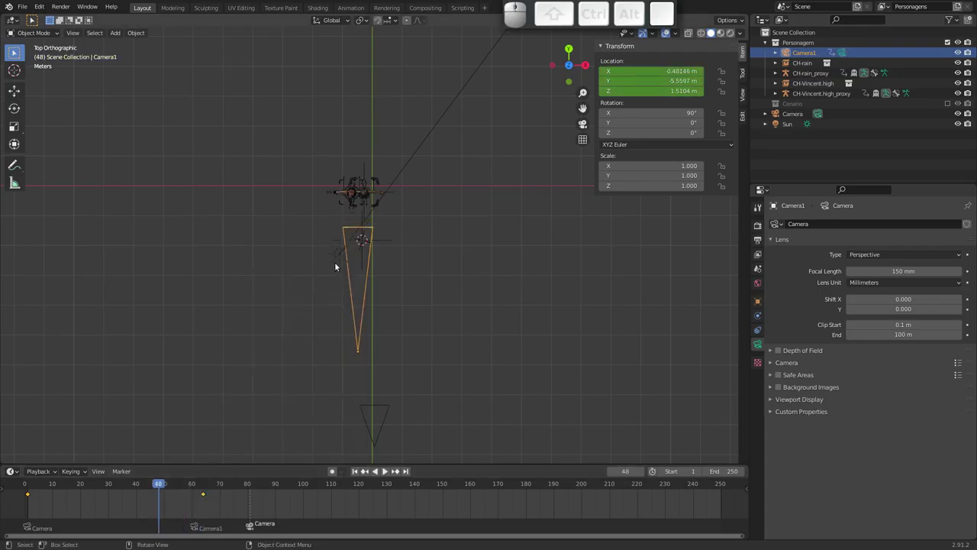
click(586, 125)
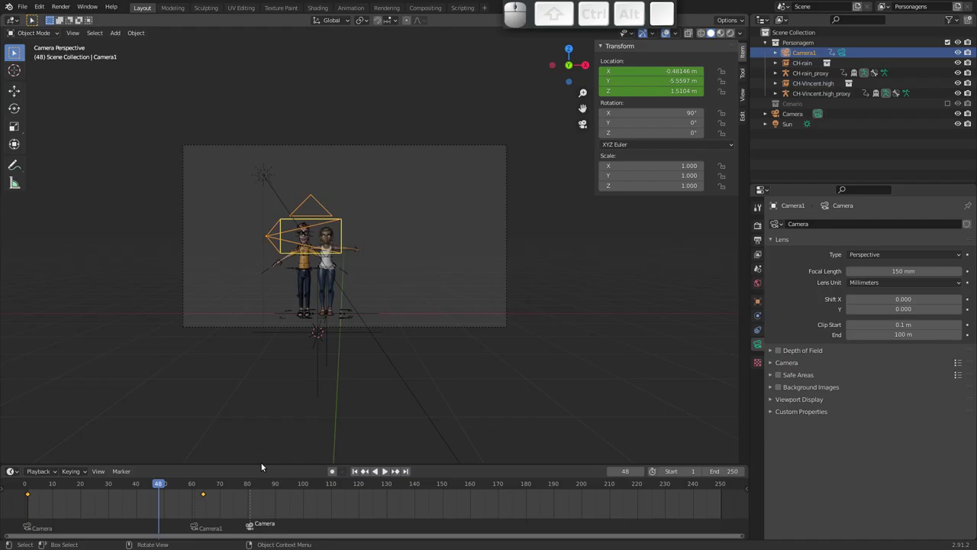
Step: Move the last Camera marker earlier in the timeline with G
drag(161, 484, 225, 491)
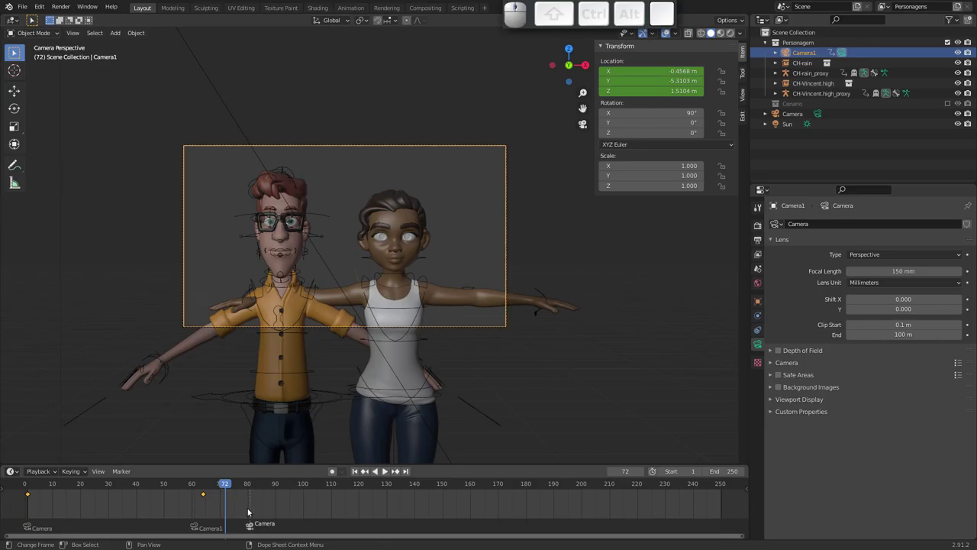
click(253, 529)
key(g)
click(65, 501)
drag(227, 482, 175, 500)
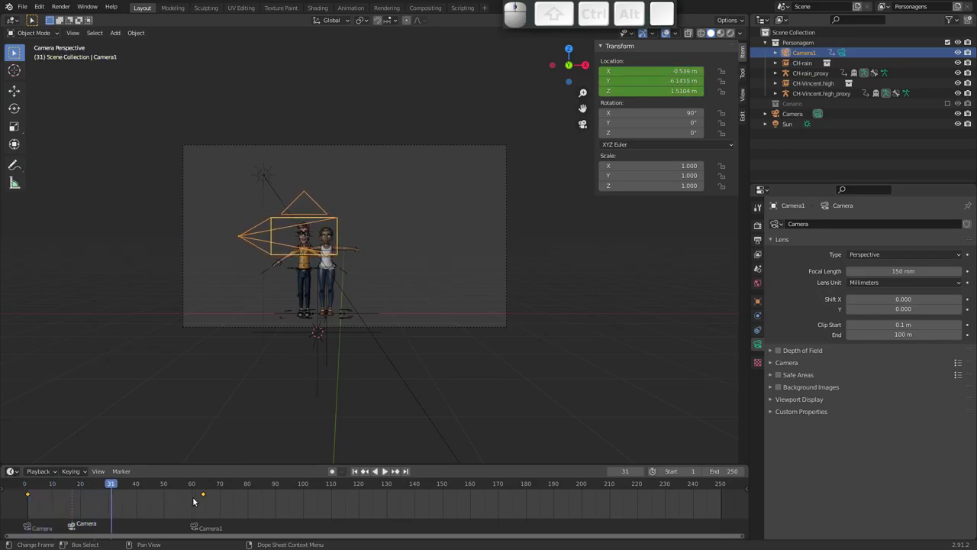
click(206, 496)
Step: Move the Camera1 marker to about frame 27 and the Camera marker to about 61, then scrub to check the cuts
click(199, 527)
key(g)
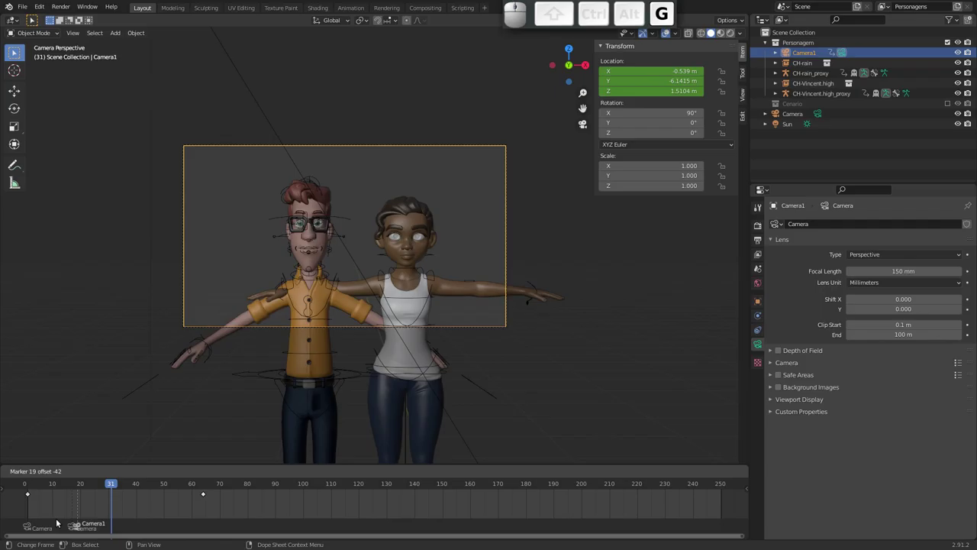
click(97, 519)
click(74, 527)
key(g)
click(206, 527)
drag(115, 485, 262, 483)
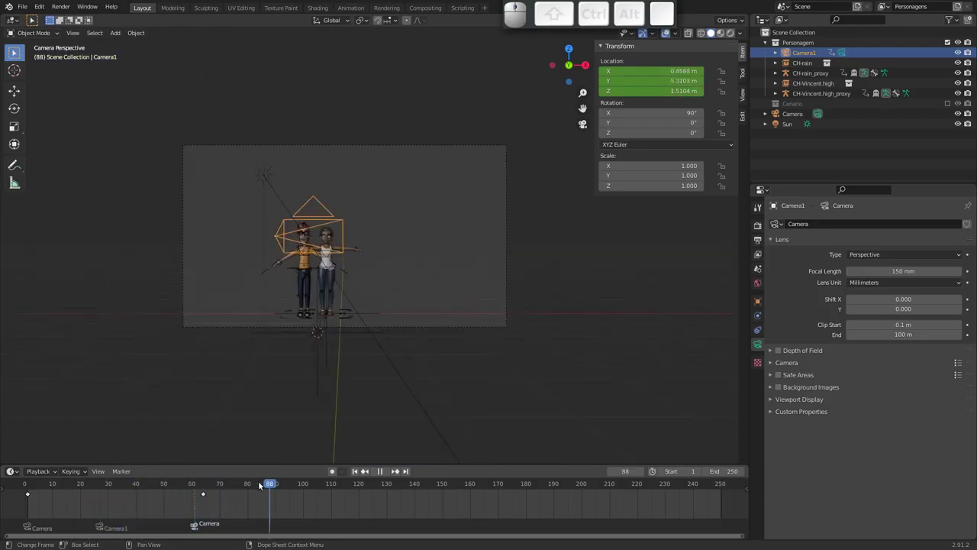